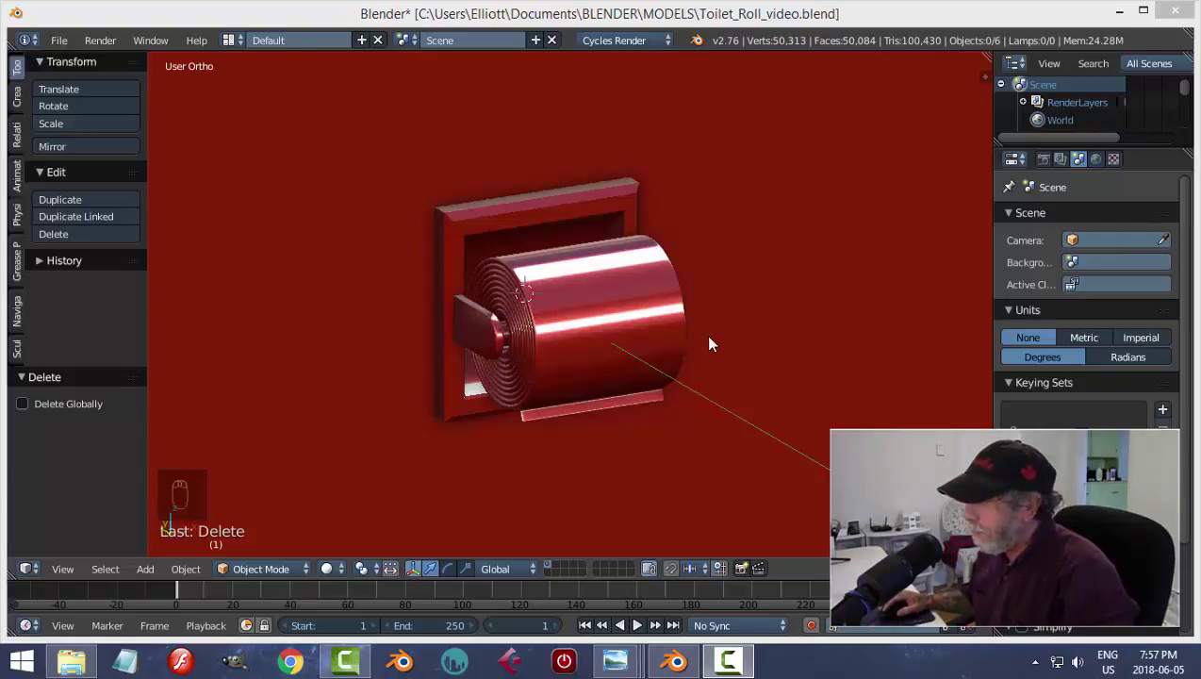
- Select the wall plane, move to an empty layer and view the workspace from the top
{"action": "left_click_drag", "start_coordinate": [714, 343], "coordinate": [731, 307]}
{"action": "right_click", "coordinate": [731, 308]}
{"action": "left_click_drag", "start_coordinate": [759, 311], "coordinate": [675, 415]}
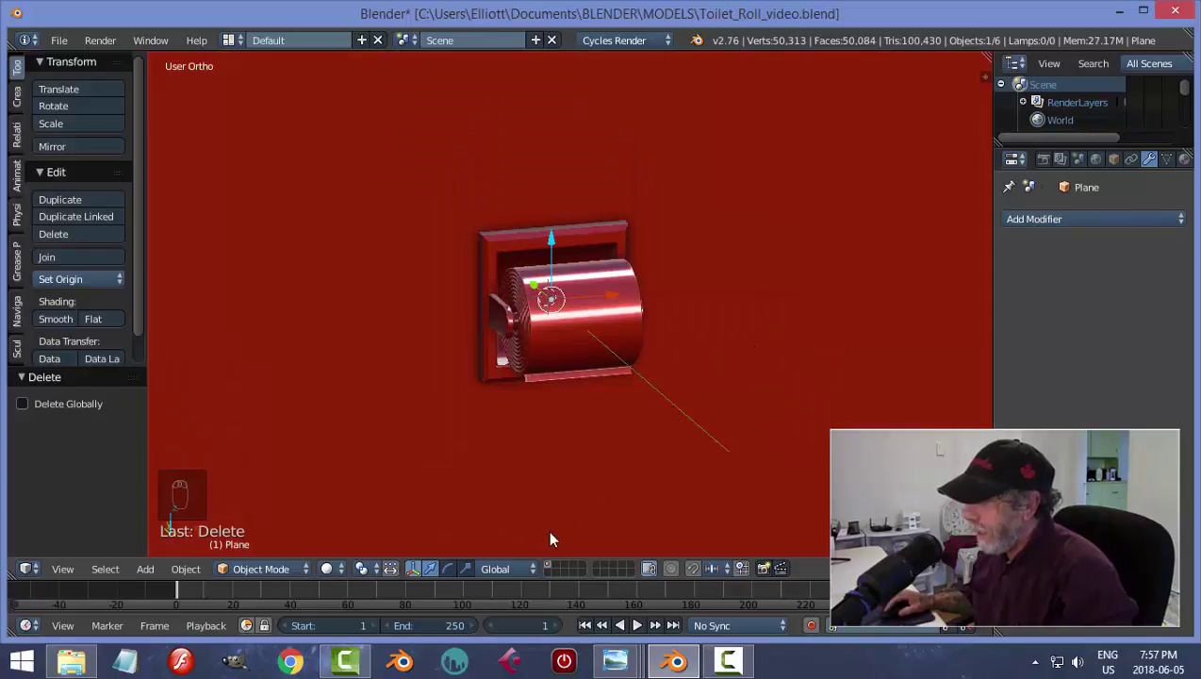
{"action": "left_click_drag", "start_coordinate": [551, 571], "coordinate": [687, 464]}
{"action": "key", "text": "KP_7"}
{"action": "middle_click", "coordinate": [687, 464]}
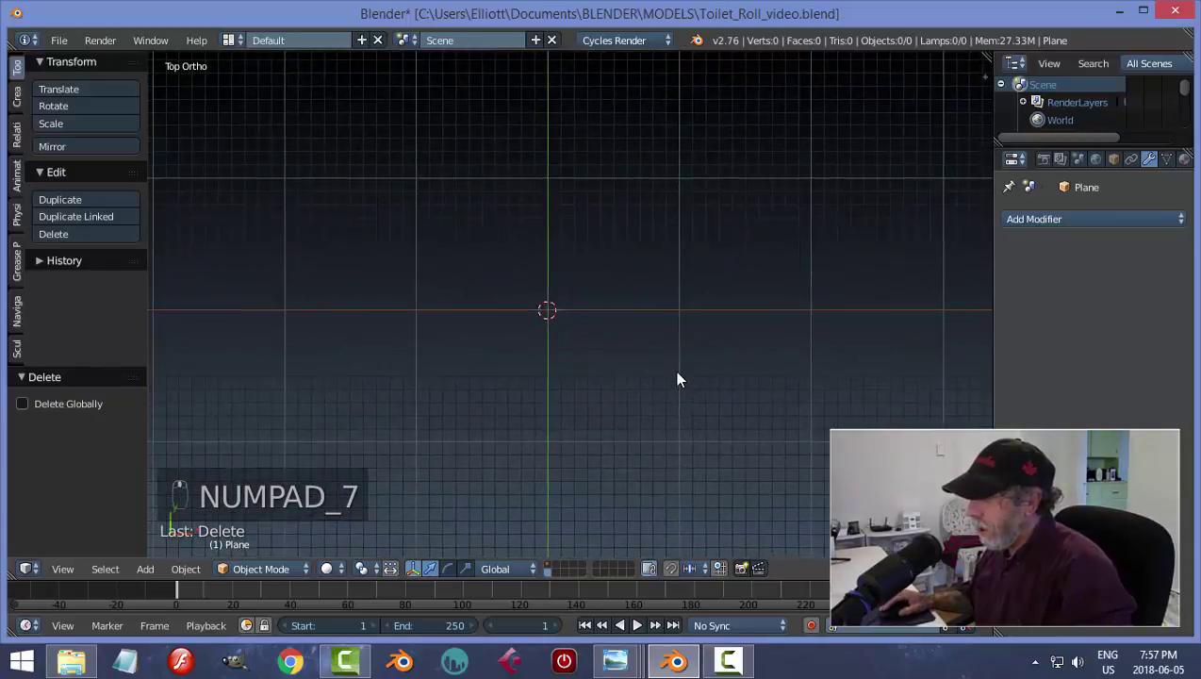
- Add a circle, scale it, extrude it down into a tapered tube and prepare its bottom edges for filling
{"action": "key", "text": "shift+a"}
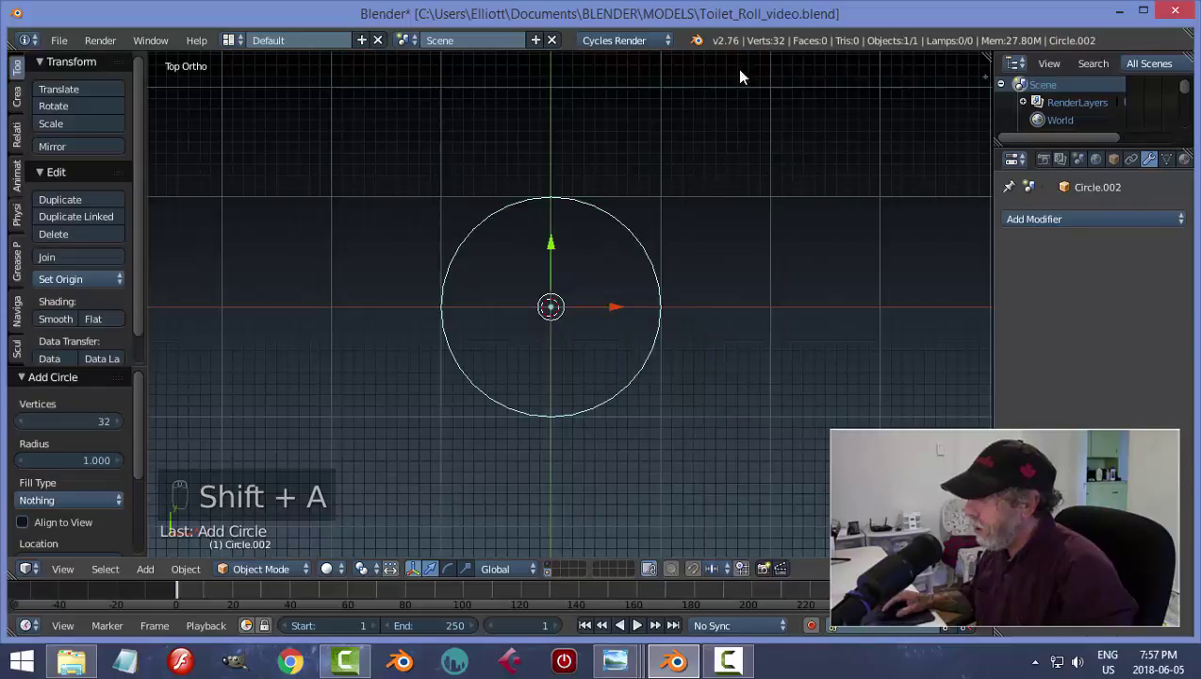
{"action": "key", "text": "Tab"}
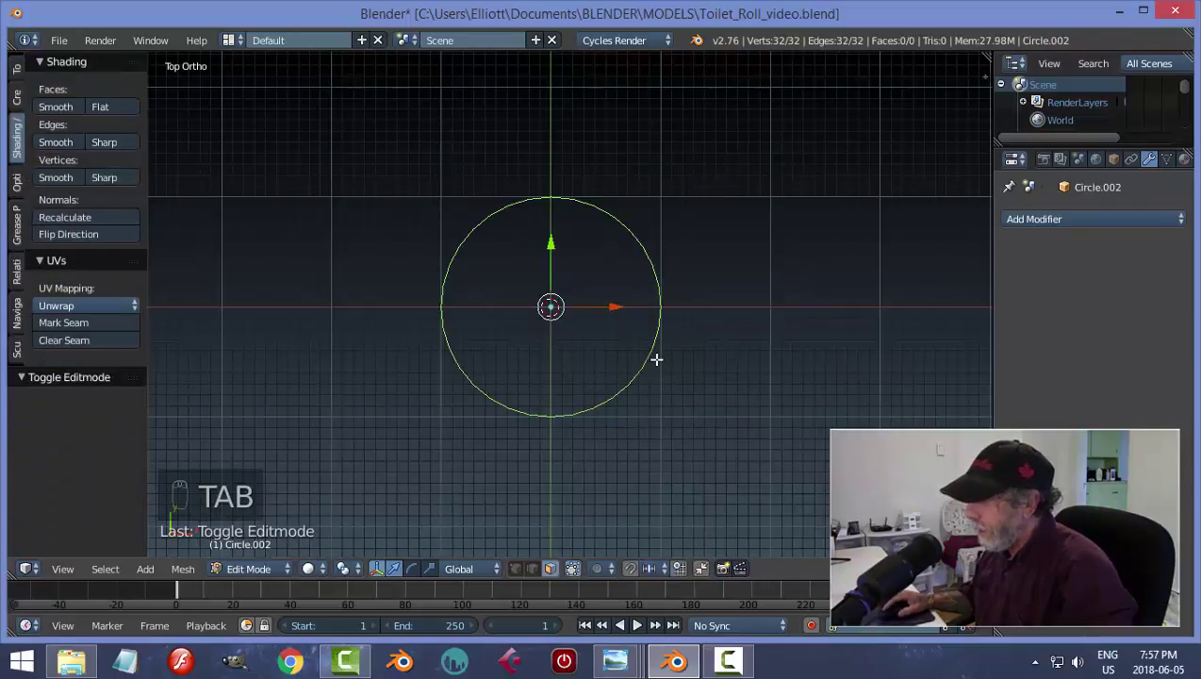
{"action": "key", "text": "ctrl+Tab"}
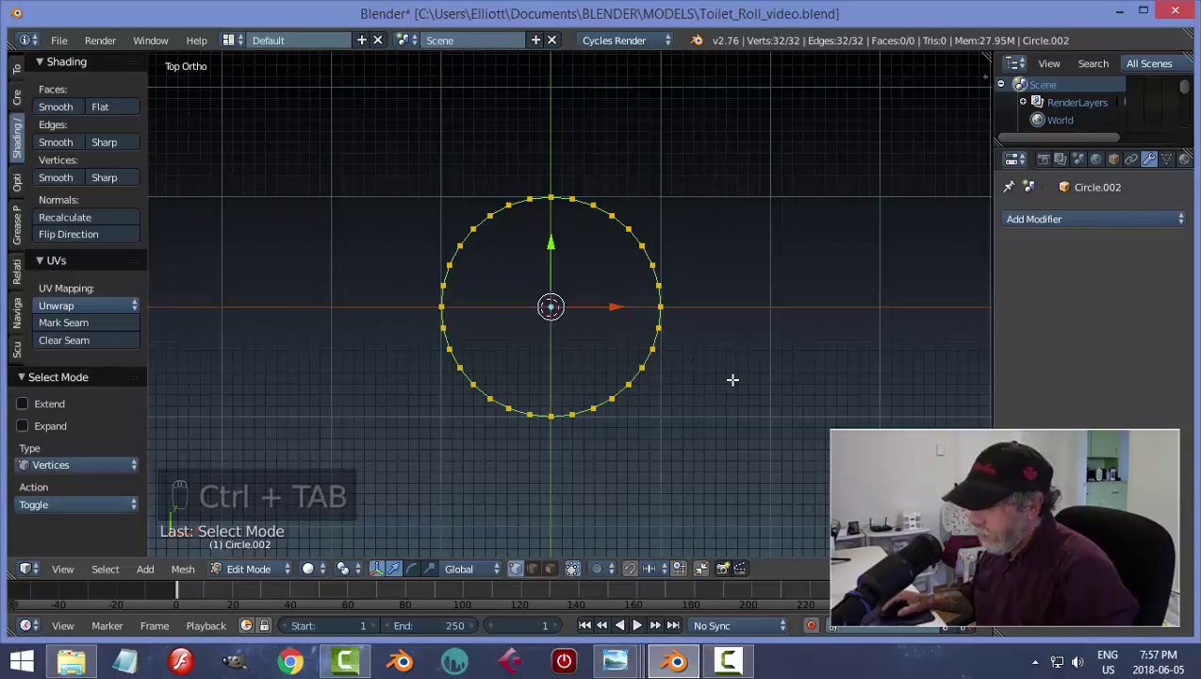
{"action": "key", "text": "s"}
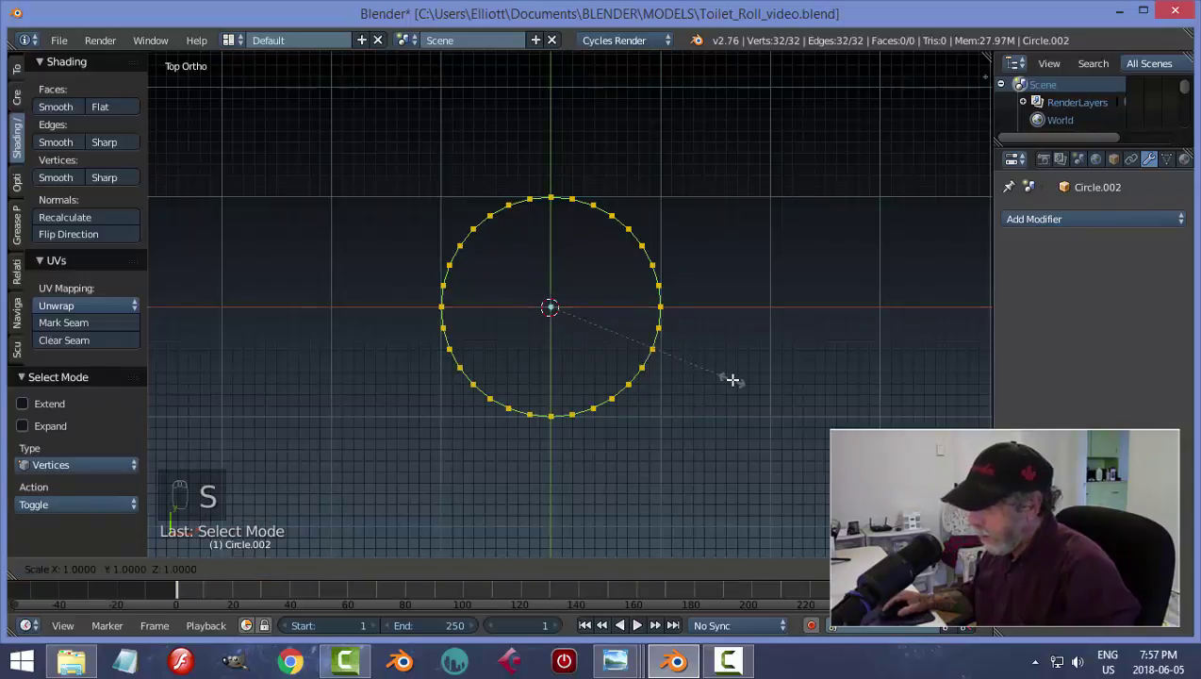
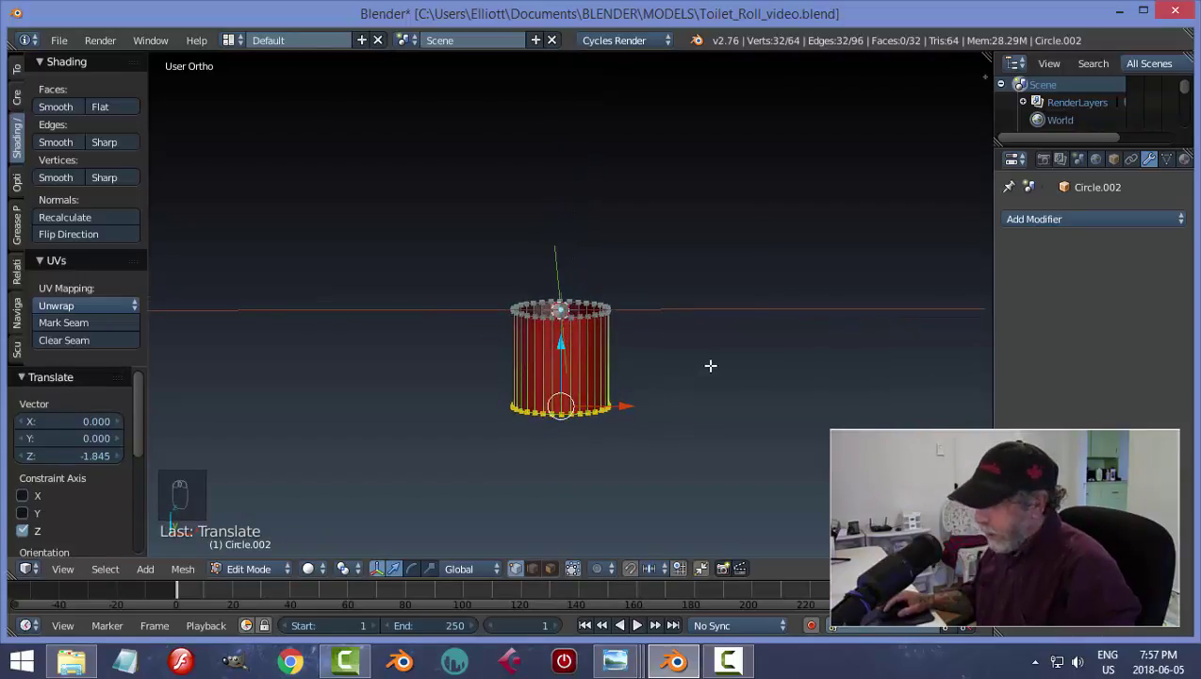
{"action": "key", "text": "s"}
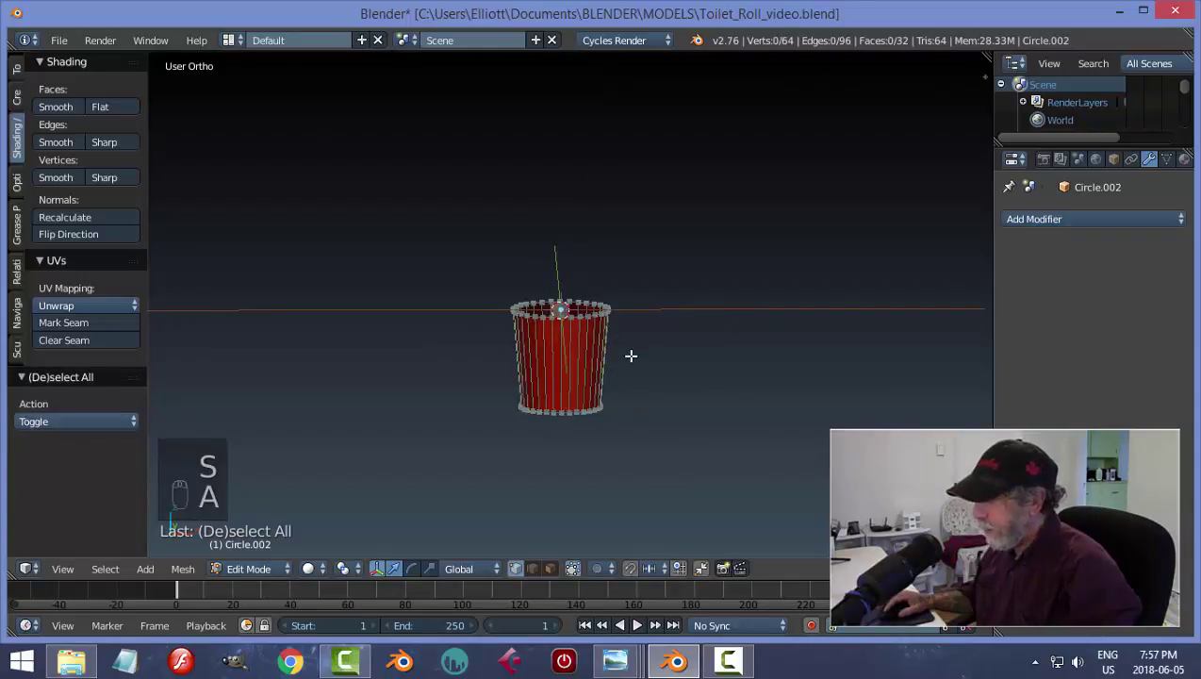
{"action": "key", "text": "a"}
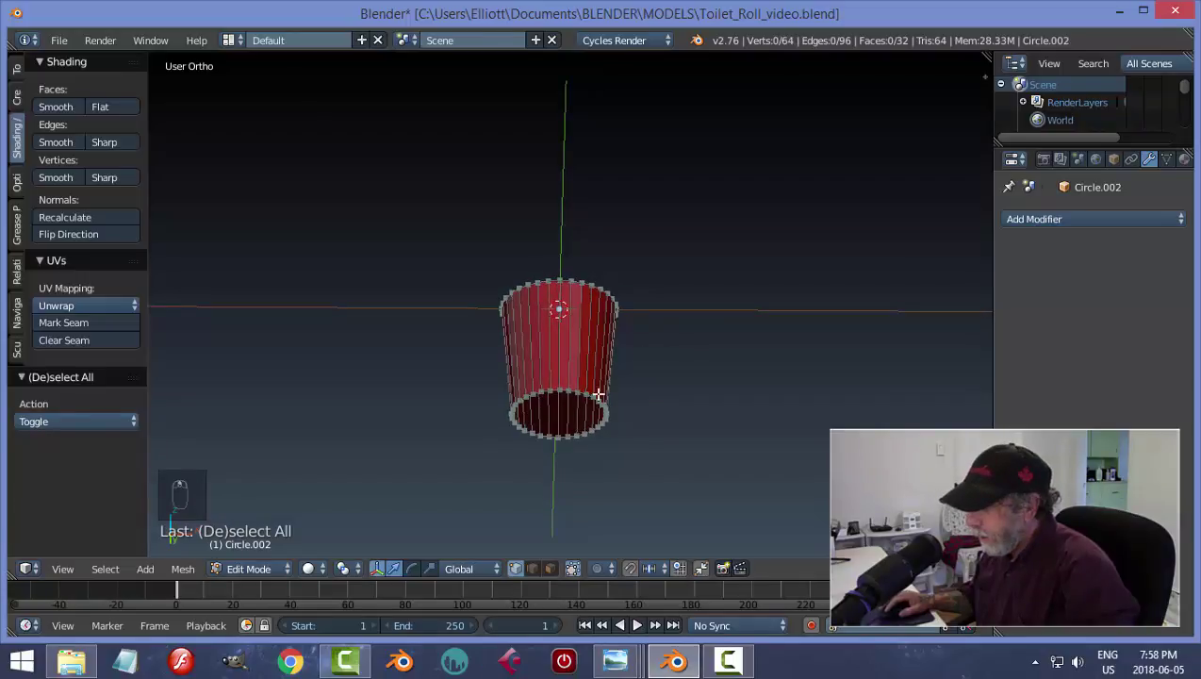
{"action": "key", "text": "ctrl+Tab"}
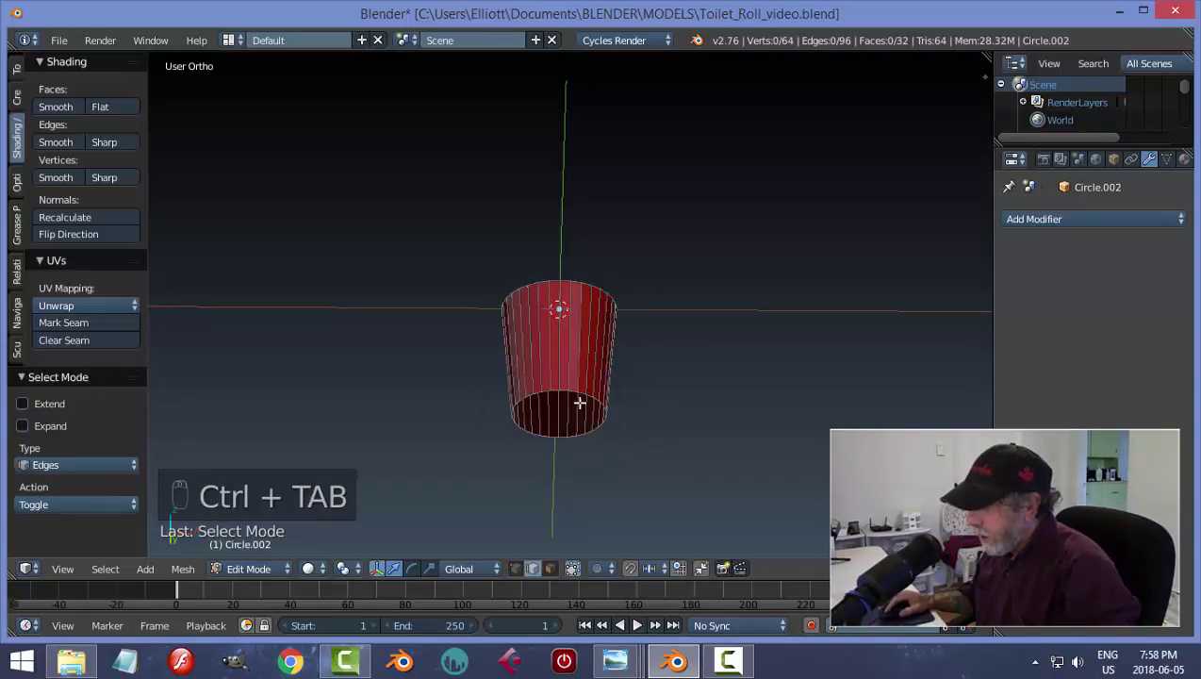
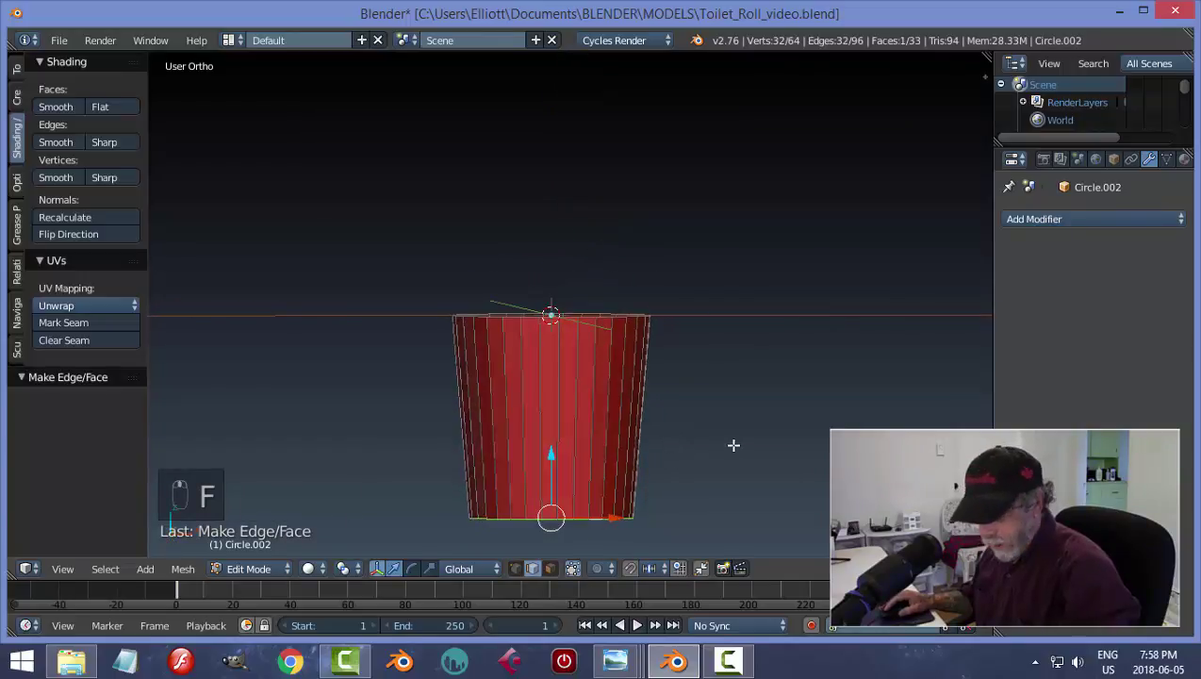
- Shrink and bevel the tube's bottom edge into a rounded base
{"action": "key", "text": "s"}
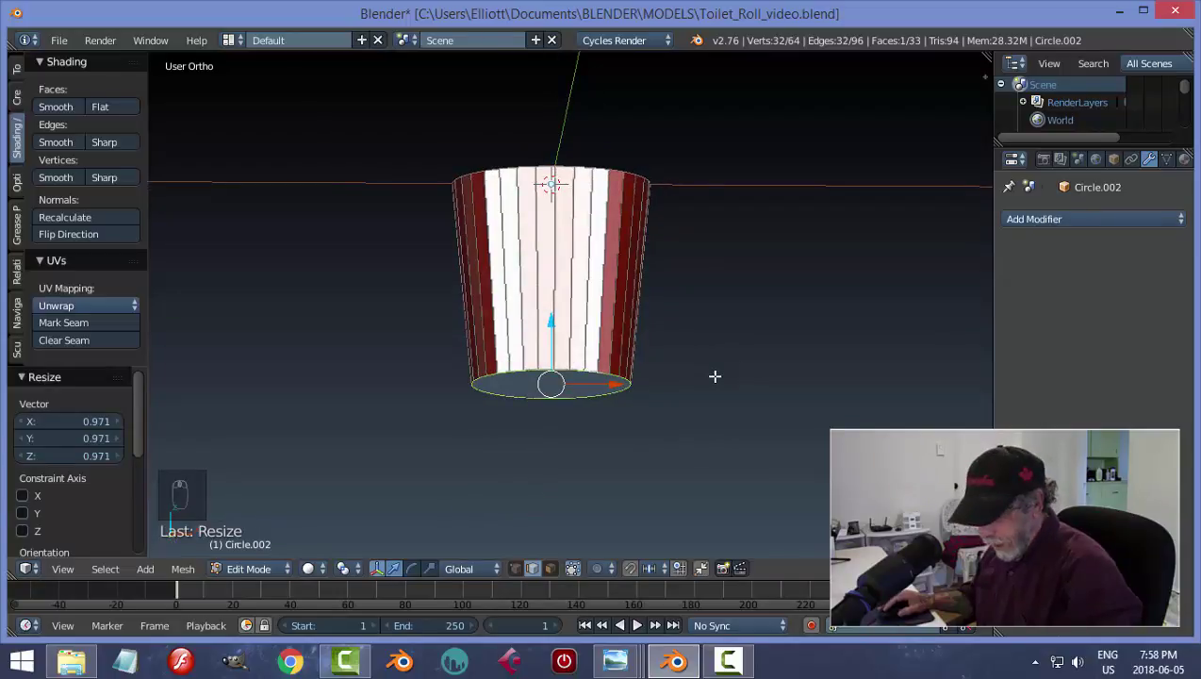
{"action": "key", "text": "ctrl+b"}
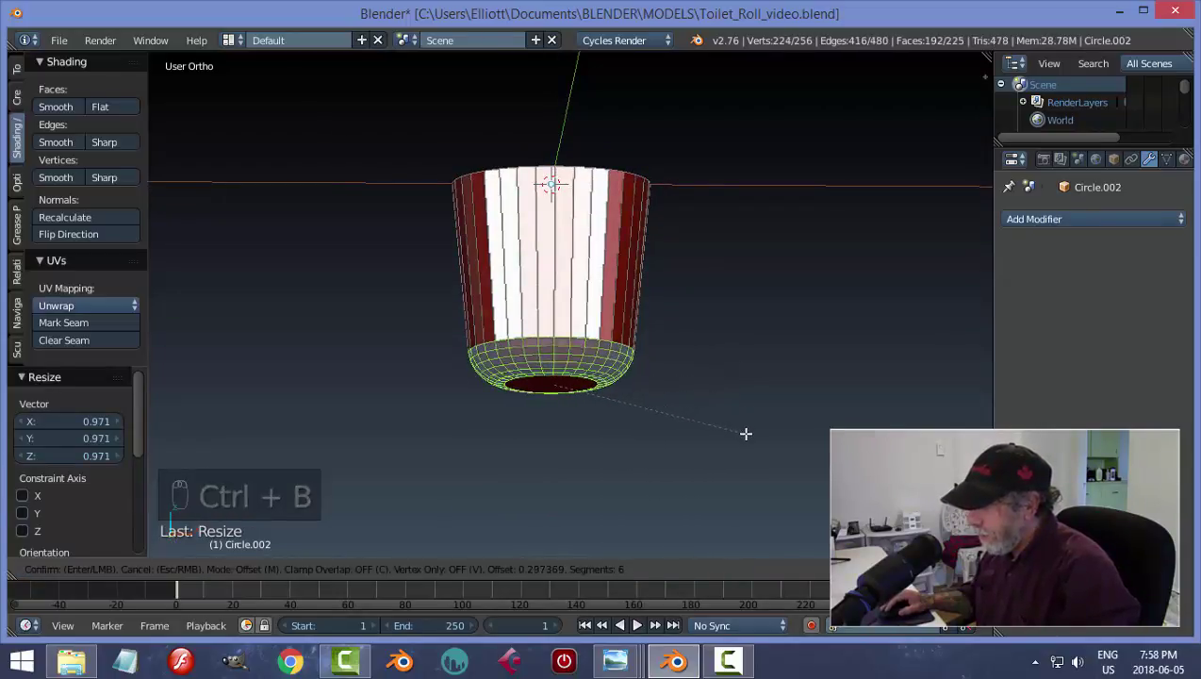
{"action": "key", "text": "a"}
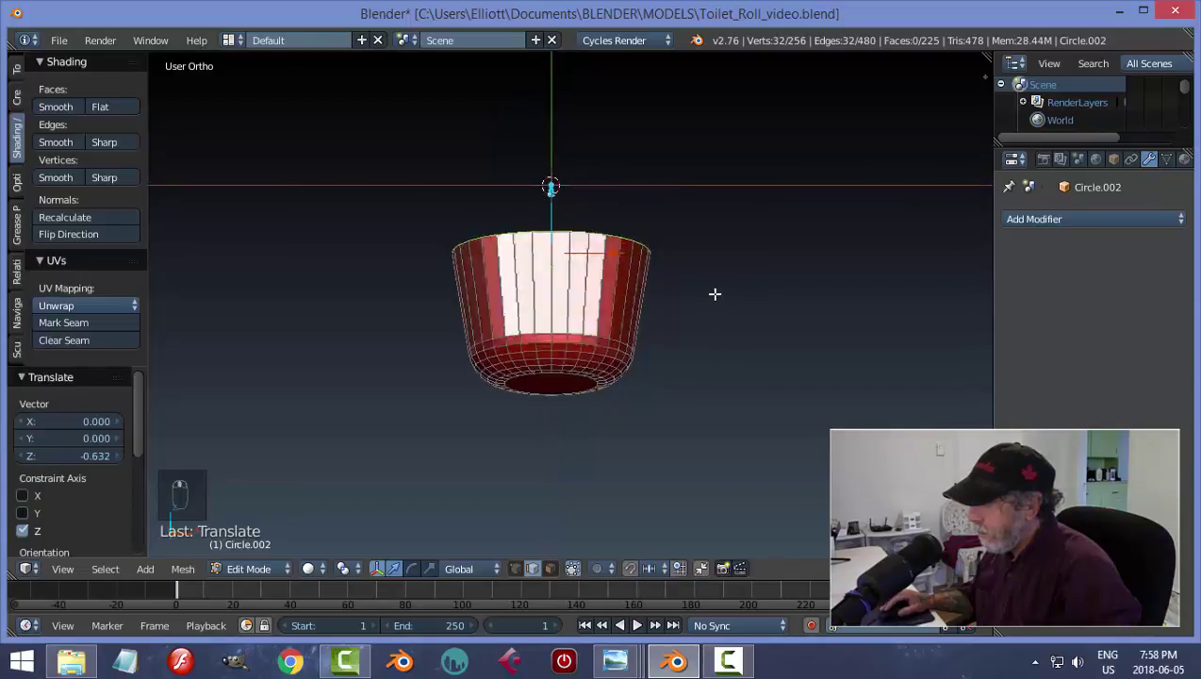
- Extrude the bottom face down into a slightly widened pedestal and check it from the front
{"action": "key", "text": "a"}
{"action": "key", "text": "ctrl+Tab"}
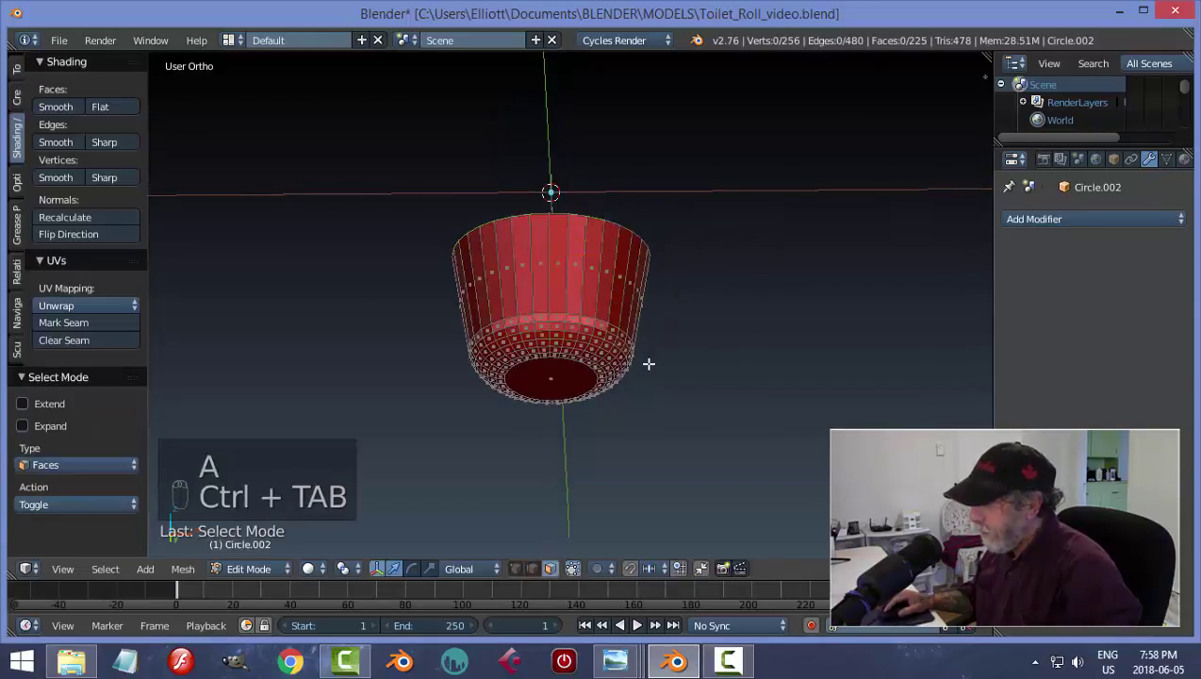
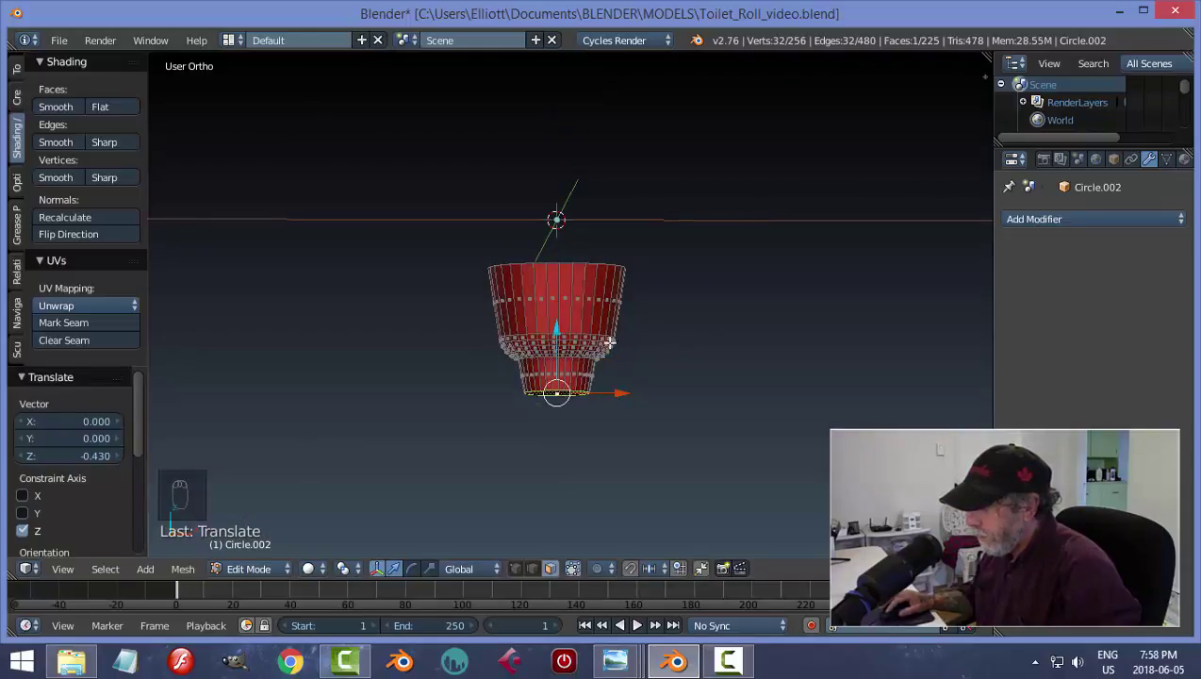
{"action": "key", "text": "s"}
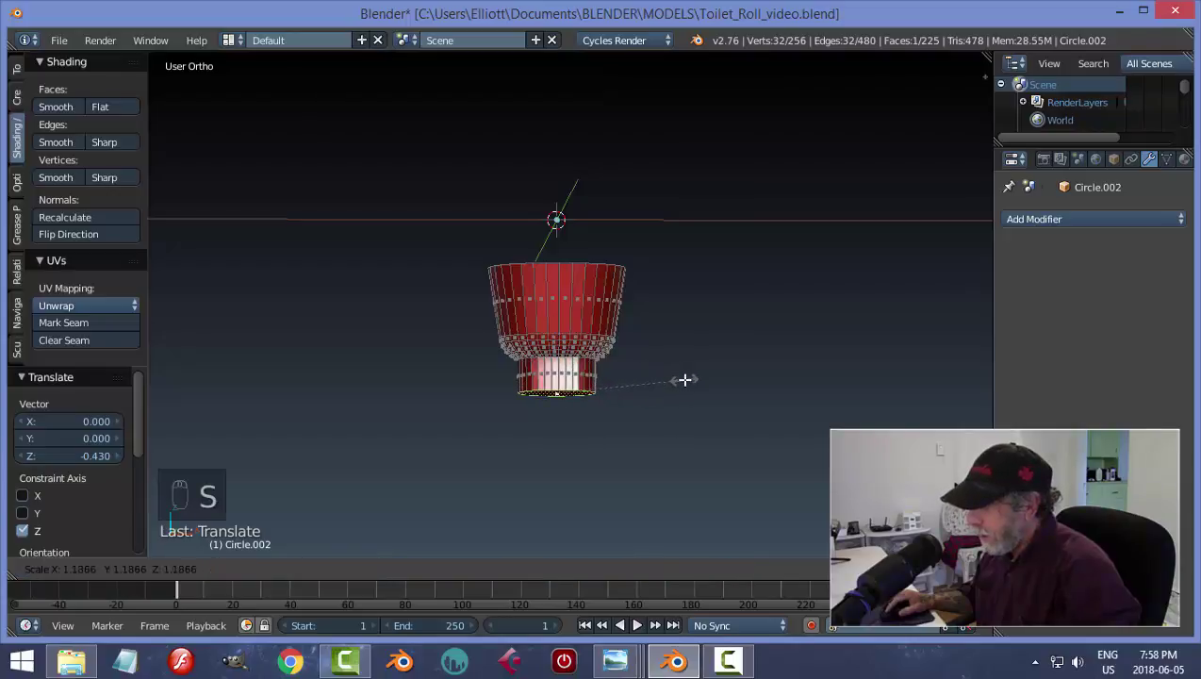
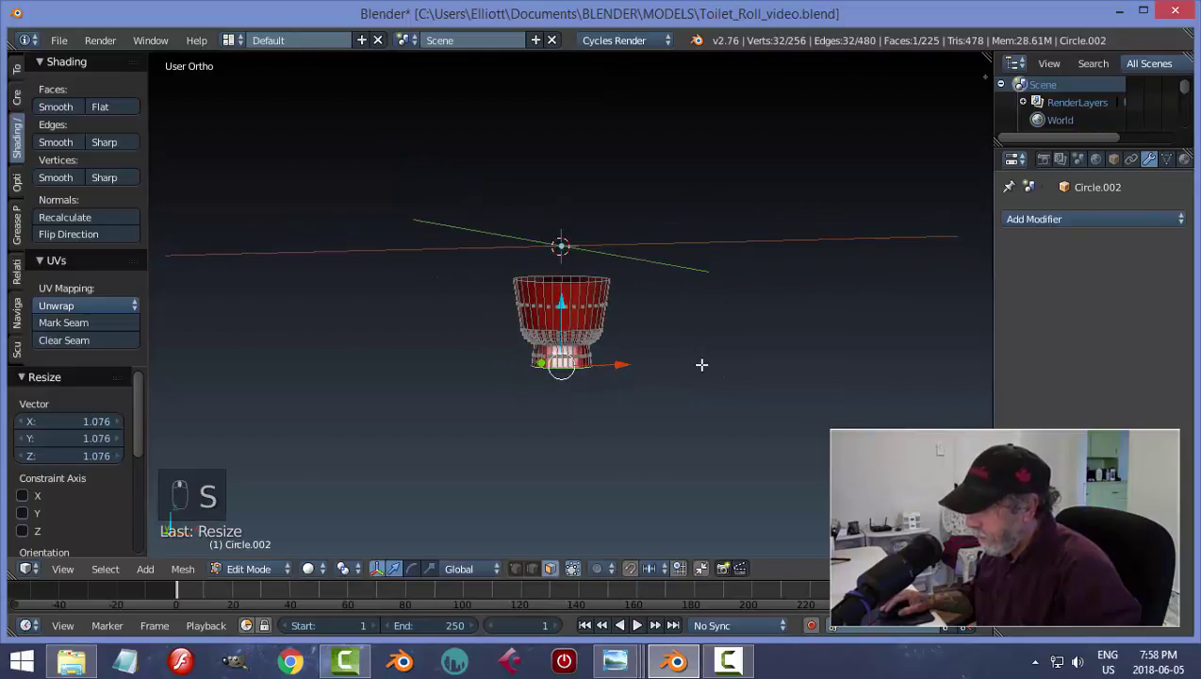
{"action": "key", "text": "KP_1"}
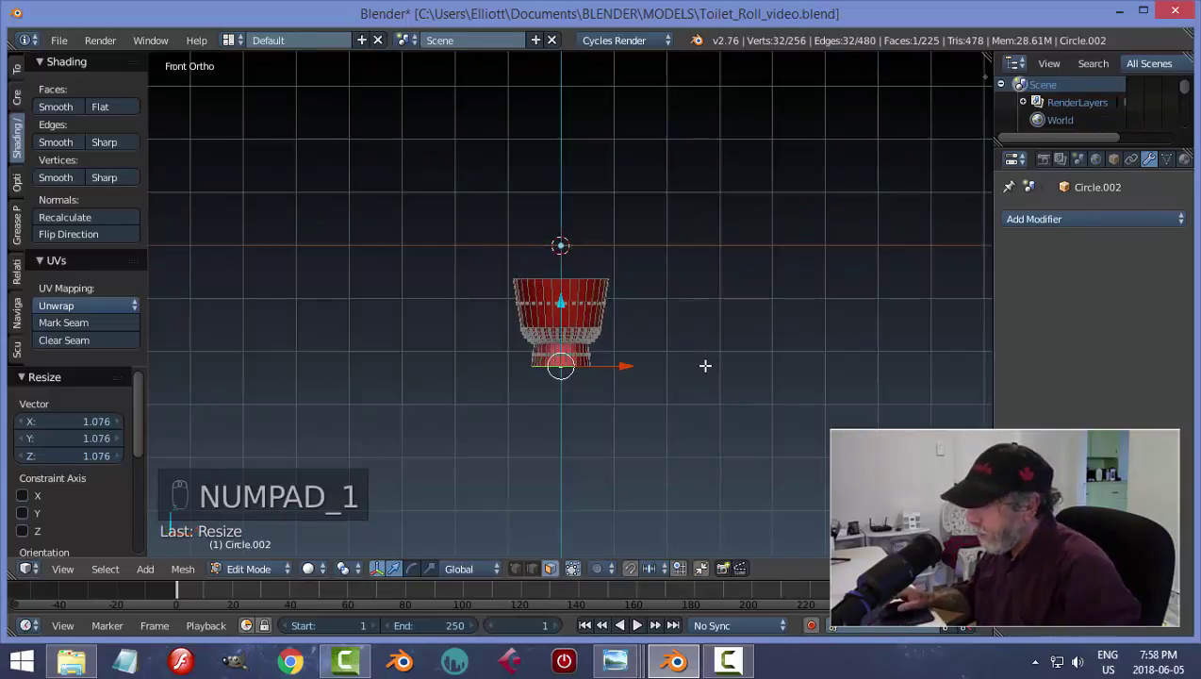
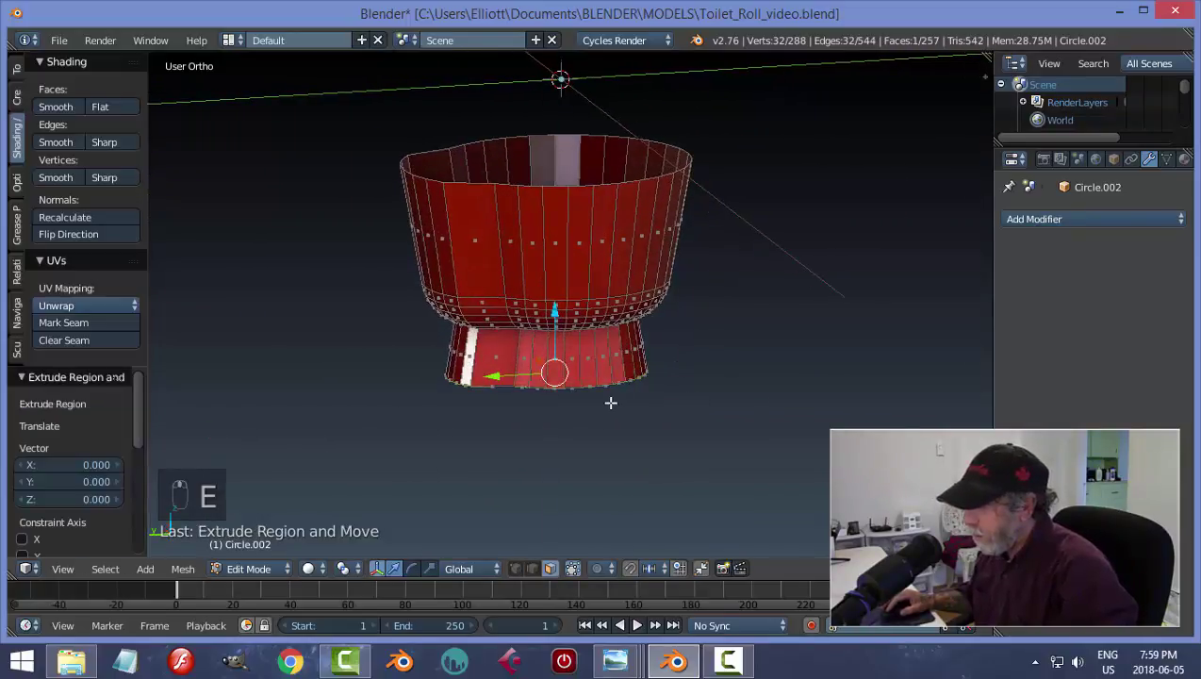
- Stretch the bowl's top rim along X into an elongated toilet-bowl outline
{"action": "key", "text": "s"}
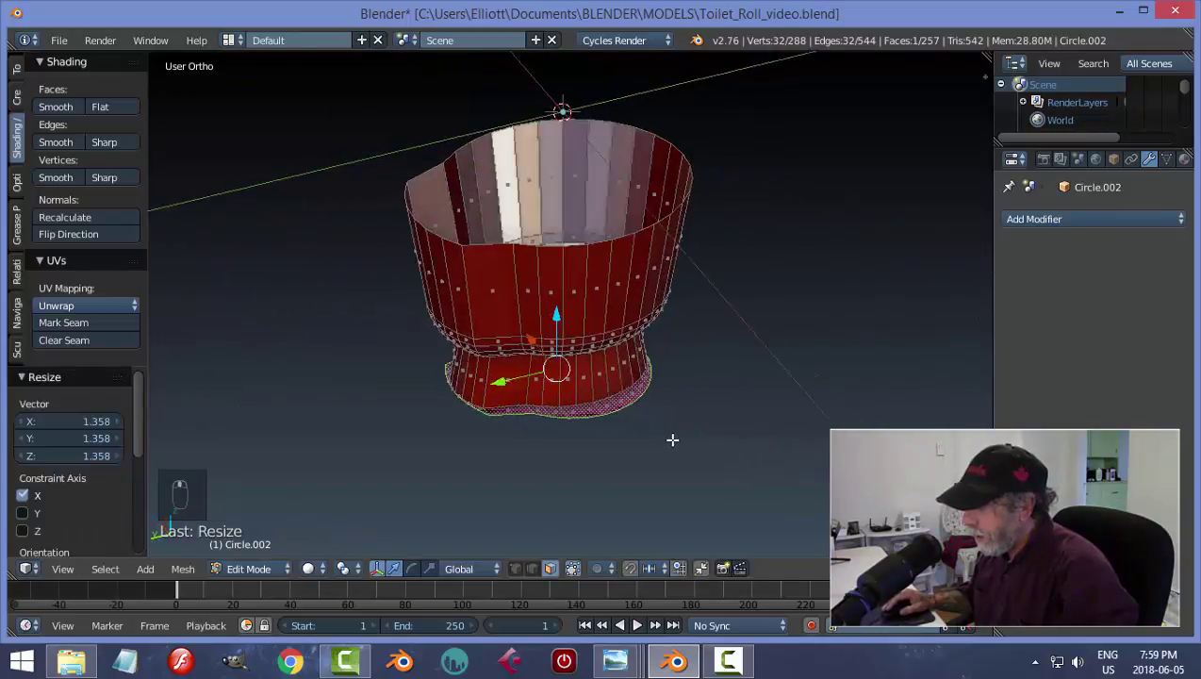
{"action": "key", "text": "s"}
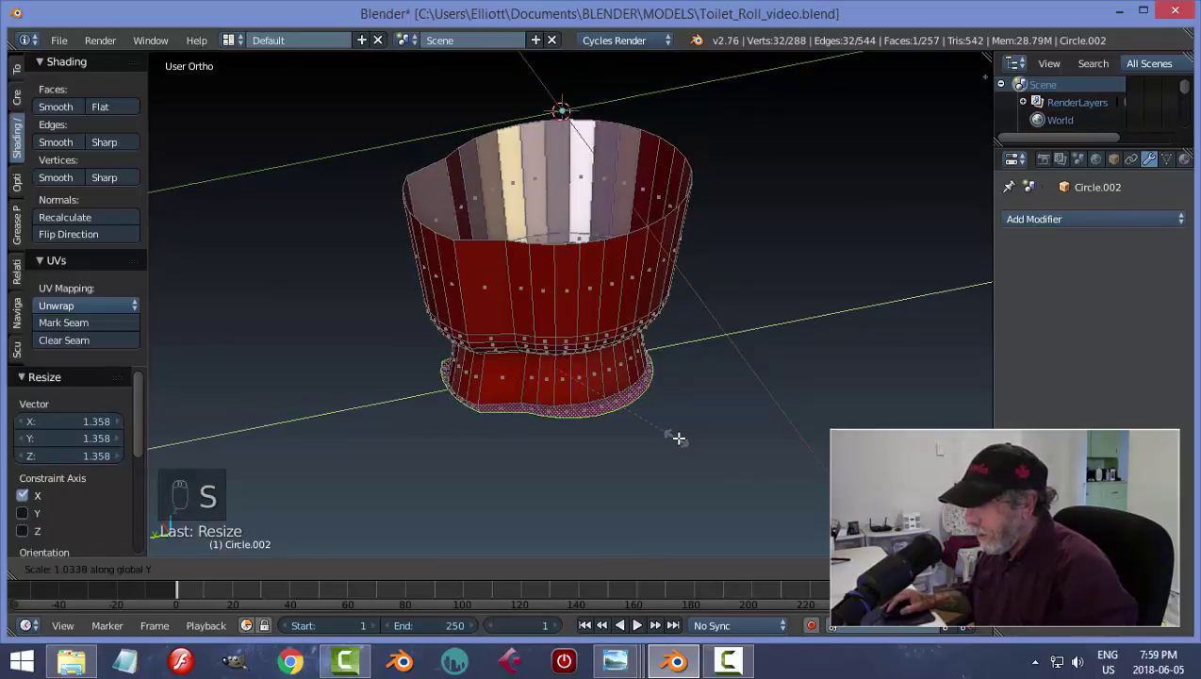
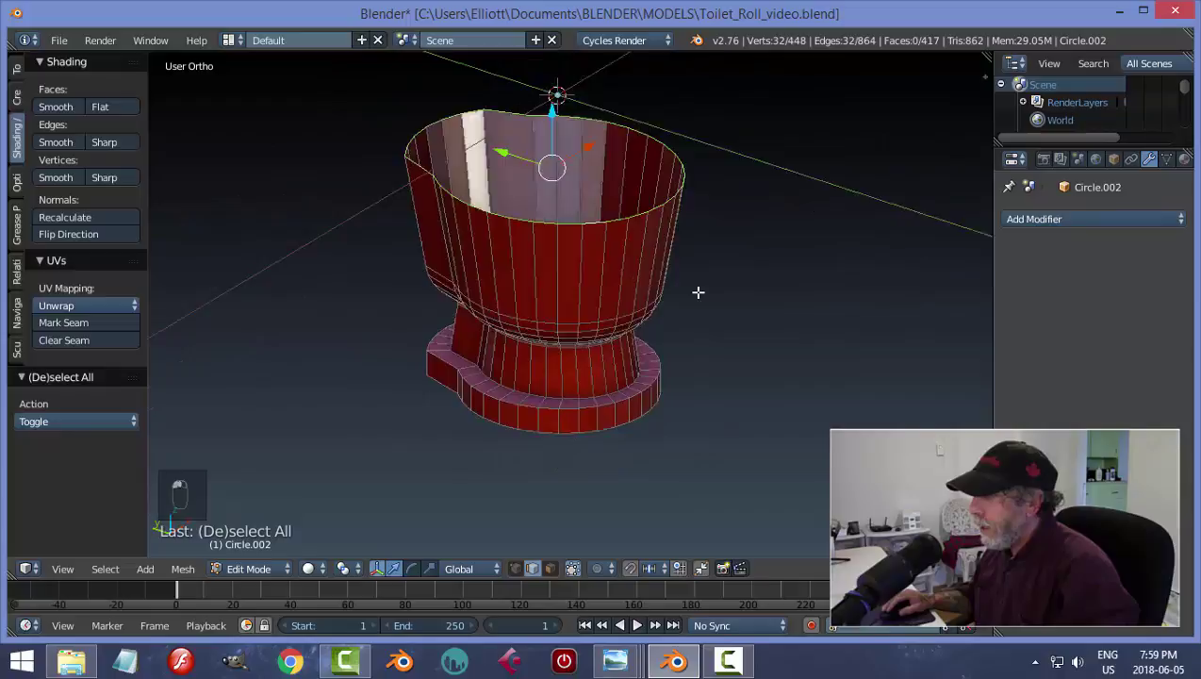
- Fill and inset the bowl top into a thick rim with a sunken opening and an inner edge loop
{"action": "key", "text": "f"}
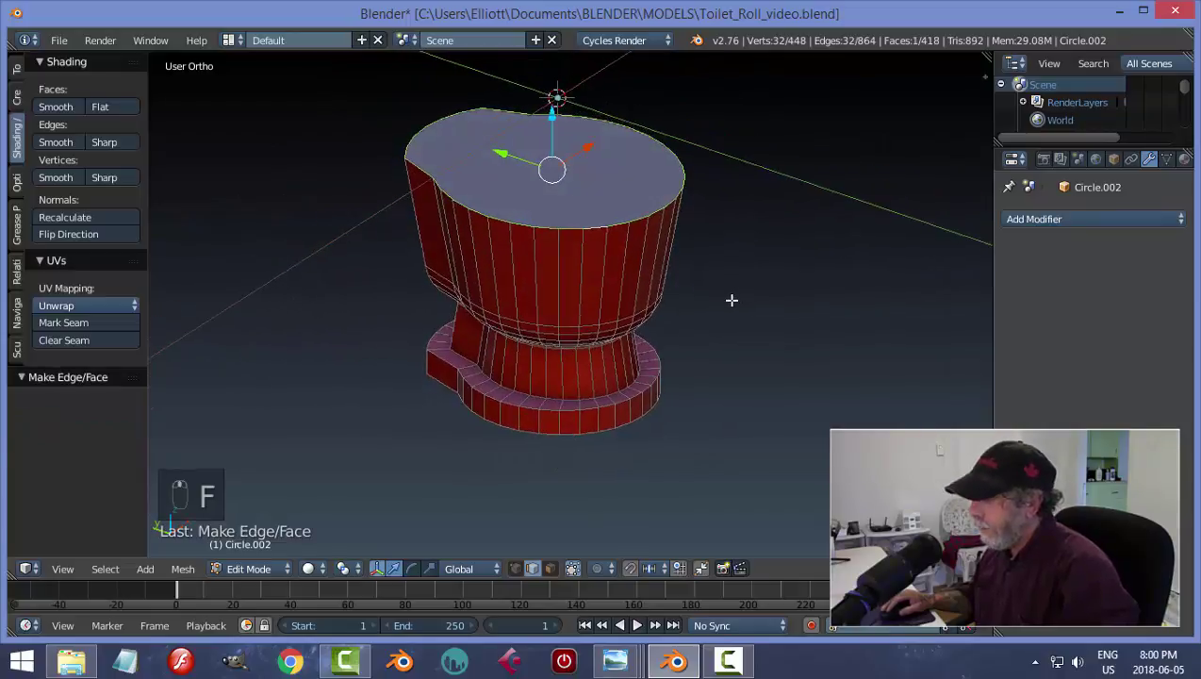
{"action": "key", "text": "i"}
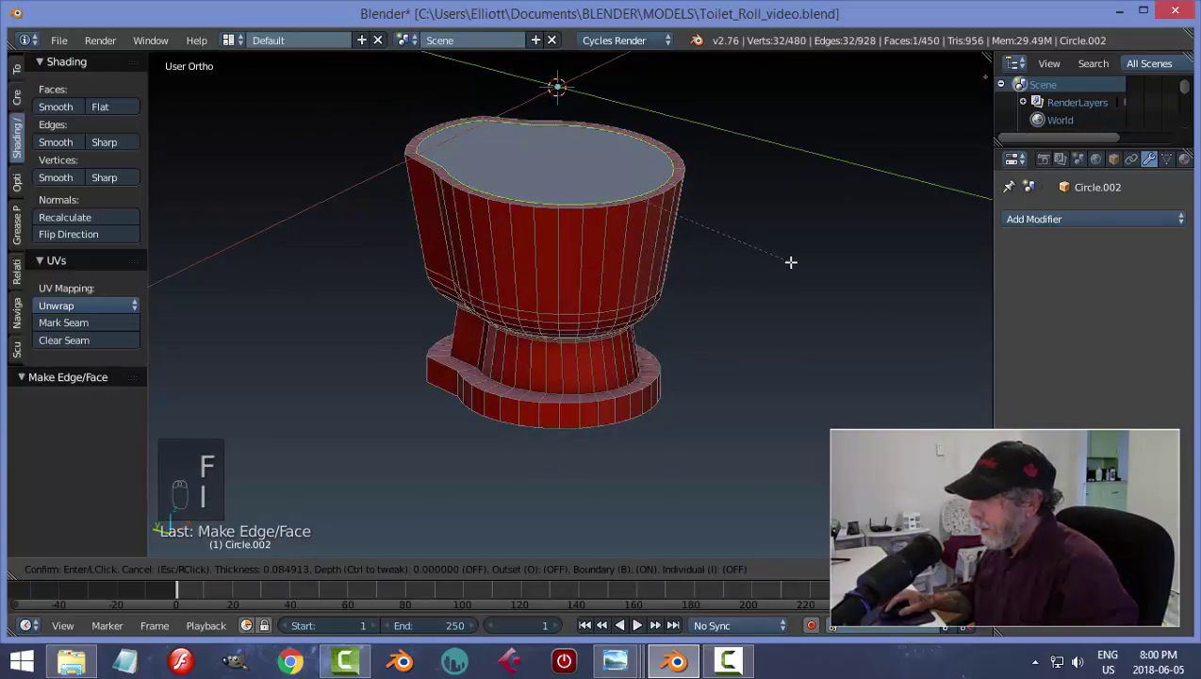
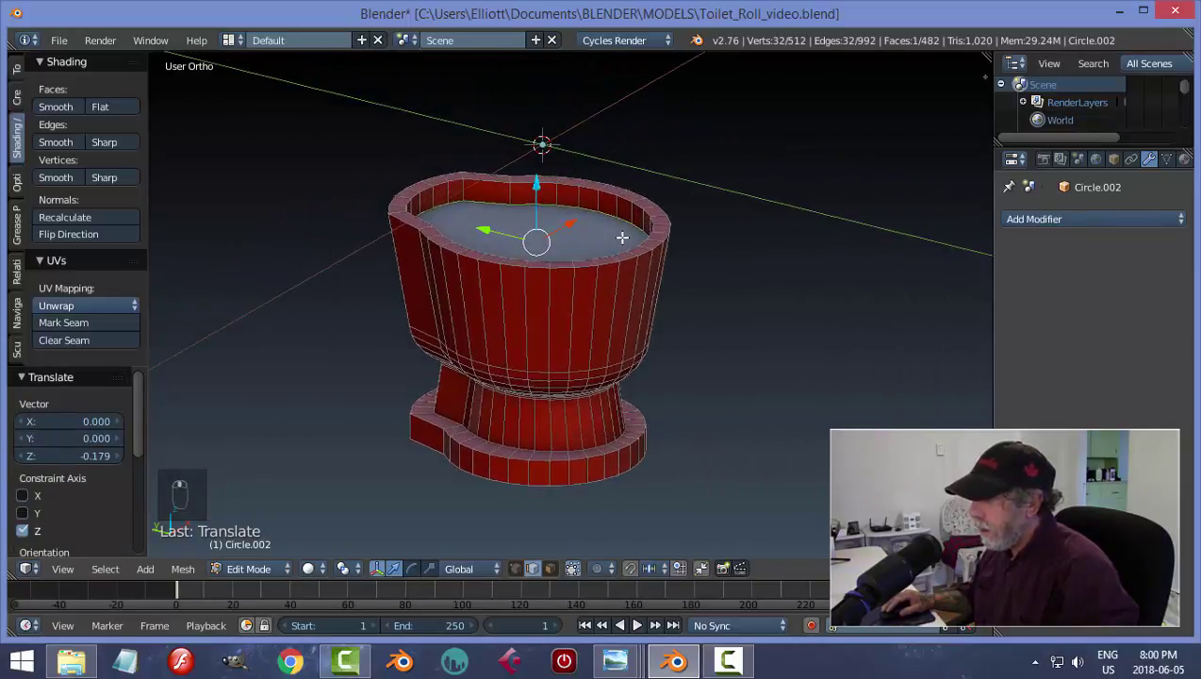
{"action": "key", "text": "a"}
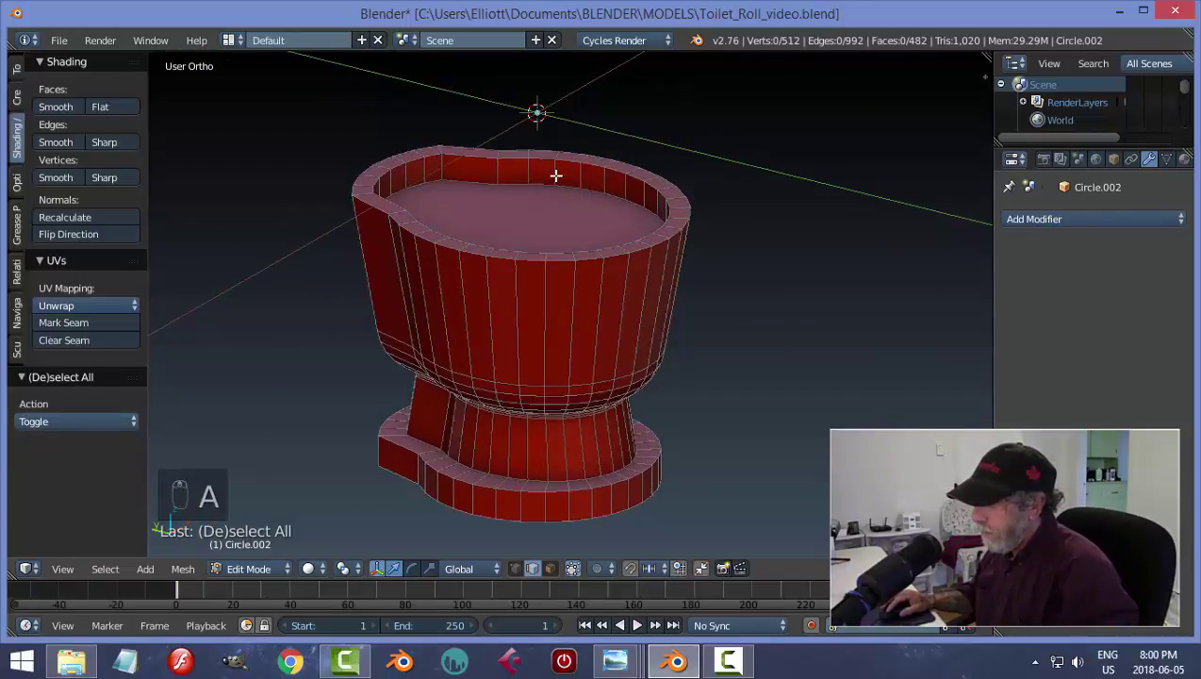
{"action": "key", "text": "ctrl+r"}
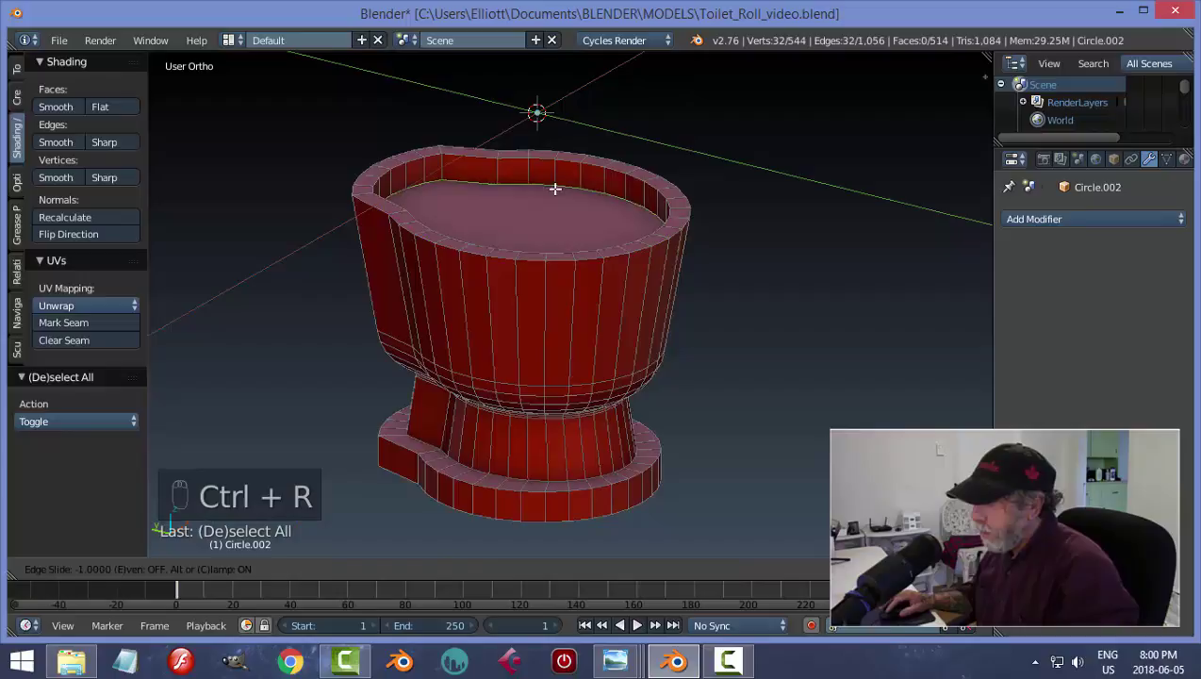
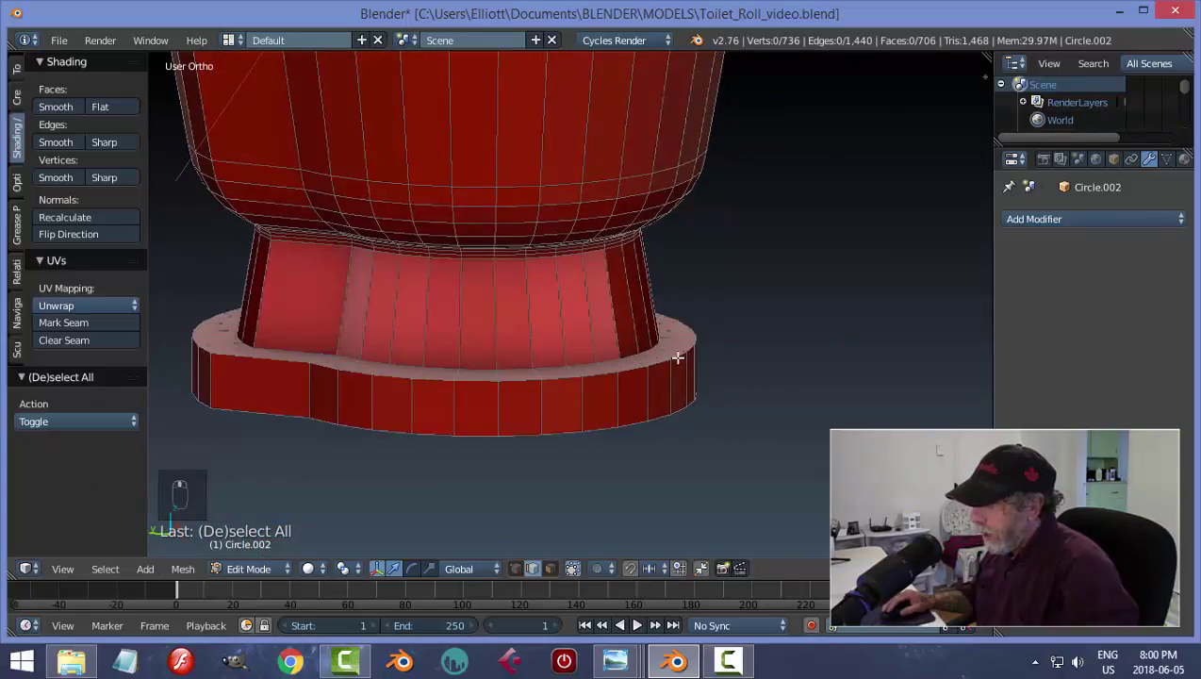
- Bevel the top edge of the flat foot into extra rings and review the base from the front
{"action": "key", "text": "ctrl+b"}
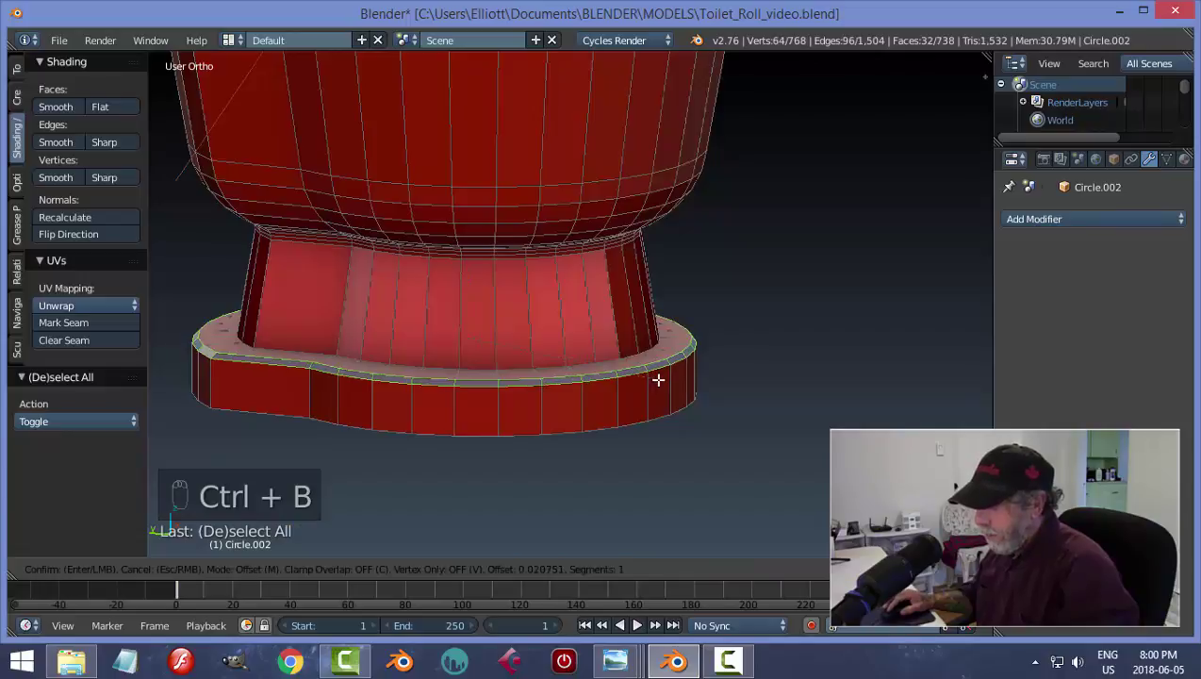
{"action": "key", "text": "a"}
{"action": "key", "text": "KP_1"}
{"action": "key", "text": "ctrl+Tab"}
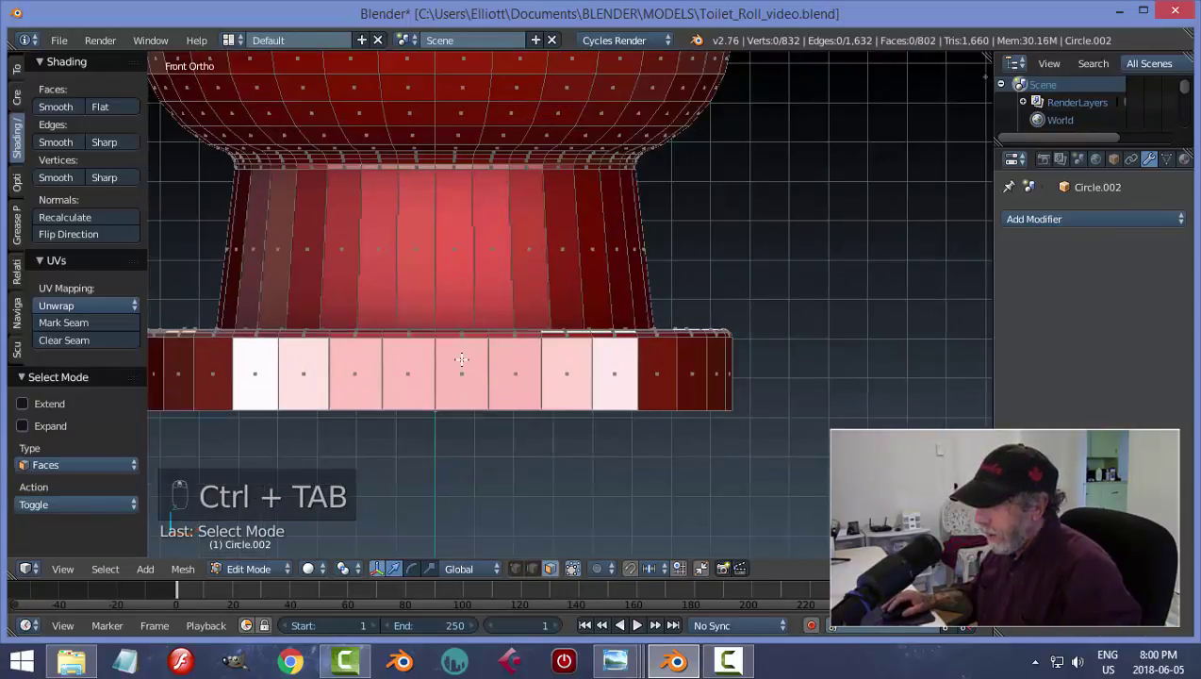
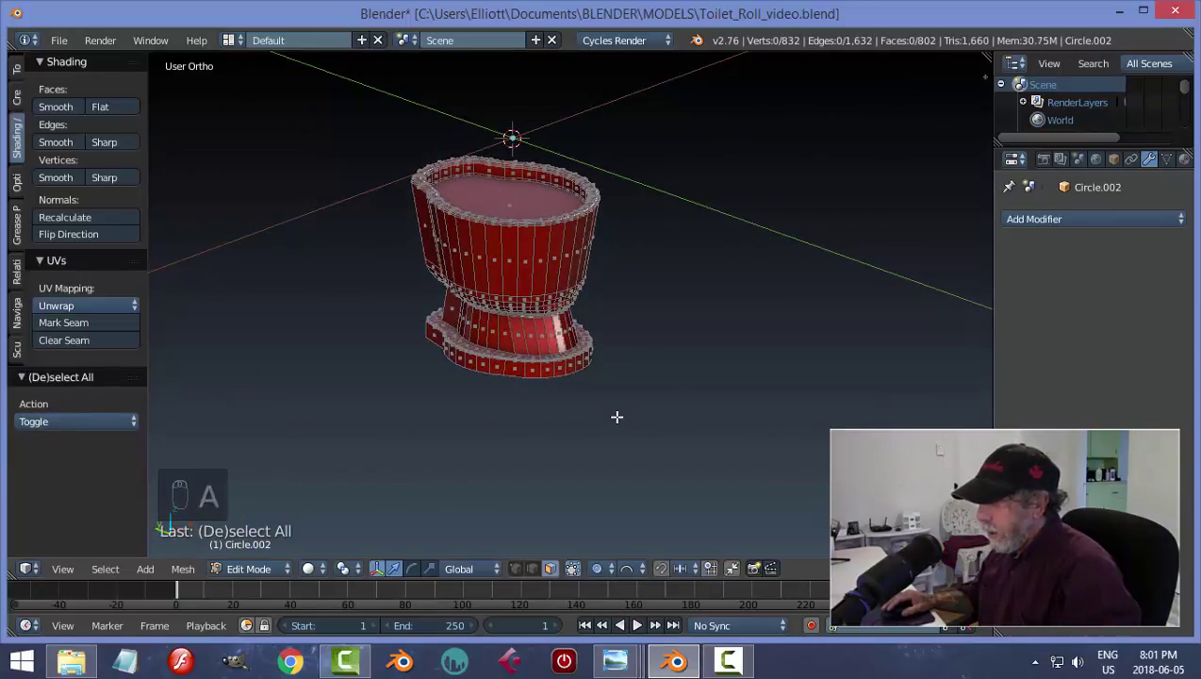
- Add a Catmull-Clark Subdivision Surface modifier at View level 2 and inspect the smoothed toilet
{"action": "key", "text": "Tab"}
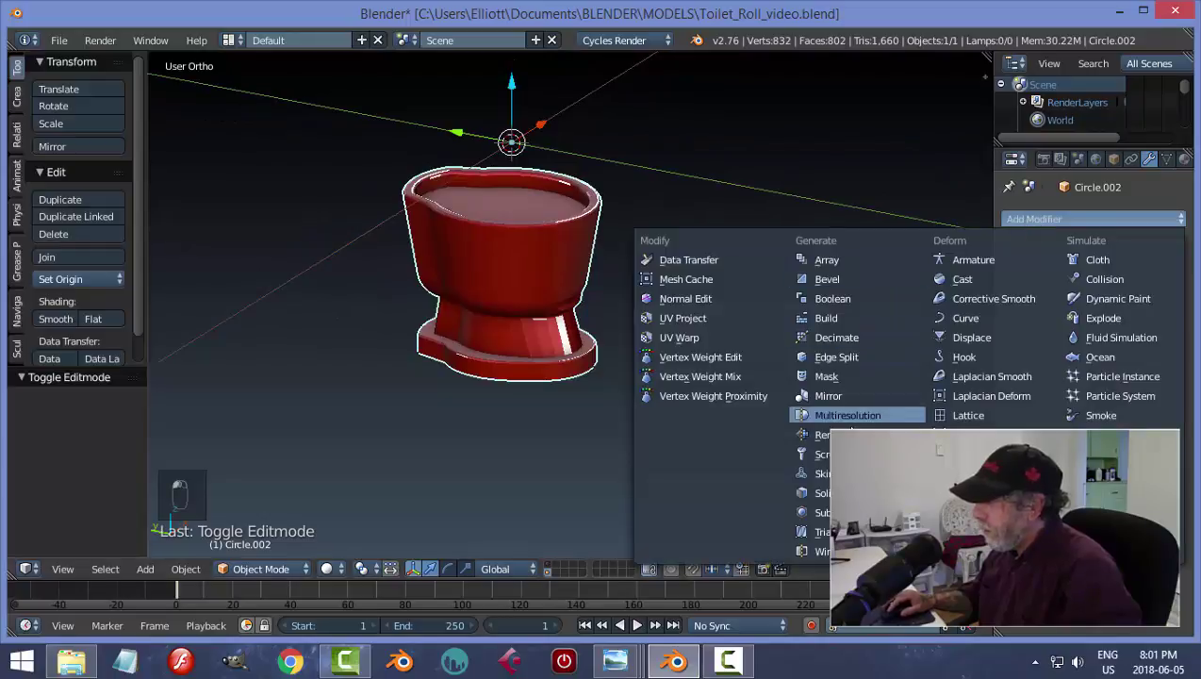
{"action": "left_click_drag", "start_coordinate": [1084, 345], "coordinate": [113, 372]}
{"action": "middle_click", "coordinate": [113, 373]}
{"action": "left_click_drag", "start_coordinate": [56, 319], "coordinate": [558, 461]}
{"action": "middle_click", "coordinate": [558, 461]}
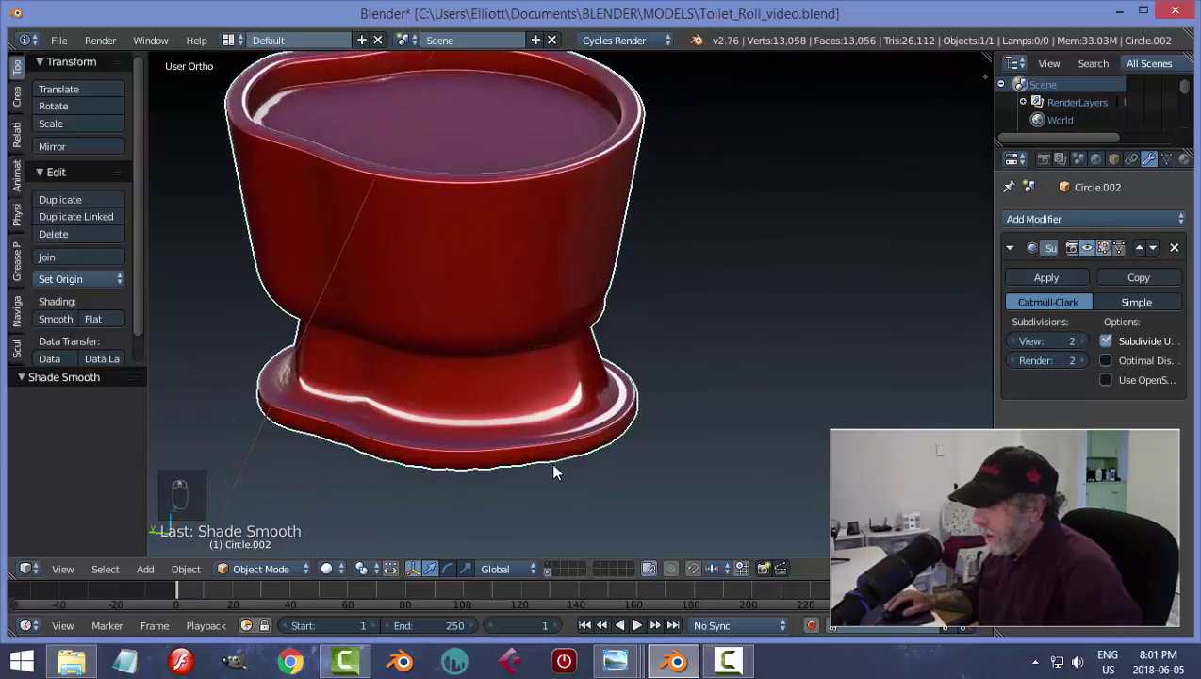
- Insert two edge loops near the base rim to tighten it, checking the smoothed result between cuts
{"action": "key", "text": "Tab"}
{"action": "key", "text": "ctrl+r"}
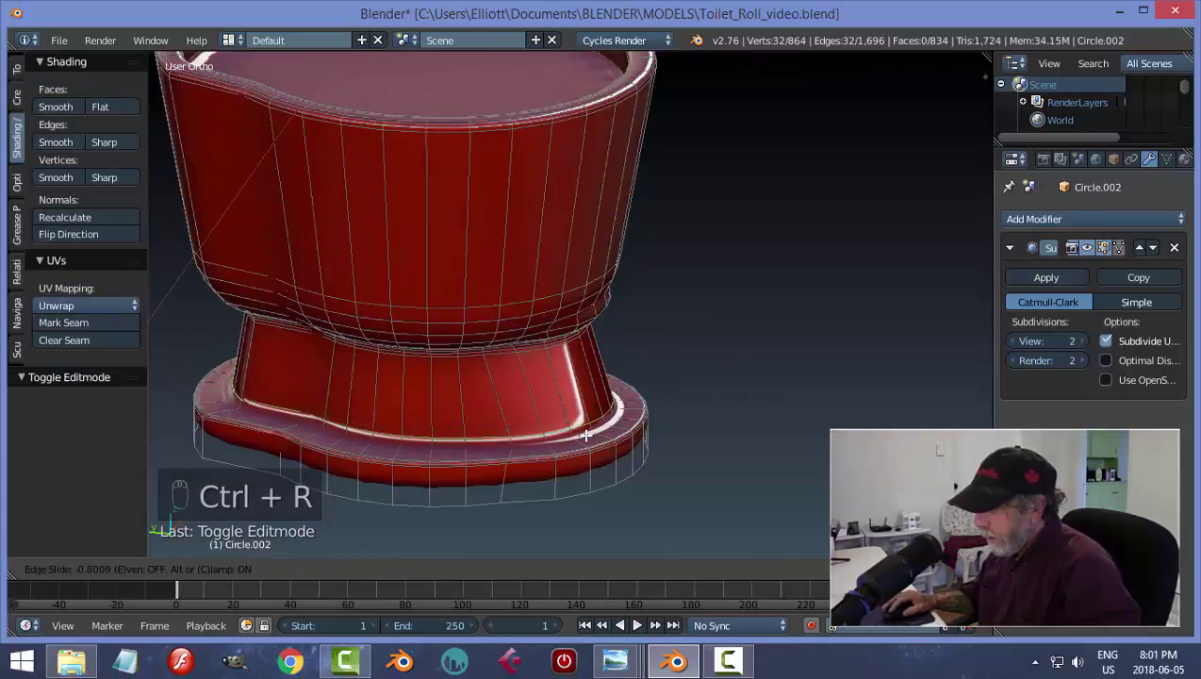
{"action": "key", "text": "a"}
{"action": "key", "text": "Tab"}
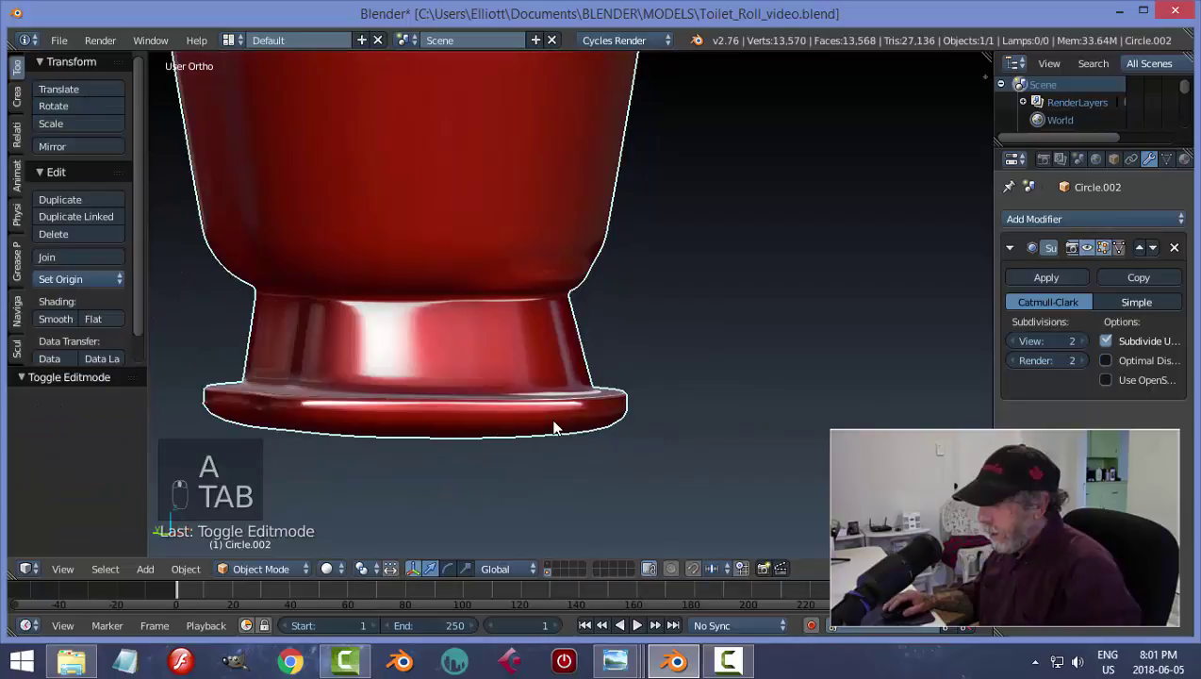
{"action": "key", "text": "Tab"}
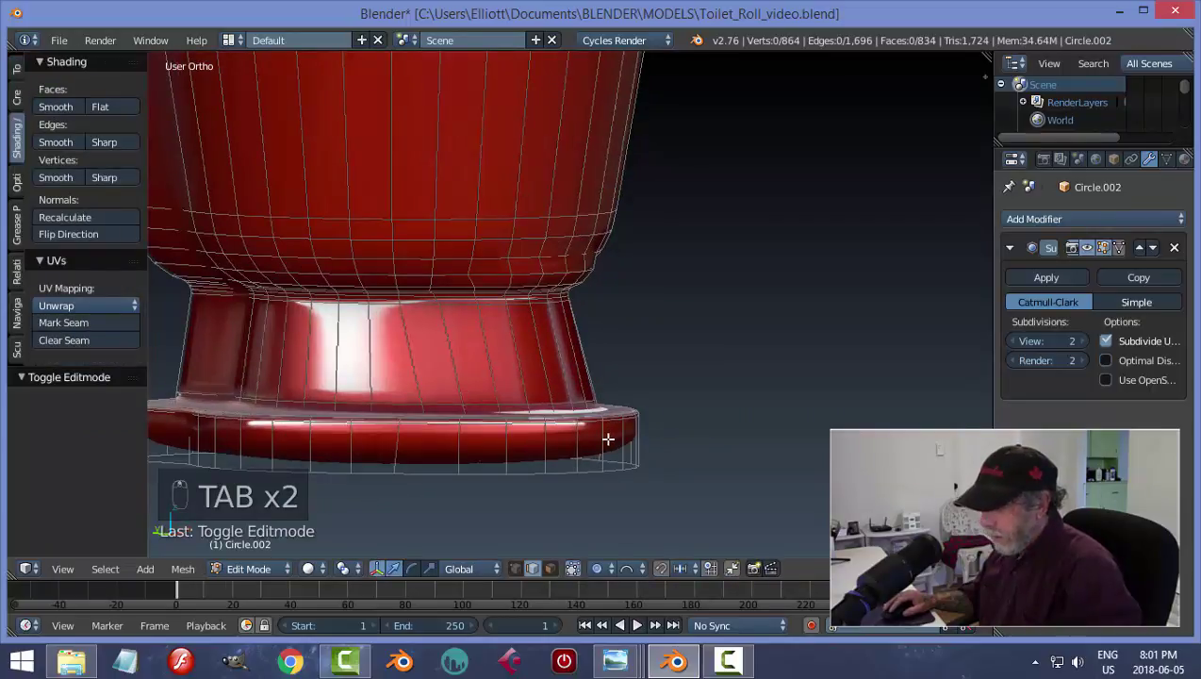
{"action": "key", "text": "ctrl+r"}
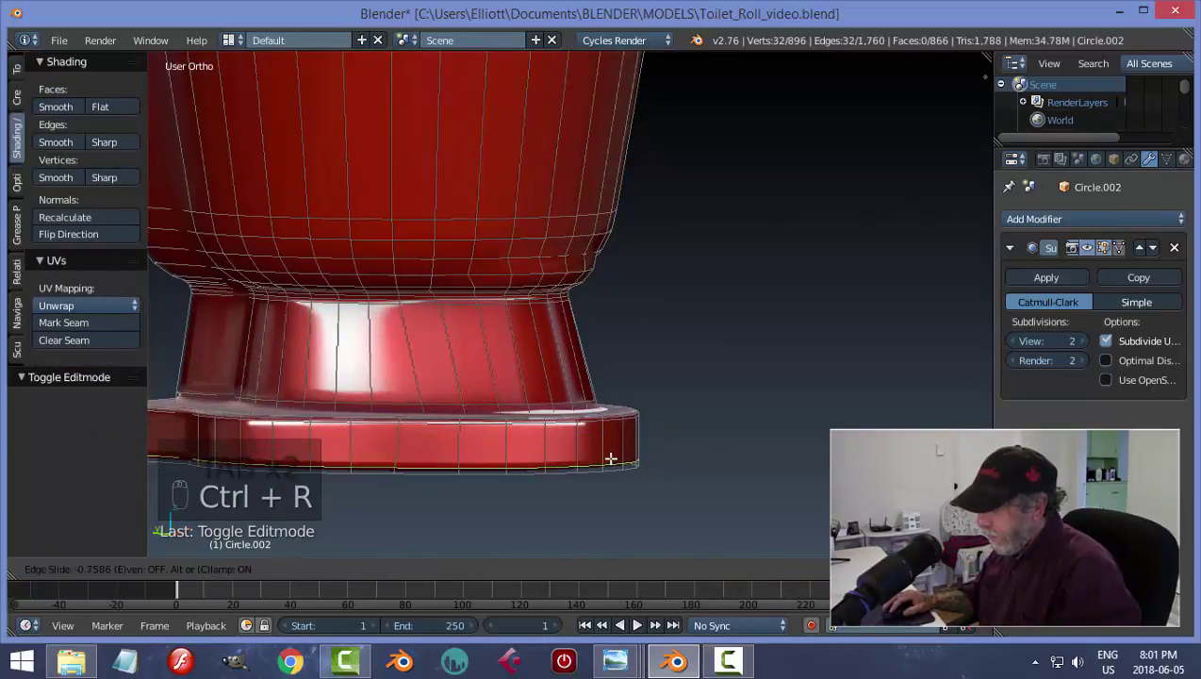
{"action": "key", "text": "a"}
{"action": "key", "text": "Tab"}
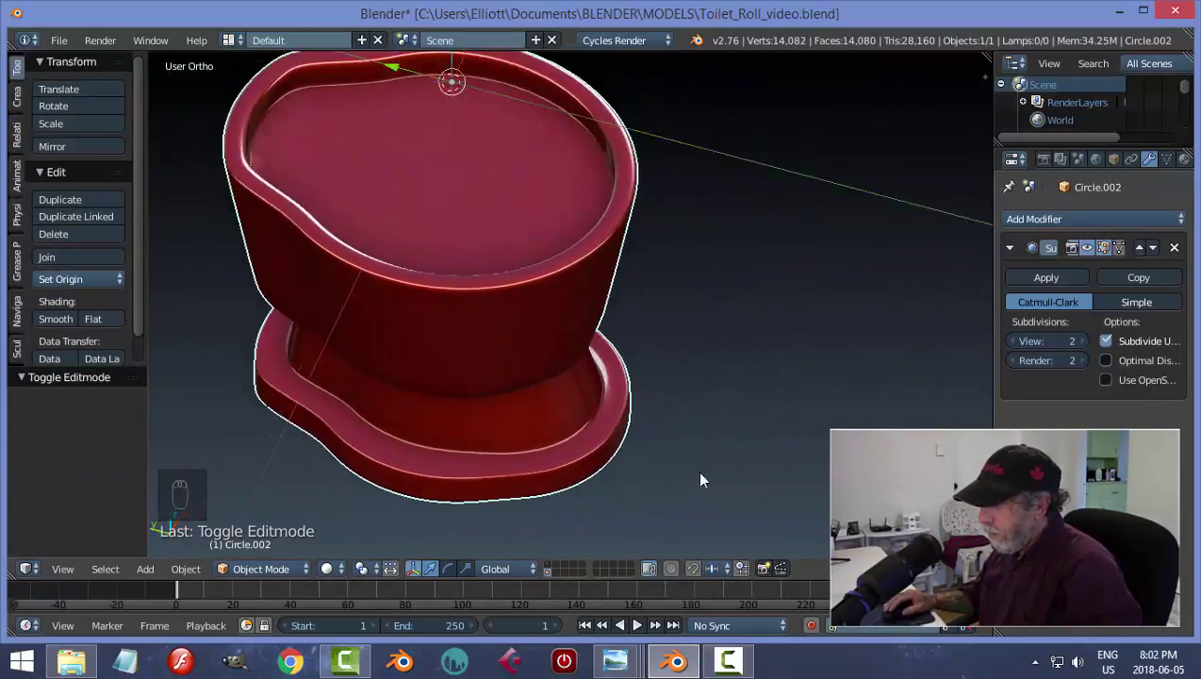
{"action": "middle_click", "coordinate": [623, 450]}
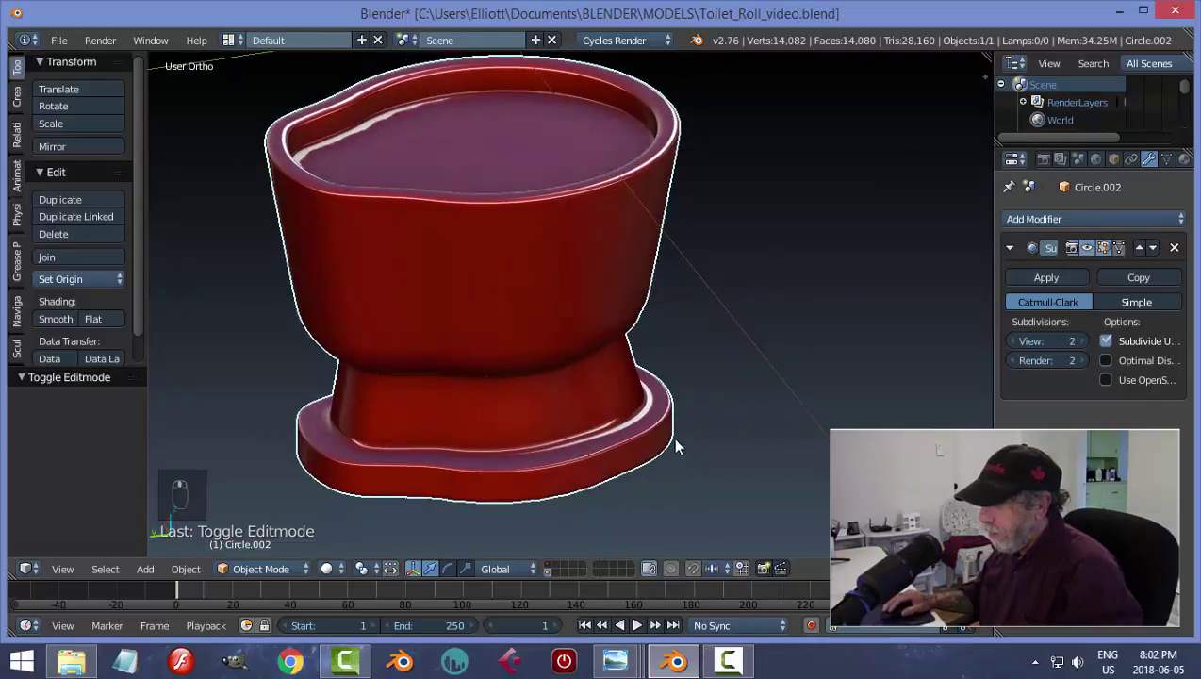
{"action": "key", "text": "Tab"}
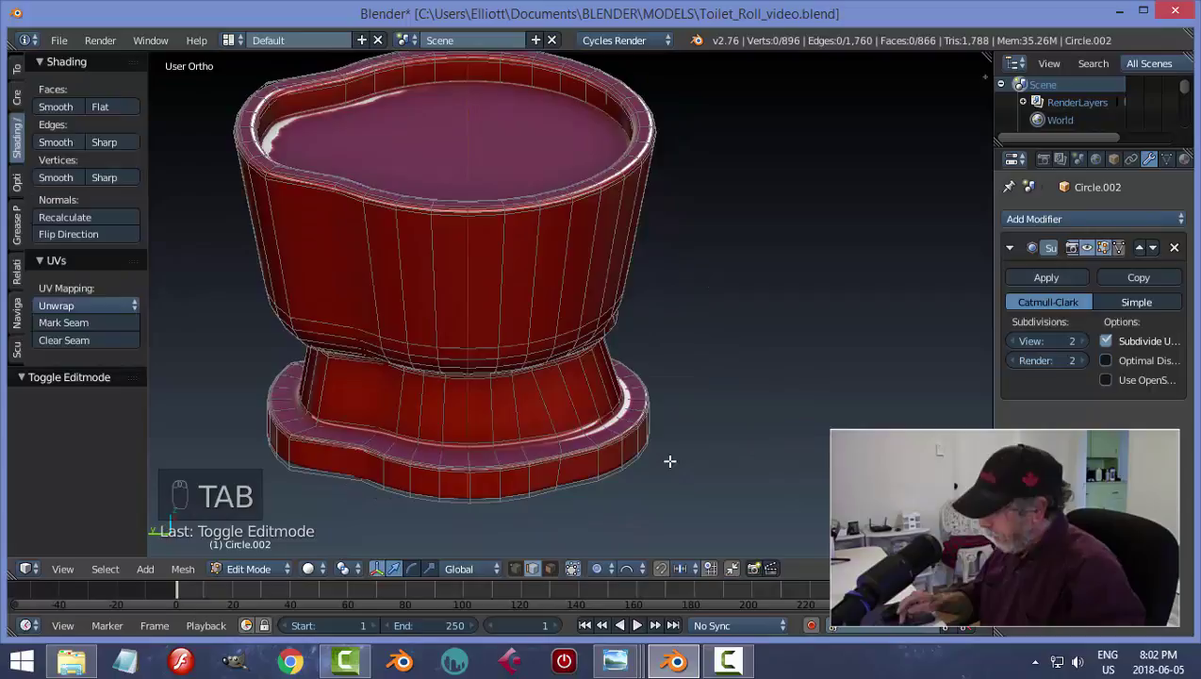
- Select the base ring of faces in side wireframe view and scale it along Y by 1.08
{"action": "key", "text": "KP_3"}
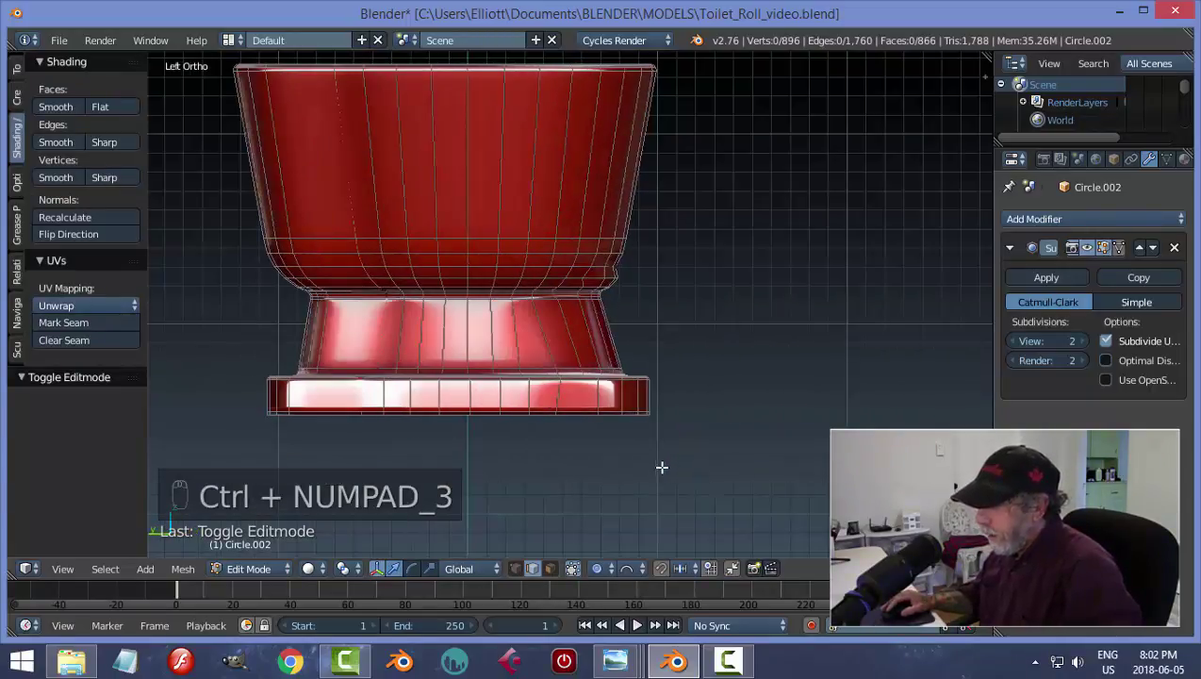
{"action": "key", "text": "z"}
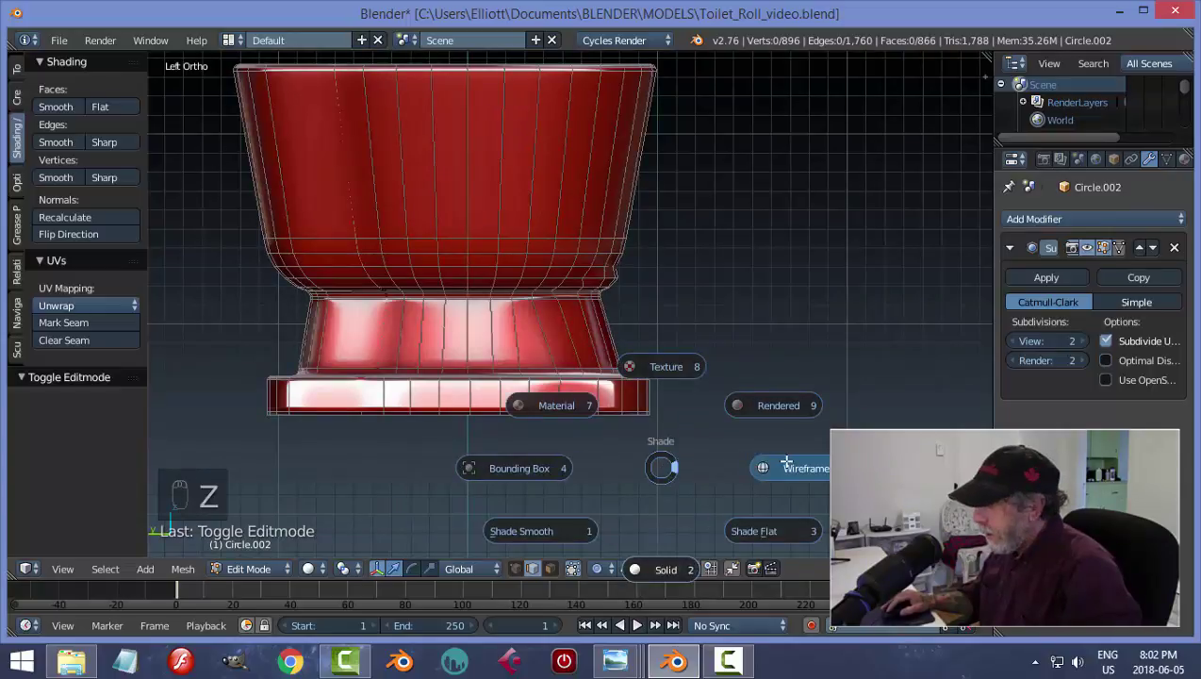
{"action": "key", "text": "ctrl+Tab"}
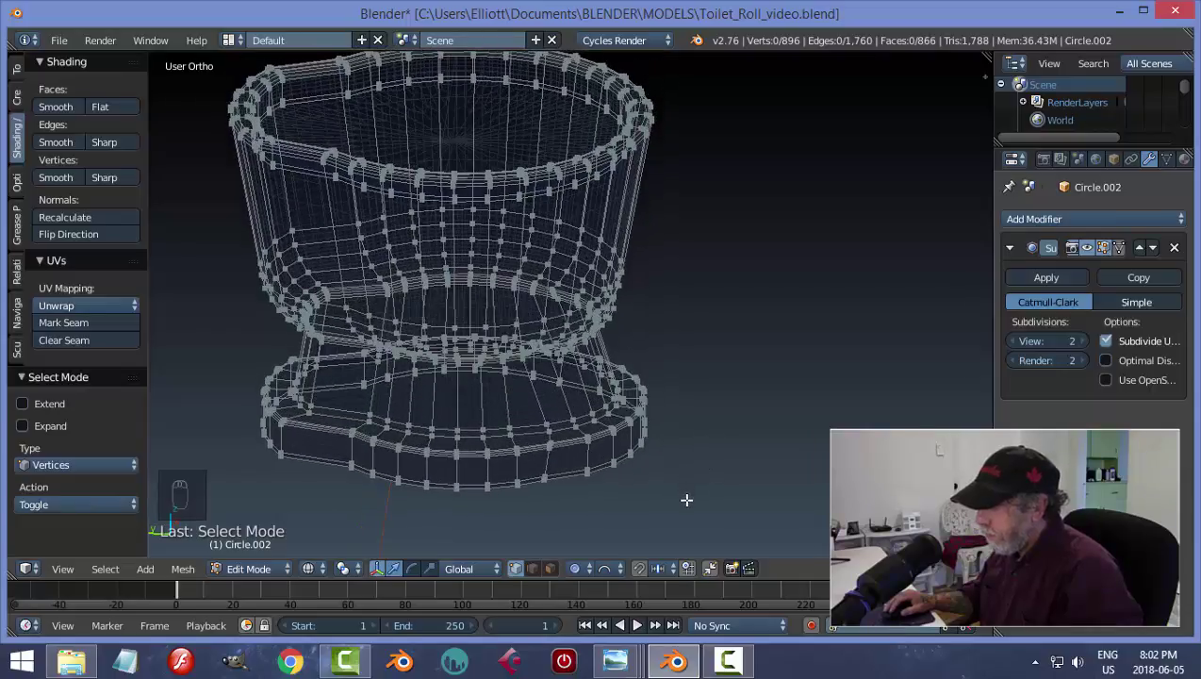
{"action": "key", "text": "z"}
{"action": "key", "text": "ctrl+Tab"}
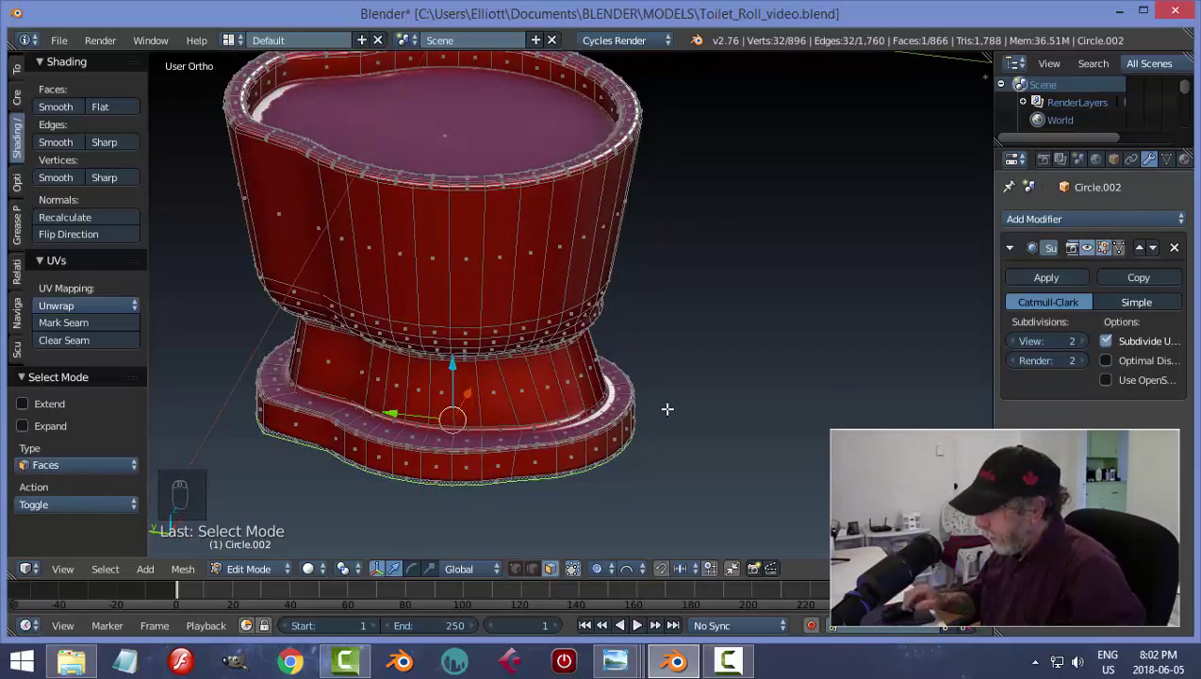
{"action": "key", "text": "ctrl+KP_Add"}
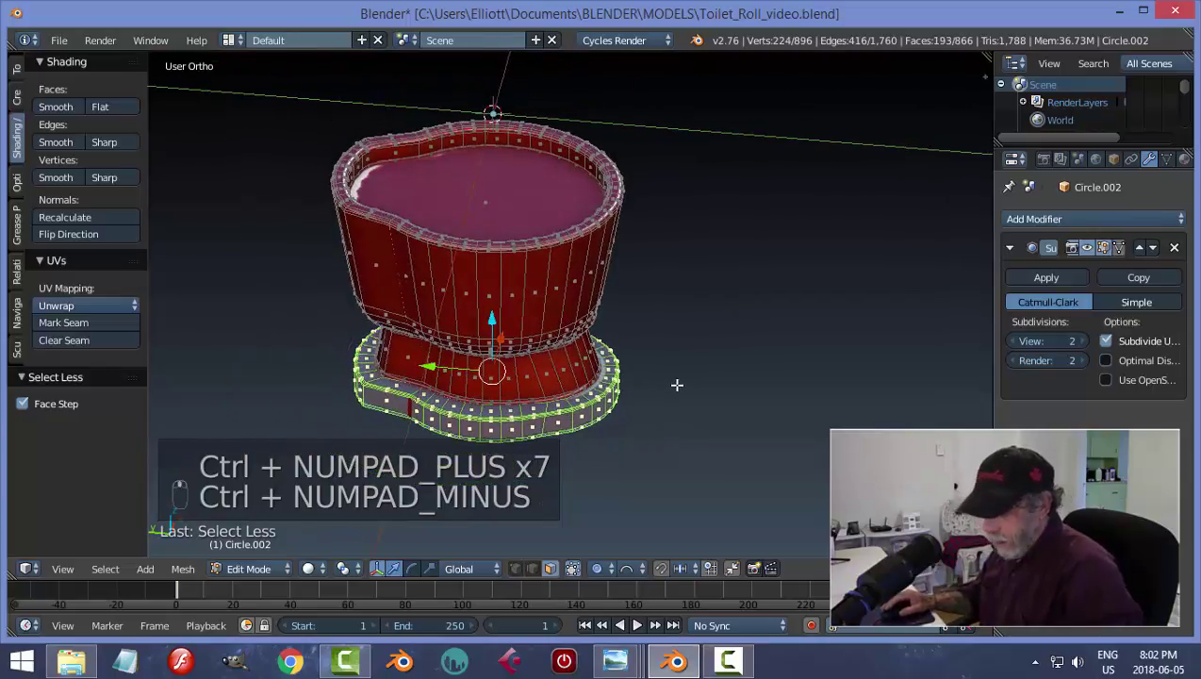
{"action": "key", "text": "s"}
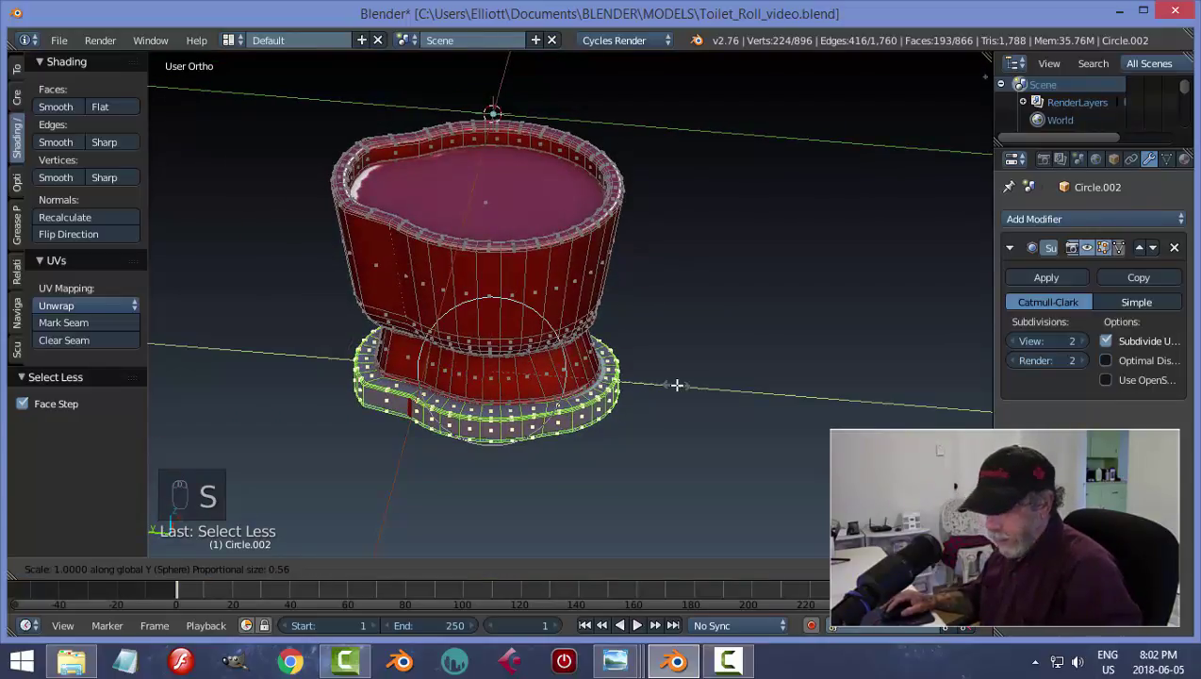
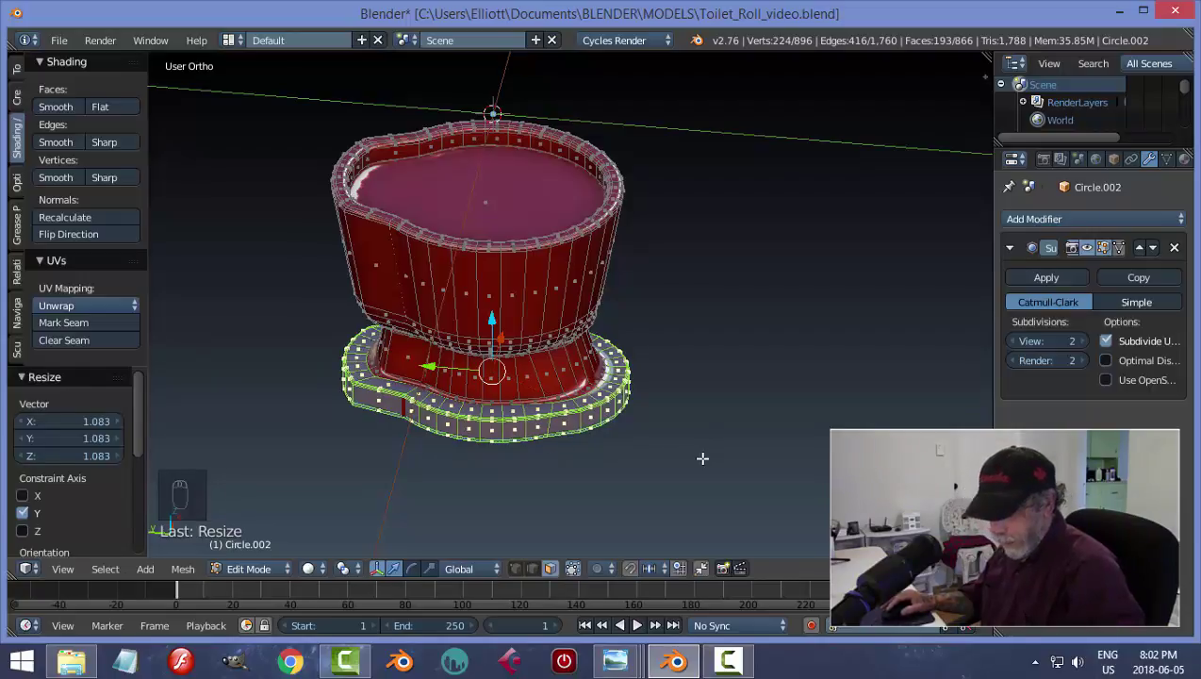
{"action": "key", "text": "Tab"}
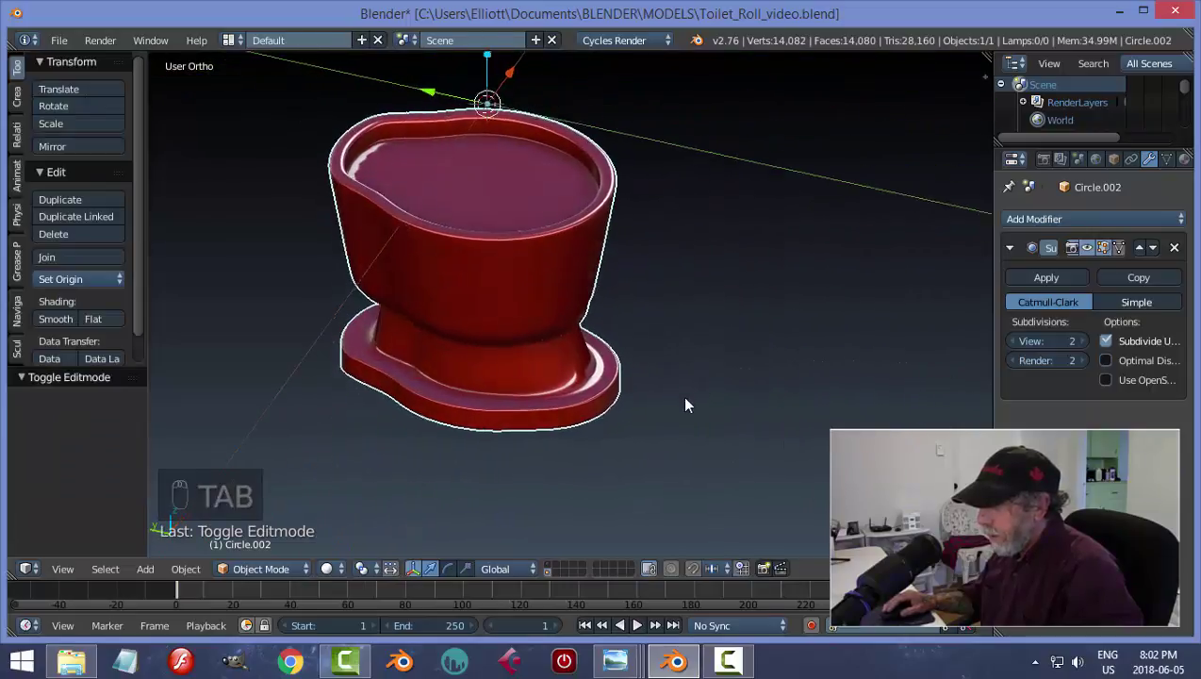
{"action": "left_click_drag", "start_coordinate": [614, 388], "coordinate": [579, 393]}
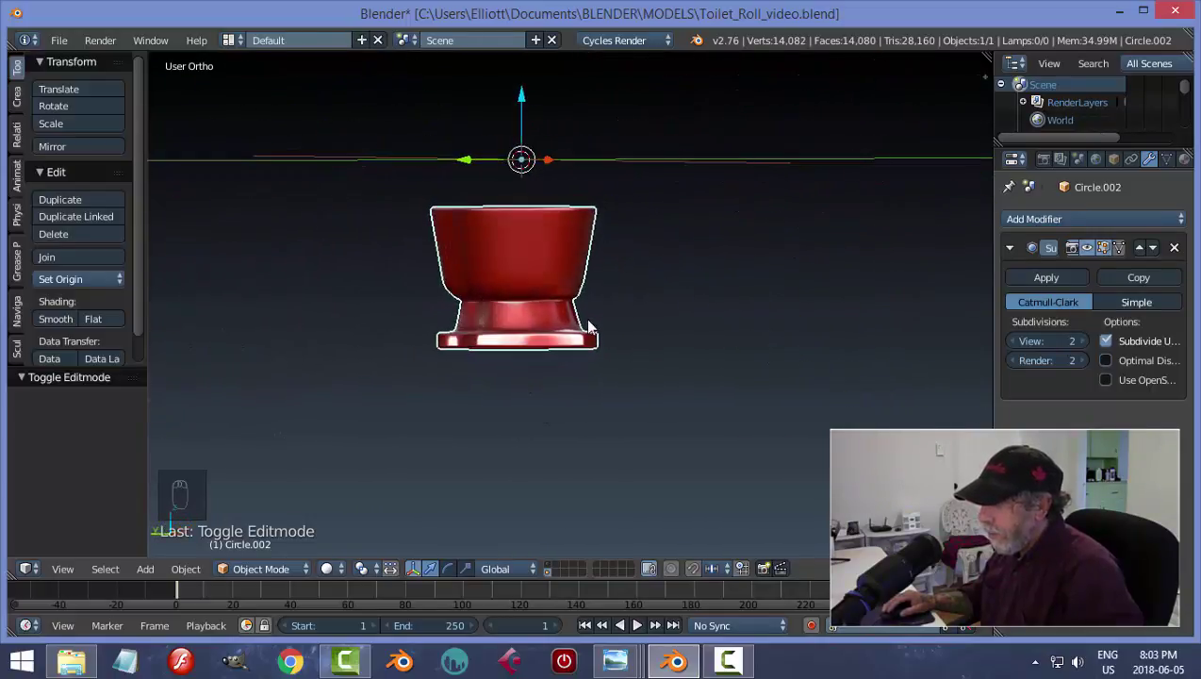
{"action": "left_click_drag", "start_coordinate": [627, 303], "coordinate": [656, 307]}
- Check the base vertices from the front, then return to Object Mode ready to reset the origin
{"action": "key", "text": "KP_1"}
{"action": "key", "text": "Tab"}
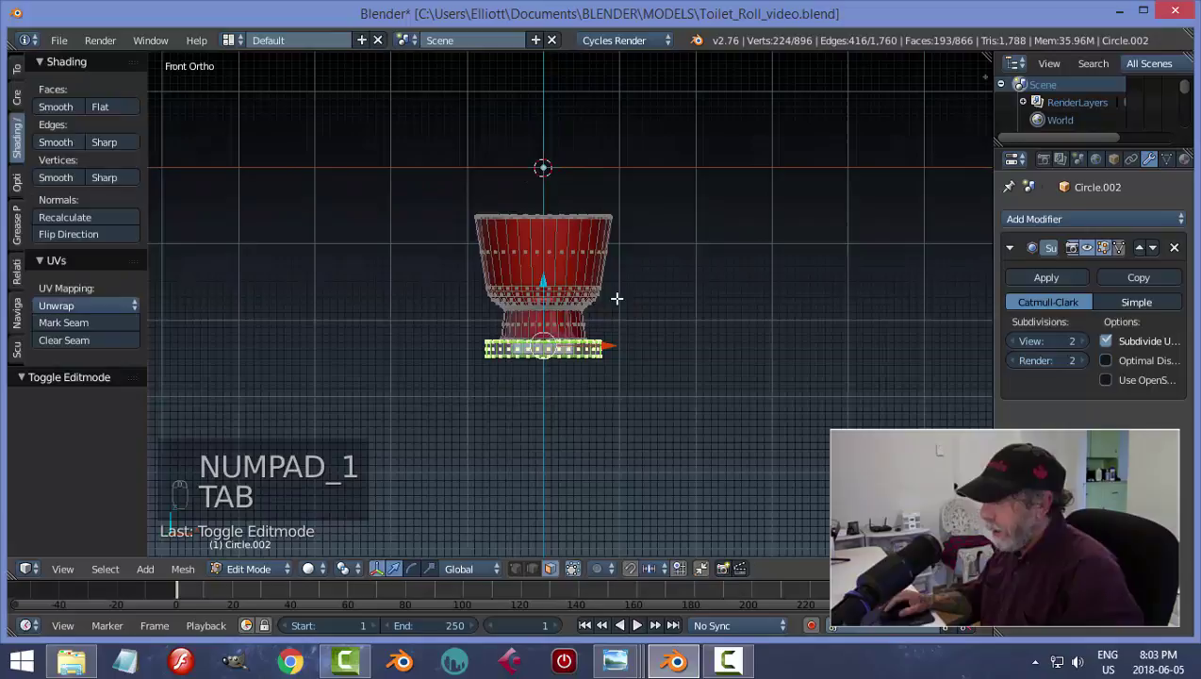
{"action": "key", "text": "a"}
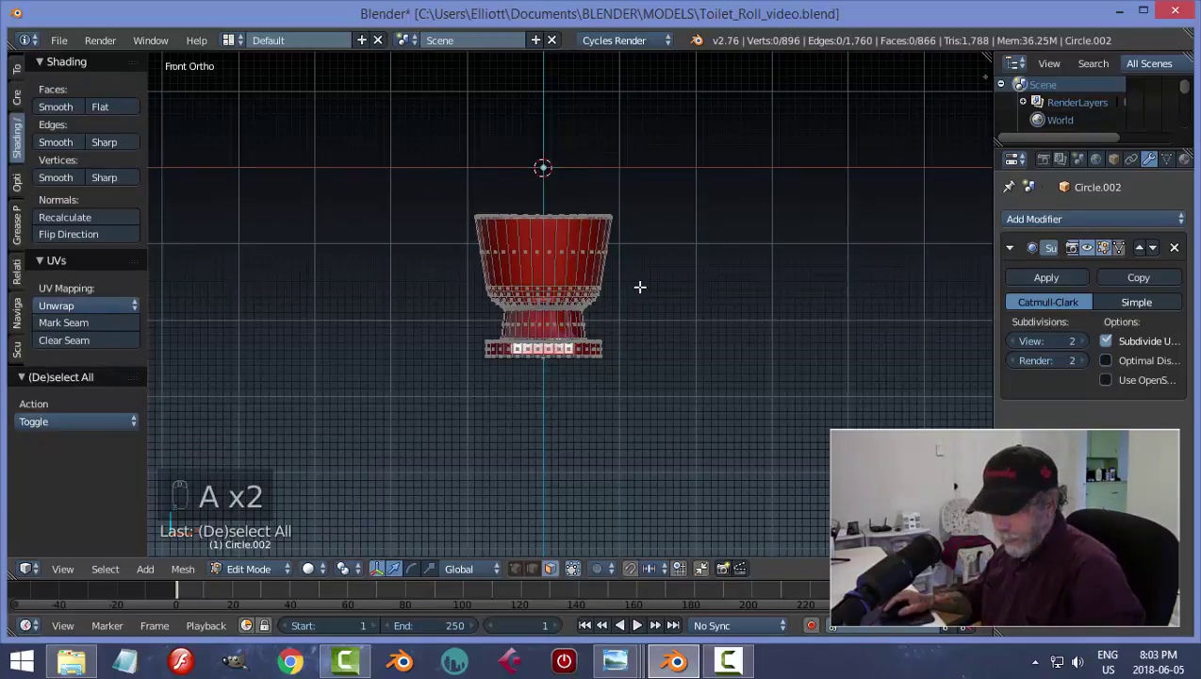
{"action": "key", "text": "ctrl+Tab"}
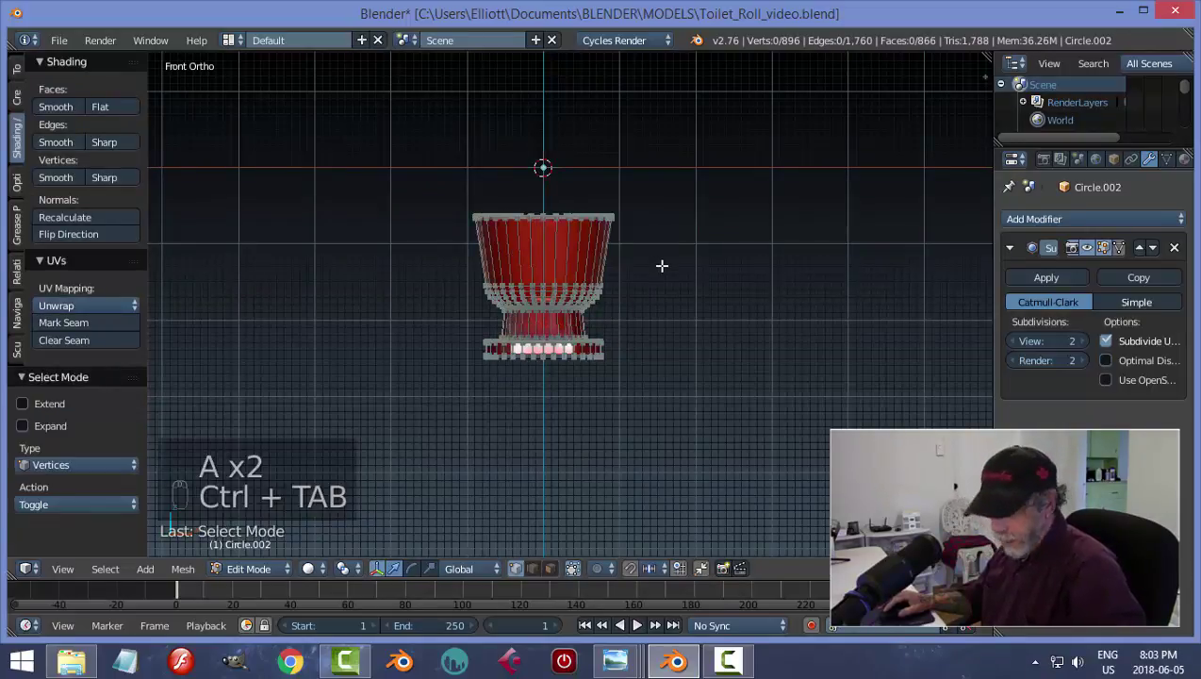
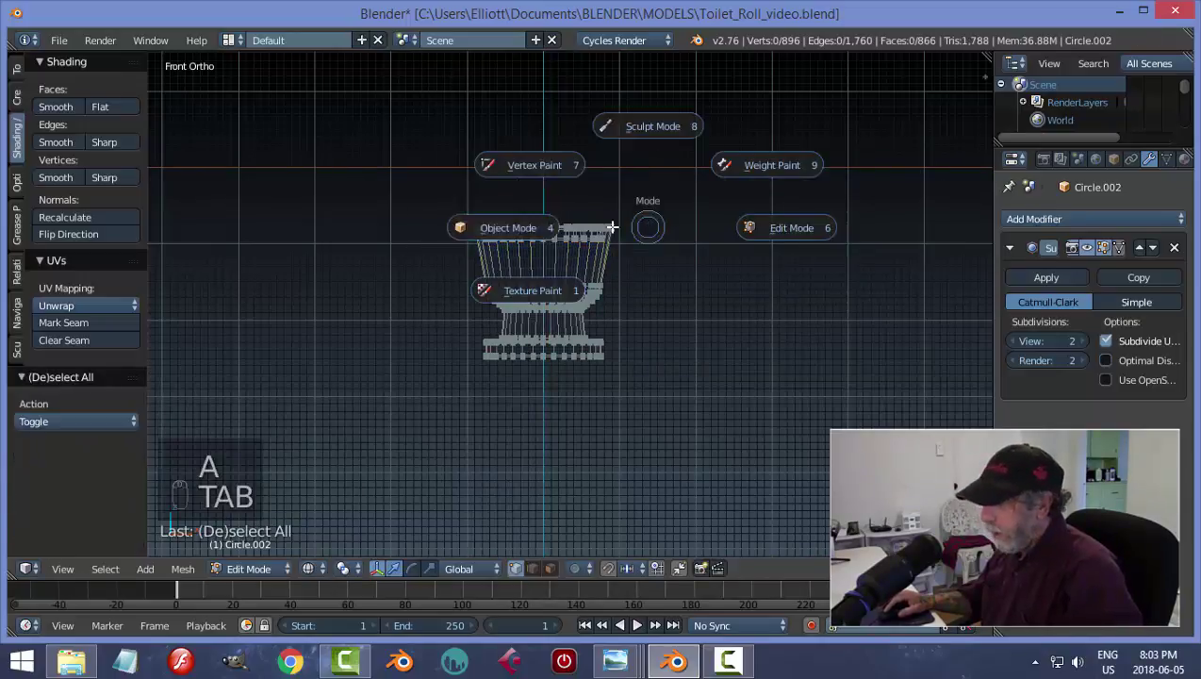
{"action": "key", "text": "z"}
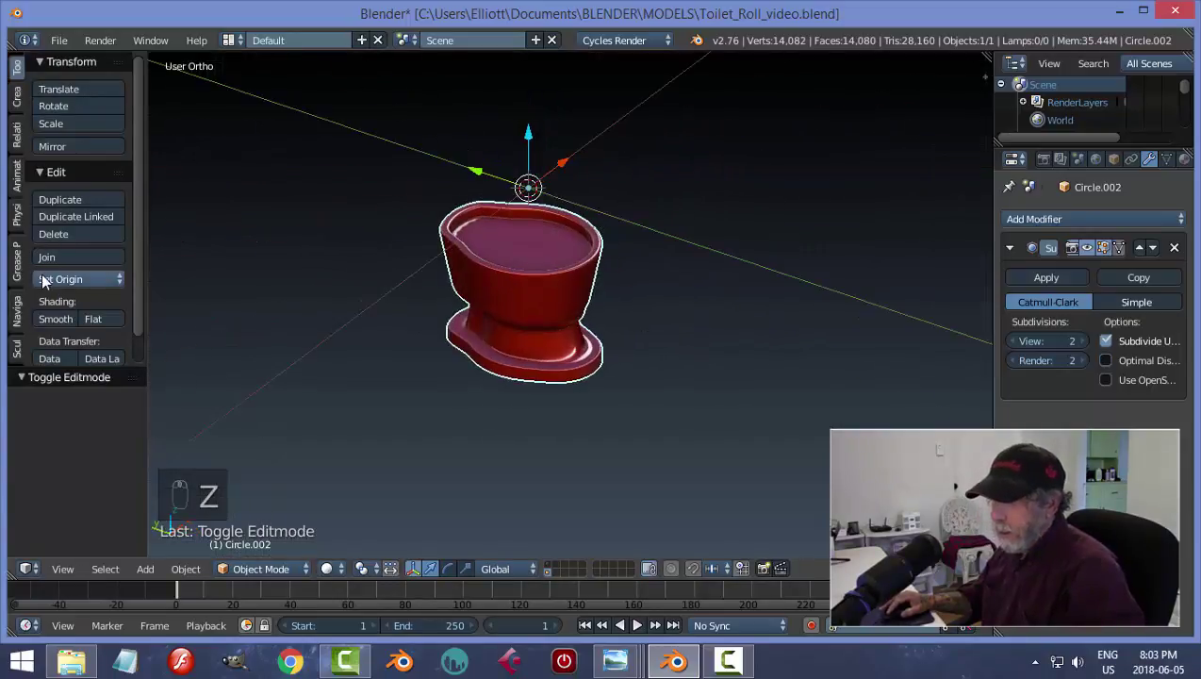
- Set the toilet's origin to its geometry and save the blend file
{"action": "left_click", "coordinate": [640, 339]}
{"action": "key", "text": "ctrl+s"}
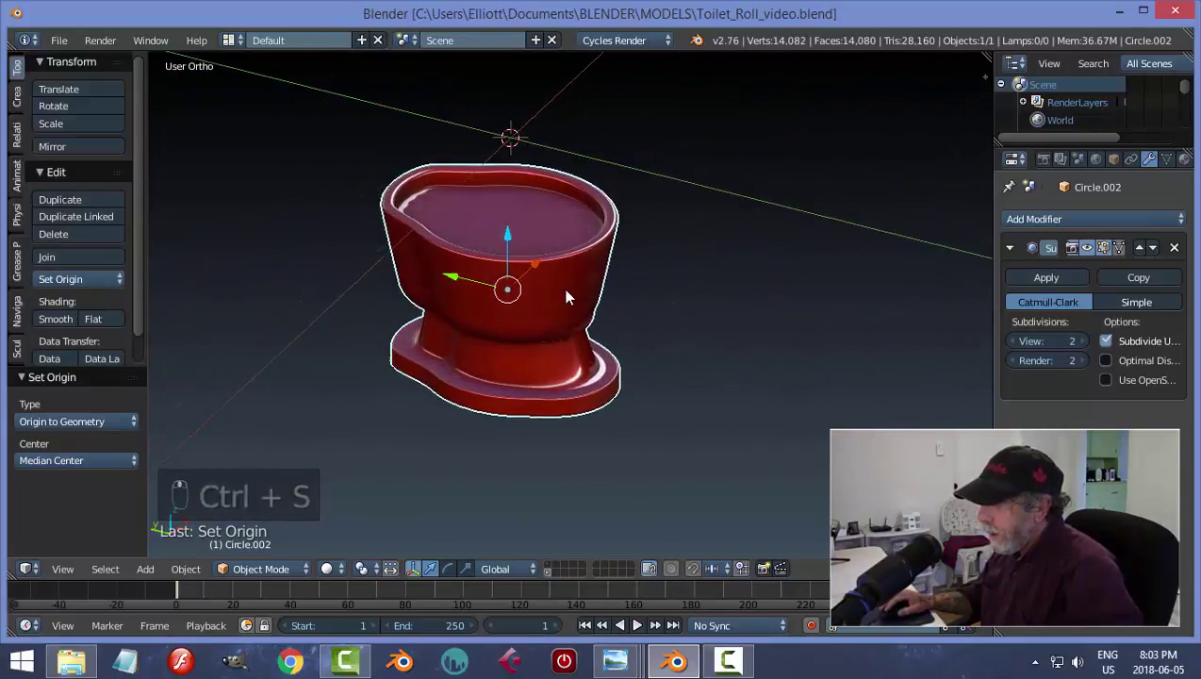
{"action": "key", "text": "Tab"}
- Duplicate the bowl's top rim edge loop and separate it into its own object
{"action": "key", "text": "ctrl+Tab"}
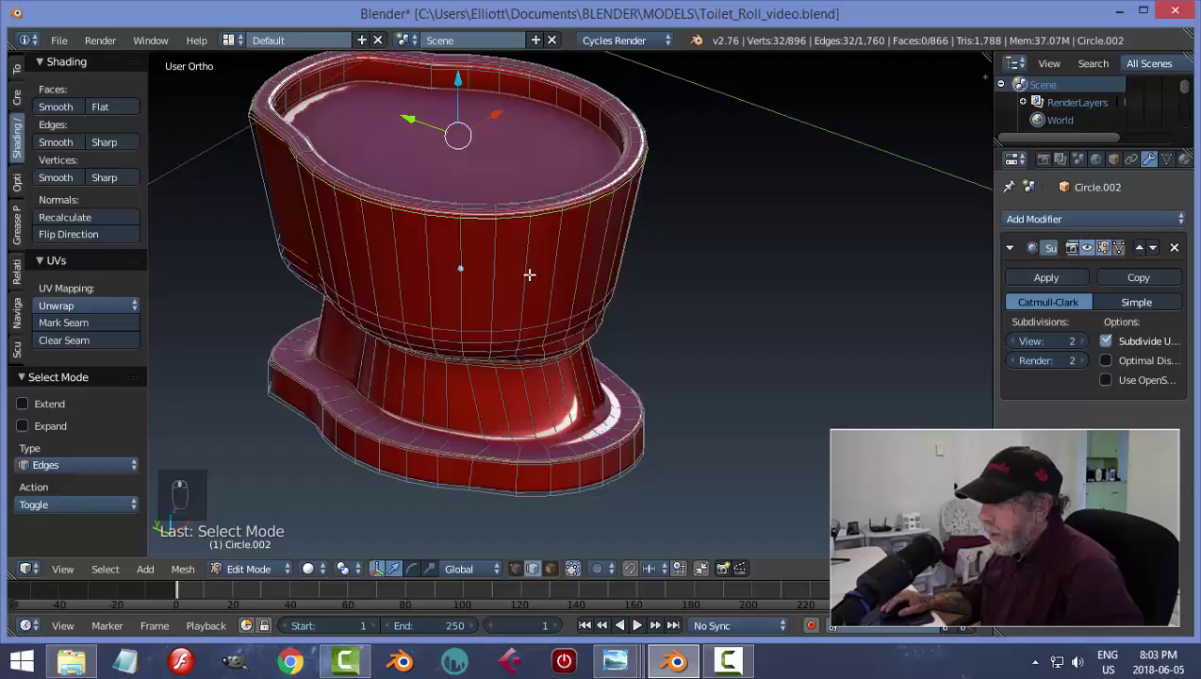
{"action": "key", "text": "shift+d"}
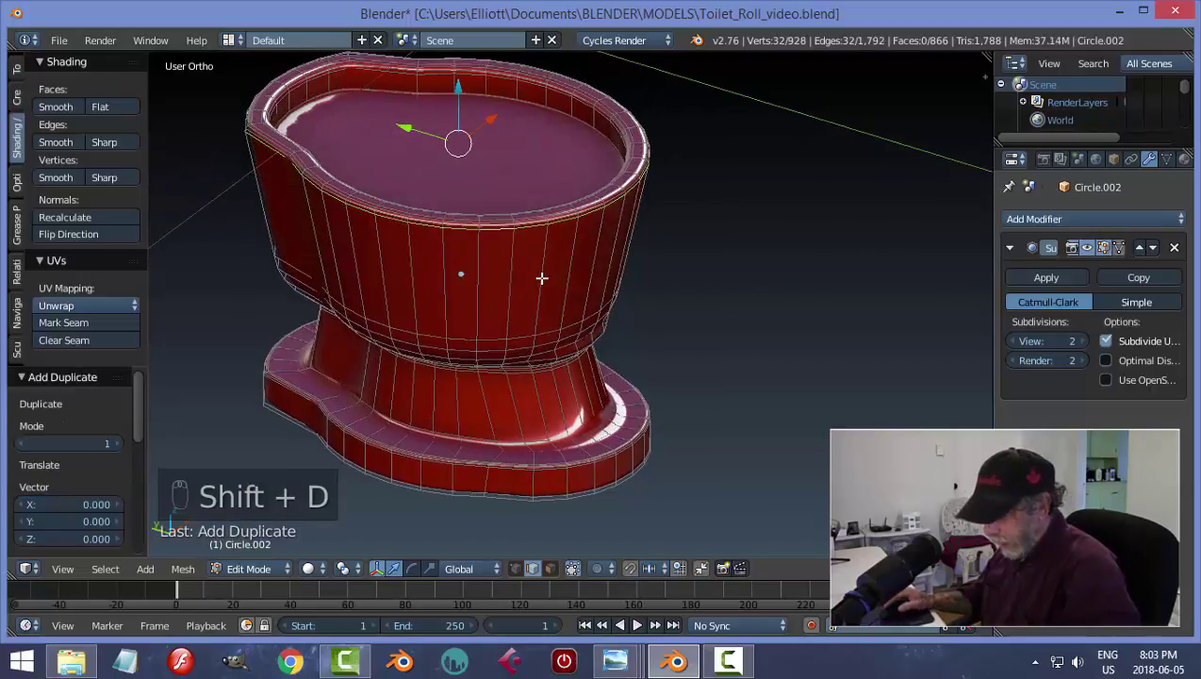
{"action": "key", "text": "p"}
{"action": "key", "text": "Tab"}
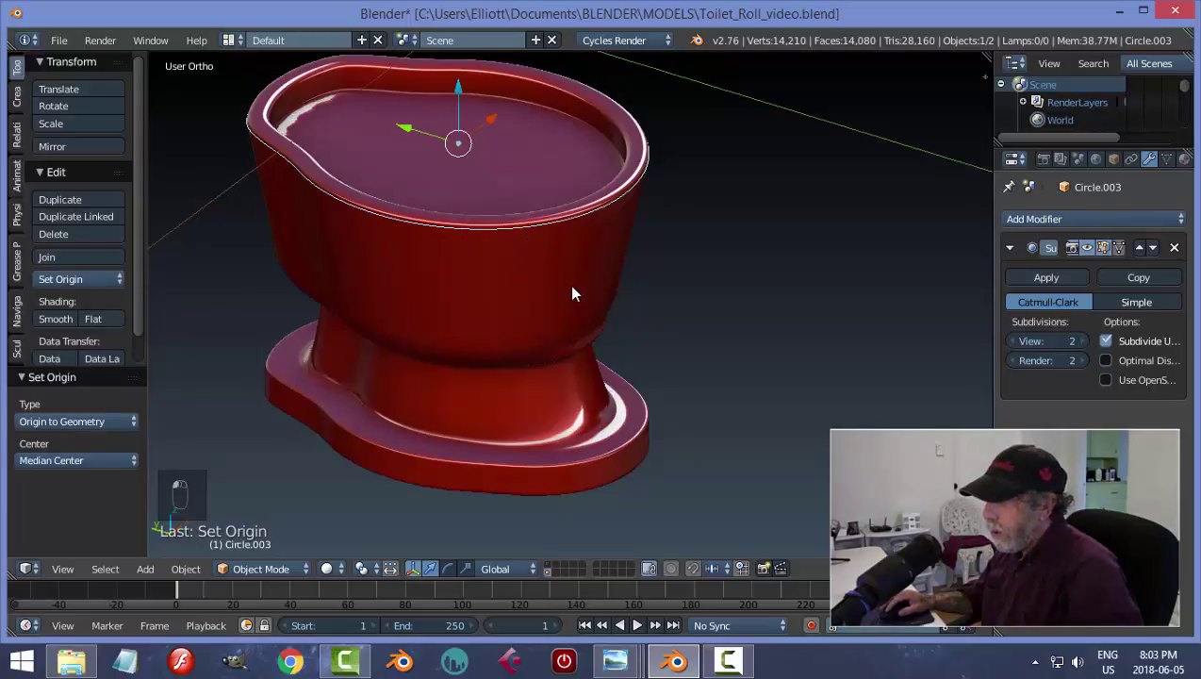
- Raise the copied rim ring above the bowl and recalculate its normals in mesh editing
{"action": "left_click", "coordinate": [587, 292]}
{"action": "left_click_drag", "start_coordinate": [499, 118], "coordinate": [695, 211]}
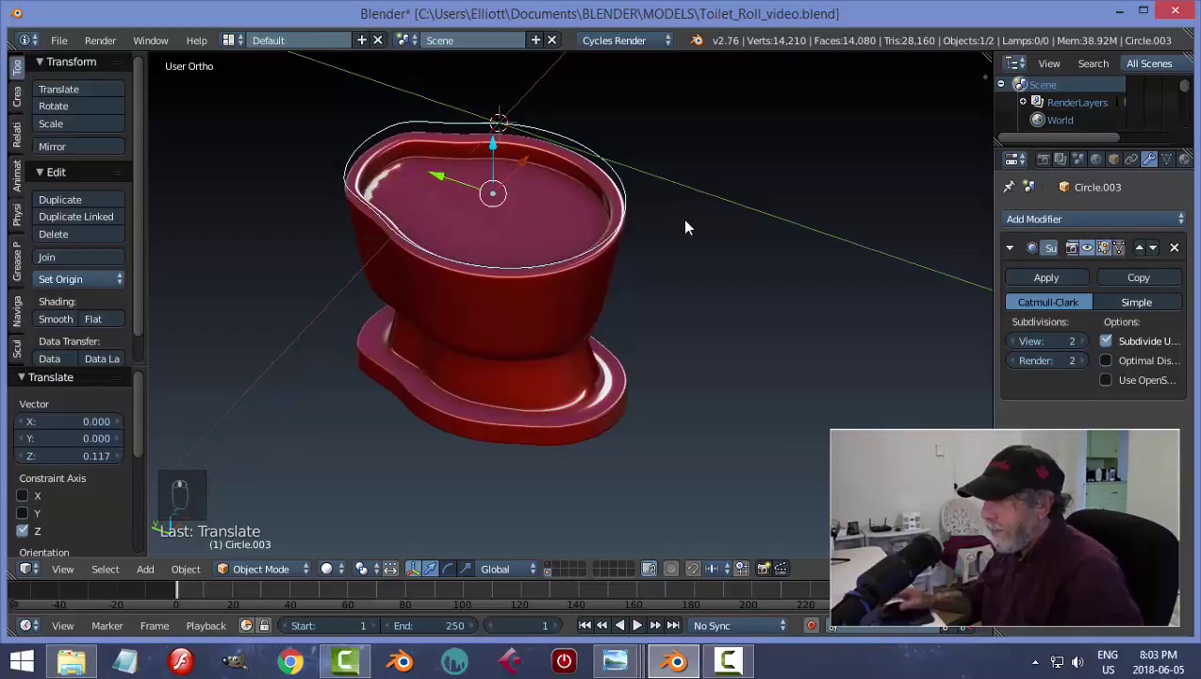
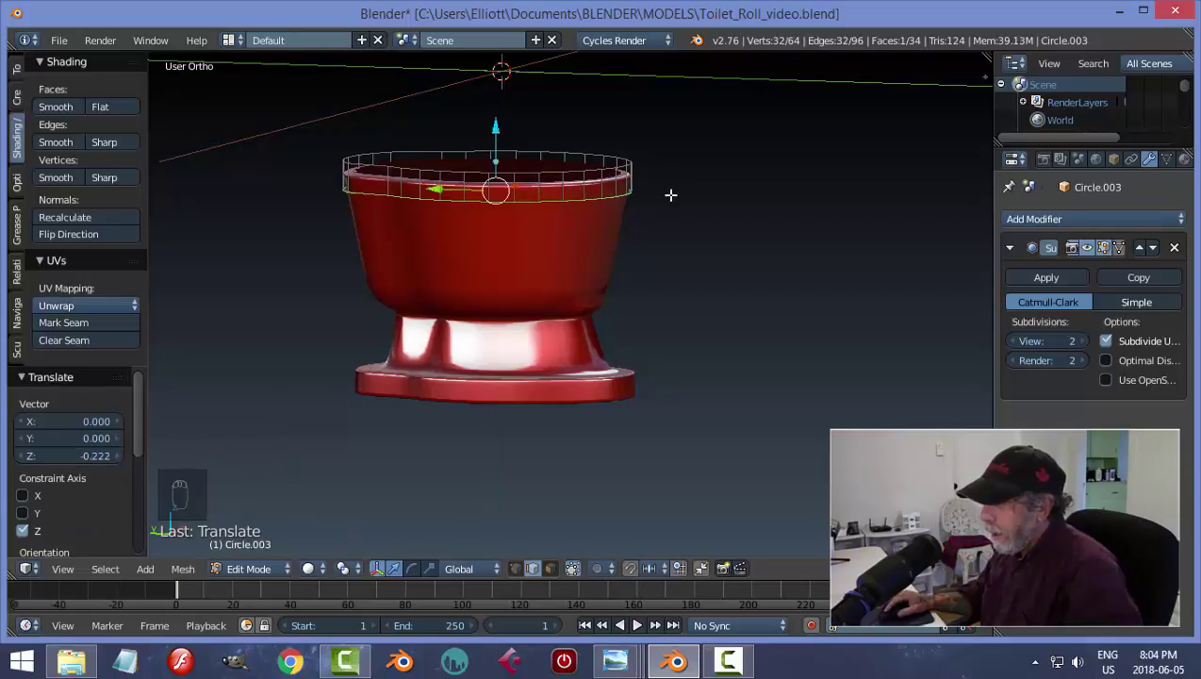
{"action": "key", "text": "Tab"}
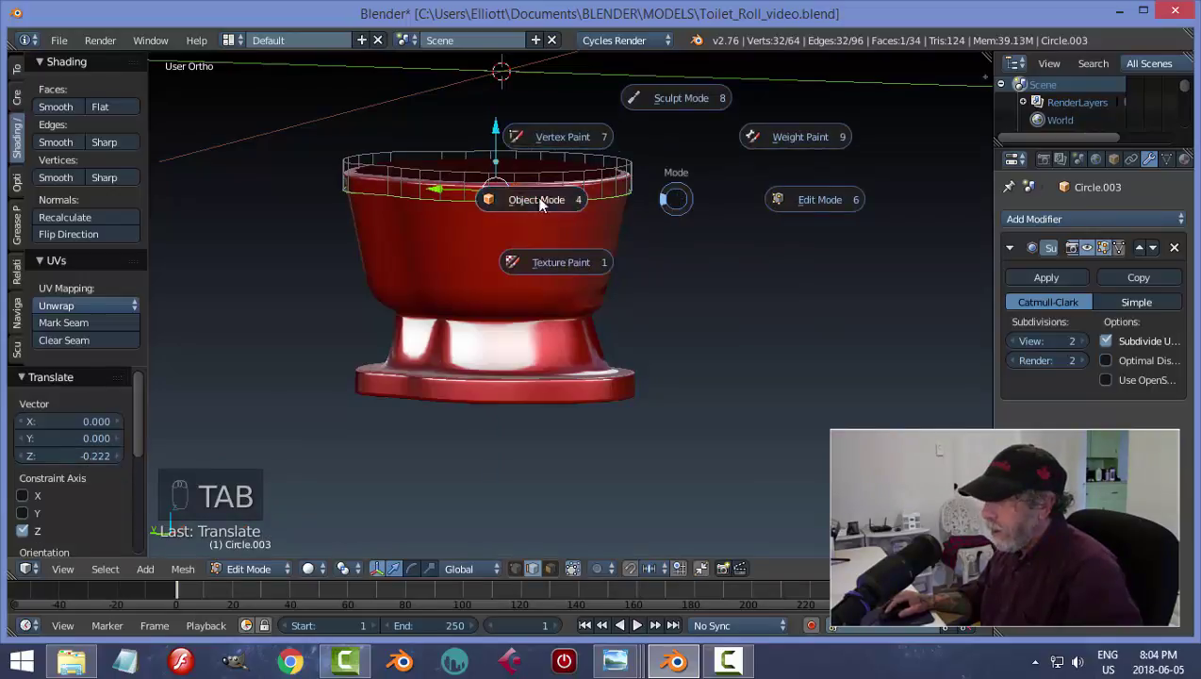
{"action": "left_click_drag", "start_coordinate": [503, 110], "coordinate": [712, 163]}
{"action": "key", "text": "Tab"}
{"action": "key", "text": "a"}
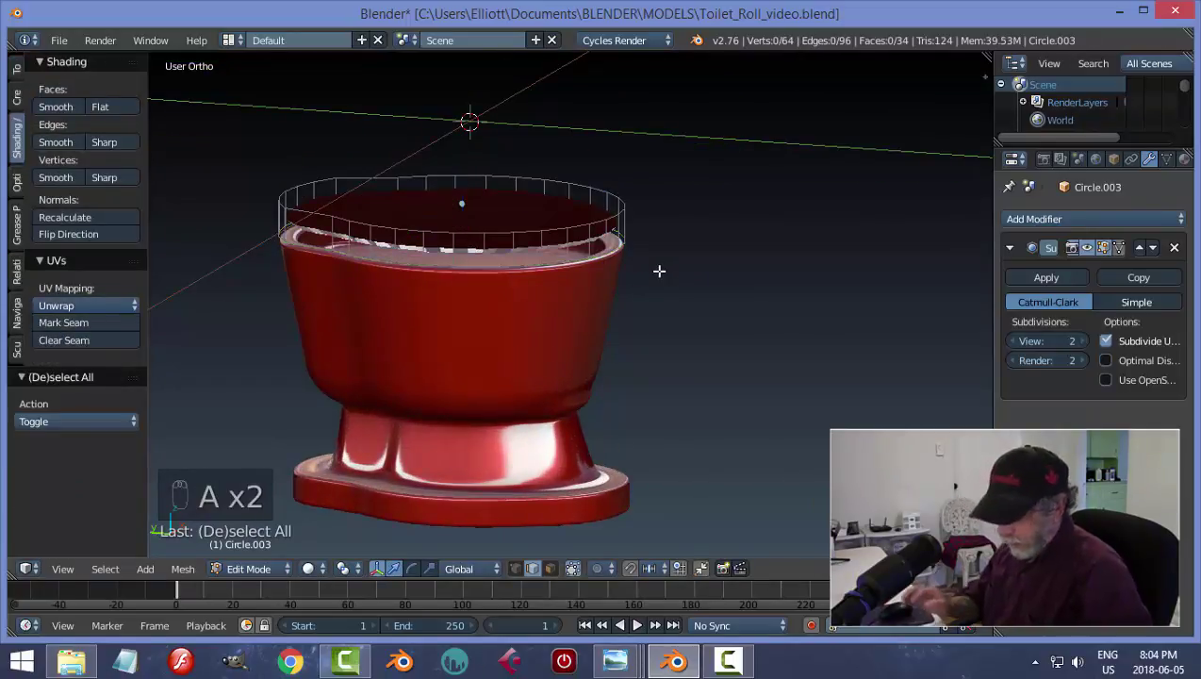
{"action": "key", "text": "ctrl+n"}
{"action": "key", "text": "a"}
{"action": "key", "text": "a"}
{"action": "key", "text": "a"}
{"action": "key", "text": "ctrl+n"}
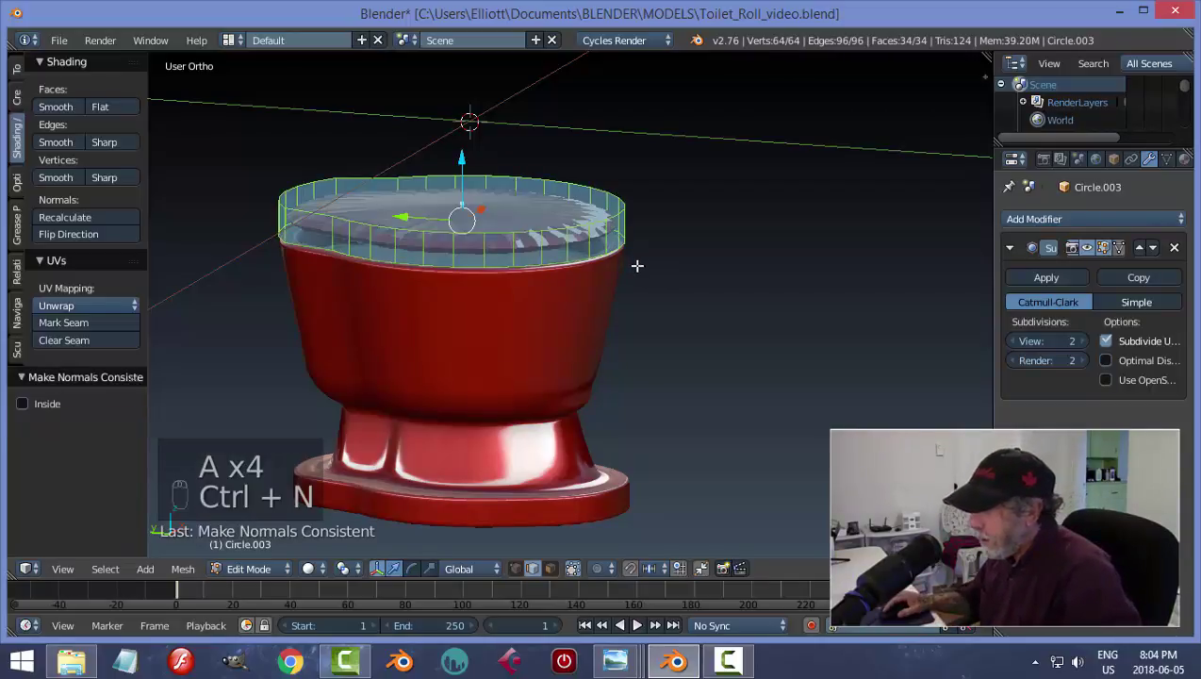
- Add a loop cut around the lid's rim, slide it into place, then lower the lid onto the bowl
{"action": "key", "text": "ctrl+r"}
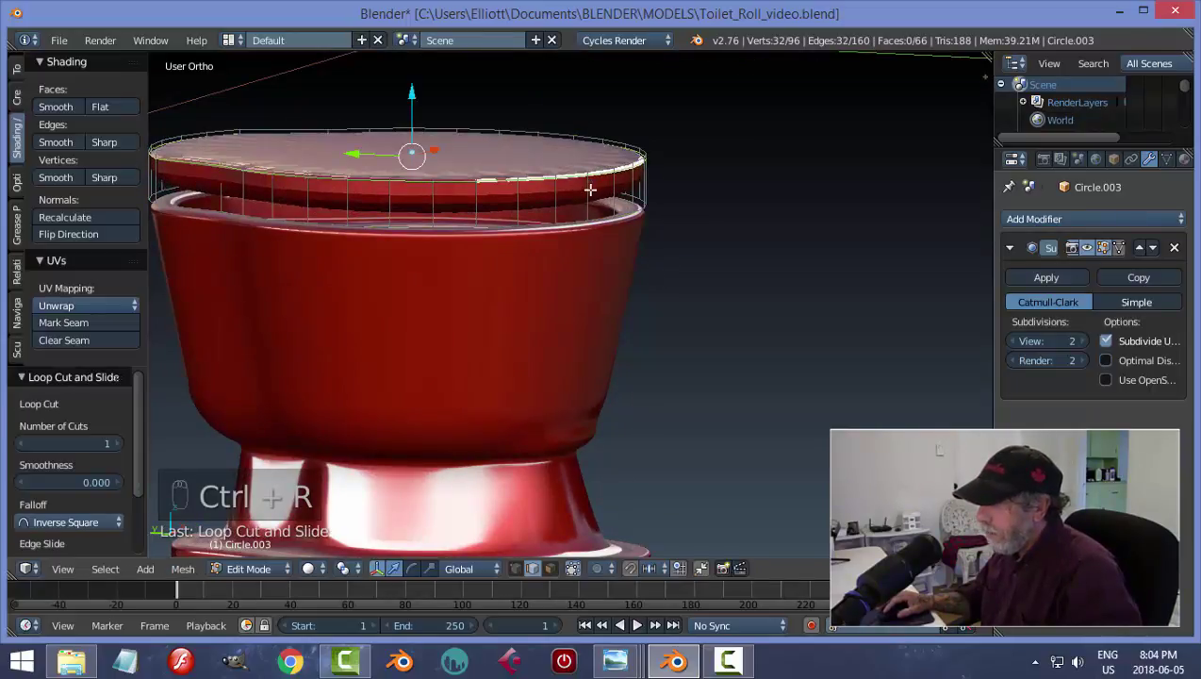
{"action": "key", "text": "ctrl+r"}
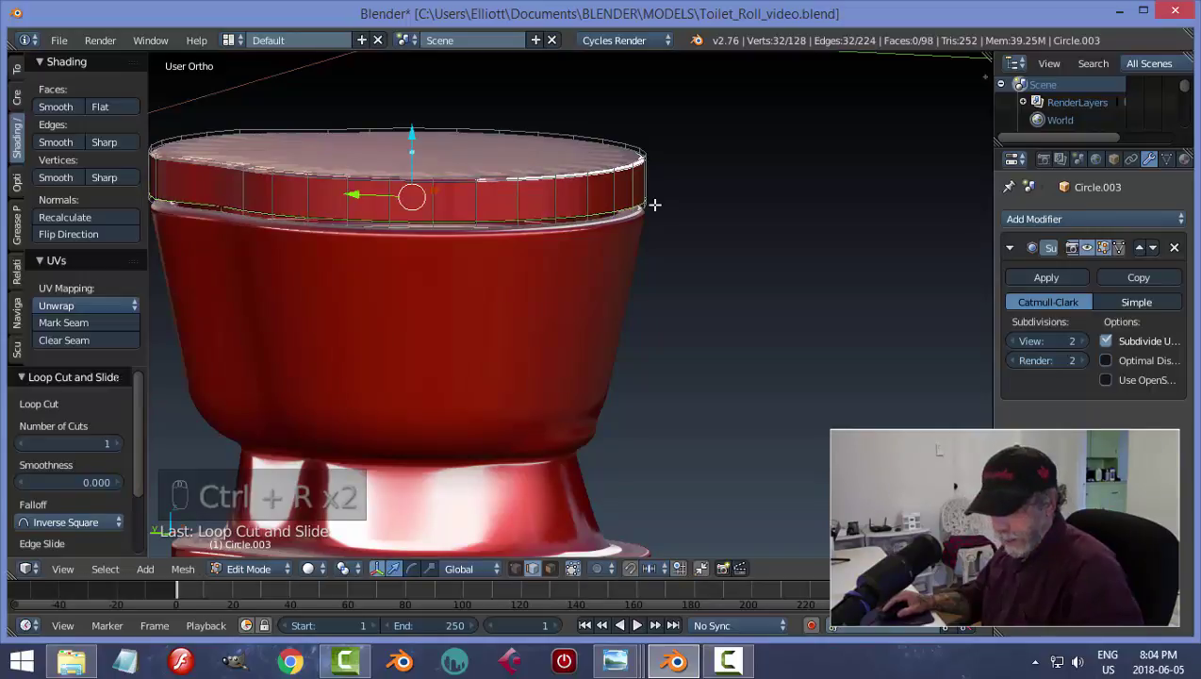
{"action": "key", "text": "a"}
{"action": "key", "text": "Tab"}
{"action": "left_click_drag", "start_coordinate": [416, 98], "coordinate": [633, 219]}
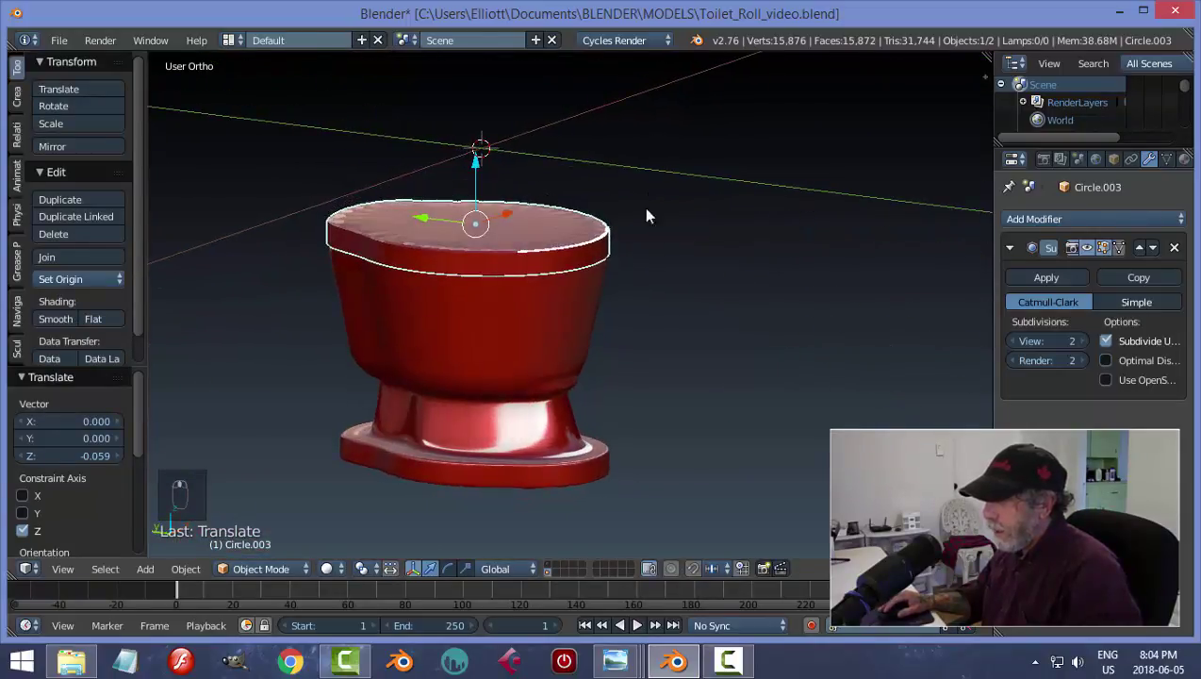
- View the lid from the top and select all of its geometry in mesh editing
{"action": "key", "text": "Tab"}
{"action": "key", "text": "a"}
{"action": "key", "text": "KP_7"}
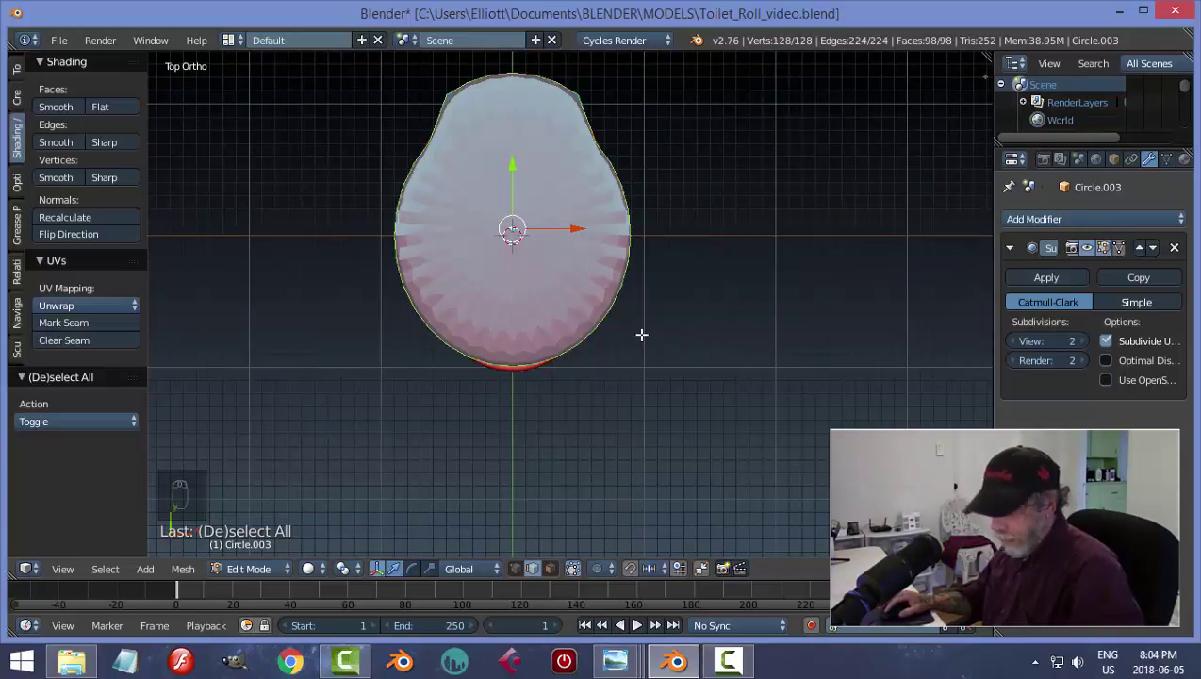
{"action": "key", "text": "z"}
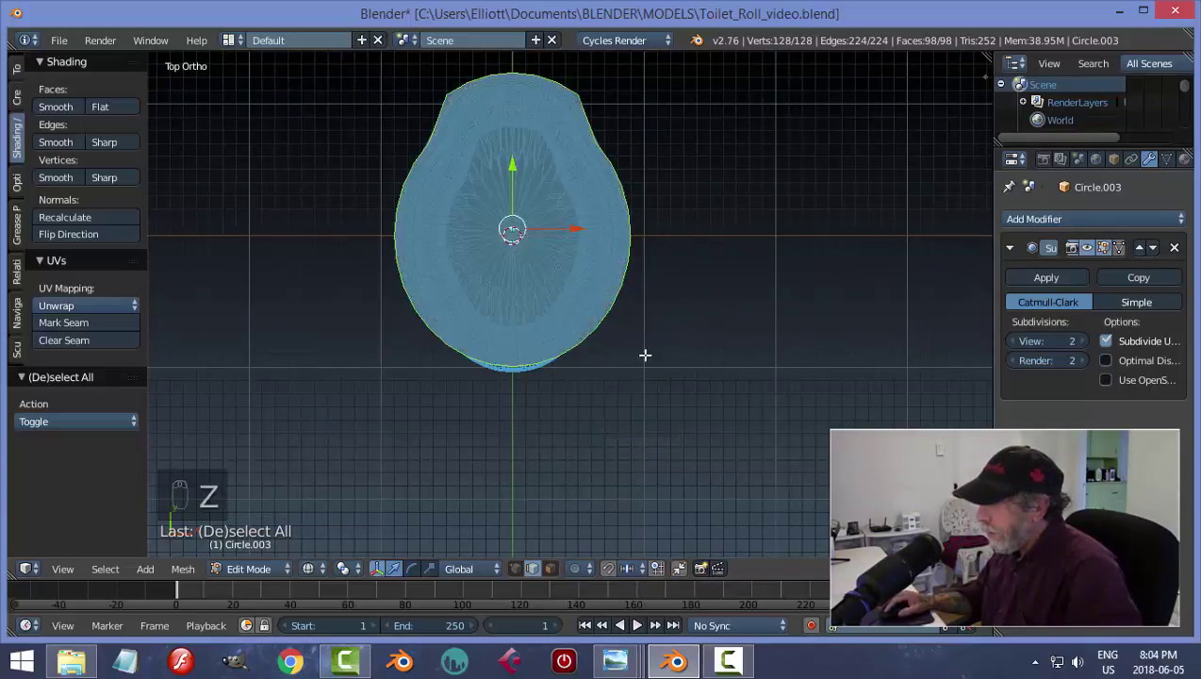
- Stretch the lid front-to-back and nudge it back so its outline matches the bowl
{"action": "key", "text": "s"}
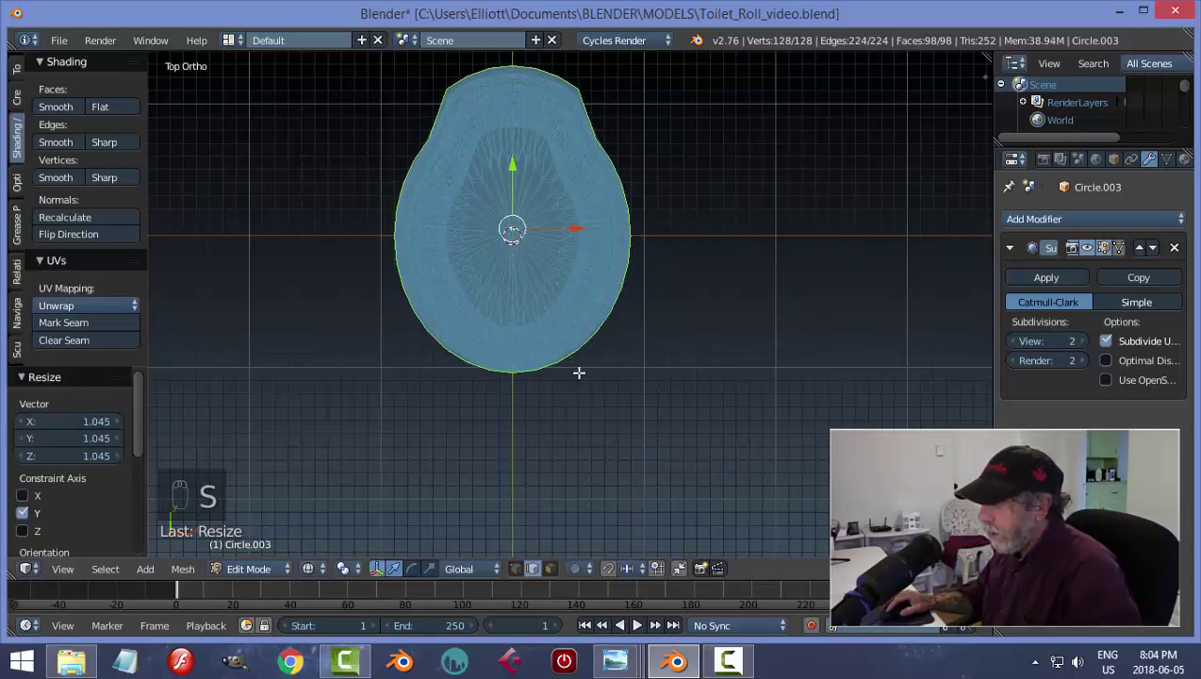
{"action": "key", "text": "s"}
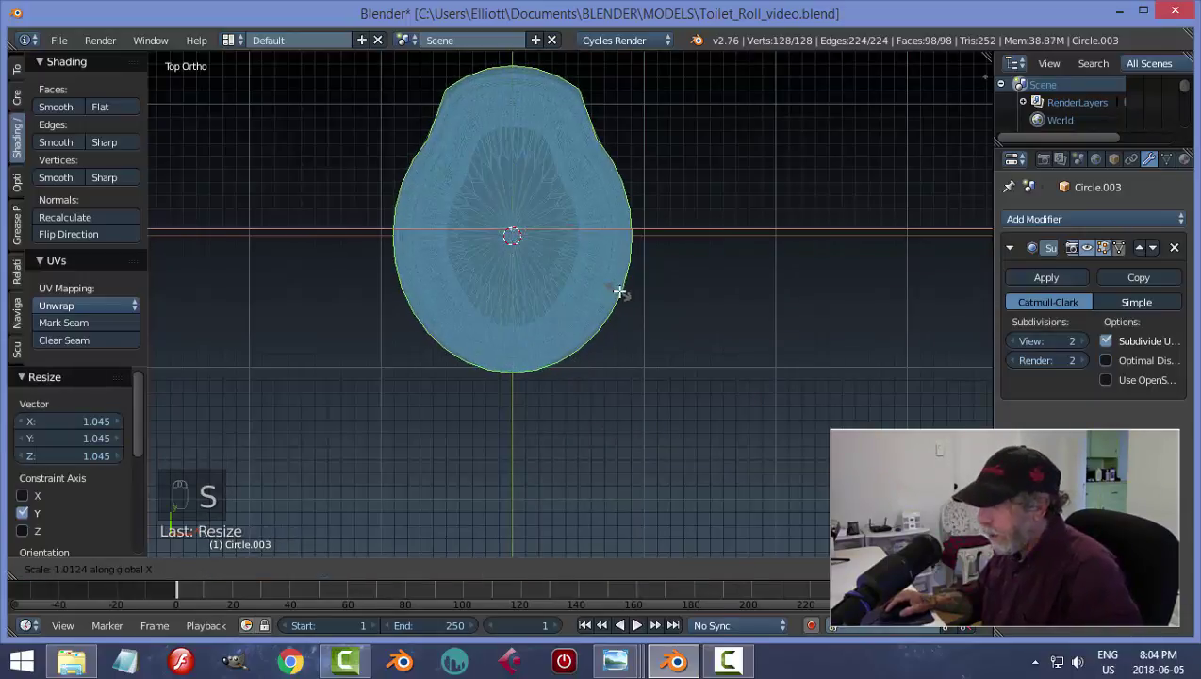
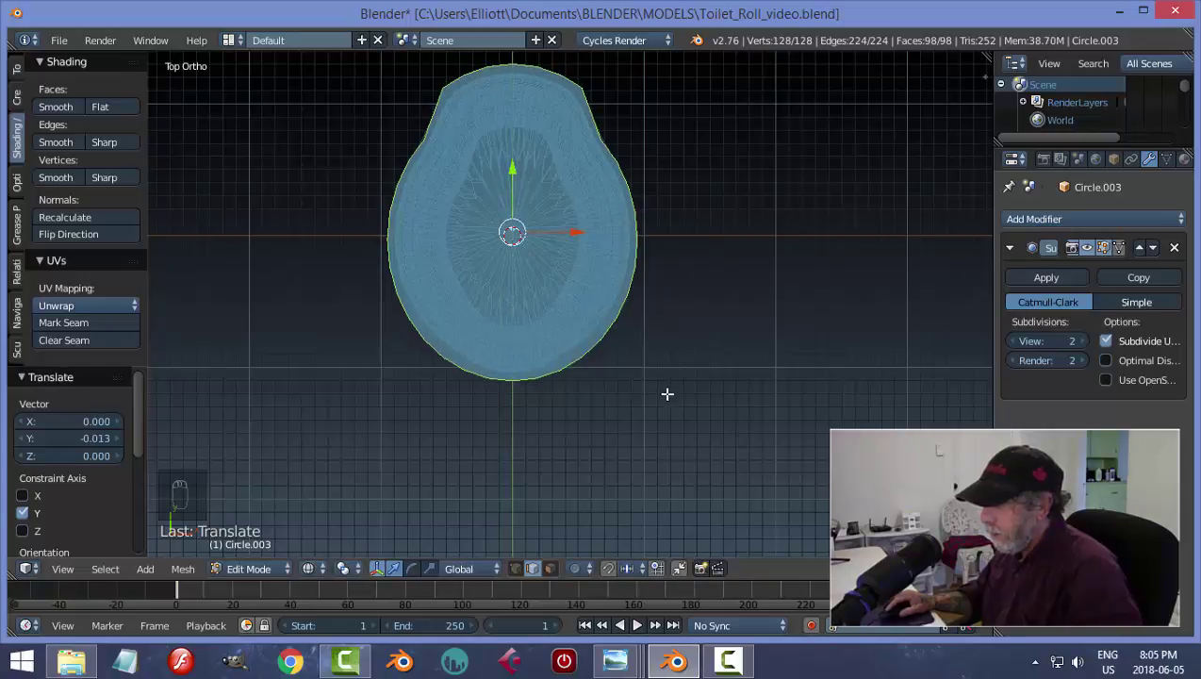
{"action": "key", "text": "a"}
{"action": "key", "text": "Tab"}
{"action": "key", "text": "z"}
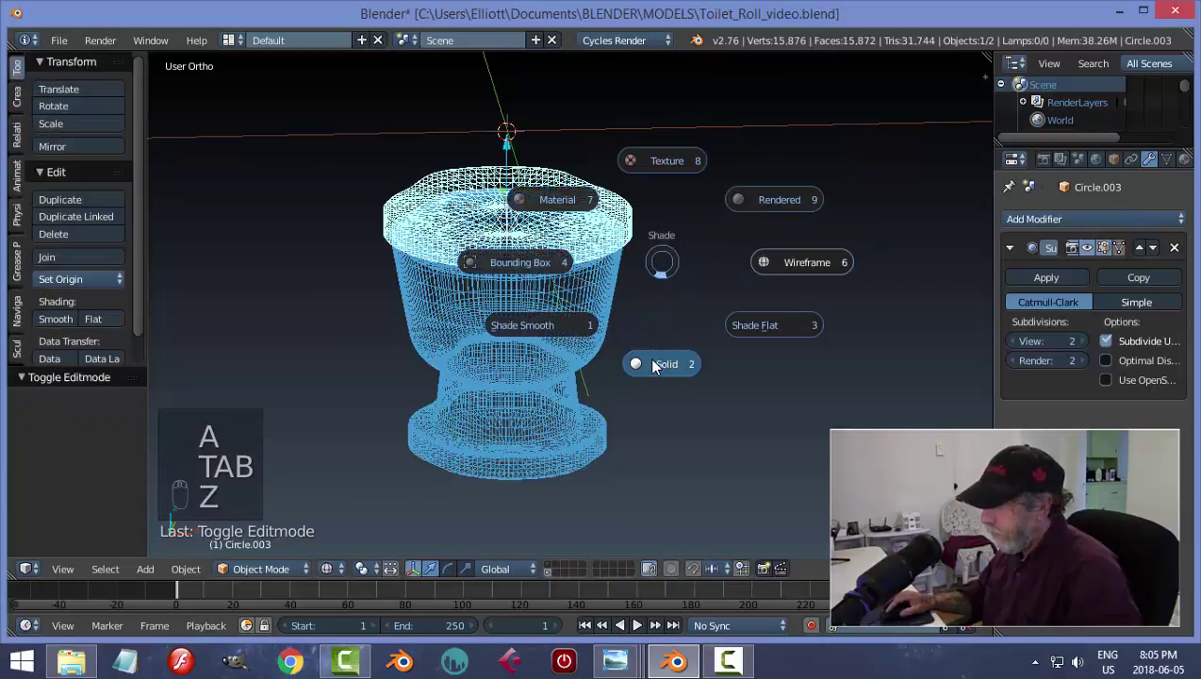
- Show the toilet in solid shading and smooth the bowl's shading, checking it from below
{"action": "key", "text": "a"}
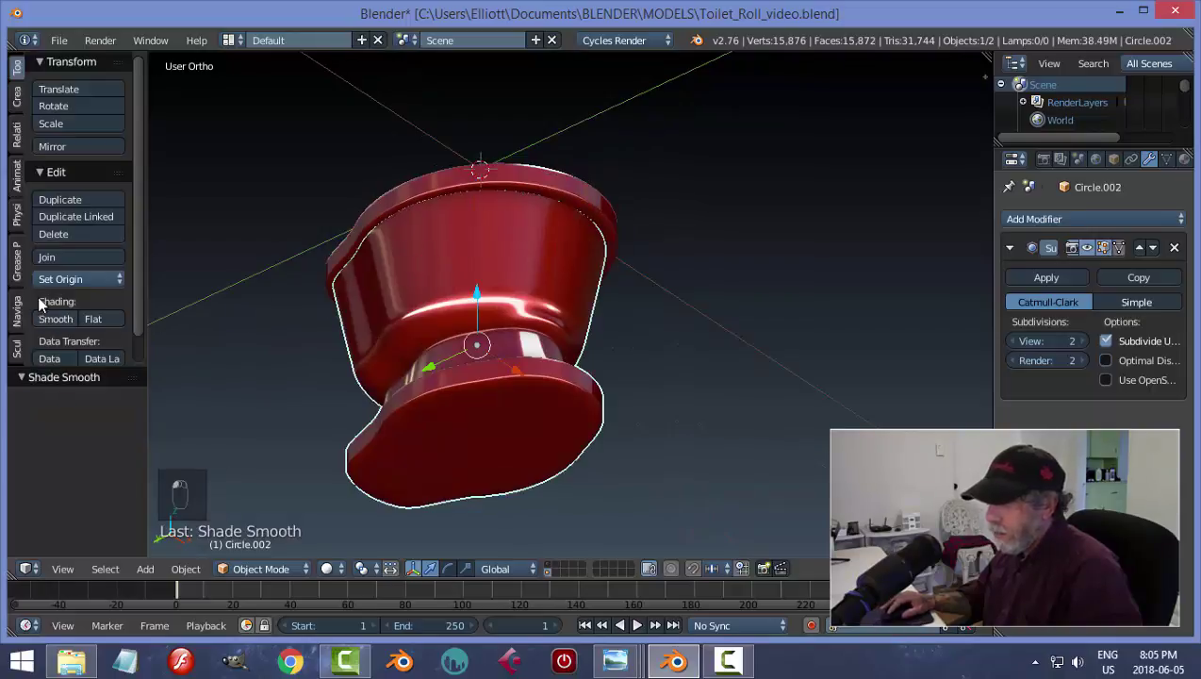
{"action": "key", "text": "a"}
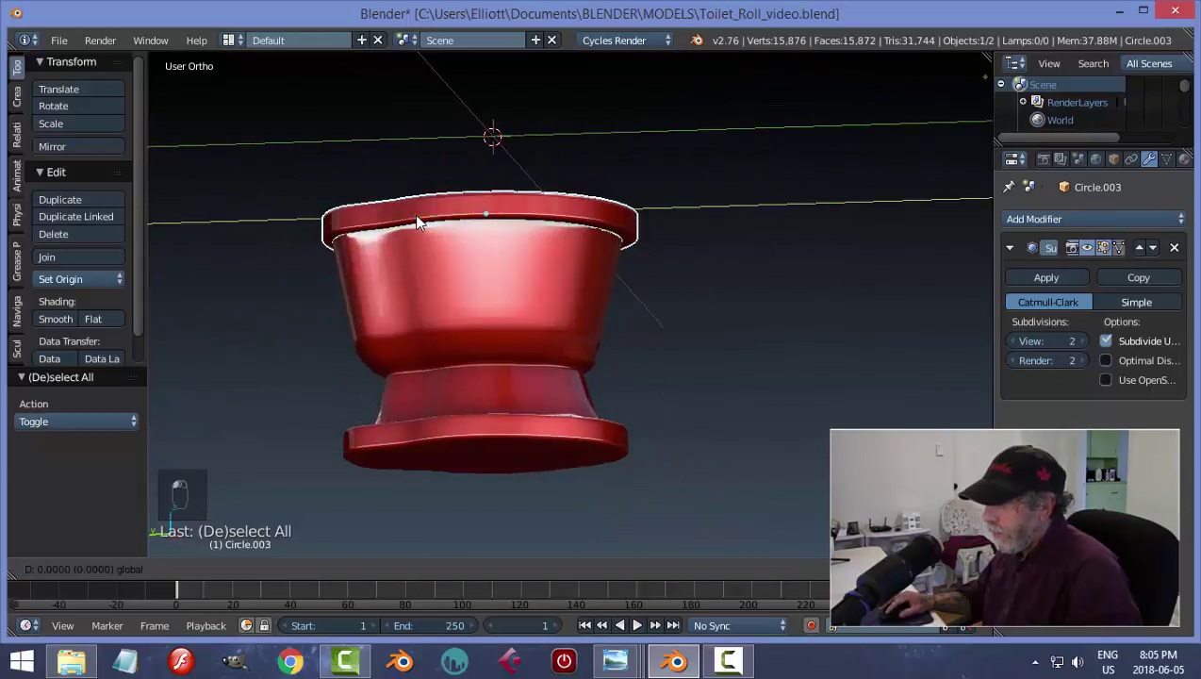
{"action": "key", "text": "a"}
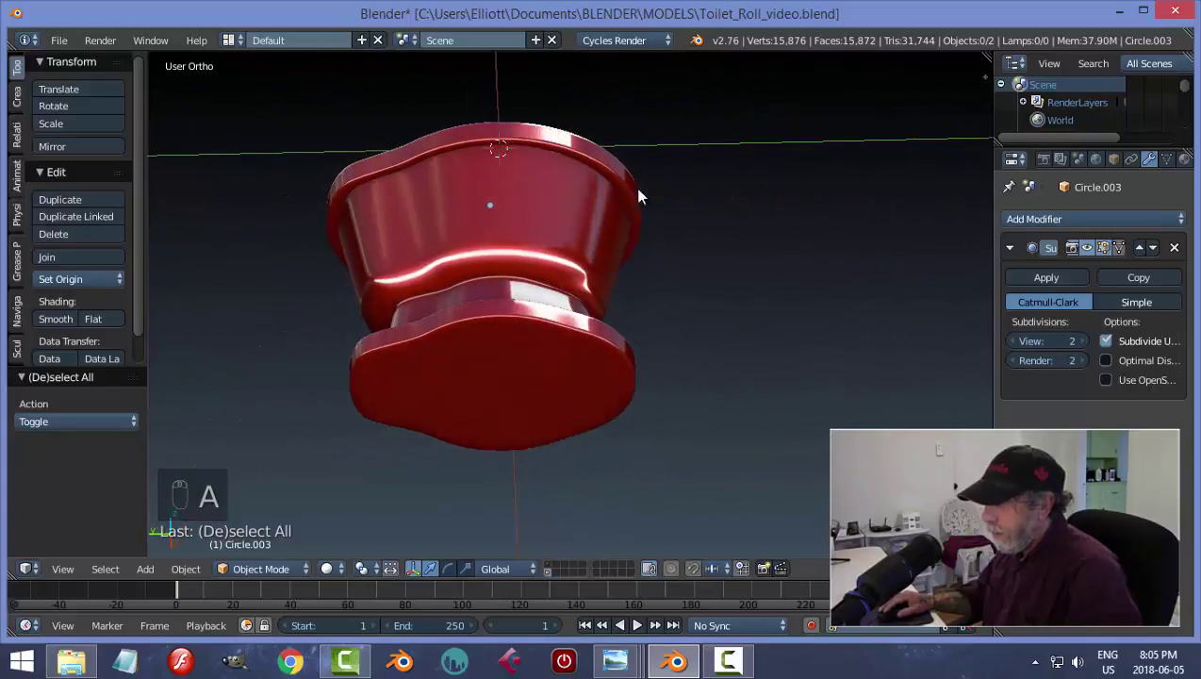
{"action": "left_click_drag", "start_coordinate": [558, 308], "coordinate": [850, 276]}
- Touch up the lid's top faces in face select mode and save the toilet file
{"action": "key", "text": "Tab"}
{"action": "key", "text": "ctrl+Tab"}
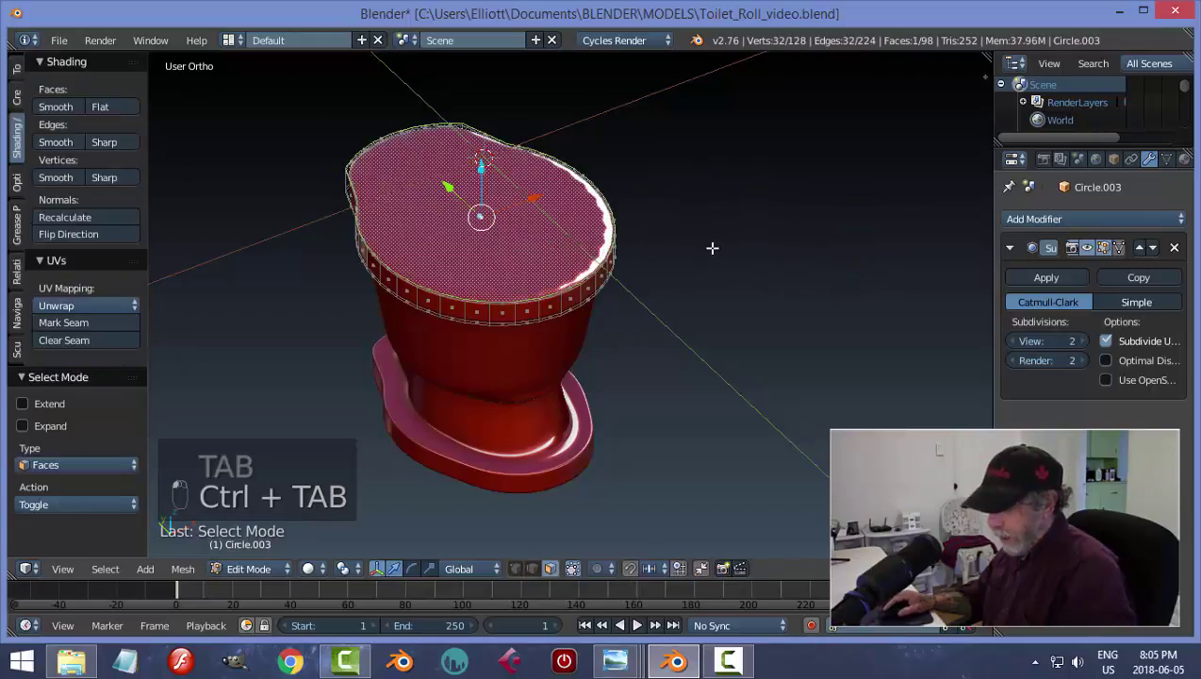
{"action": "key", "text": "i"}
{"action": "key", "text": "a"}
{"action": "key", "text": "Tab"}
{"action": "key", "text": "a"}
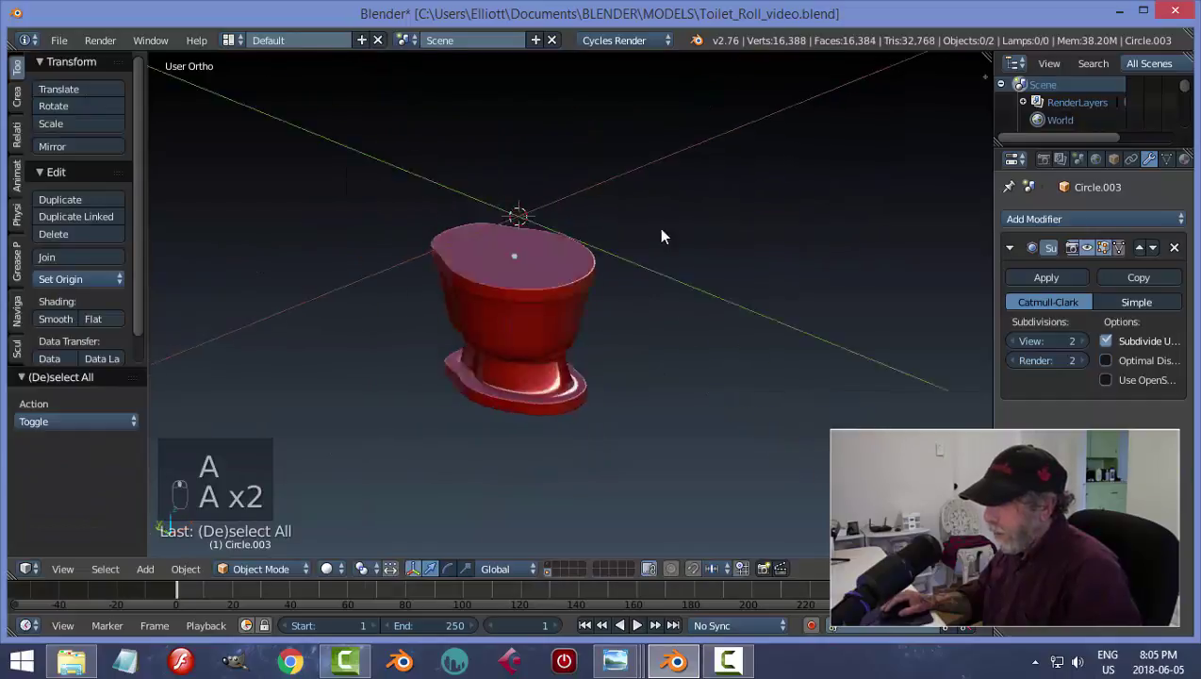
{"action": "key", "text": "ctrl+s"}
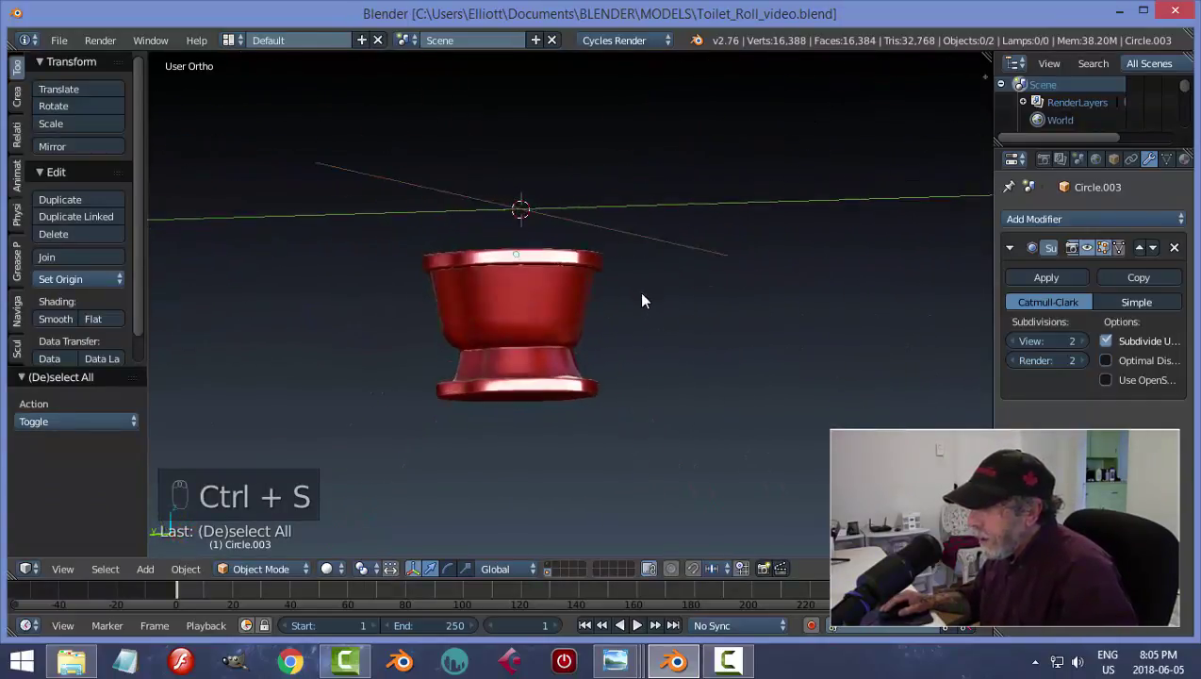
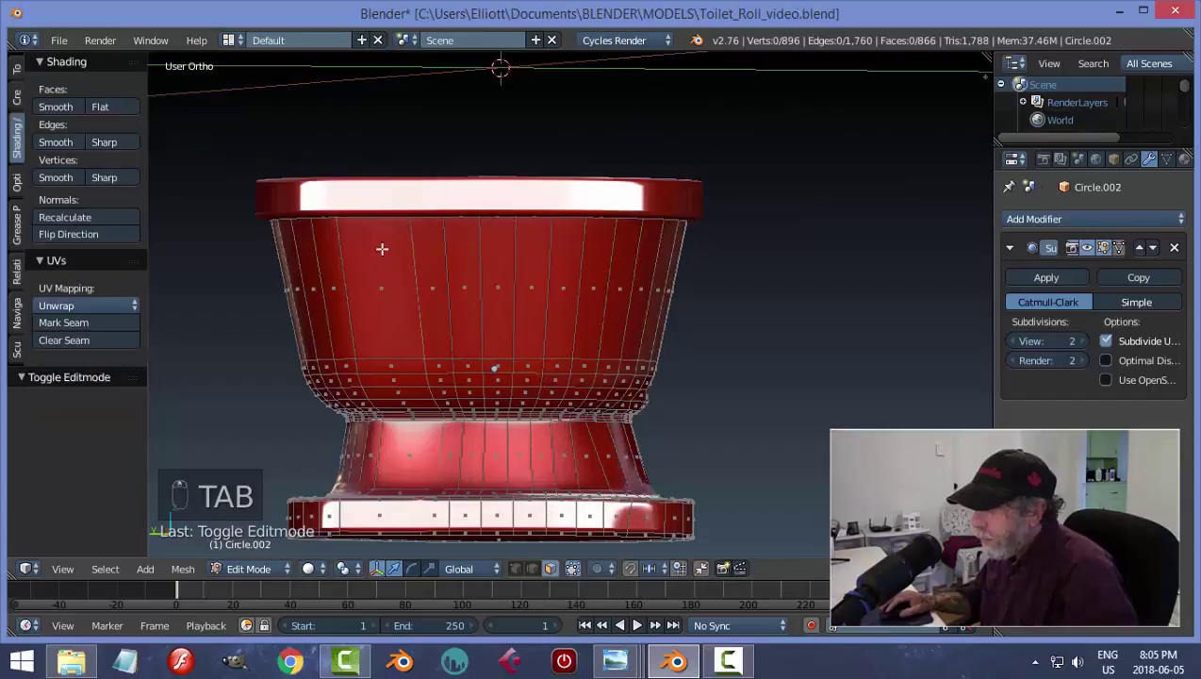
- Add two horizontal edge loops near the bottom of the bowl
{"action": "key", "text": "ctrl+r"}
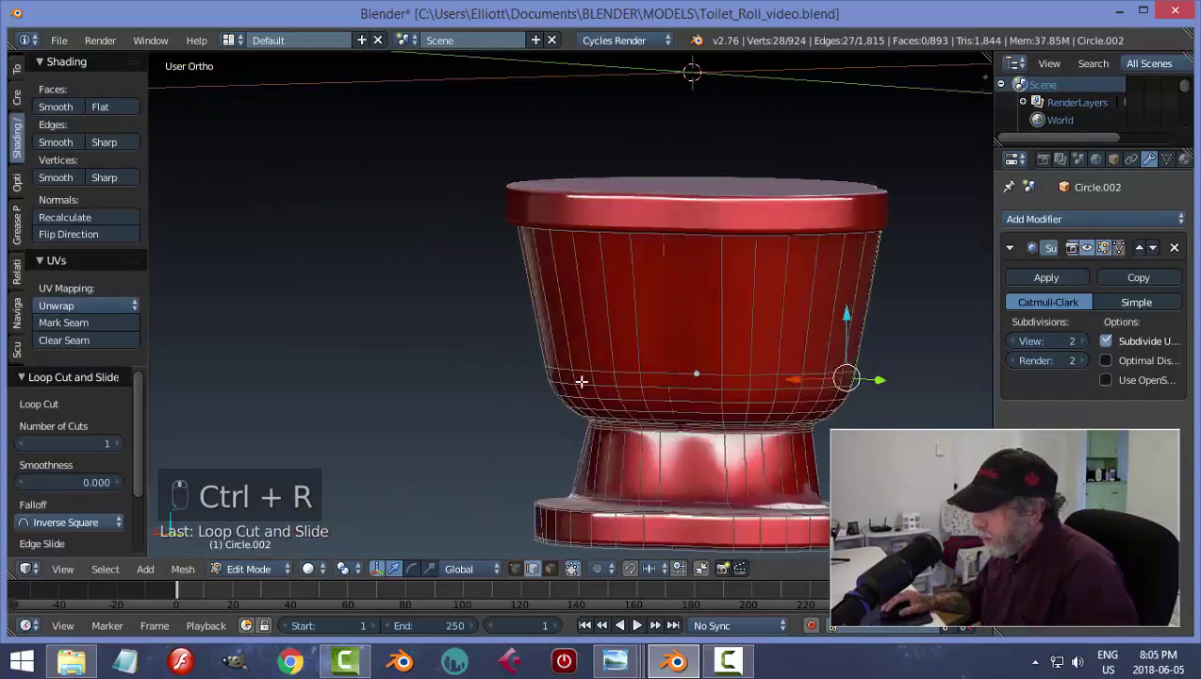
{"action": "key", "text": "ctrl+r"}
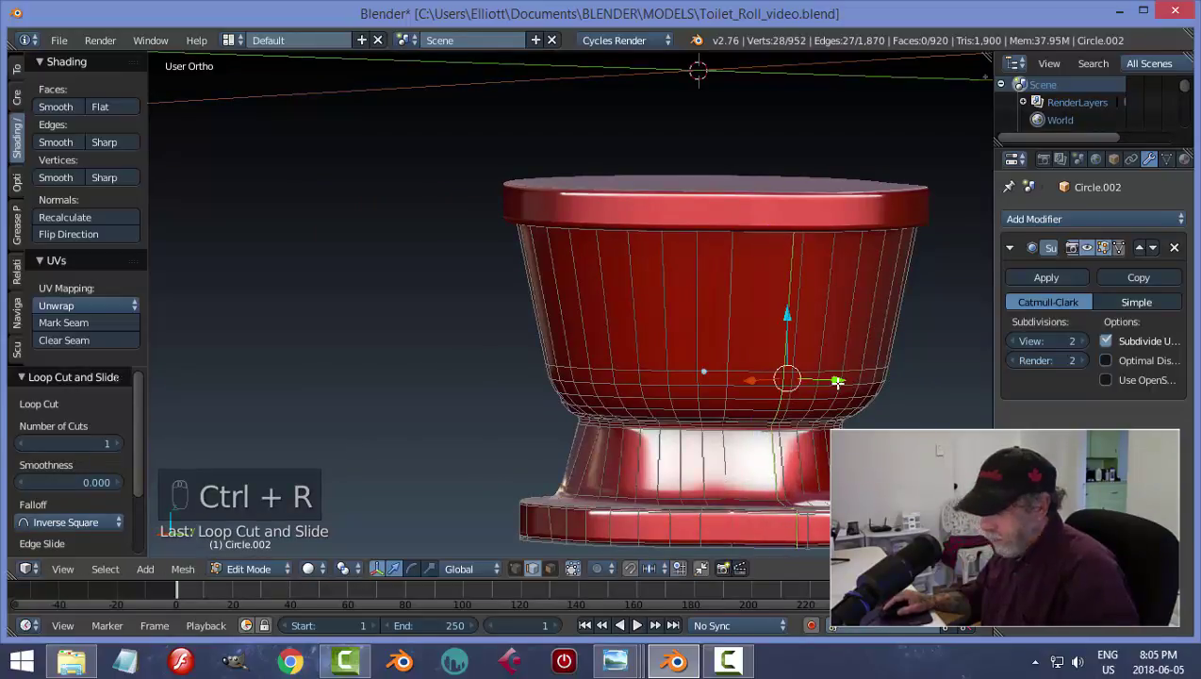
{"action": "key", "text": "a"}
{"action": "key", "text": "Tab"}
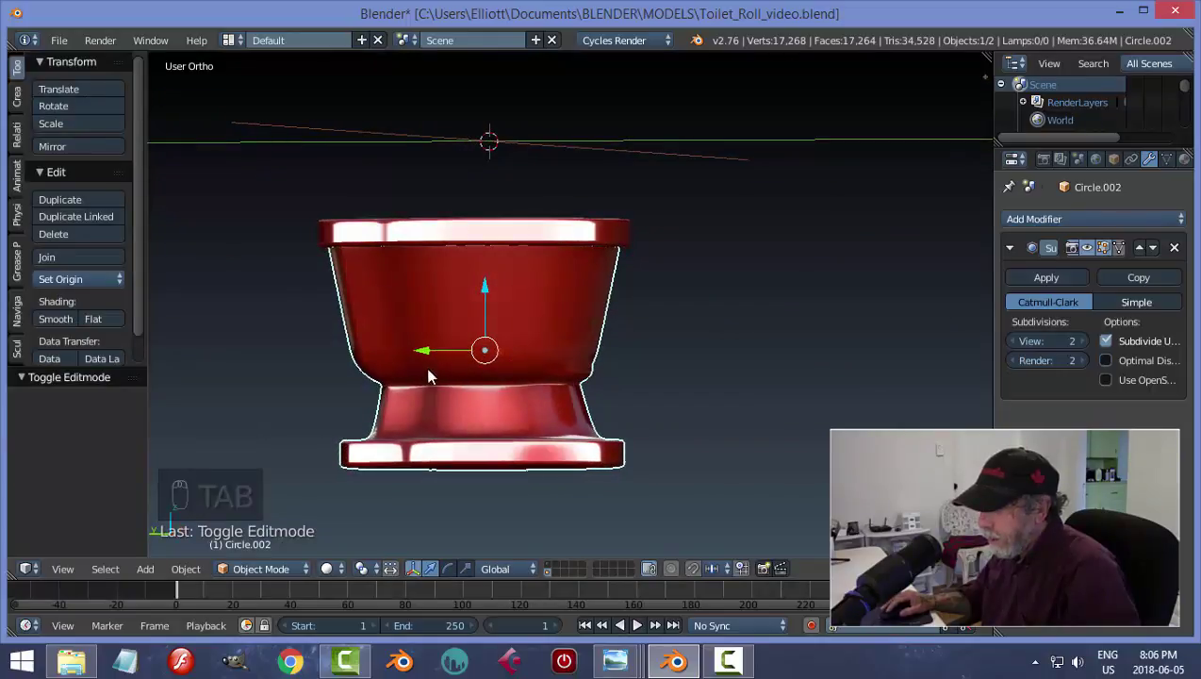
{"action": "left_click_drag", "start_coordinate": [491, 413], "coordinate": [476, 454]}
- Add further loops around the bowl's lower curve to tighten it, then save the file
{"action": "key", "text": "Tab"}
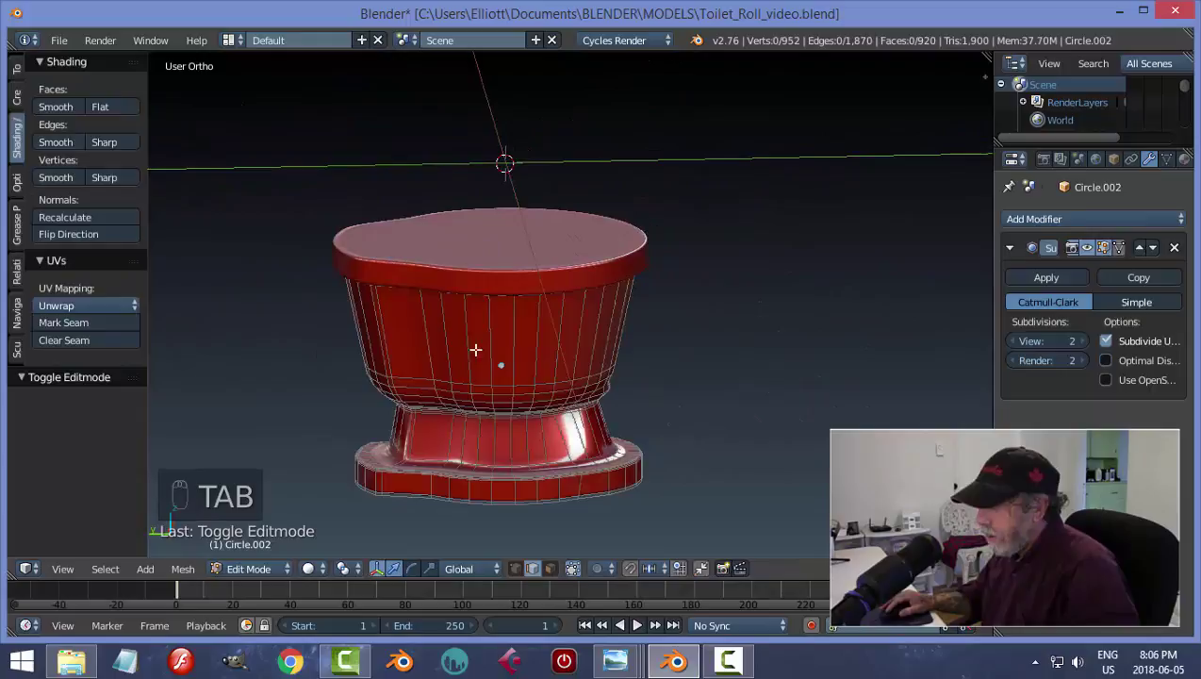
{"action": "key", "text": "ctrl+r"}
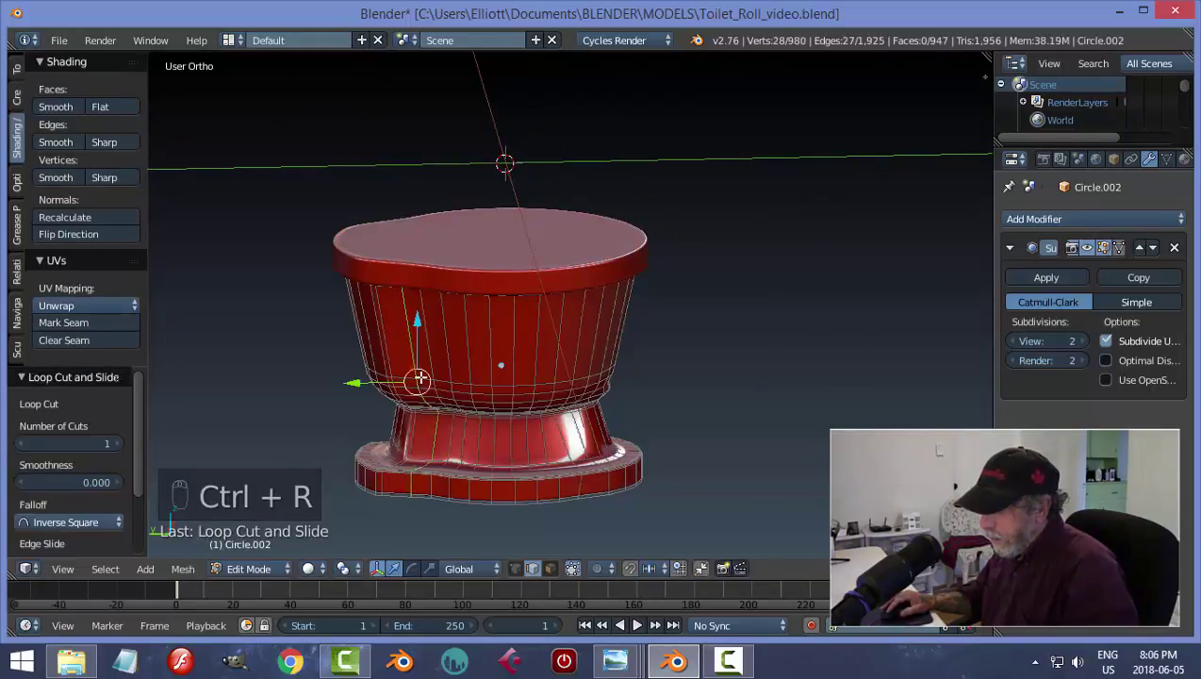
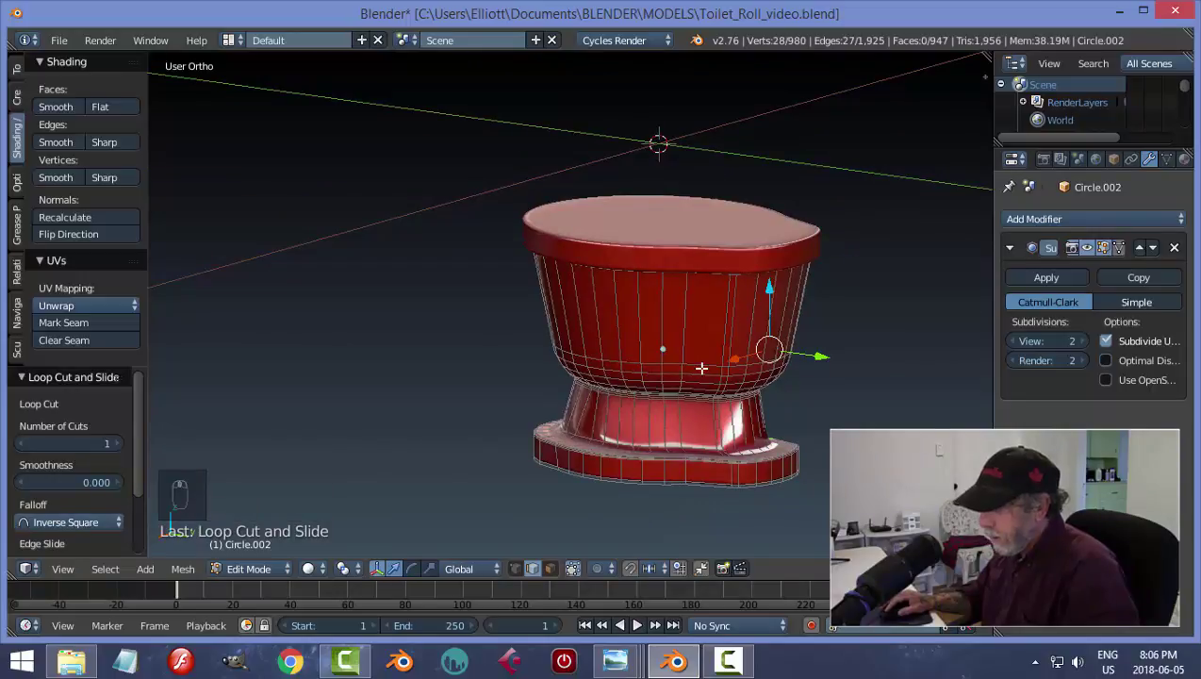
{"action": "key", "text": "ctrl+r"}
{"action": "key", "text": "a"}
{"action": "key", "text": "Tab"}
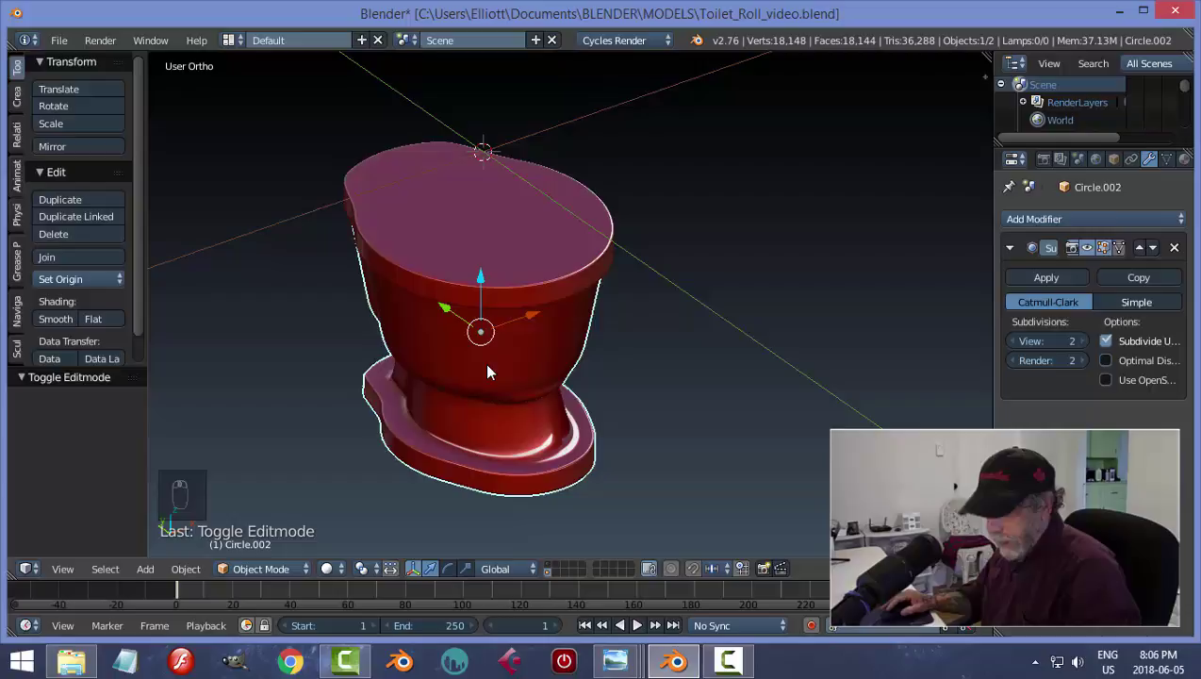
{"action": "key", "text": "ctrl+s"}
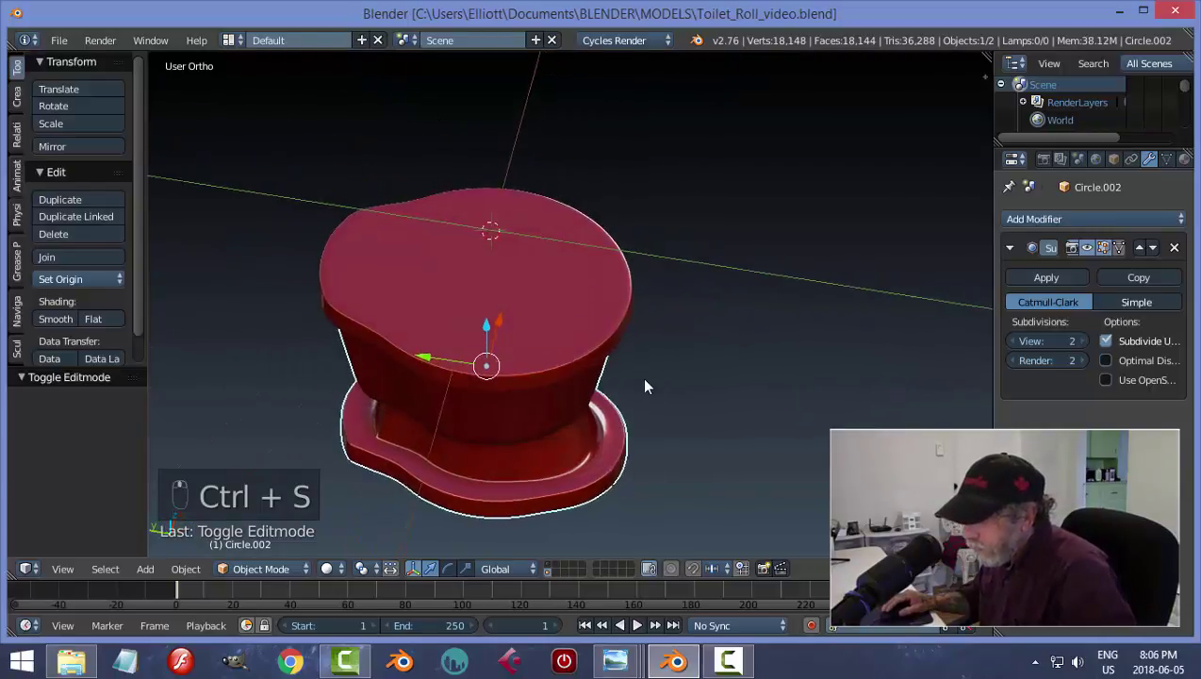
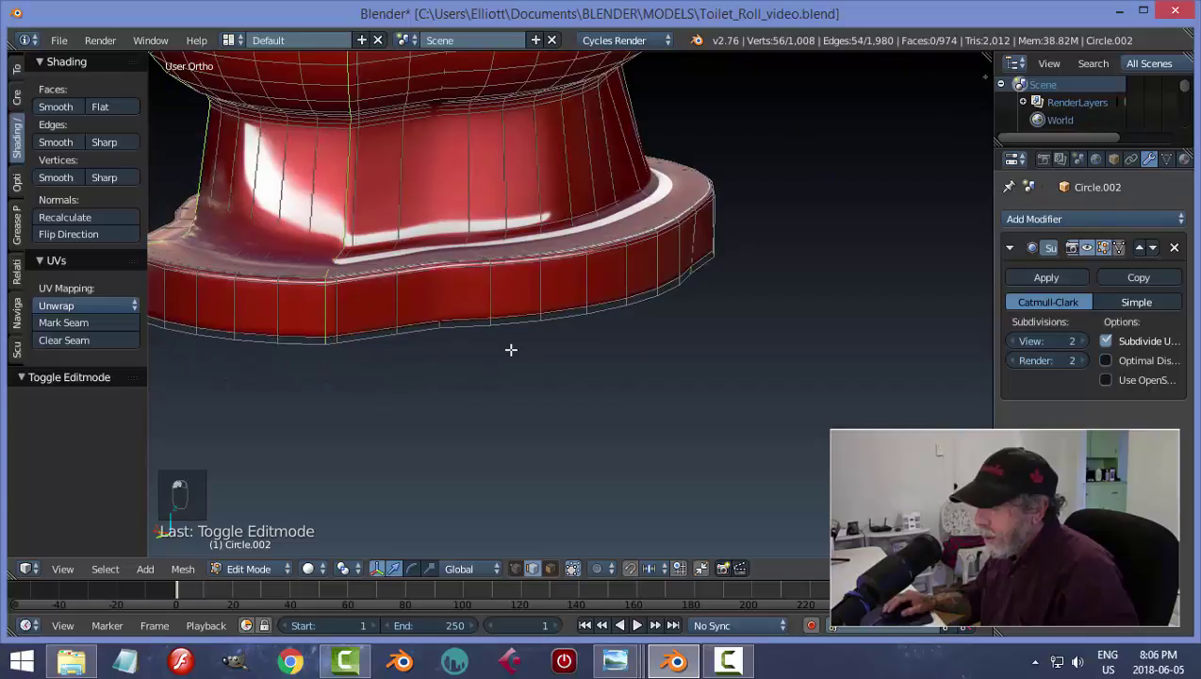
- Add a vertical loop across the toilet base, undo the extra loops, and return to object mode
{"action": "key", "text": "ctrl+b"}
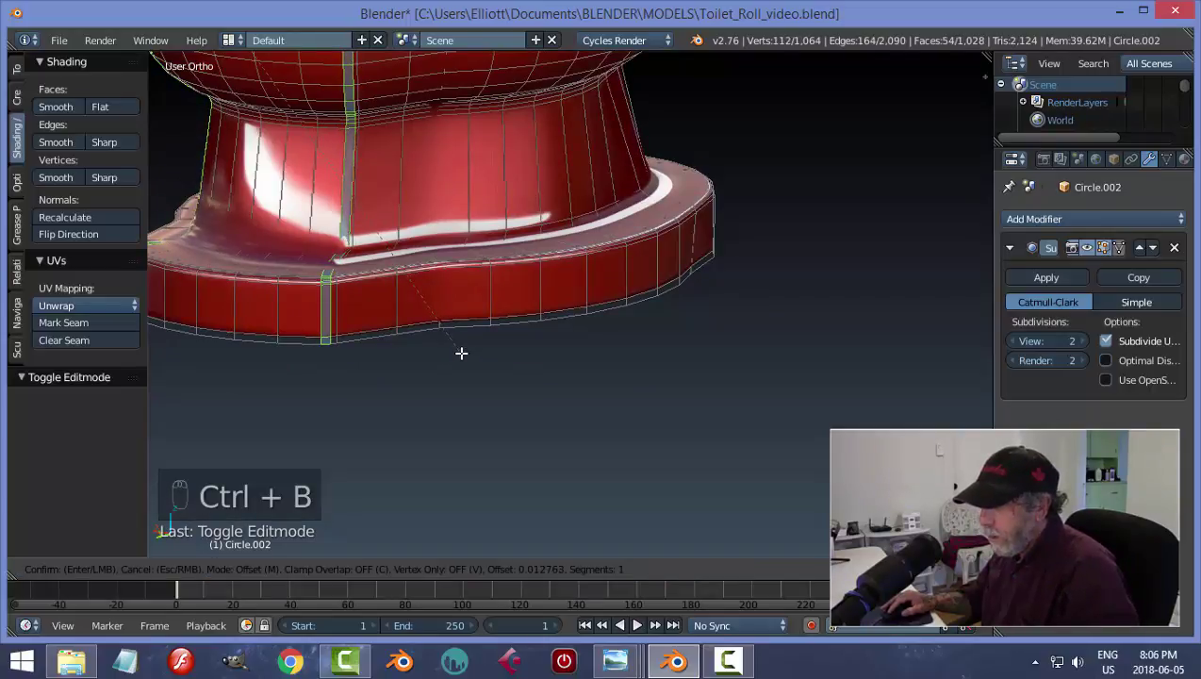
{"action": "key", "text": "a"}
{"action": "key", "text": "Tab"}
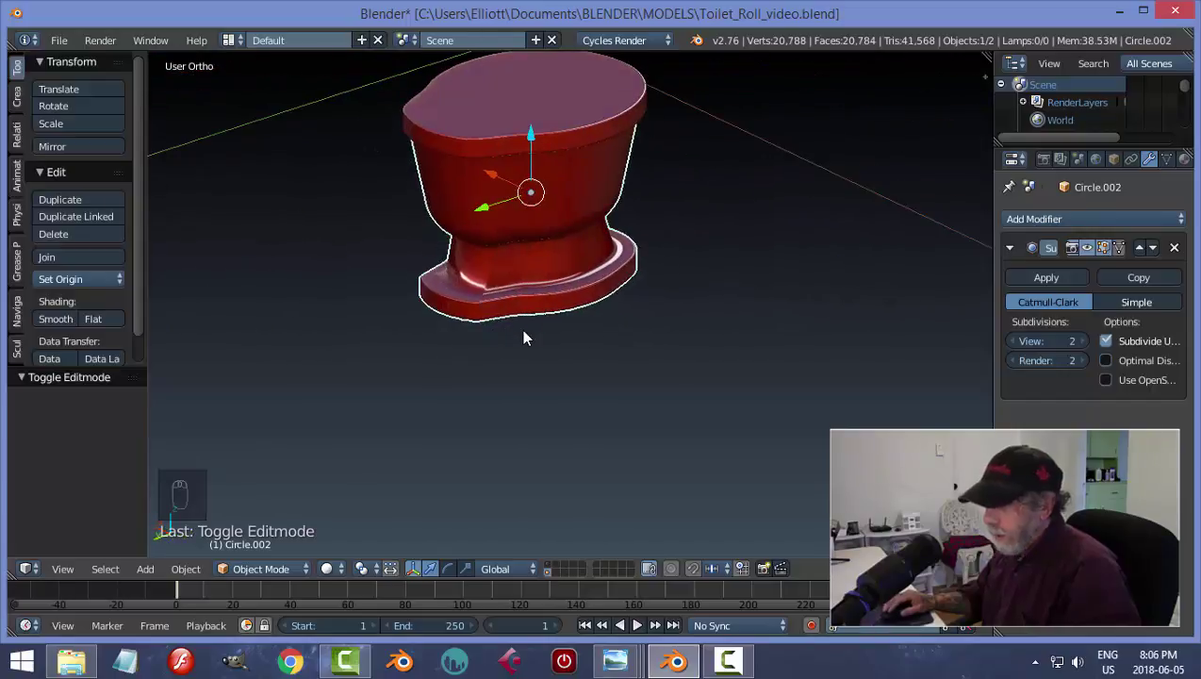
{"action": "key", "text": "ctrl+z"}
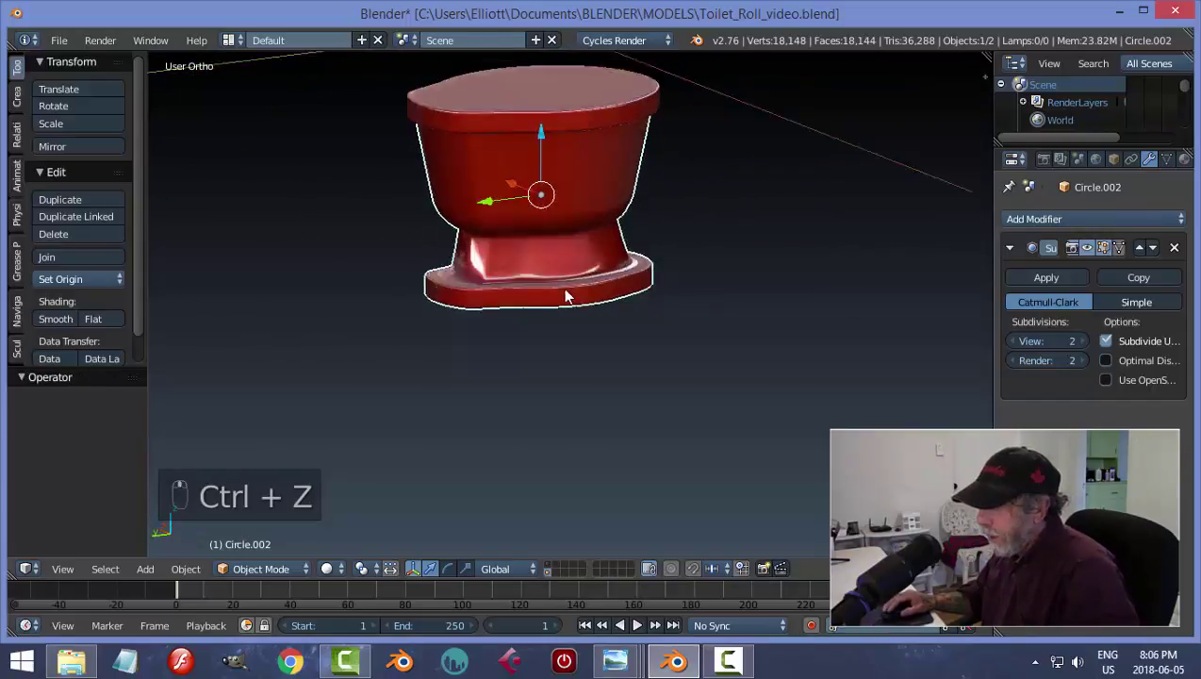
{"action": "key", "text": "ctrl+z"}
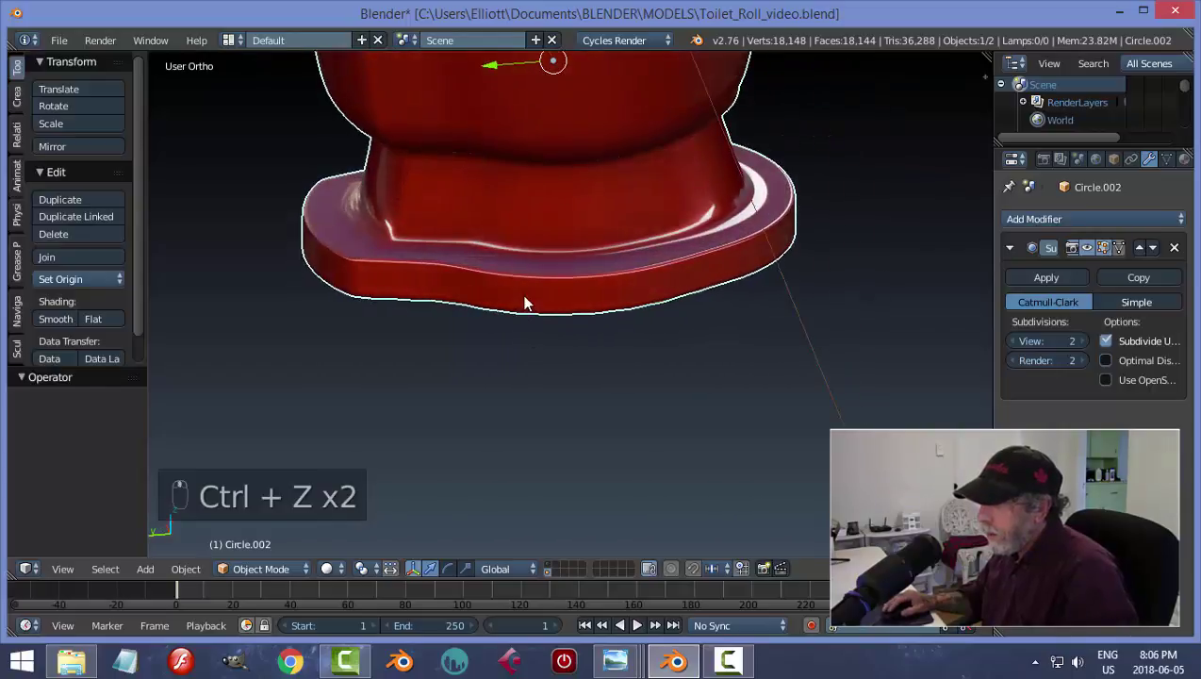
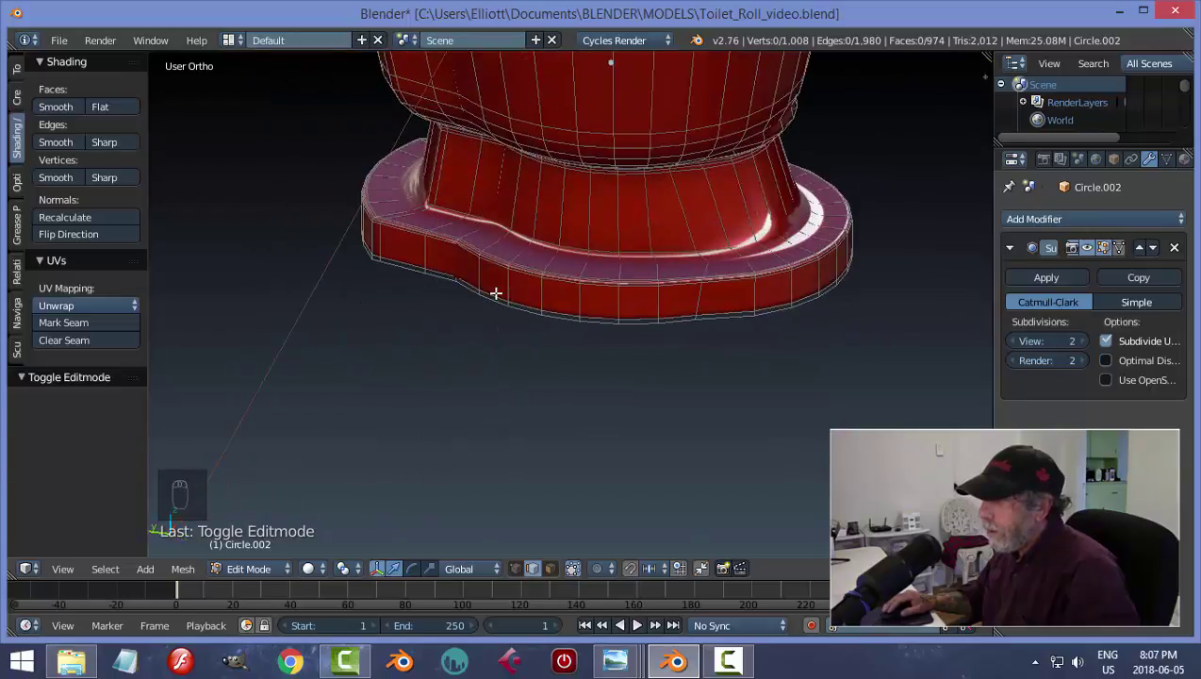
{"action": "key", "text": "Tab"}
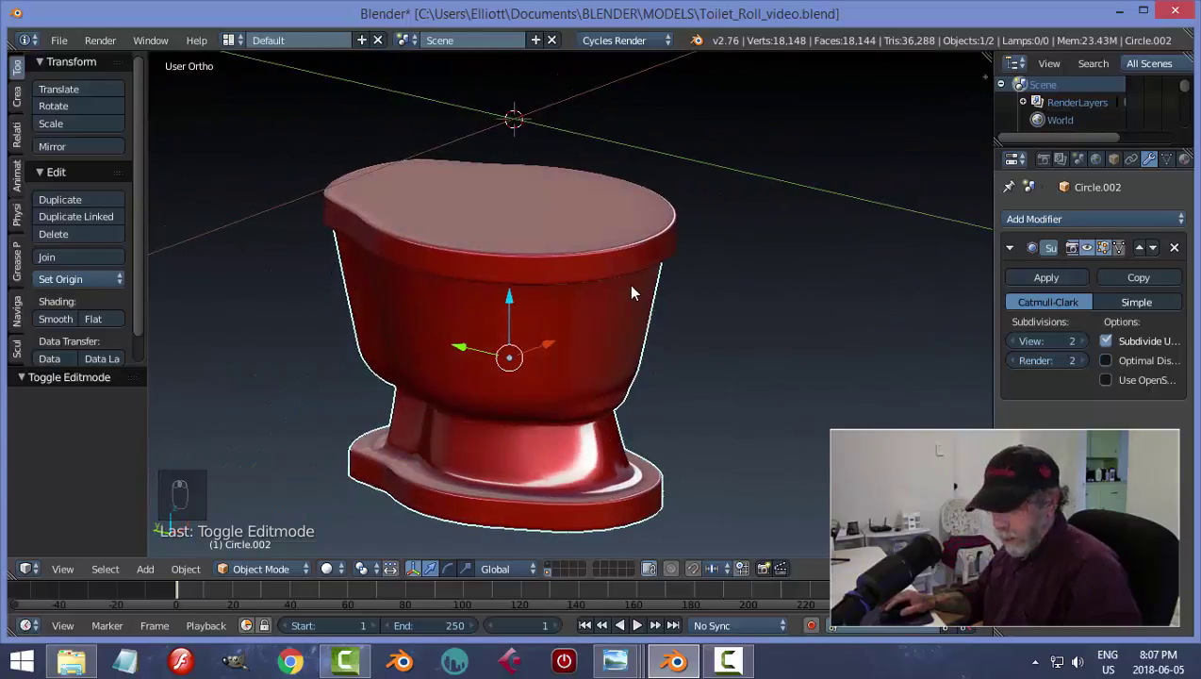
{"action": "key", "text": "shift+s"}
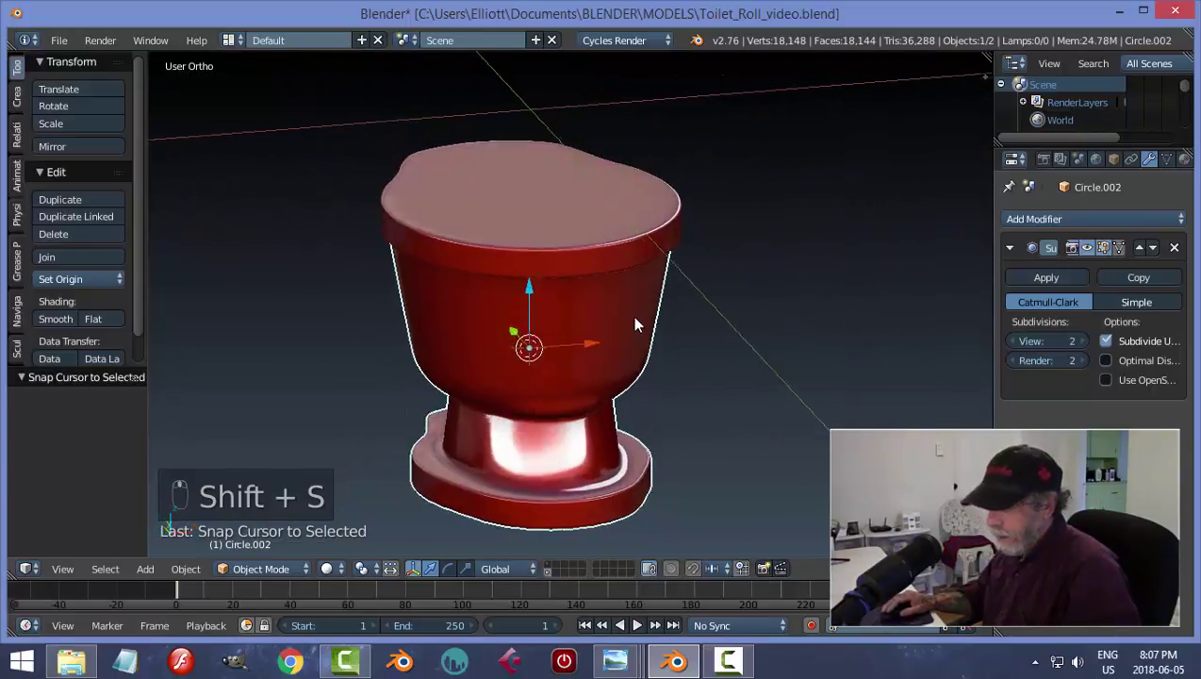
- Add a 32-vertex circle, raise it to the bowl's top rim and shrink it to fit the rim outline
{"action": "key", "text": "shift+a"}
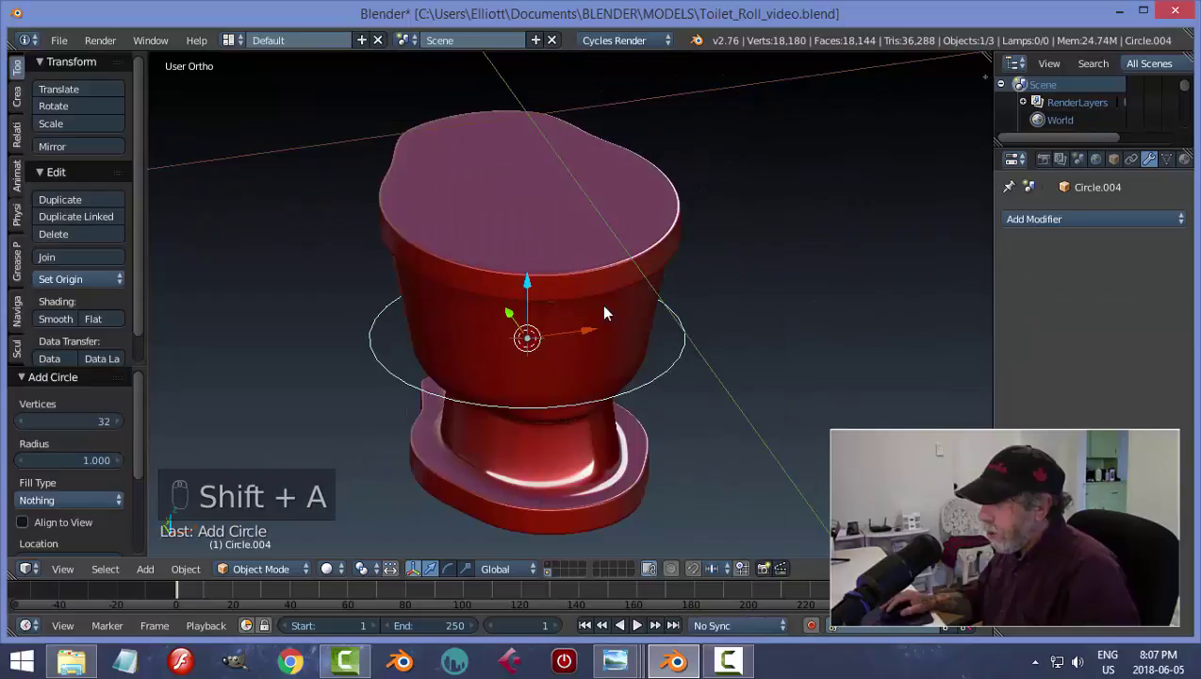
{"action": "left_click_drag", "start_coordinate": [532, 293], "coordinate": [619, 204]}
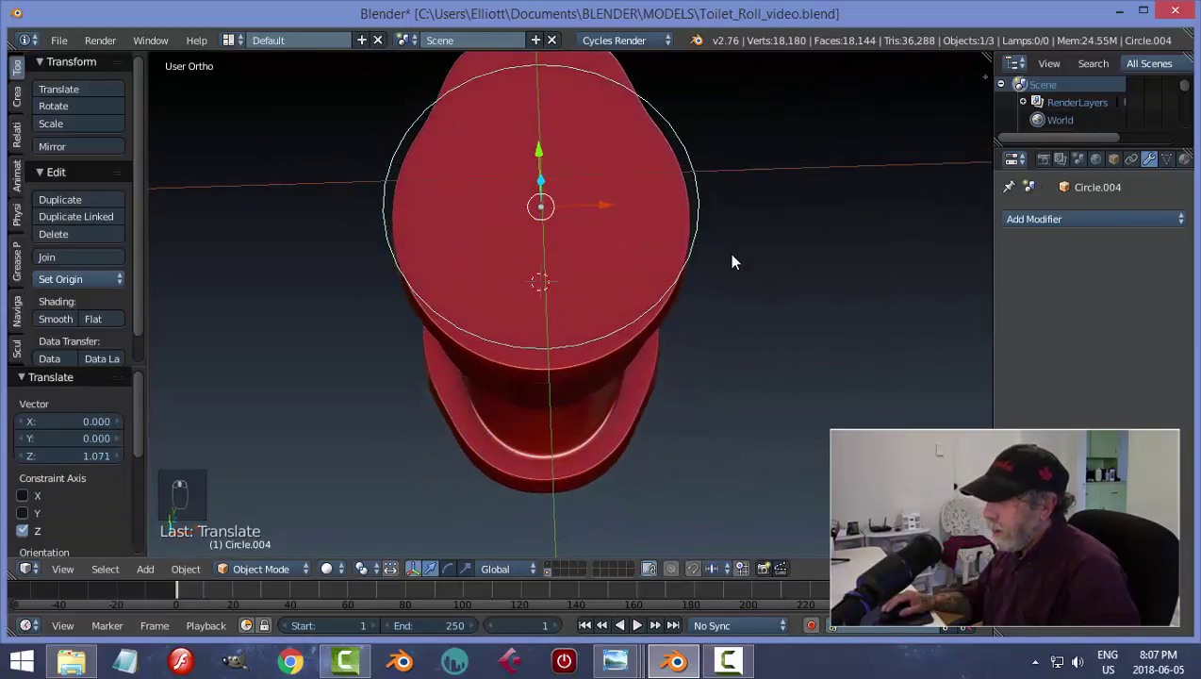
{"action": "key", "text": "KP_7"}
{"action": "key", "text": "Tab"}
{"action": "key", "text": "s"}
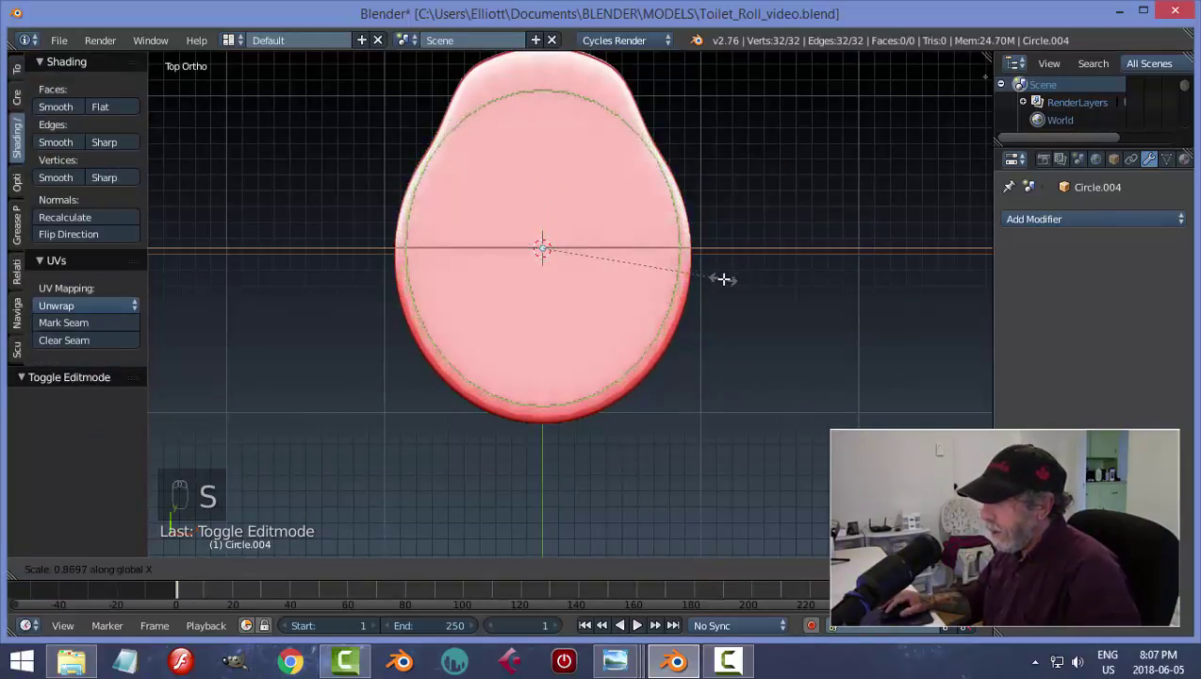
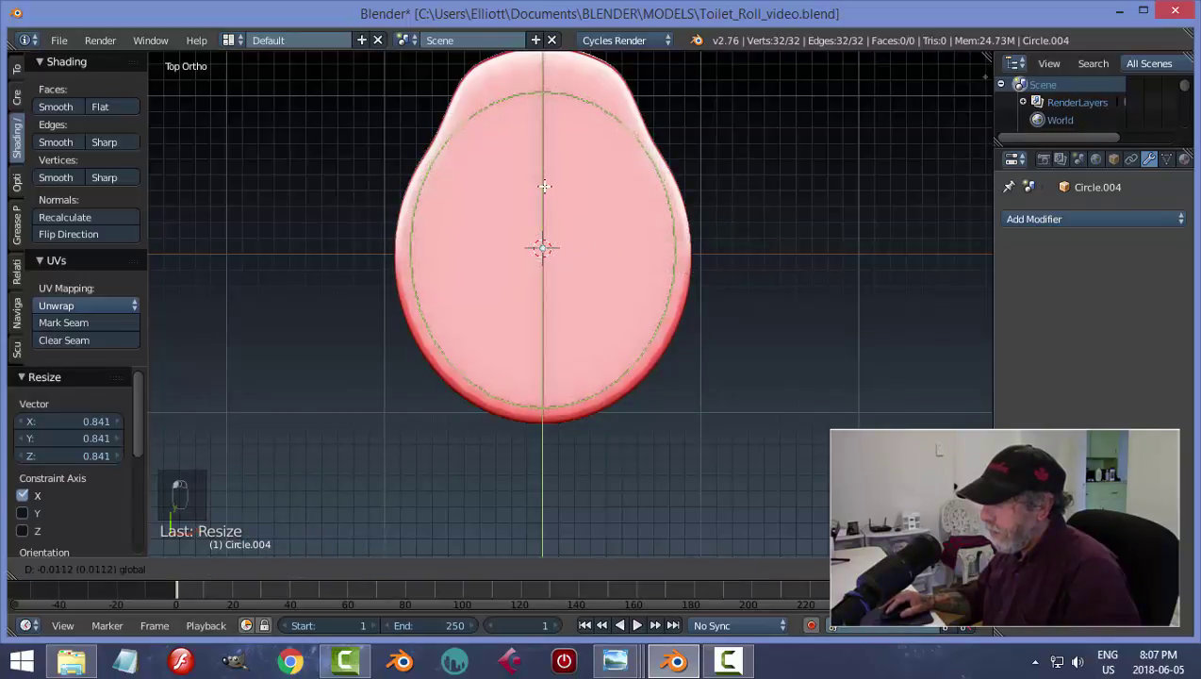
{"action": "key", "text": "s"}
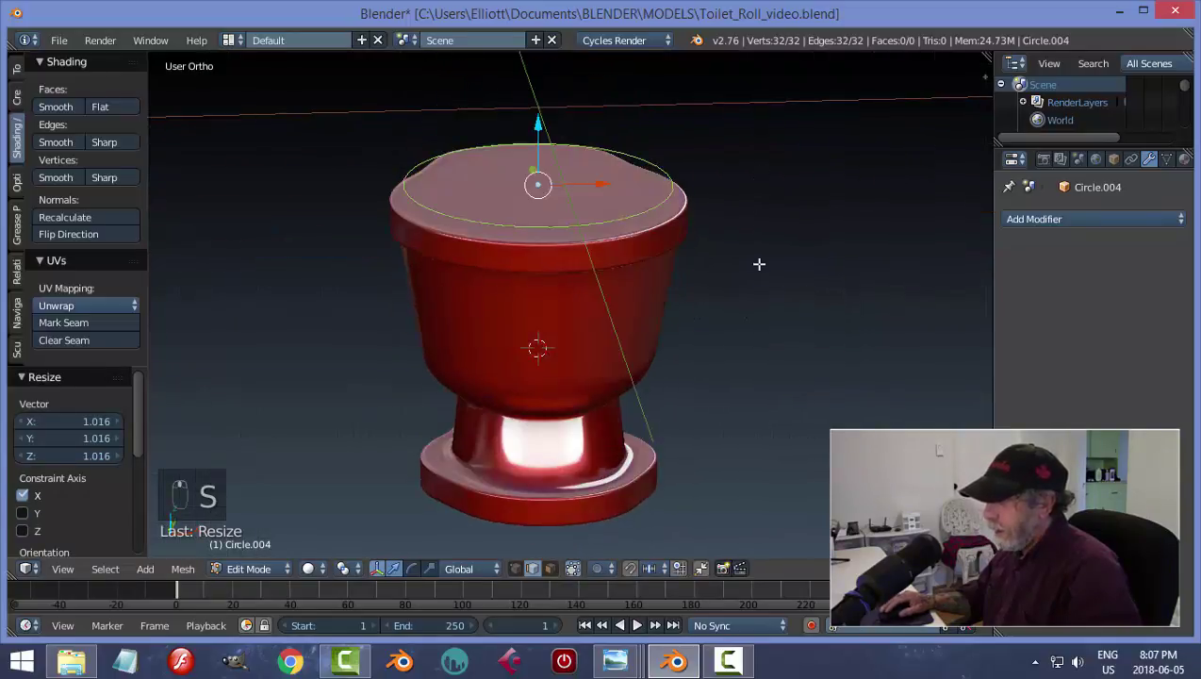
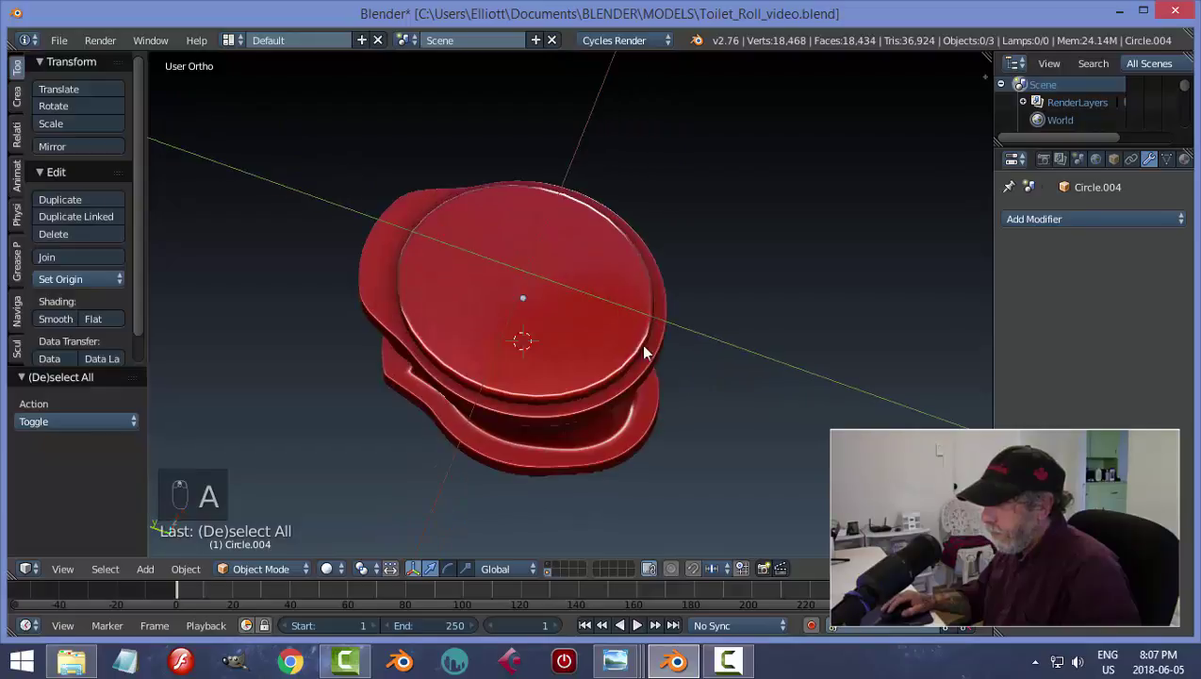
- Check the toilet from the side and an angled view, then save the file
{"action": "left_click_drag", "start_coordinate": [611, 310], "coordinate": [473, 313]}
{"action": "key", "text": "a"}
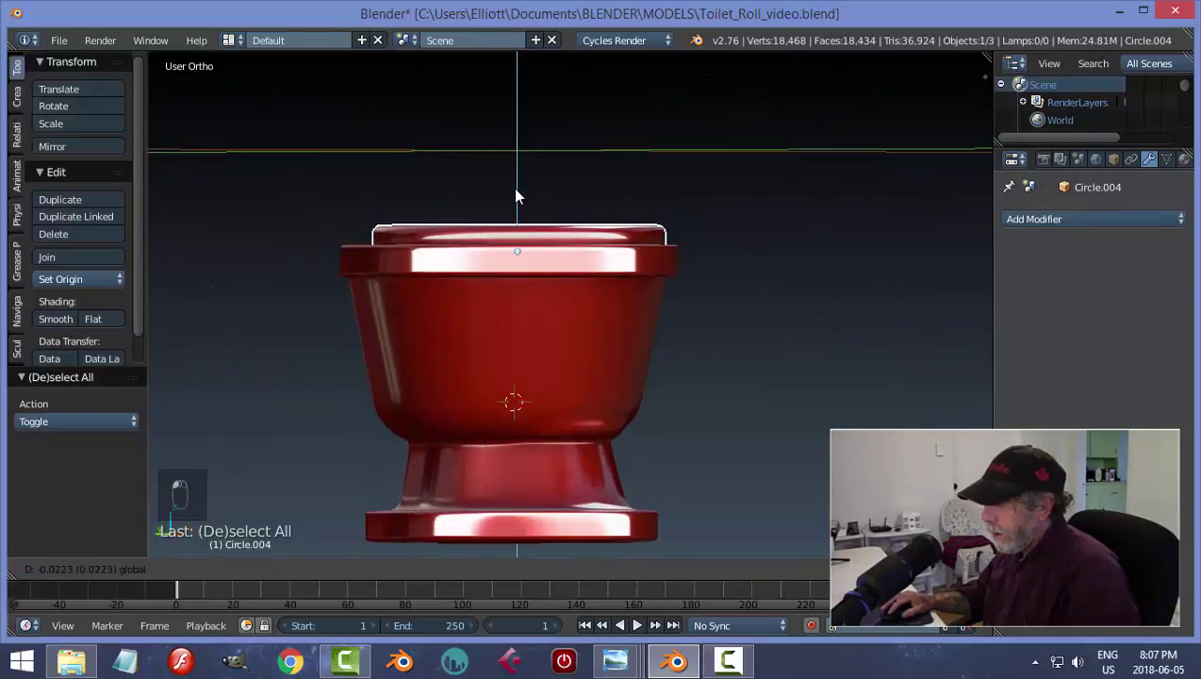
{"action": "key", "text": "a"}
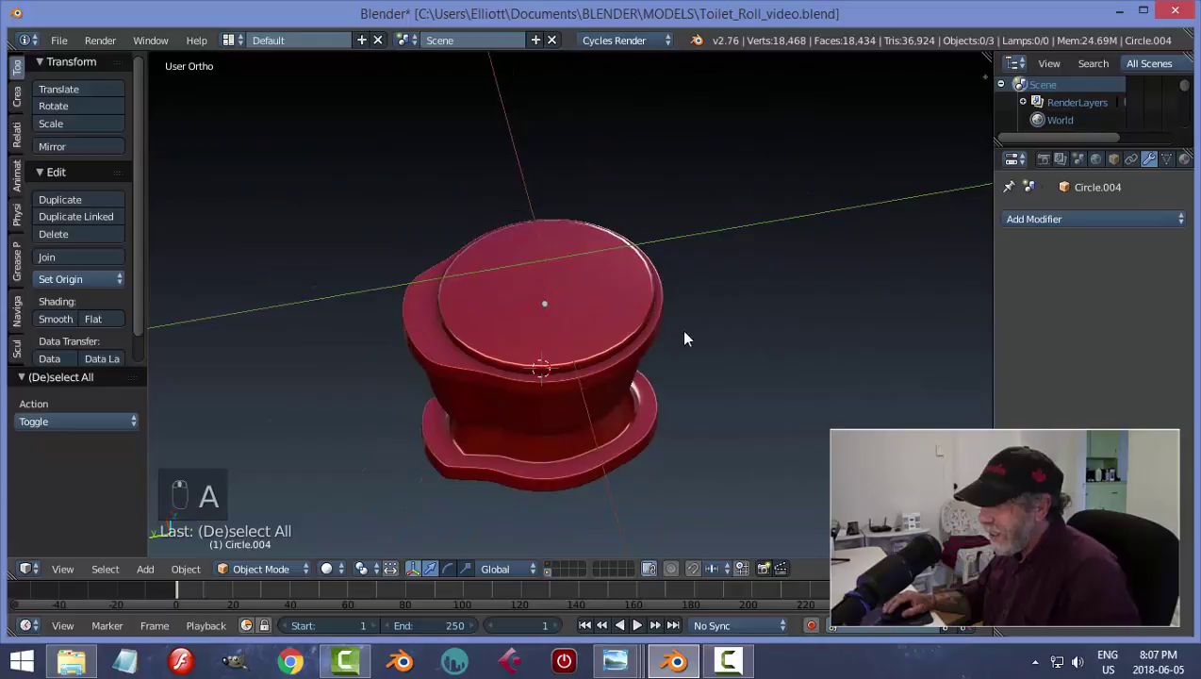
{"action": "key", "text": "ctrl+s"}
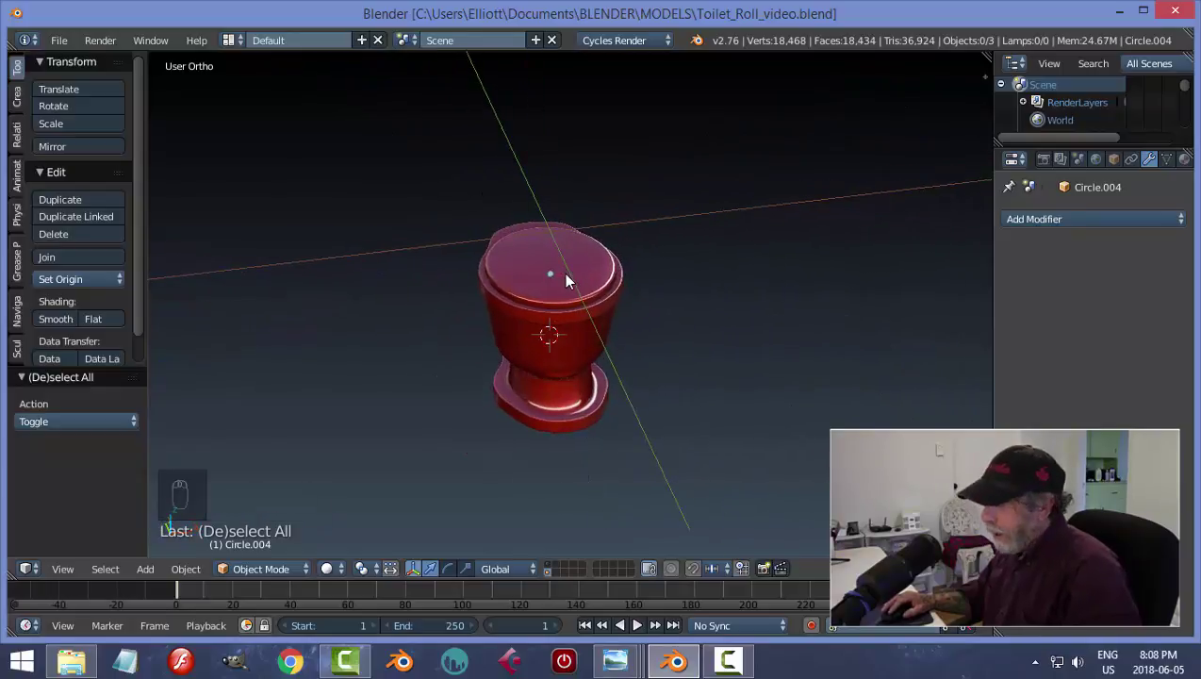
- Add a cube for the tank and push it back behind the bowl
{"action": "left_click_drag", "start_coordinate": [570, 266], "coordinate": [694, 277]}
{"action": "key", "text": "shift+s"}
{"action": "left_click_drag", "start_coordinate": [693, 277], "coordinate": [660, 298]}
{"action": "key", "text": "shift+a"}
- Confirm the cube's position and narrow it along its width in mesh editing
{"action": "left_click", "coordinate": [687, 314]}
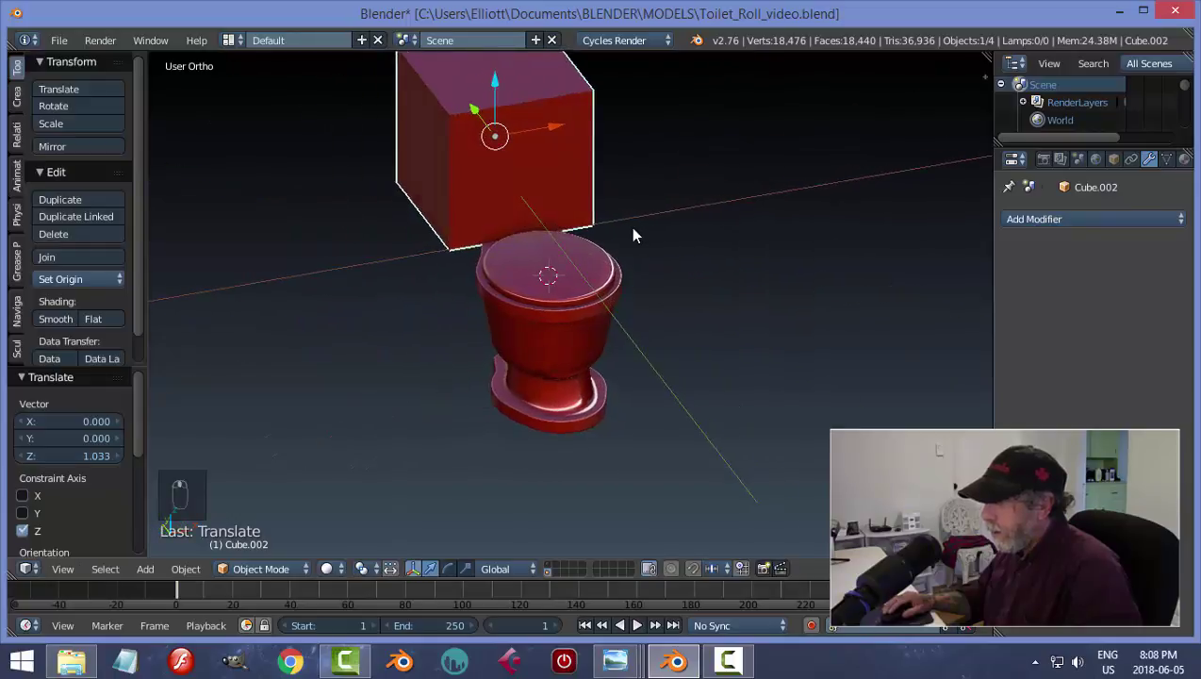
{"action": "key", "text": "Tab"}
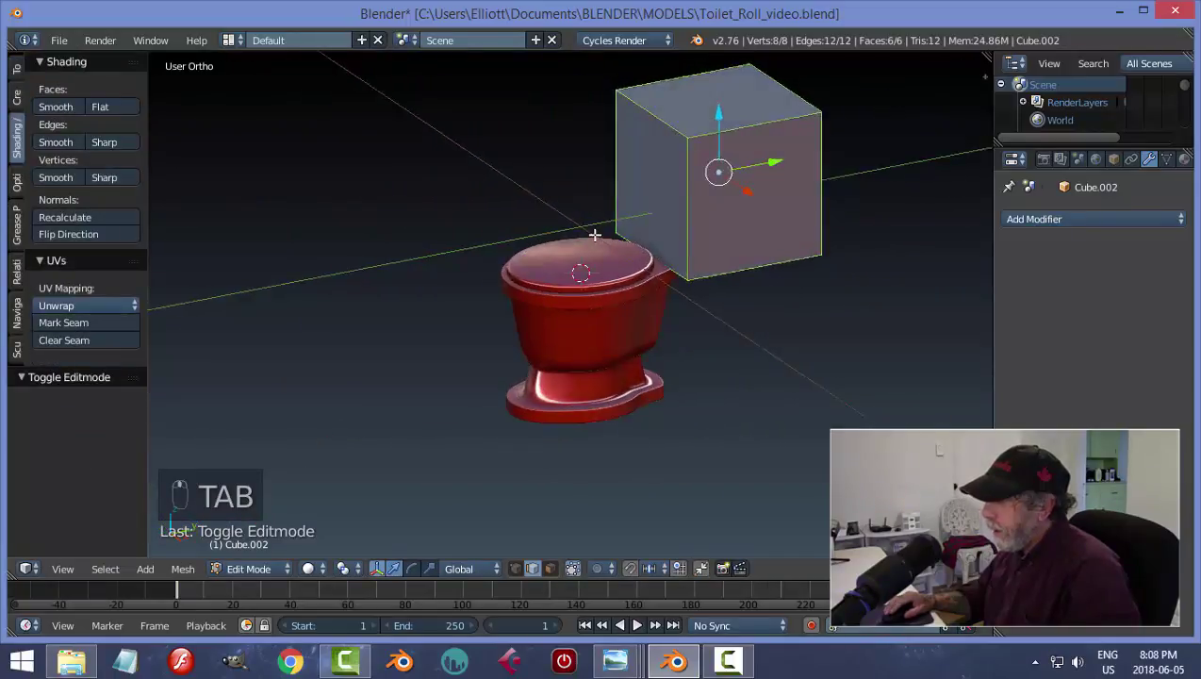
{"action": "key", "text": "s"}
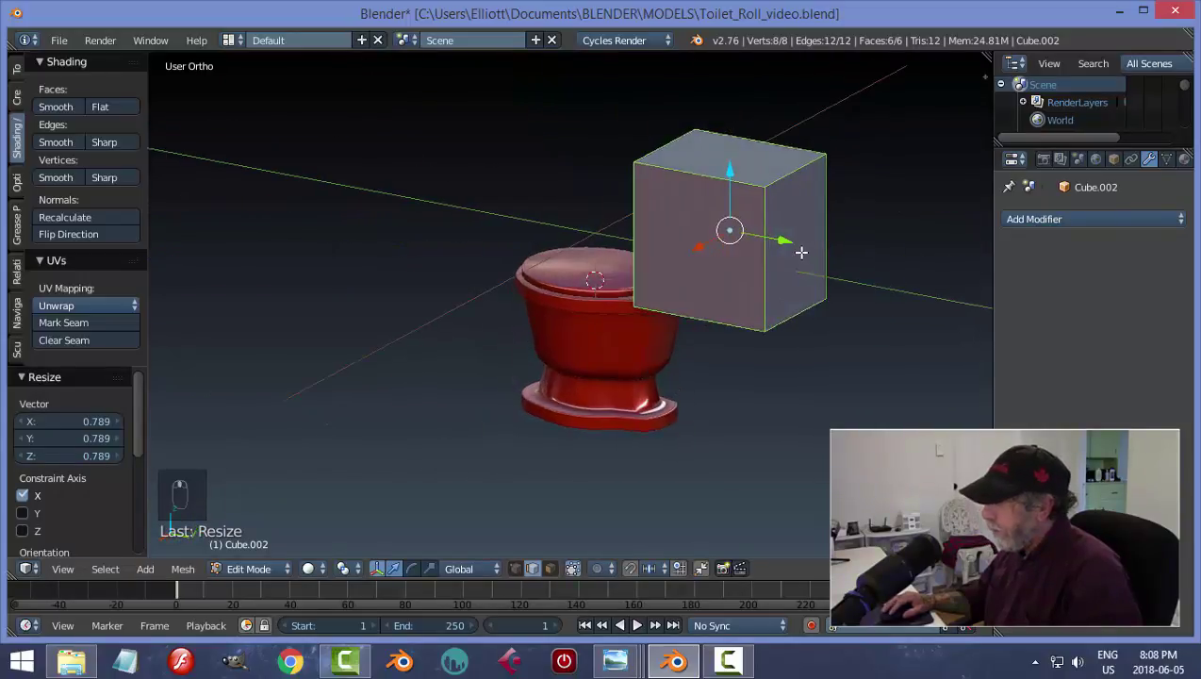
{"action": "key", "text": "a"}
- Narrow one chosen face along X so the cube becomes a tall, narrow tank
{"action": "key", "text": "ctrl+Tab"}
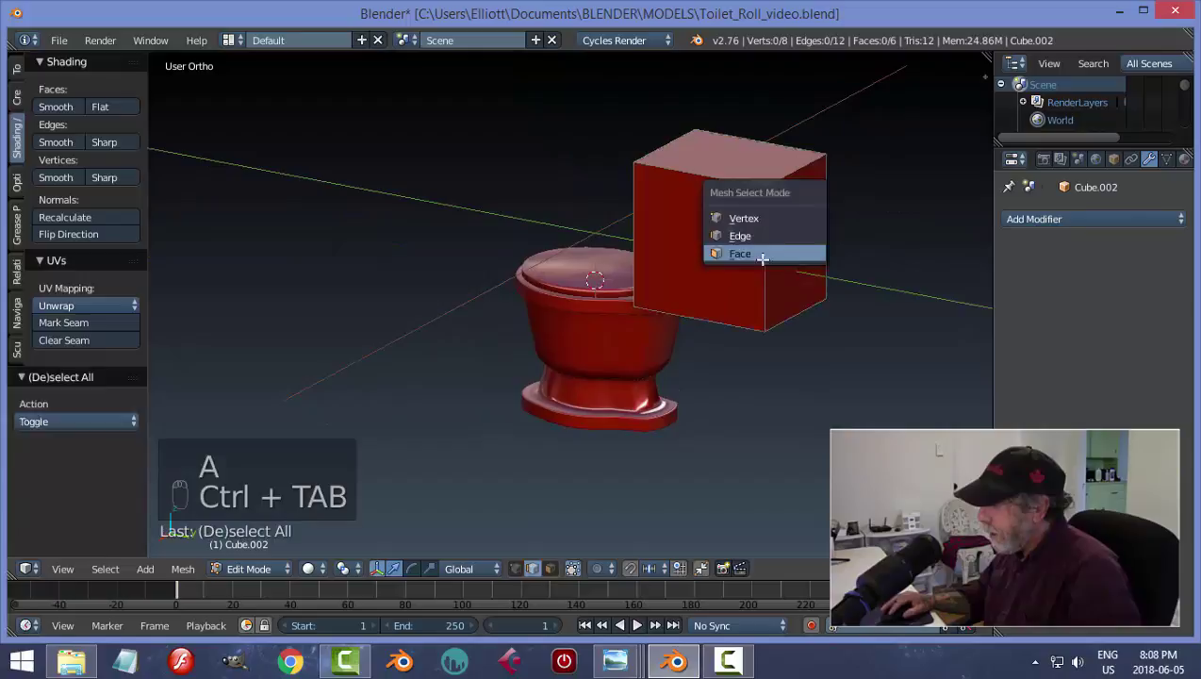
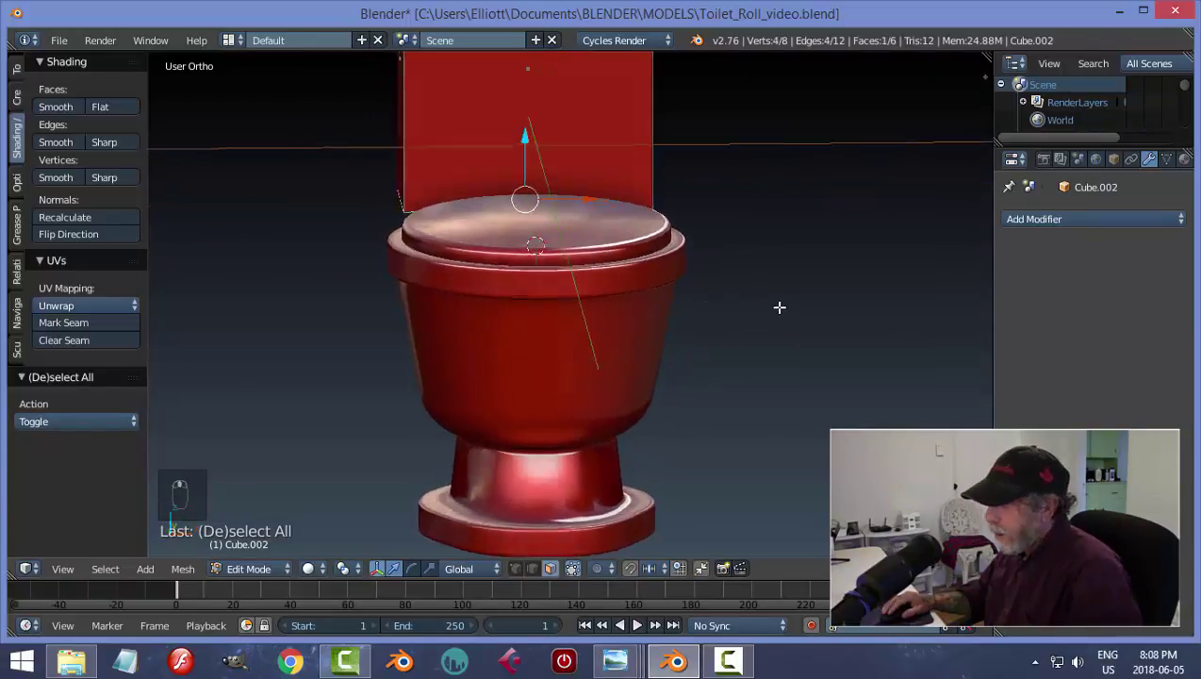
{"action": "key", "text": "s"}
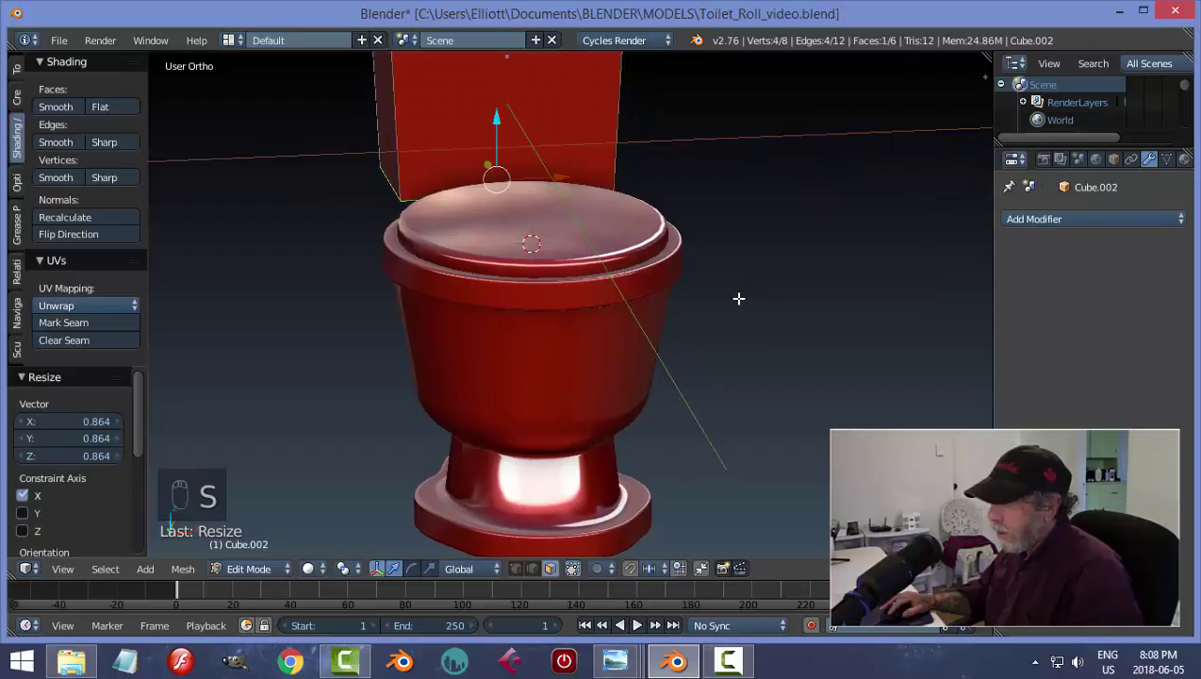
{"action": "key", "text": "a"}
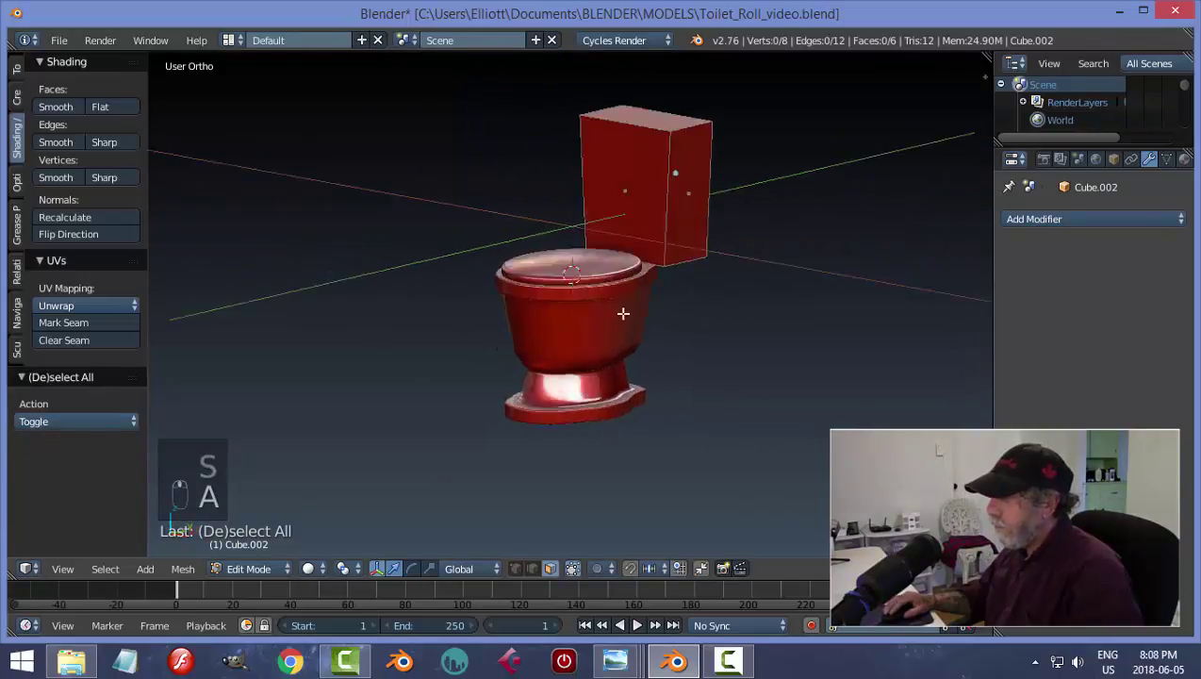
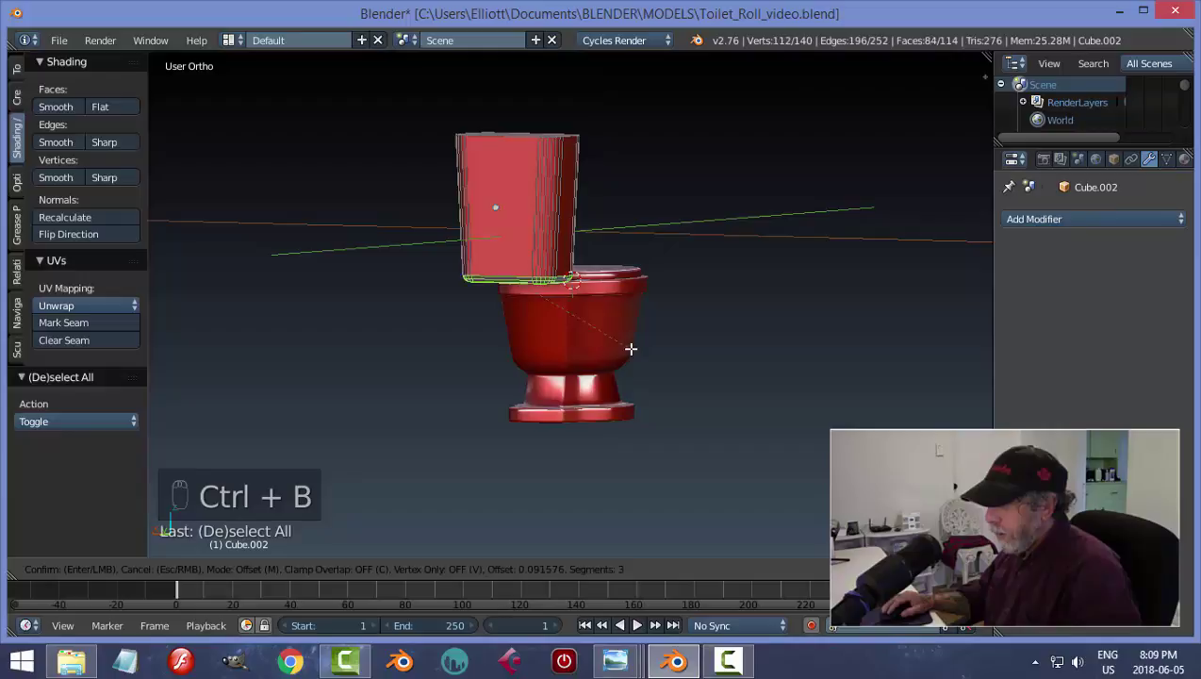
- Add edge loops near the tank's top and narrow the top ring to form a rim
{"action": "key", "text": "a"}
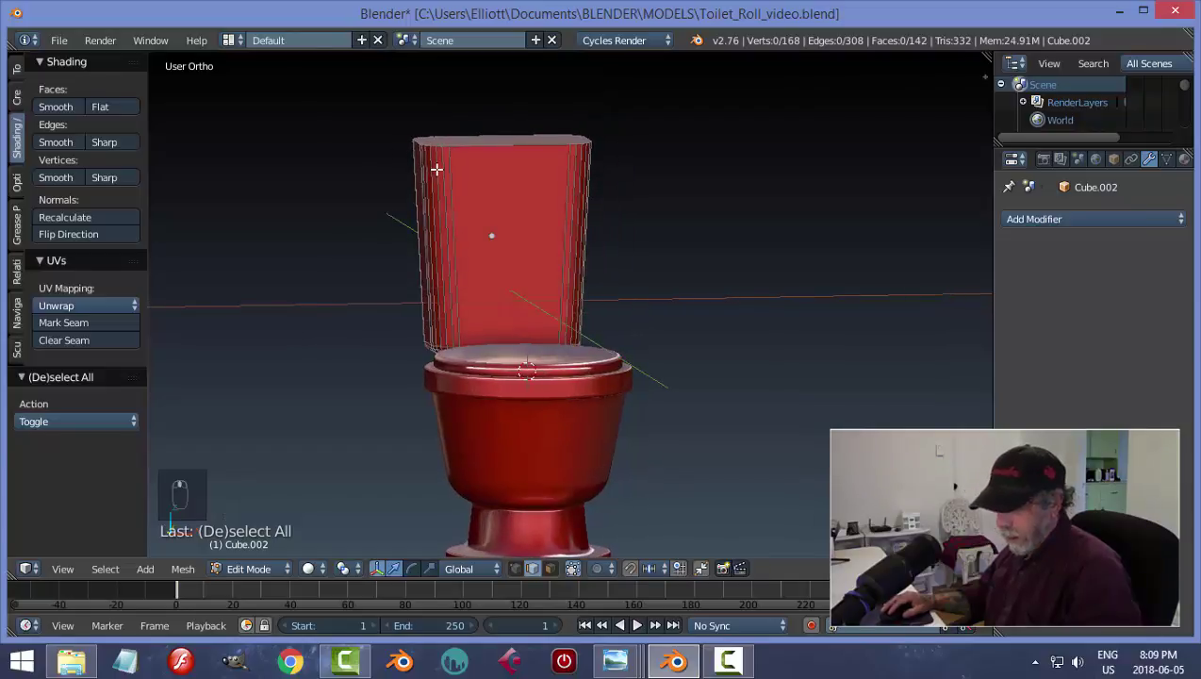
{"action": "key", "text": "ctrl+r"}
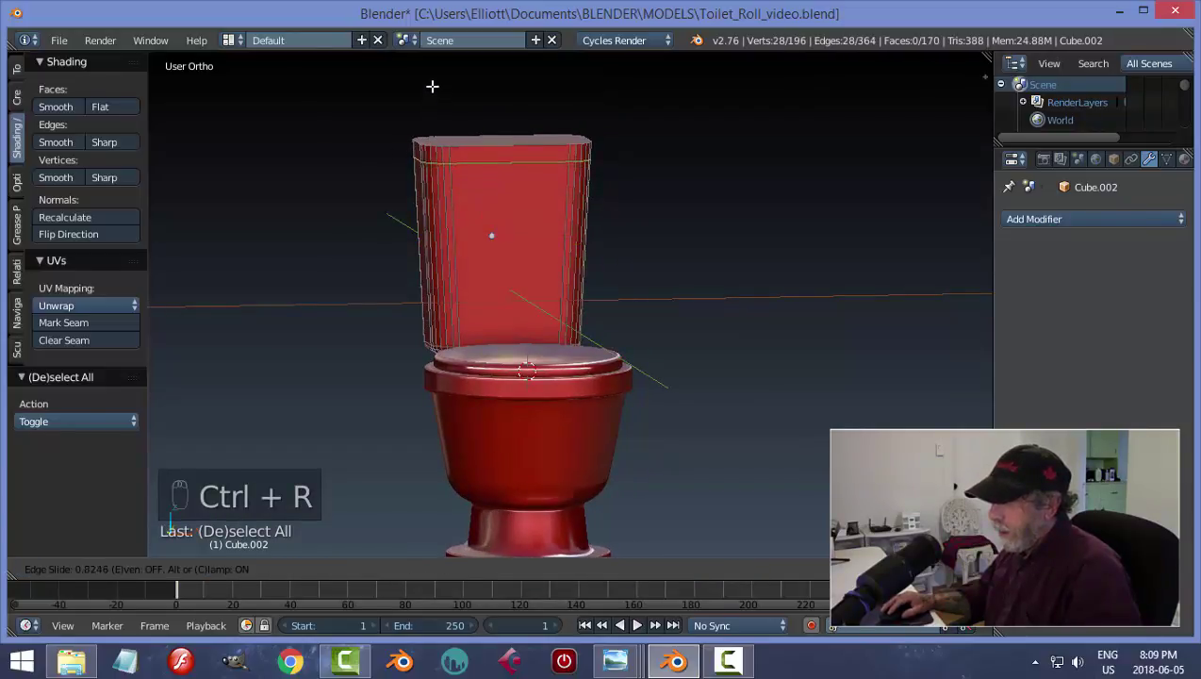
{"action": "key", "text": "a"}
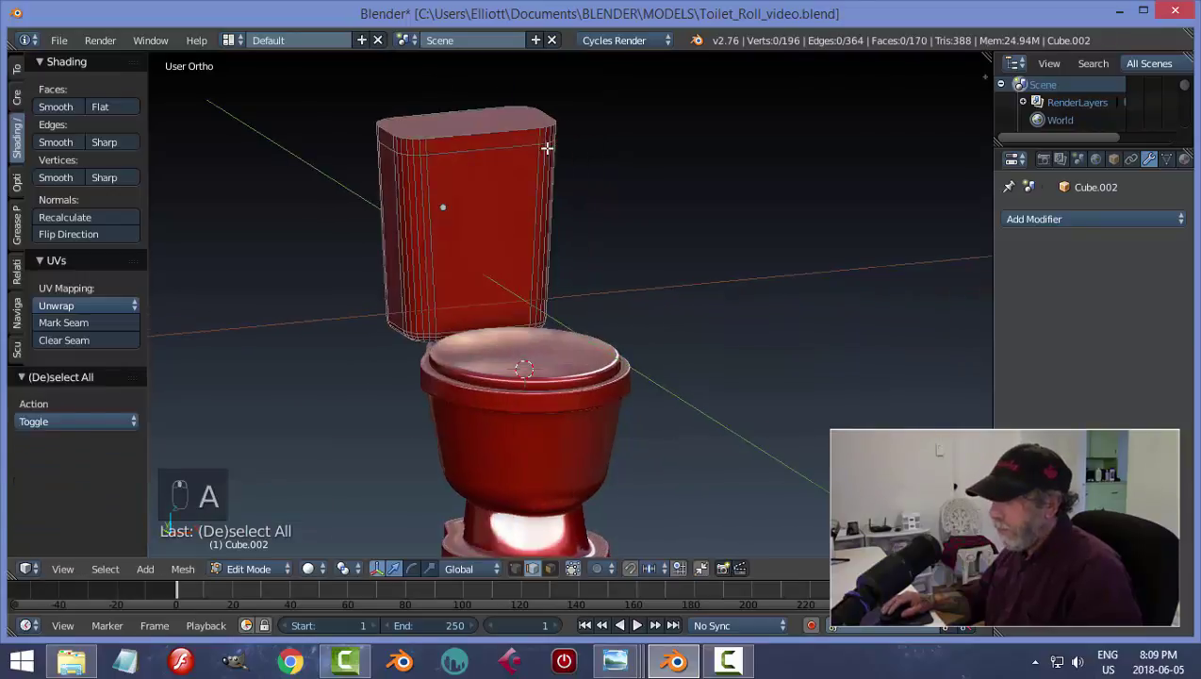
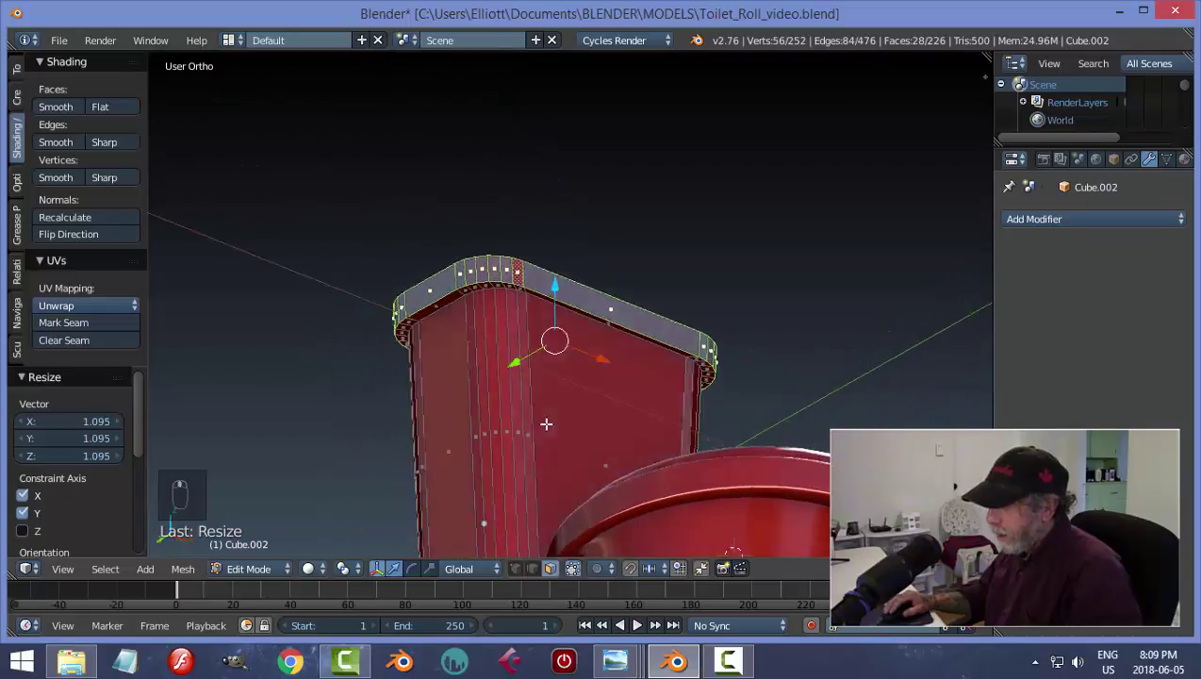
{"action": "key", "text": "s"}
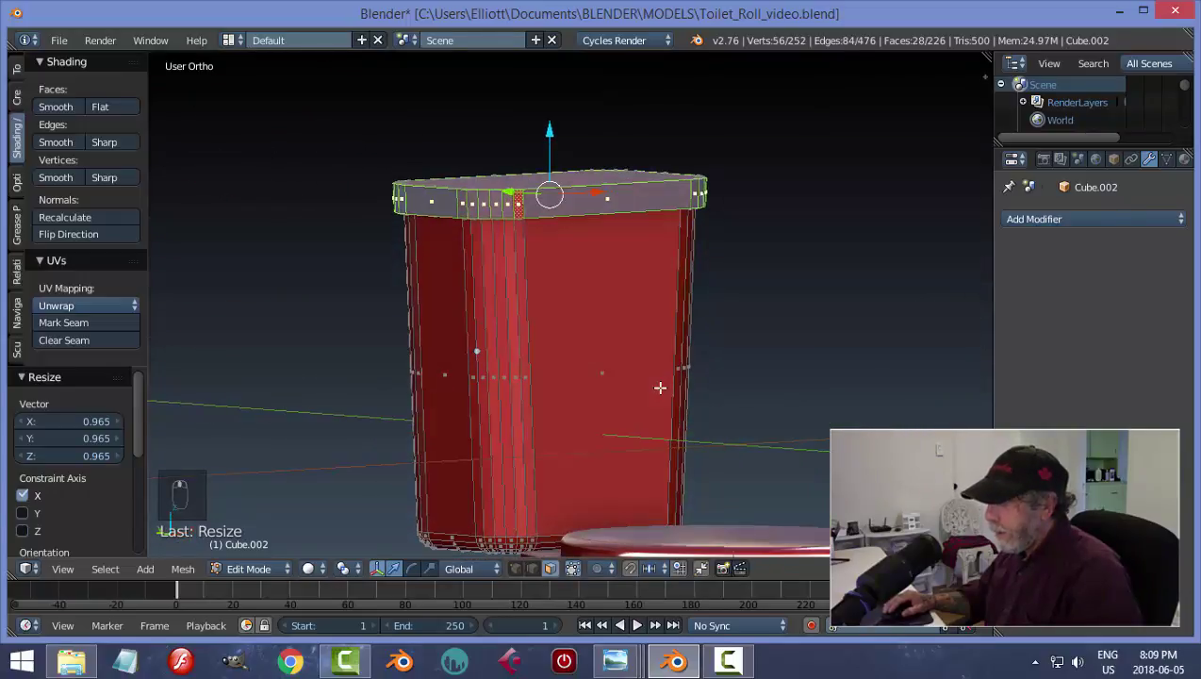
{"action": "key", "text": "a"}
{"action": "key", "text": "ctrl+Tab"}
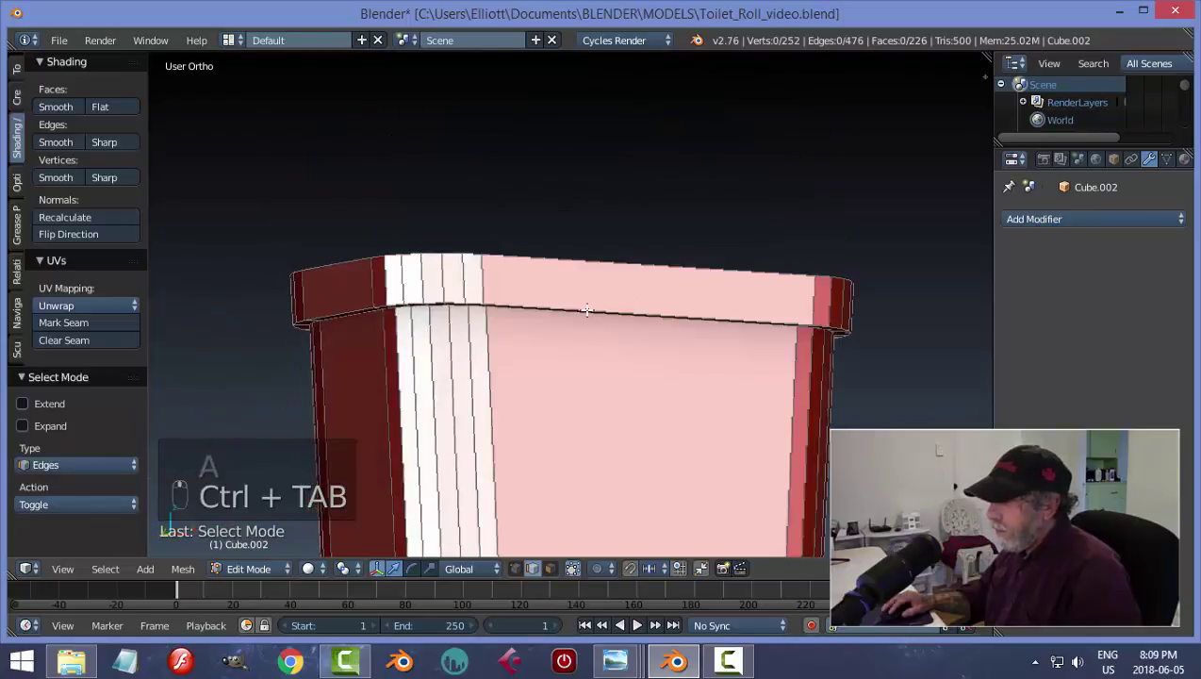
- Cut several loops just under the top rim plus one below it to round the tank's corners
{"action": "key", "text": "ctrl+b"}
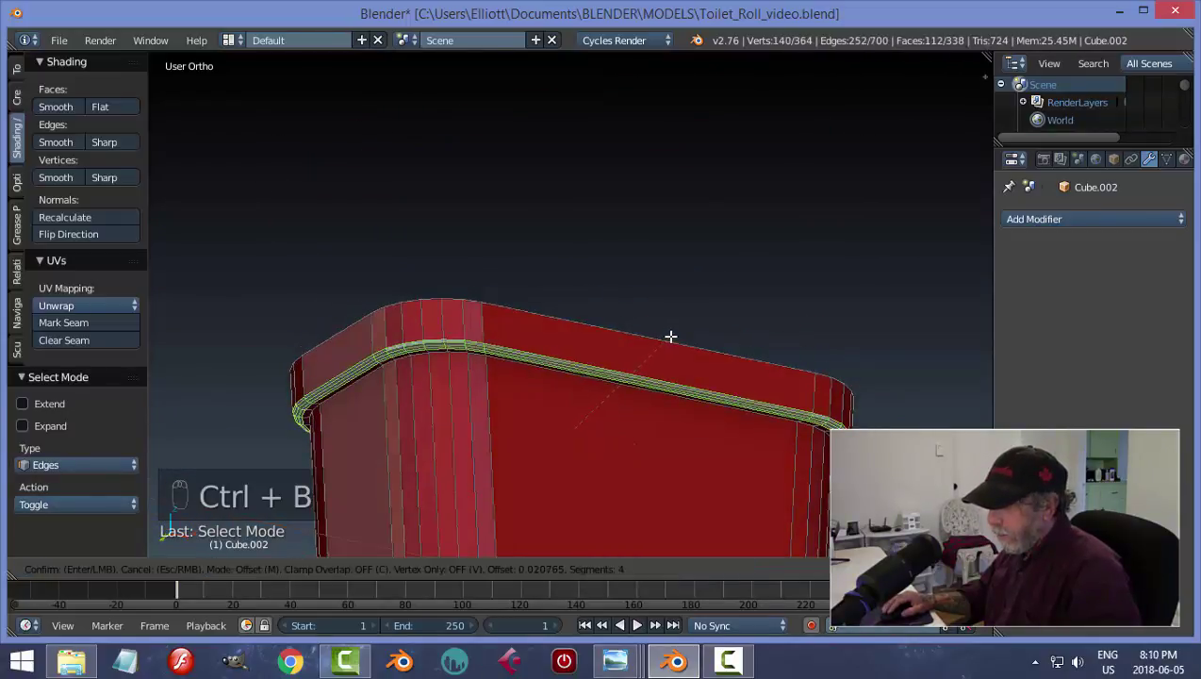
{"action": "key", "text": "a"}
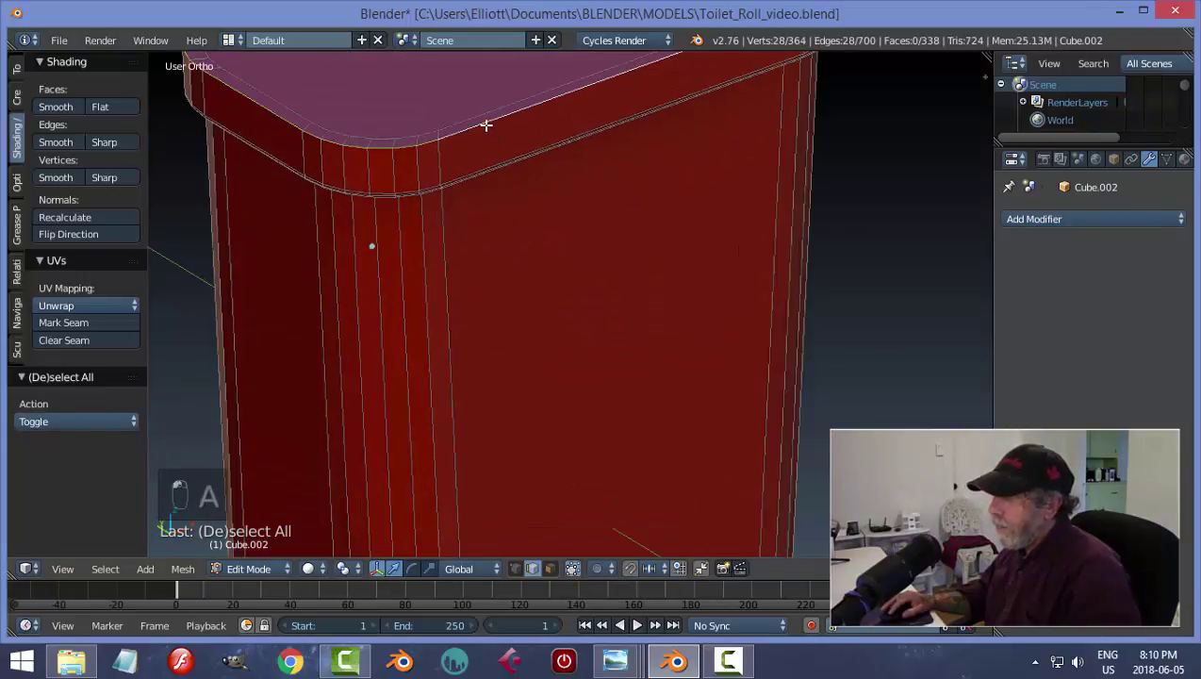
{"action": "key", "text": "ctrl+b"}
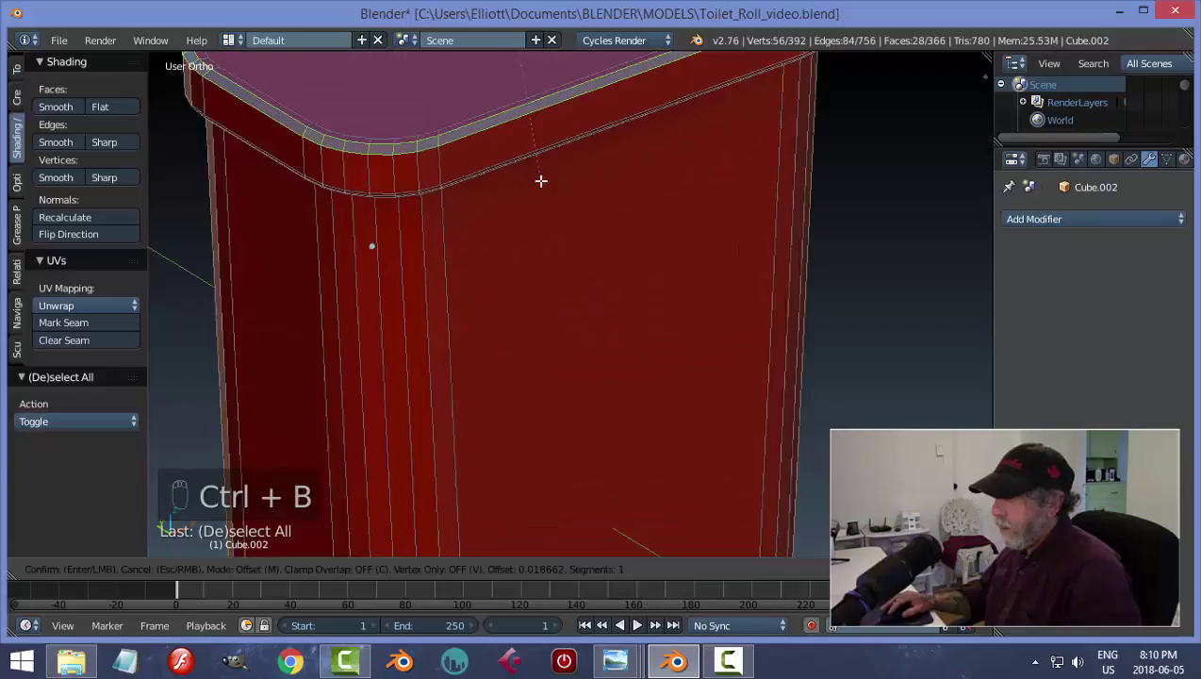
{"action": "key", "text": "a"}
{"action": "key", "text": "Tab"}
- Smooth the tank with a subdivision surface and view it straight from the front
{"action": "key", "text": "a"}
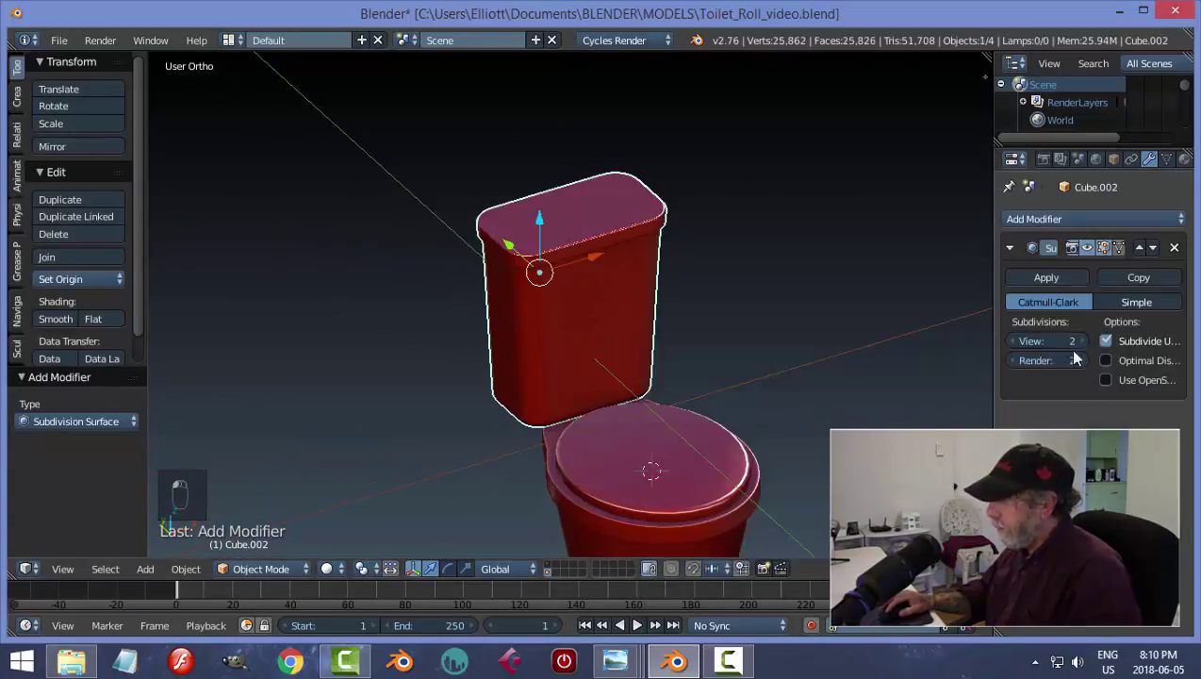
{"action": "key", "text": "a"}
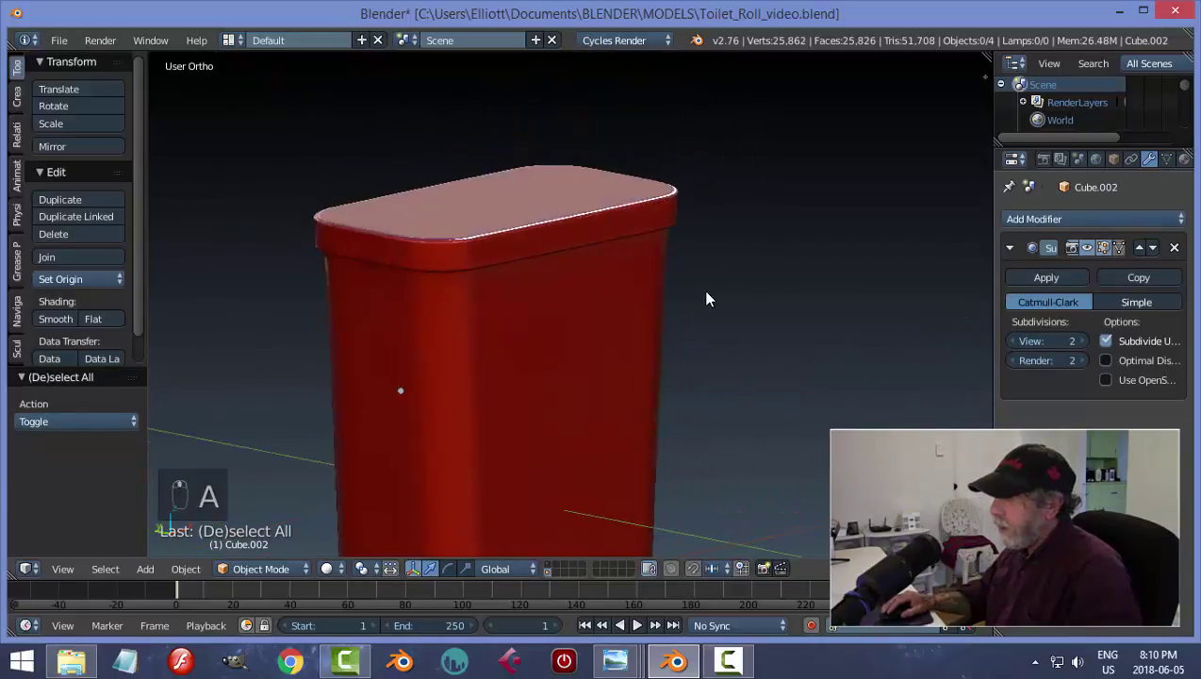
{"action": "left_click_drag", "start_coordinate": [455, 352], "coordinate": [545, 371]}
{"action": "key", "text": "a"}
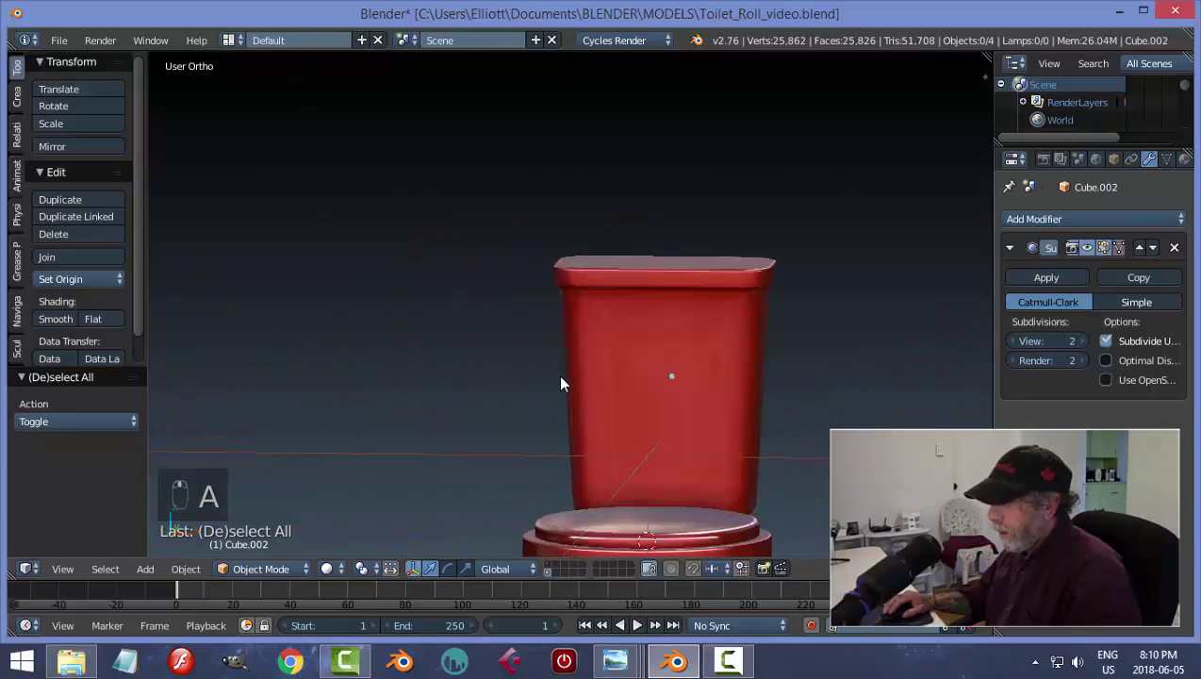
{"action": "key", "text": "Tab"}
- Add and slide two edge loops close to the tank's top rim for a crisper edge
{"action": "key", "text": "ctrl+r"}
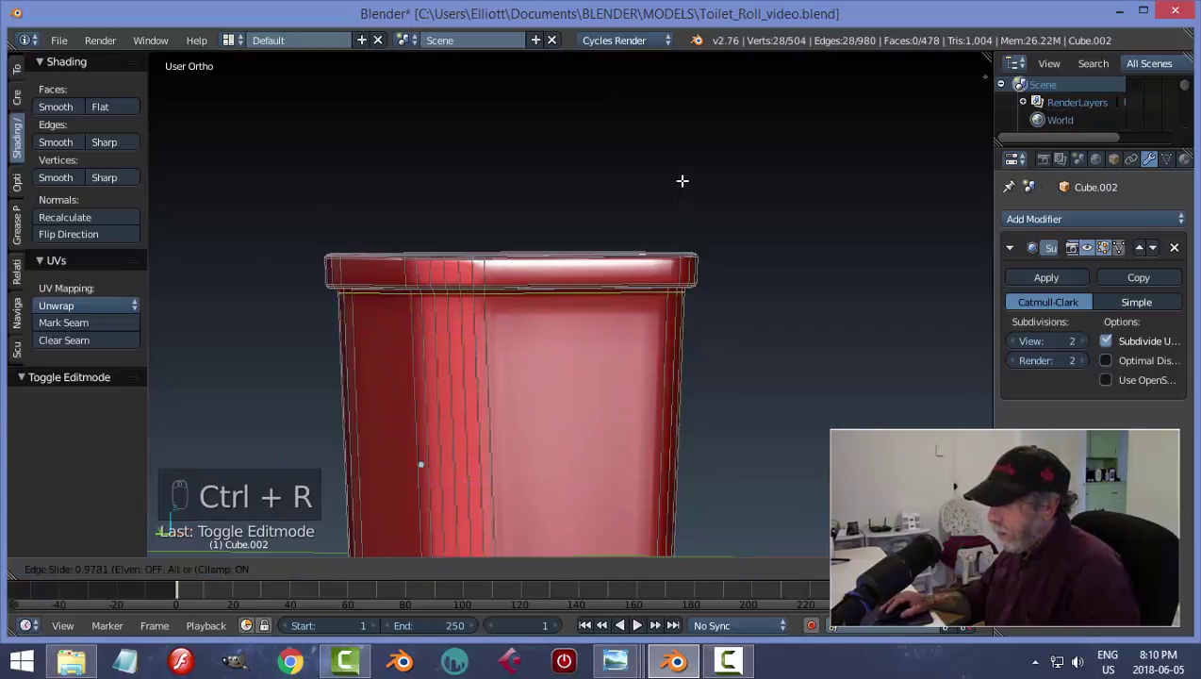
{"action": "key", "text": "a"}
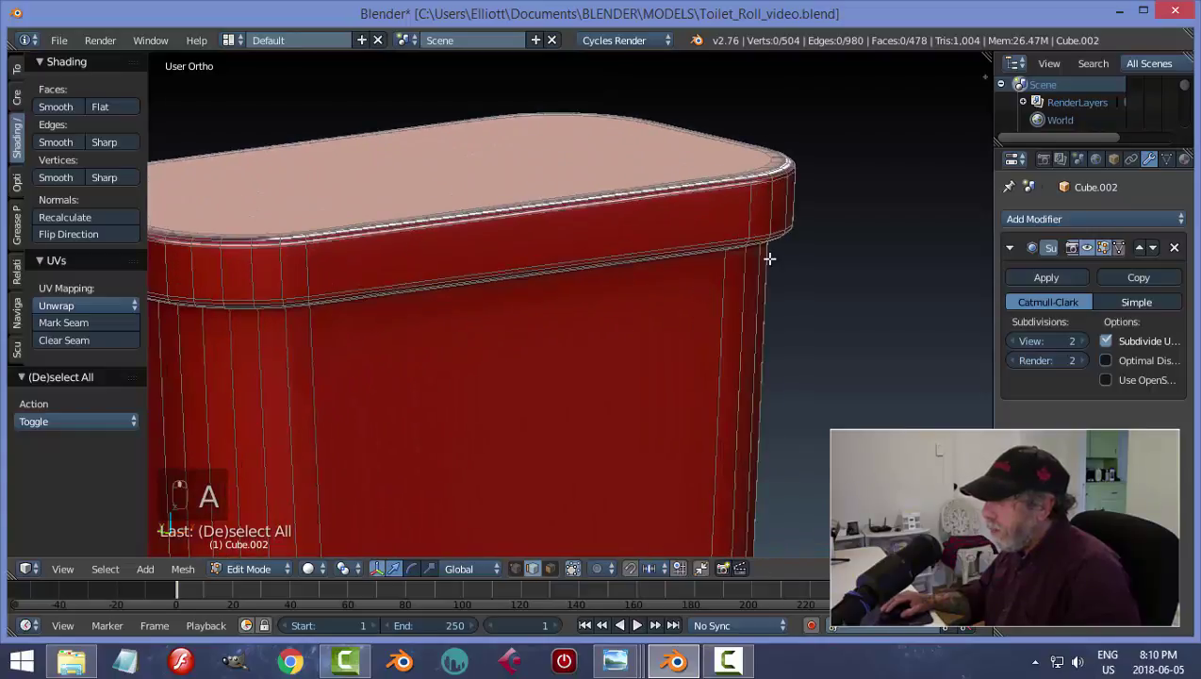
{"action": "key", "text": "ctrl+r"}
{"action": "key", "text": "ctrl+r"}
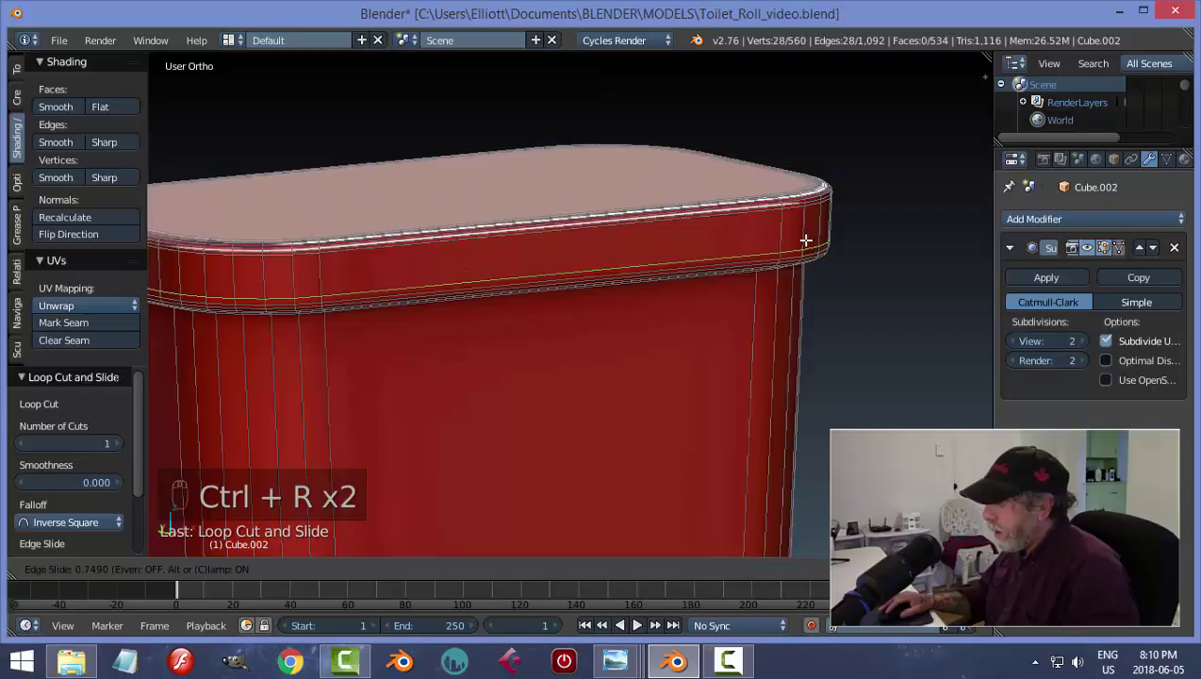
{"action": "key", "text": "a"}
{"action": "key", "text": "Tab"}
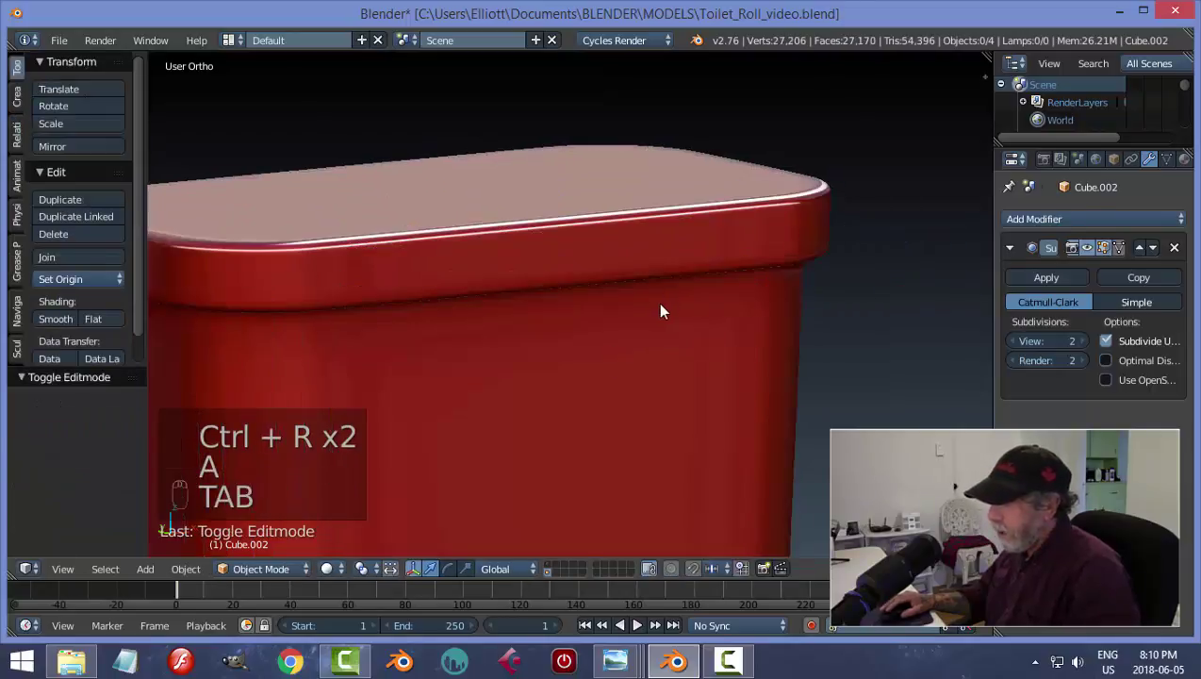
{"action": "key", "text": "a"}
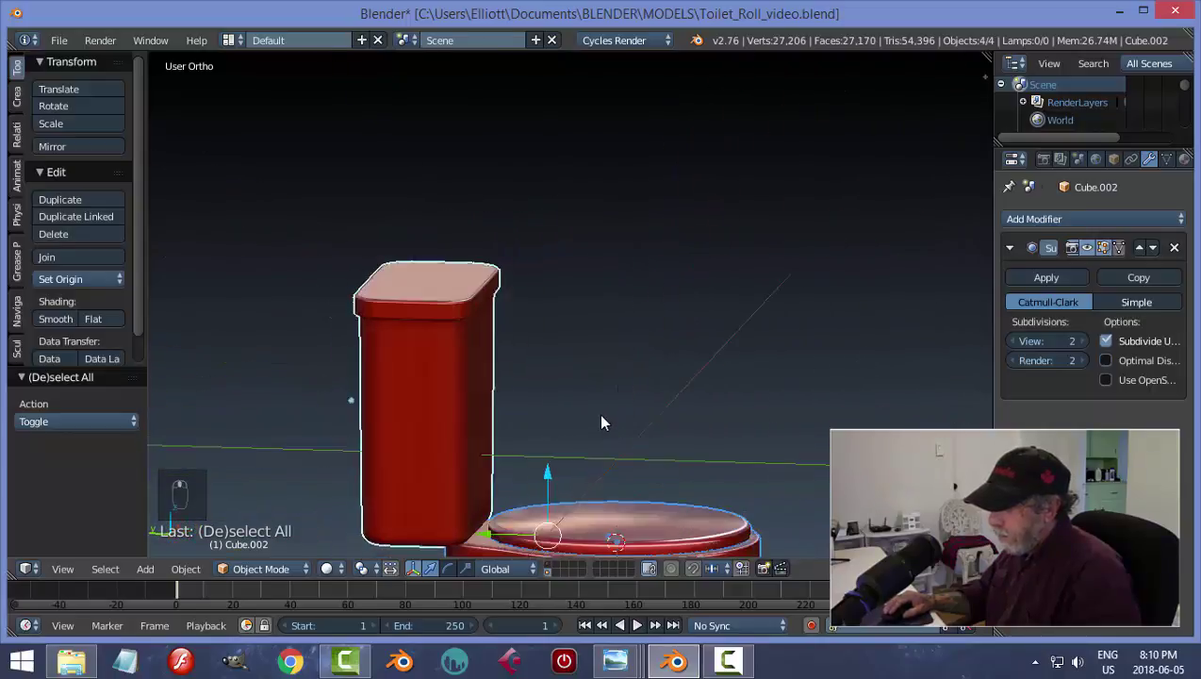
- Move the tank along the Y axis so it sits directly behind the bowl
{"action": "middle_click", "coordinate": [597, 427]}
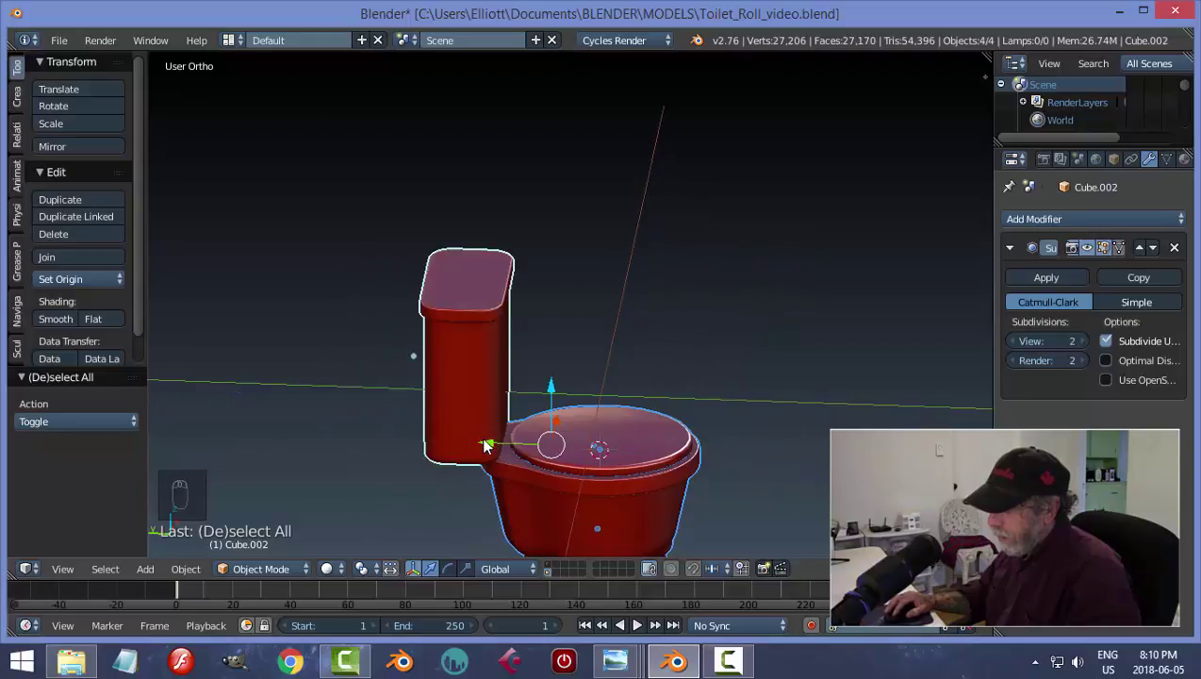
{"action": "left_click_drag", "start_coordinate": [488, 447], "coordinate": [571, 425]}
{"action": "key", "text": "ctrl+z"}
{"action": "left_click_drag", "start_coordinate": [359, 359], "coordinate": [361, 361]}
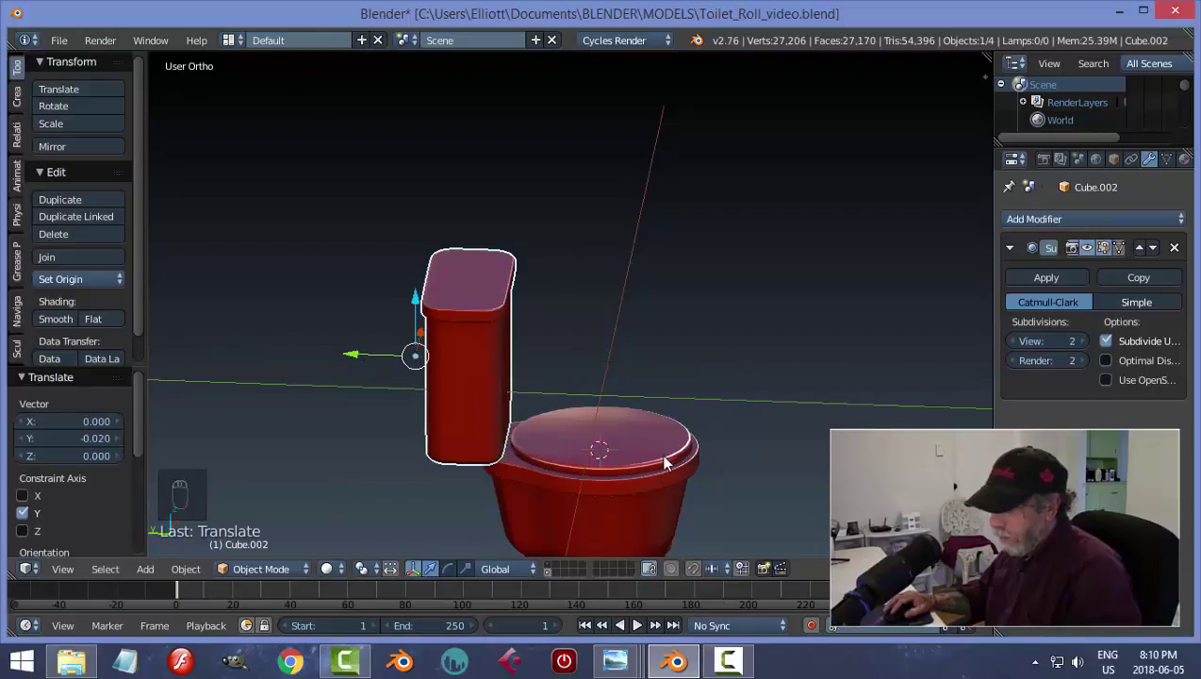
{"action": "key", "text": "a"}
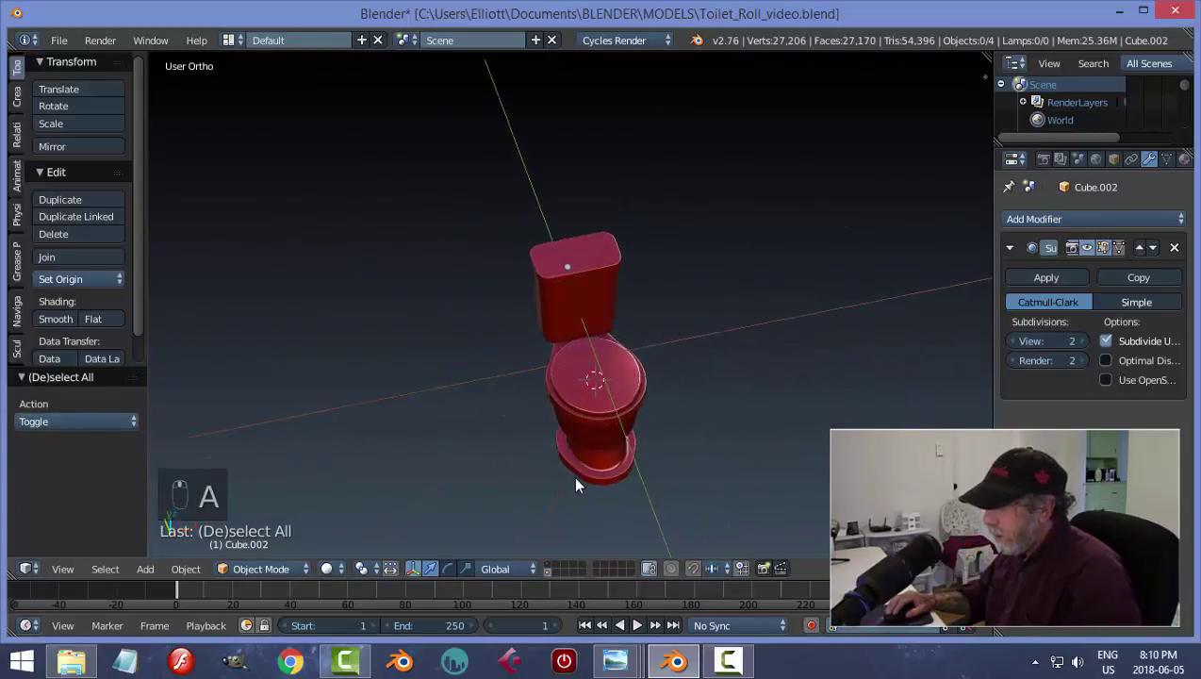
- Orbit to a side angle to check the tank's alignment with the bowl
{"action": "left_click_drag", "start_coordinate": [632, 413], "coordinate": [609, 453]}
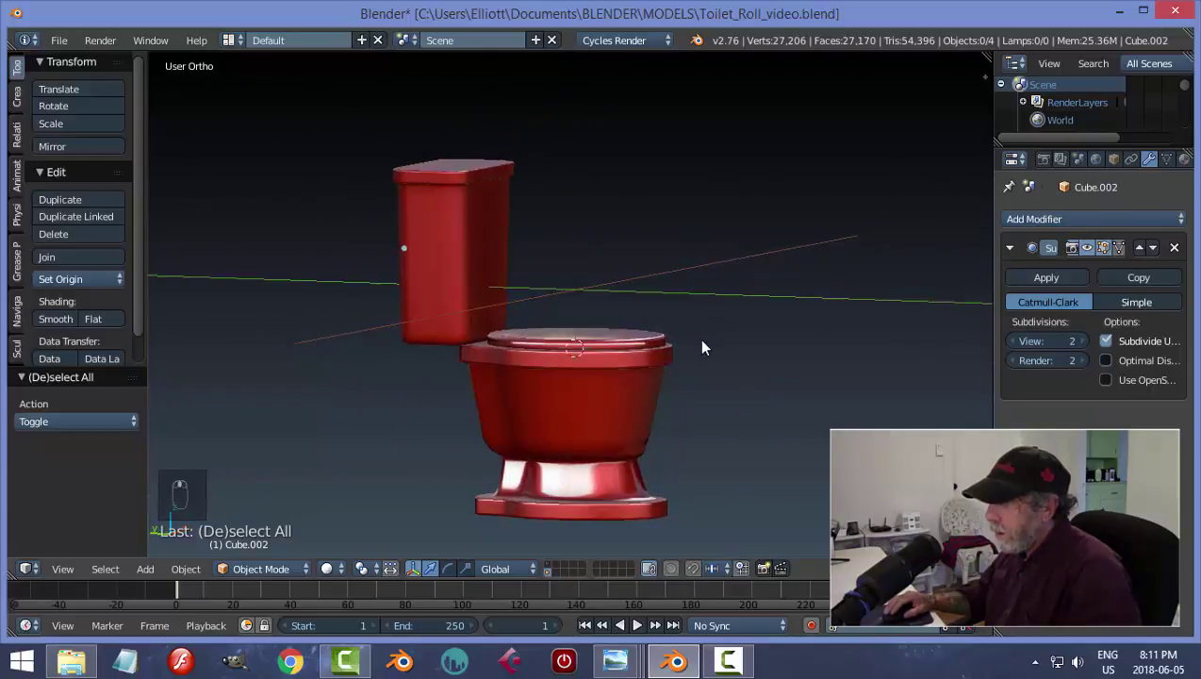
{"action": "middle_click", "coordinate": [695, 375]}
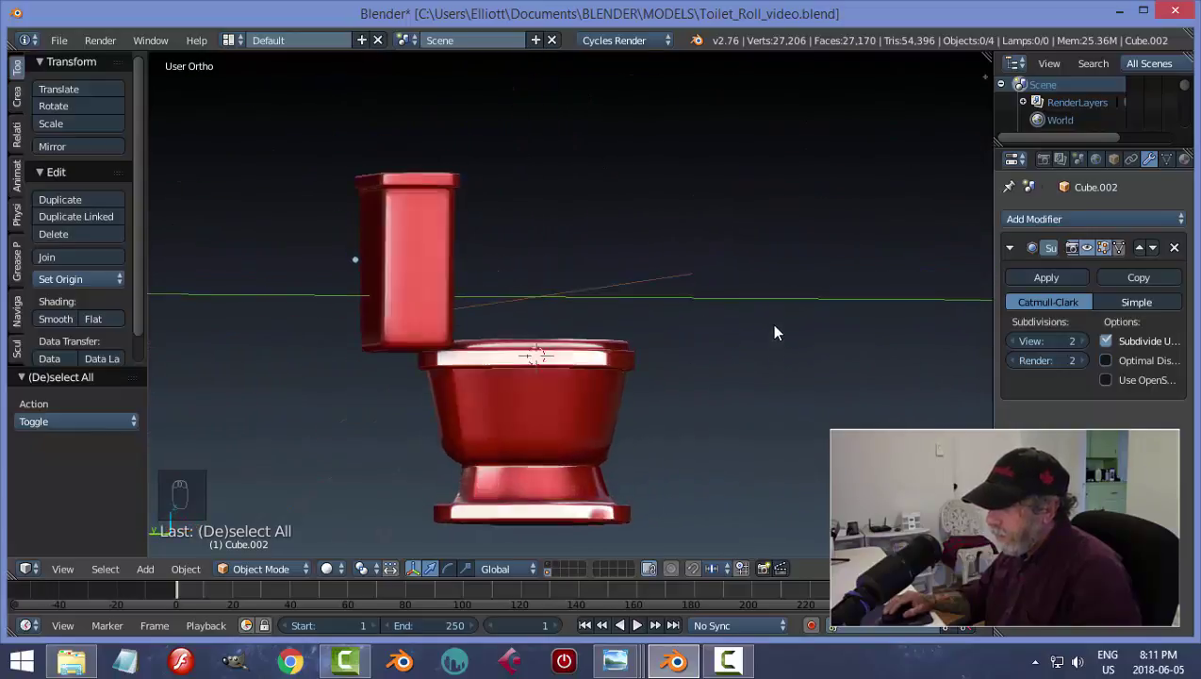
{"action": "left_click_drag", "start_coordinate": [581, 390], "coordinate": [340, 304]}
{"action": "left_click_drag", "start_coordinate": [340, 304], "coordinate": [394, 332]}
- Hide the tank and begin editing the rim's vertices from the top view
{"action": "key", "text": "h"}
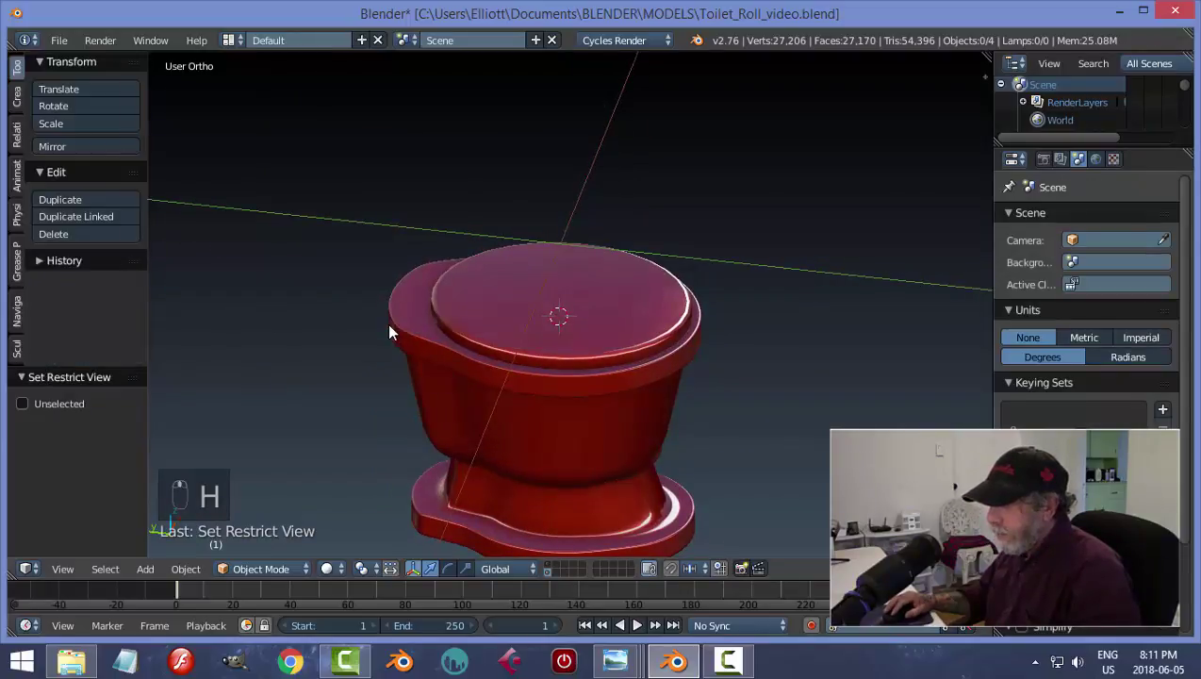
{"action": "key", "text": "KP_7"}
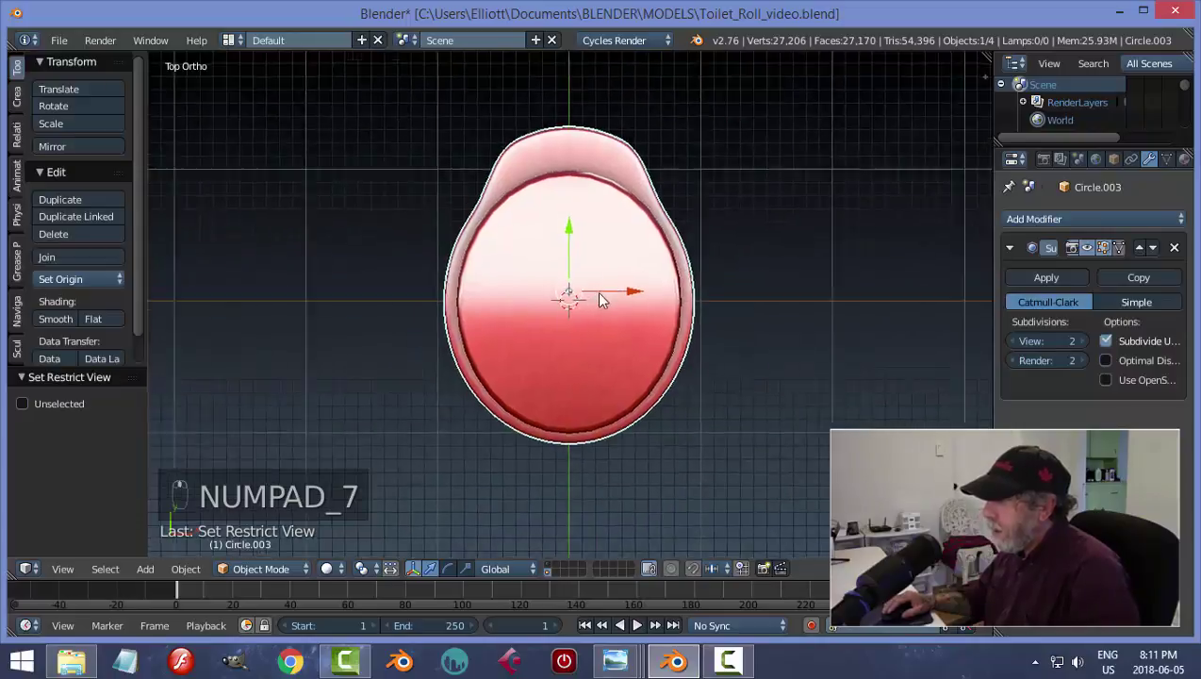
{"action": "key", "text": "Tab"}
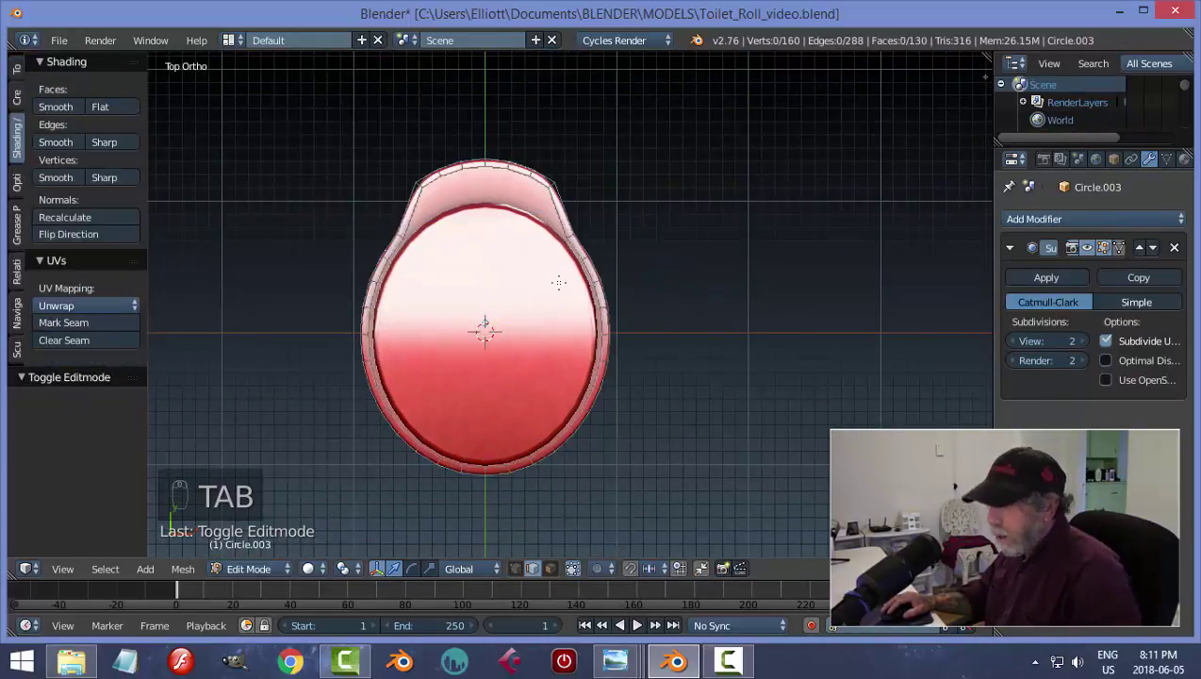
{"action": "key", "text": "z"}
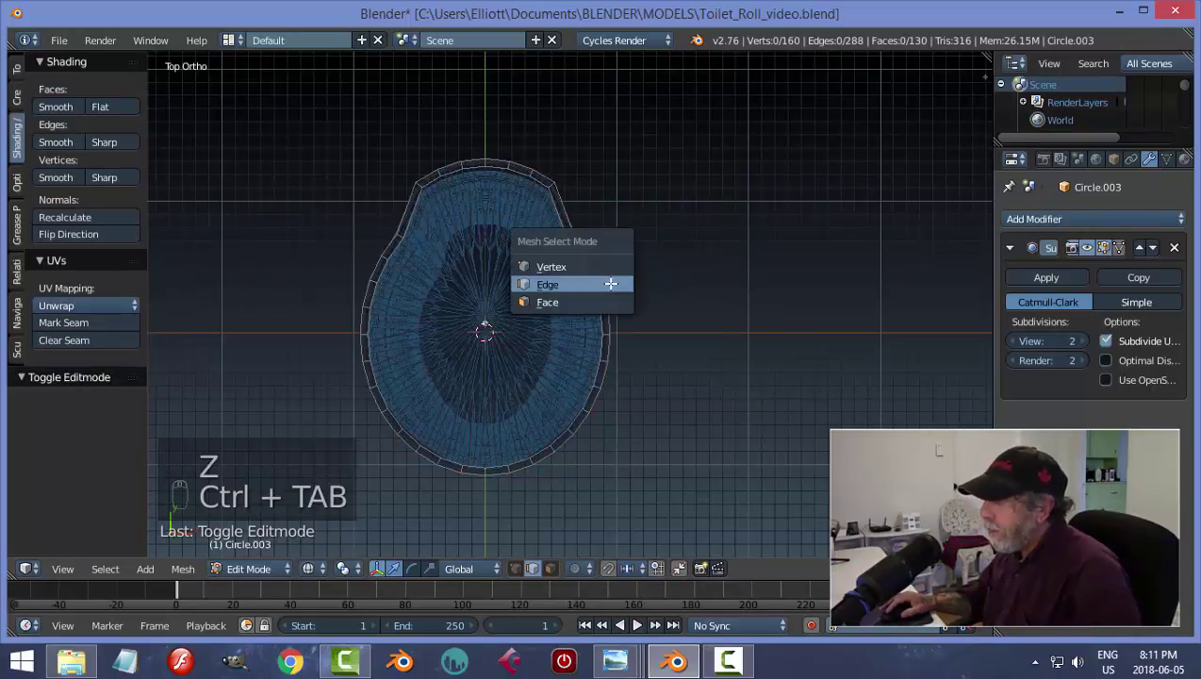
{"action": "key", "text": "ctrl+Tab"}
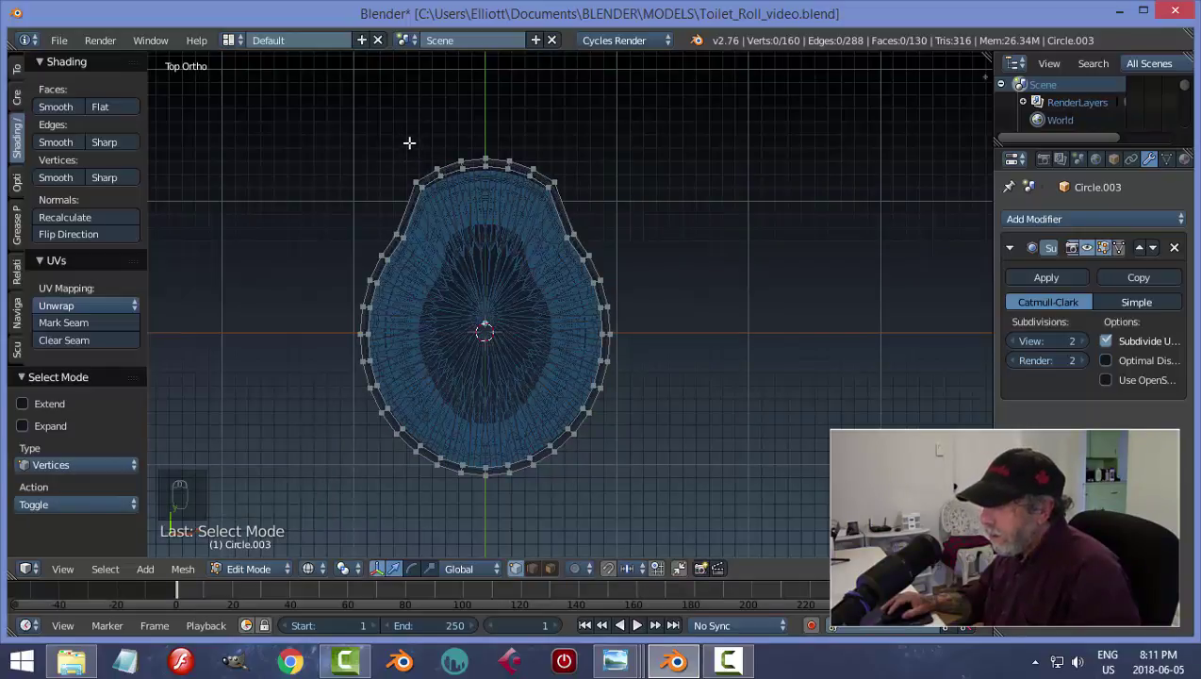
- Box-select just the rim's rear vertices, narrowing the selection to the back tab
{"action": "key", "text": "b"}
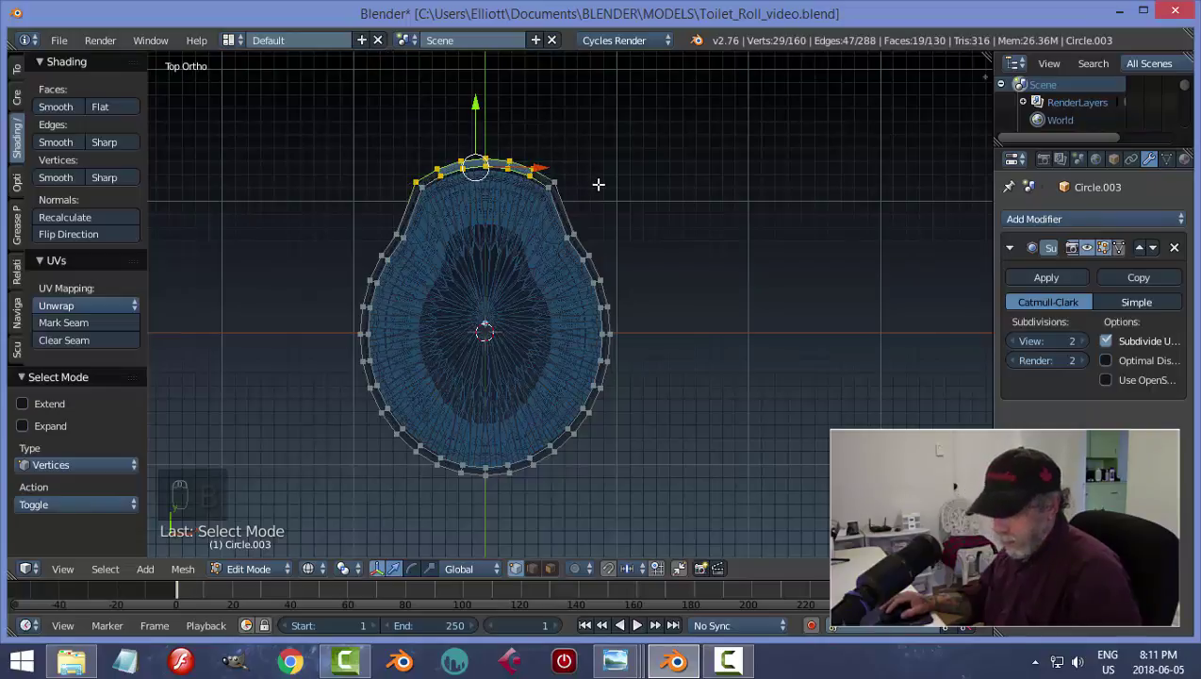
{"action": "key", "text": "a"}
{"action": "key", "text": "b"}
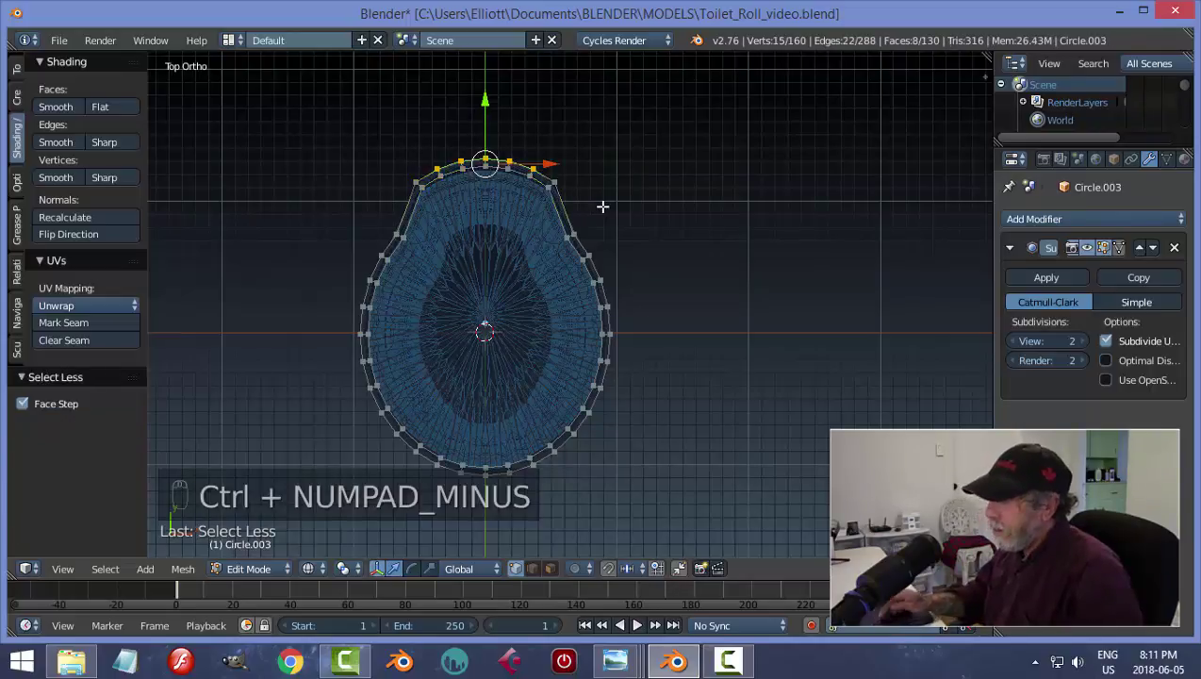
{"action": "key", "text": "a"}
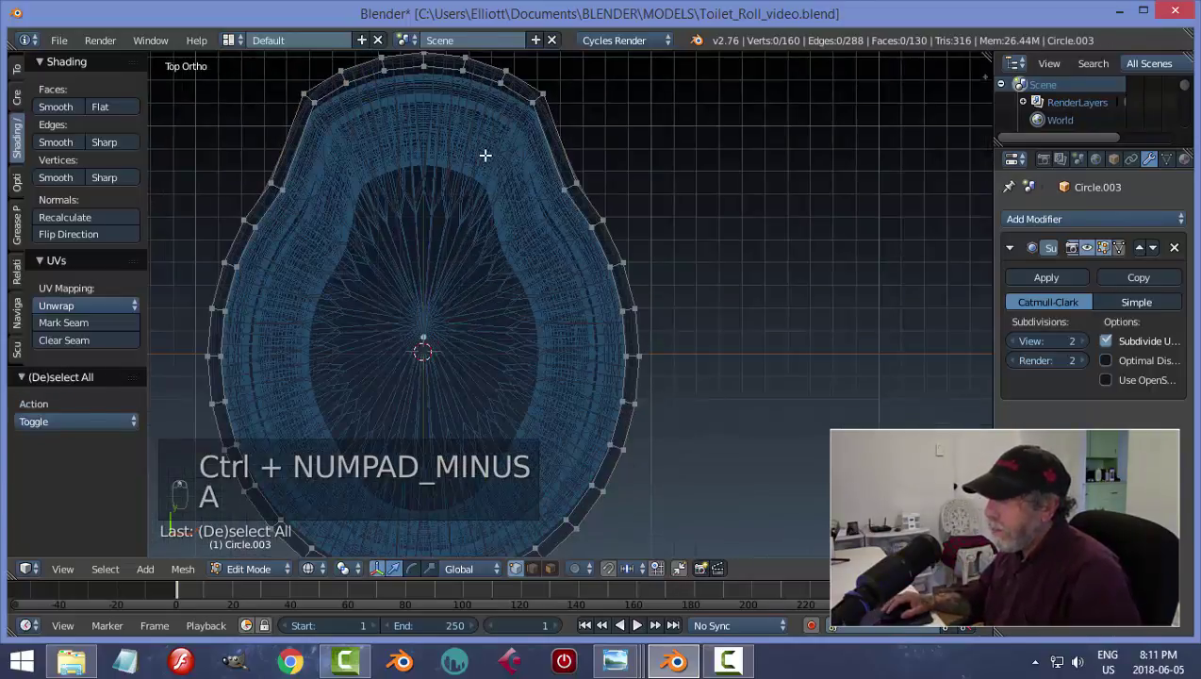
{"action": "key", "text": "b"}
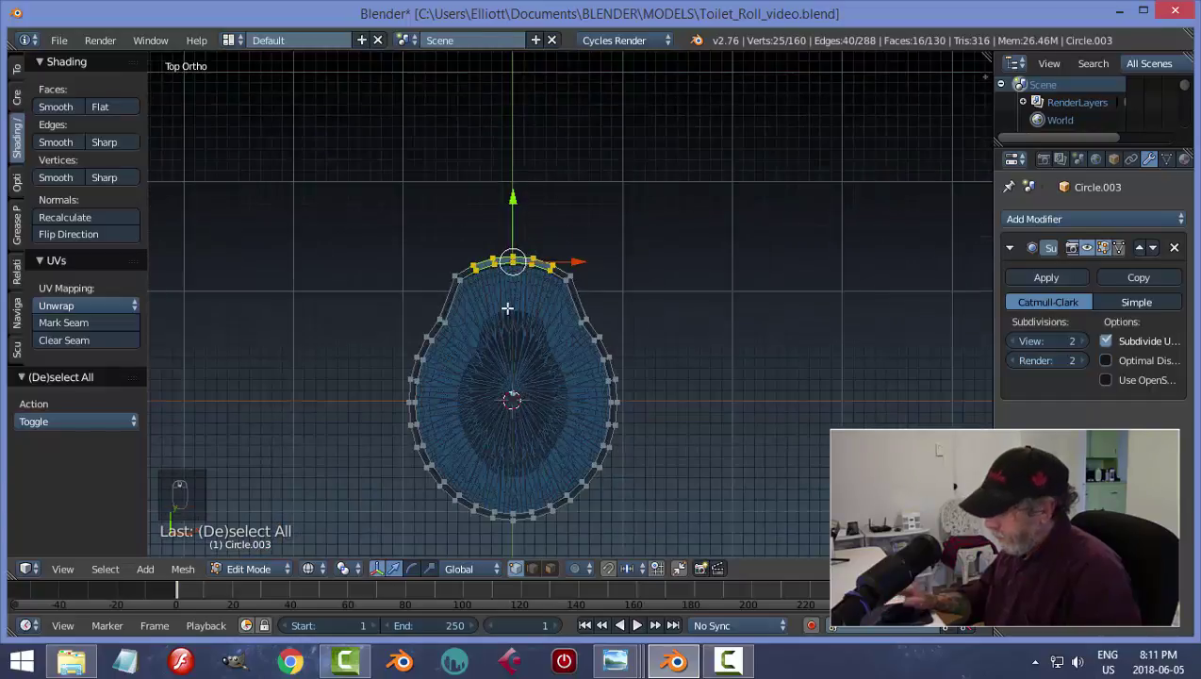
- Pull the rear rim vertices outward along Y into a protruding tab, checked from the side
{"action": "key", "text": "KP_3"}
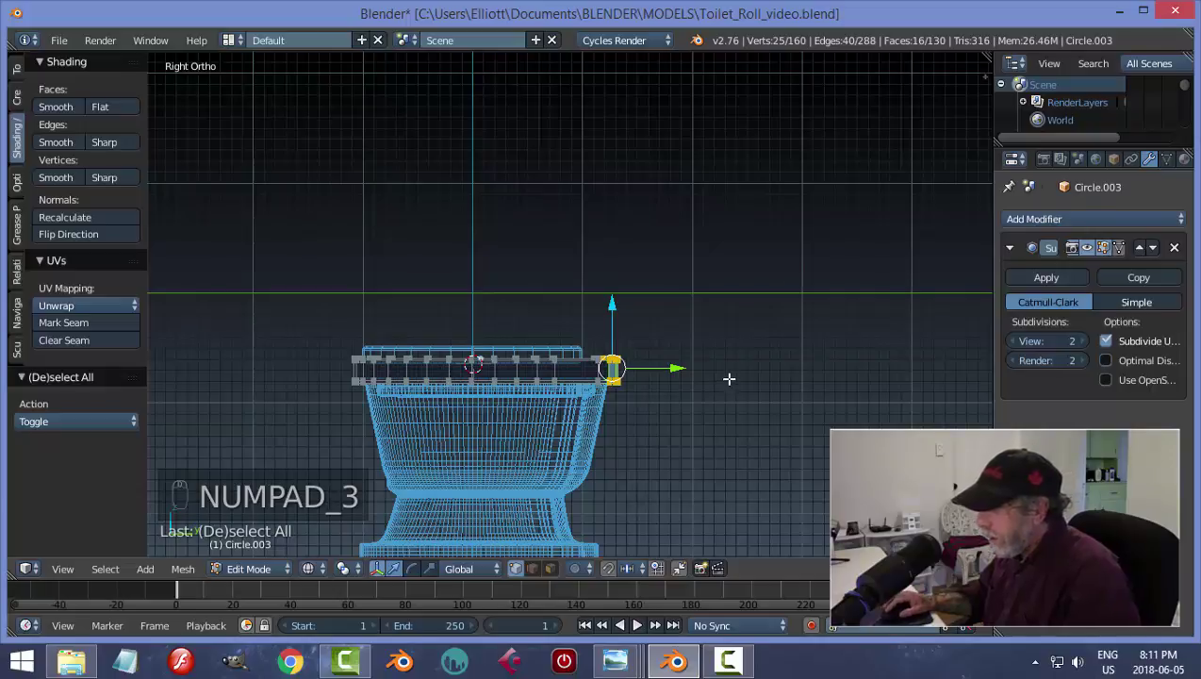
{"action": "key", "text": "z"}
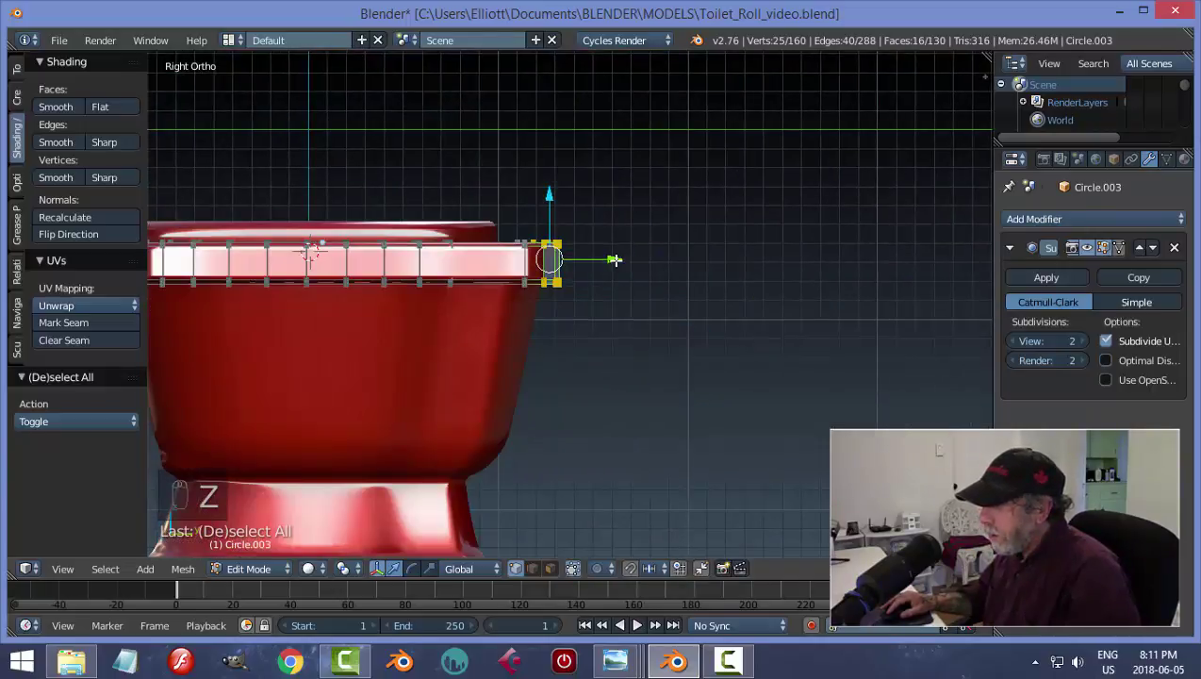
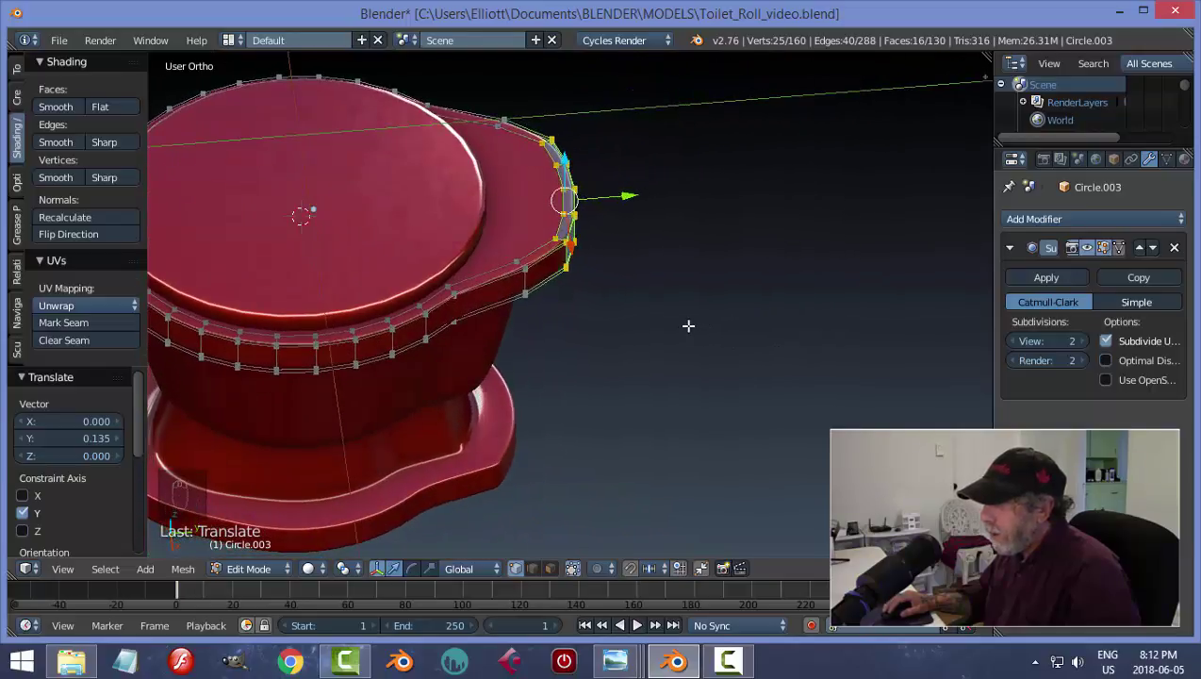
{"action": "key", "text": "Tab"}
{"action": "left_click", "coordinate": [664, 351]}
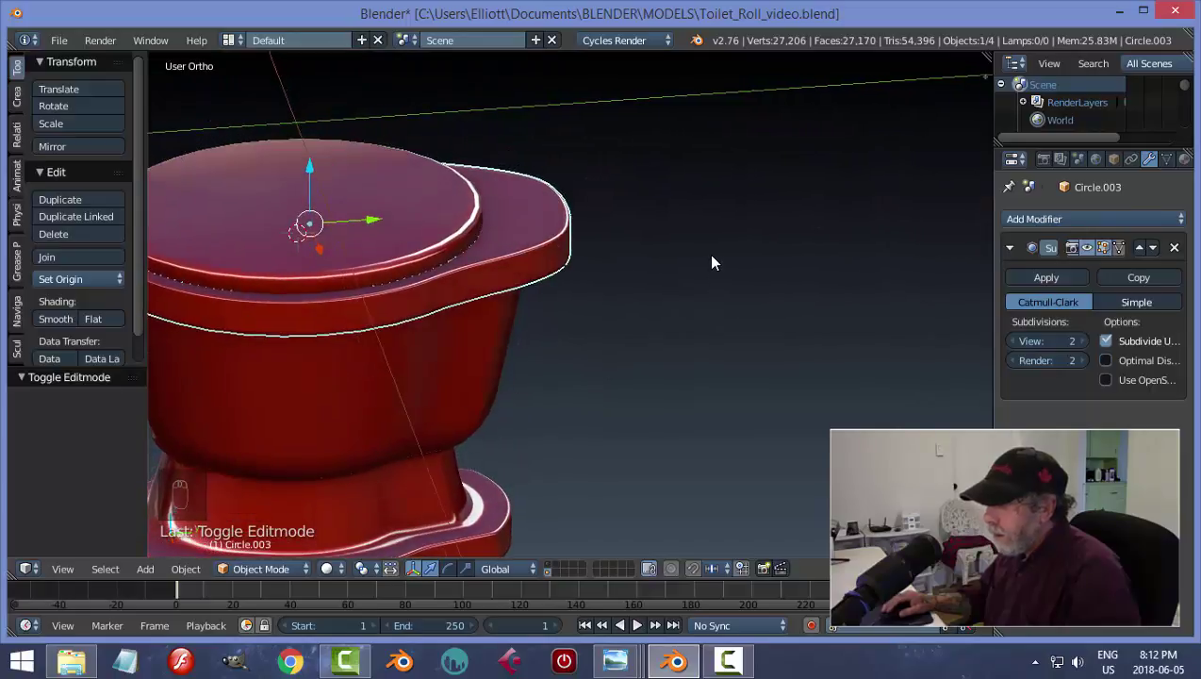
- Unhide the tank, check it over the rim, then hide it again for editing
{"action": "key", "text": "alt+h"}
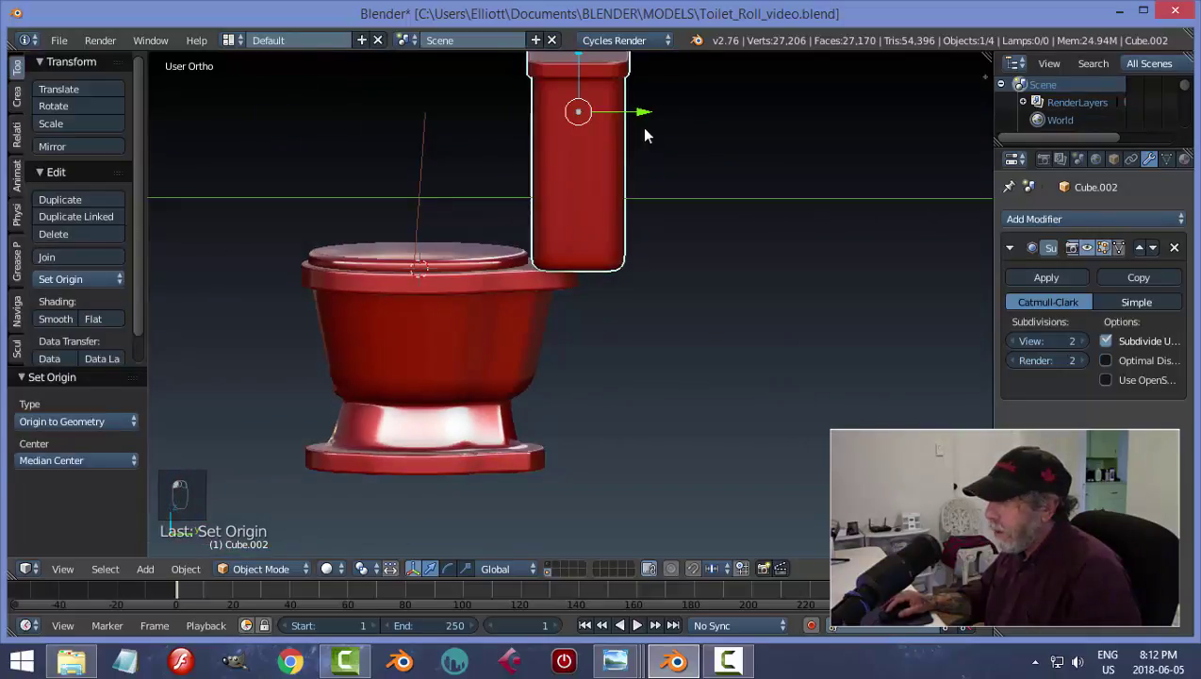
{"action": "key", "text": "a"}
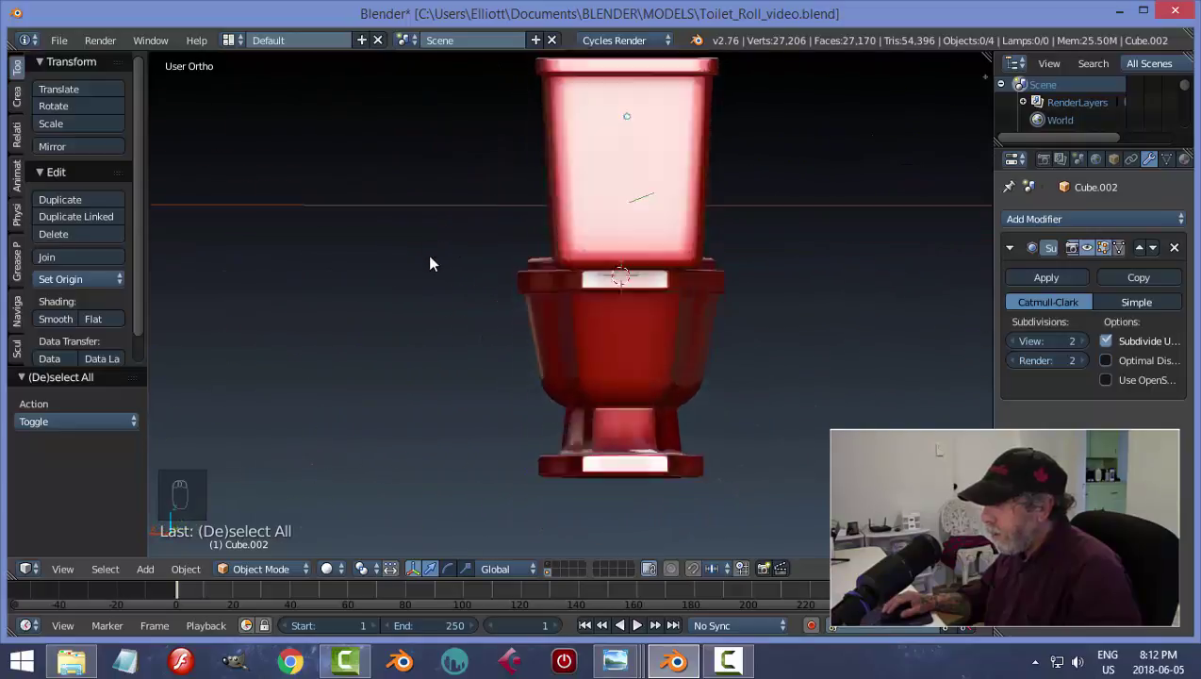
{"action": "left_click_drag", "start_coordinate": [582, 258], "coordinate": [664, 279]}
{"action": "key", "text": "h"}
- Extend the rim's rear tab further back from the top view and reveal the tank over it
{"action": "right_click", "coordinate": [553, 242]}
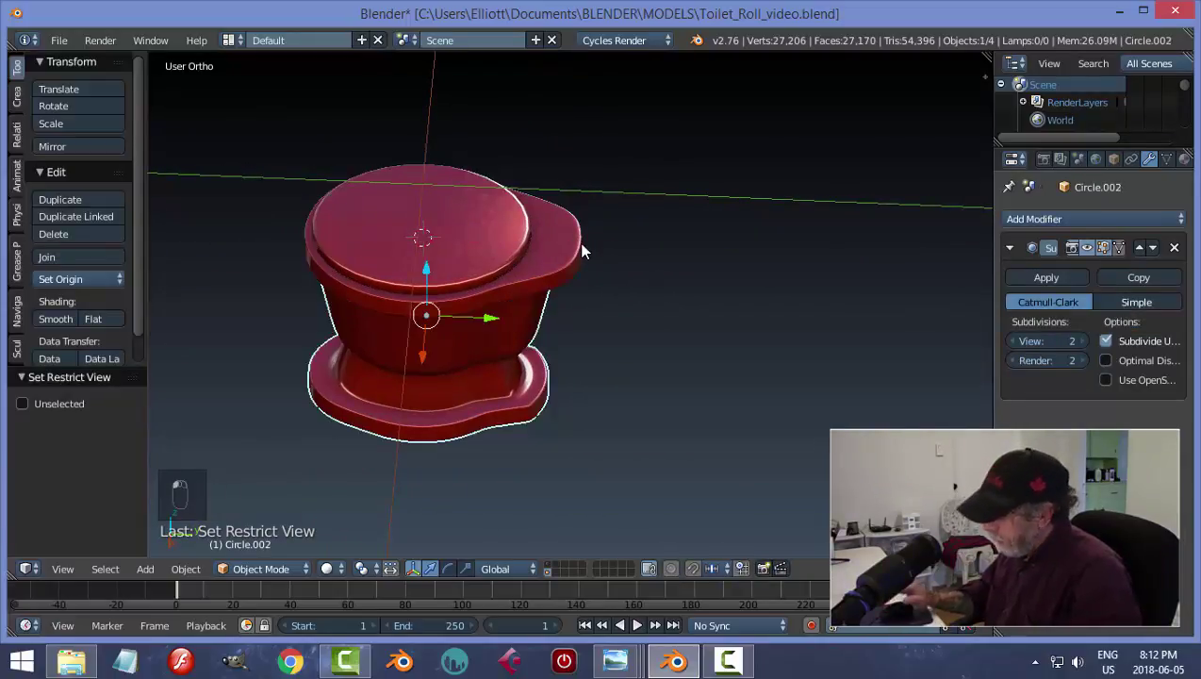
{"action": "key", "text": "KP_7"}
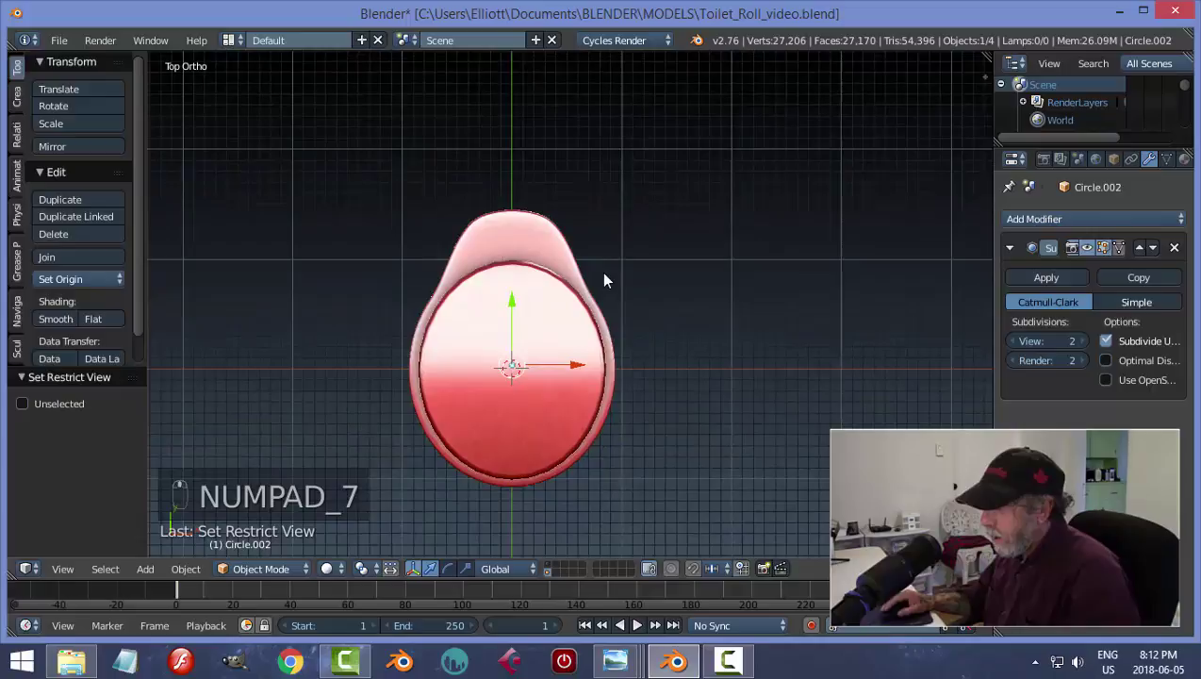
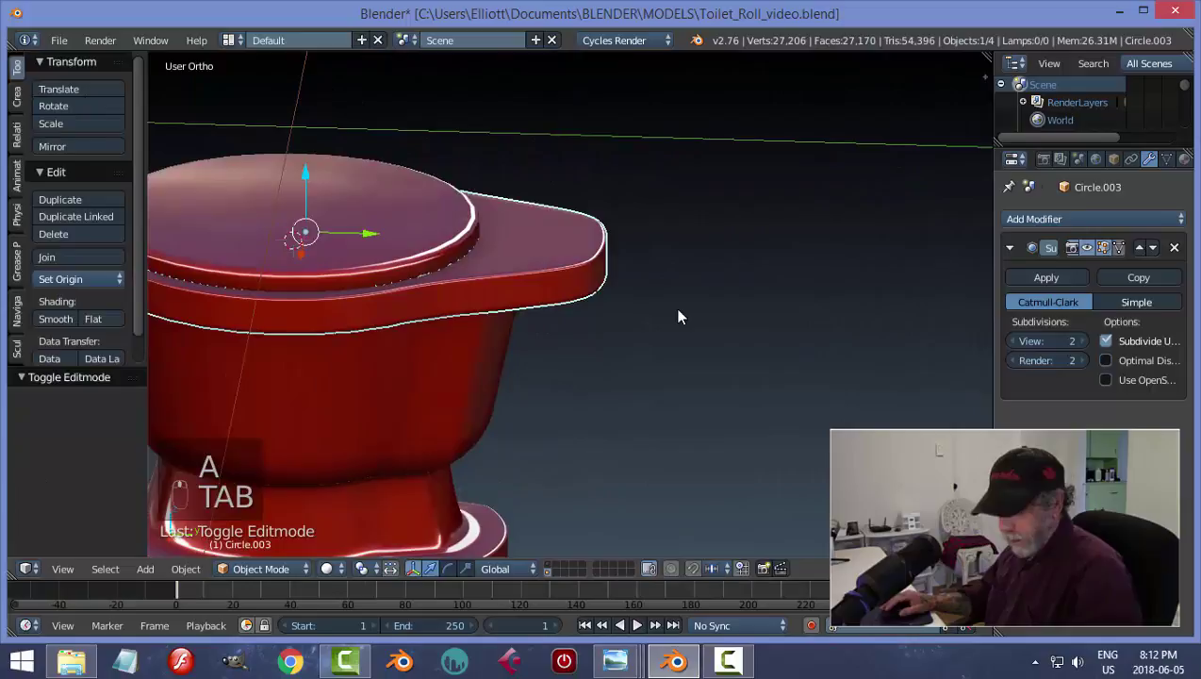
{"action": "key", "text": "alt+h"}
{"action": "key", "text": "a"}
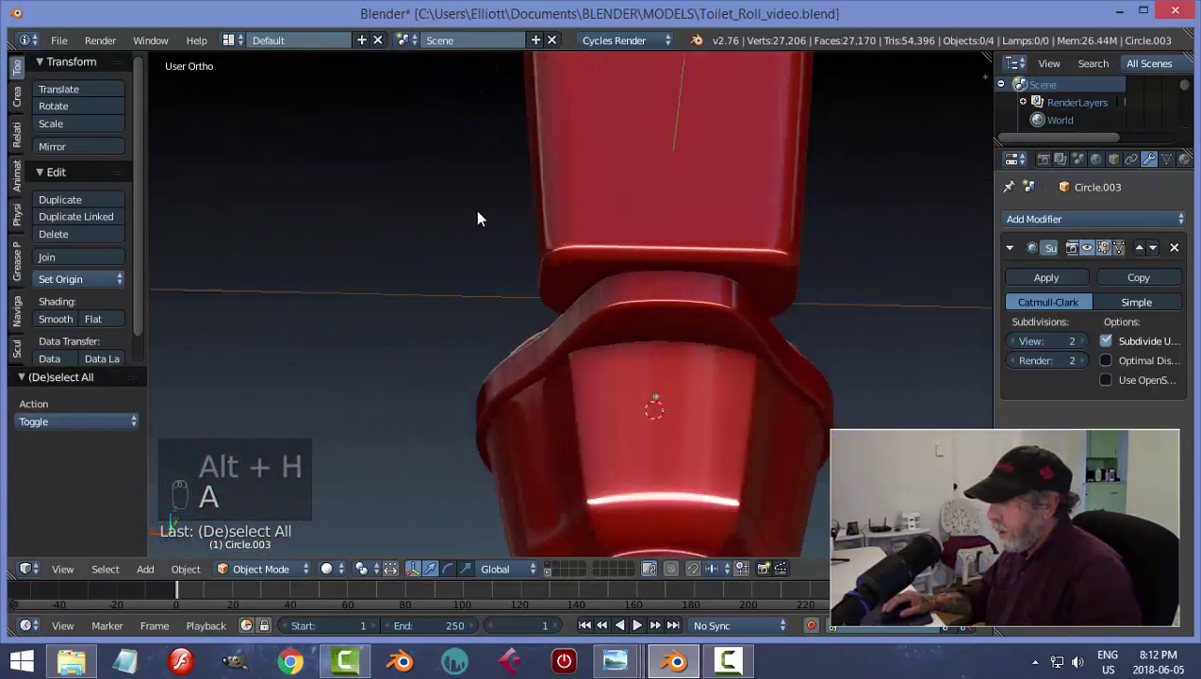
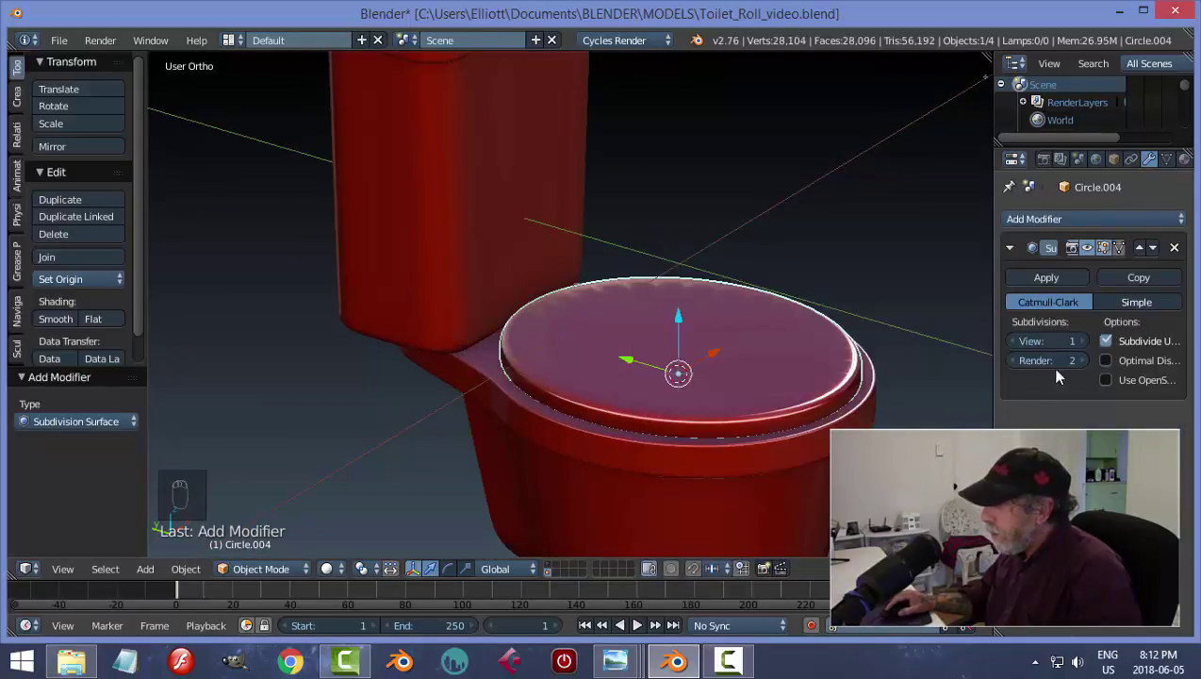
- Raise the seat's Subdivision Surface viewport level to 2 and inspect it
{"action": "left_click", "coordinate": [752, 498]}
{"action": "key", "text": "a"}
{"action": "left_click_drag", "start_coordinate": [619, 316], "coordinate": [552, 300]}
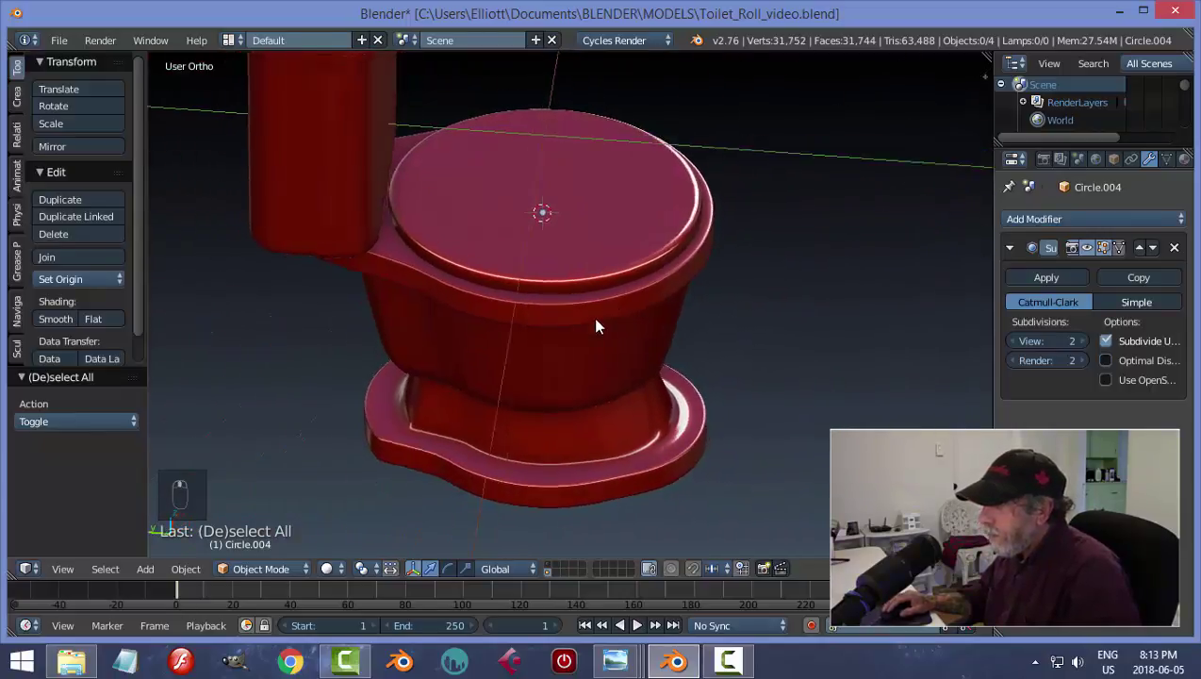
{"action": "left_click_drag", "start_coordinate": [602, 296], "coordinate": [636, 318]}
- Scale the seat's outer edge ring slightly larger and return to object mode
{"action": "key", "text": "Tab"}
{"action": "key", "text": "a"}
{"action": "key", "text": "s"}
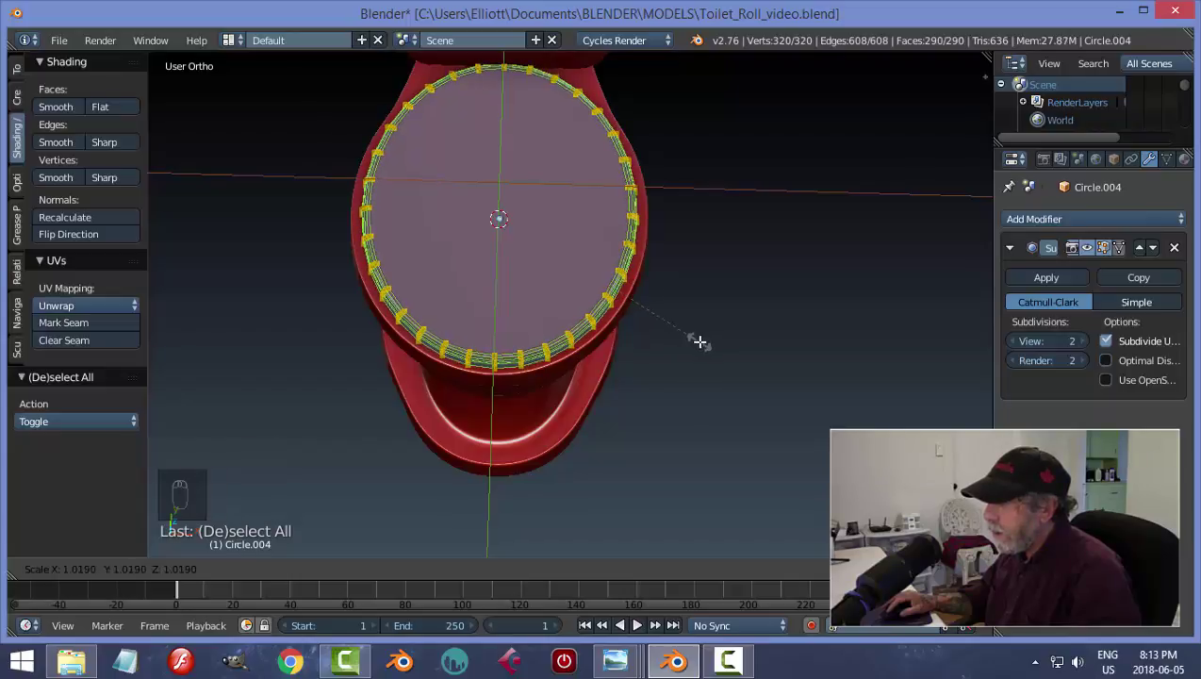
{"action": "key", "text": "s"}
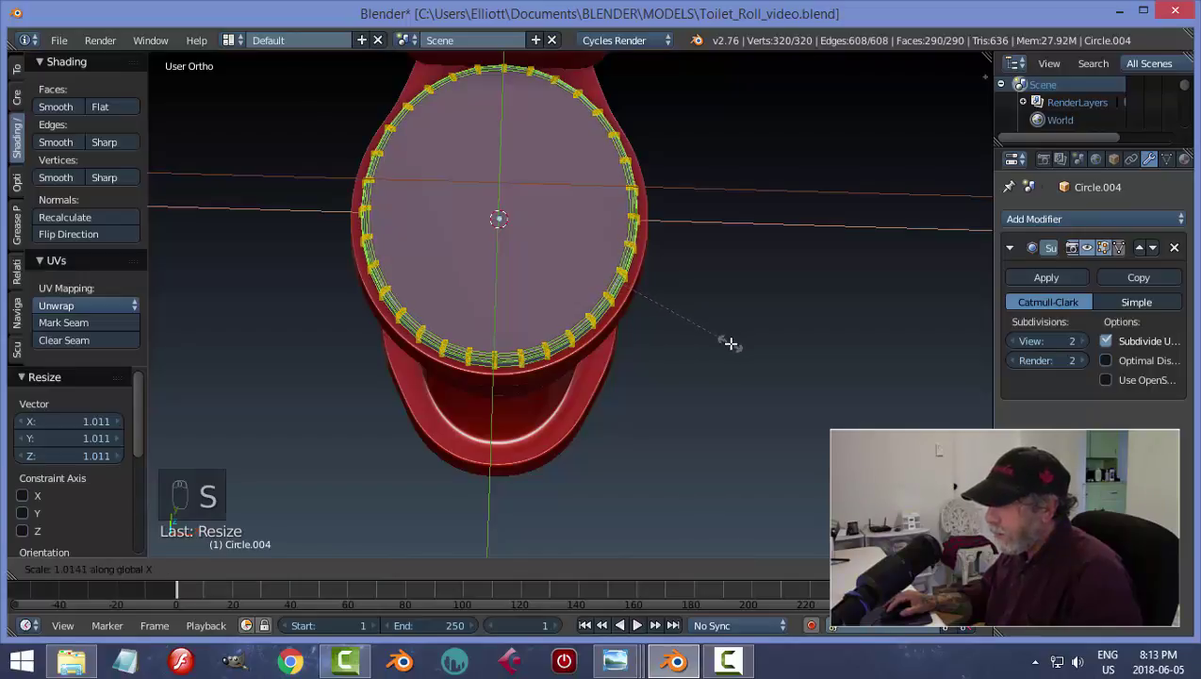
{"action": "key", "text": "a"}
{"action": "key", "text": "Tab"}
{"action": "key", "text": "a"}
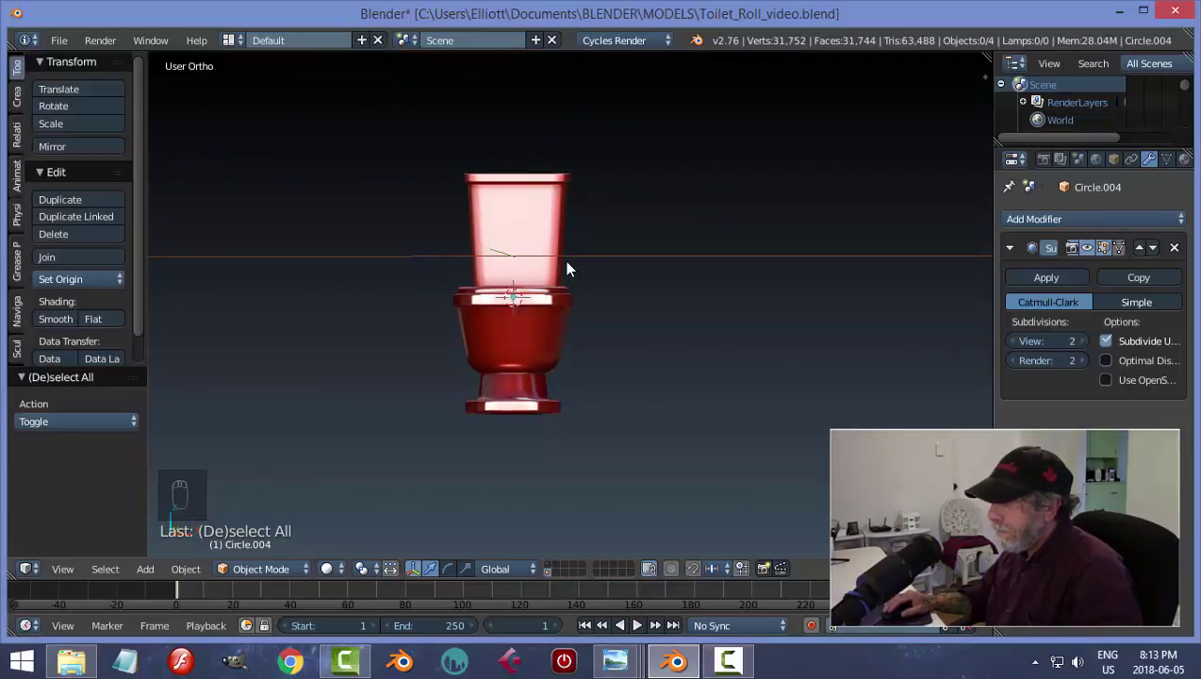
- Scale the tank's top edge loop outward so the tank flares wider at the top
{"action": "key", "text": "KP_1"}
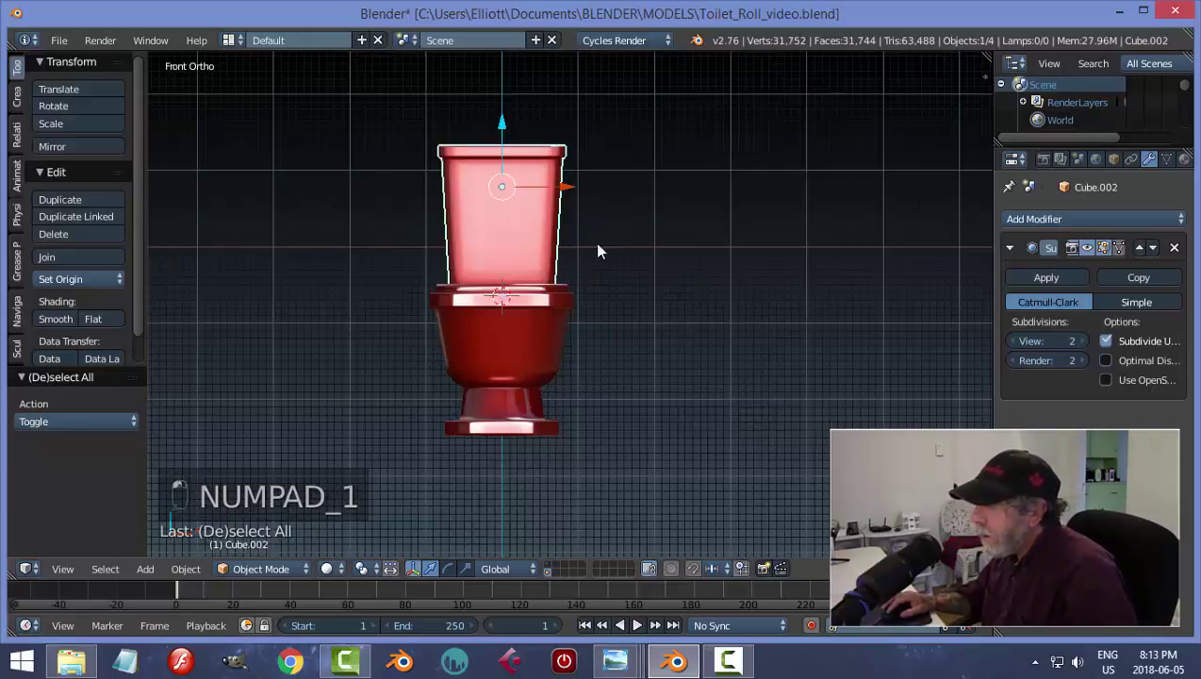
{"action": "key", "text": "Tab"}
{"action": "key", "text": "a"}
{"action": "key", "text": "s"}
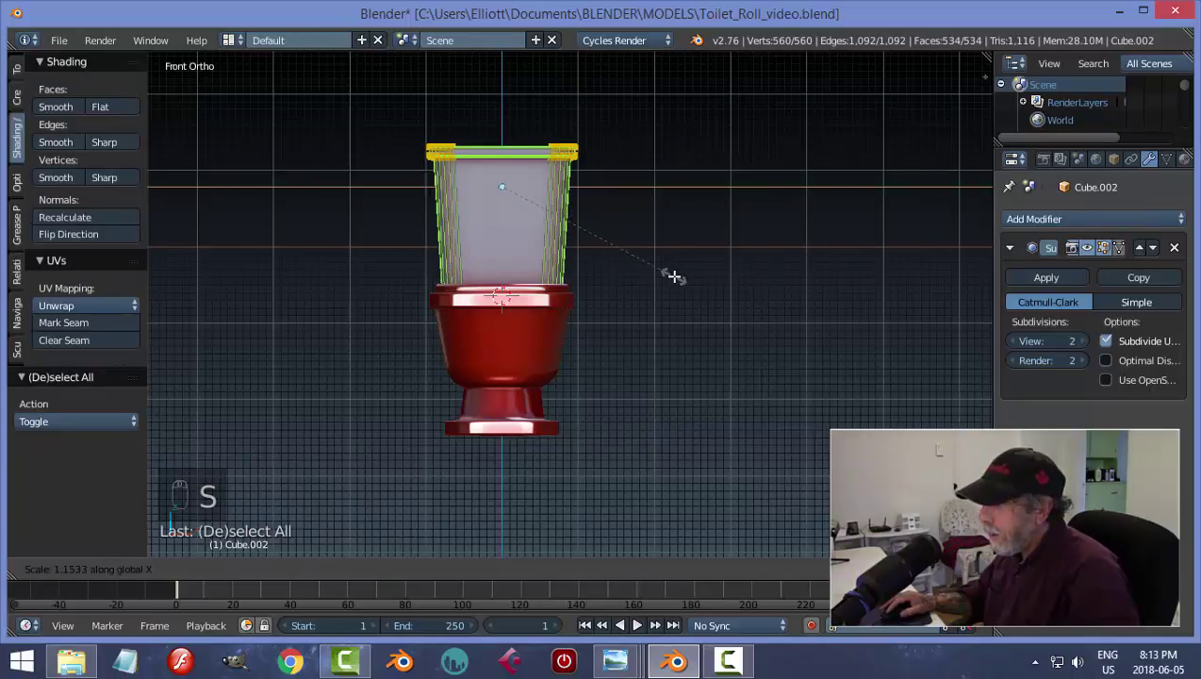
{"action": "key", "text": "a"}
{"action": "key", "text": "Tab"}
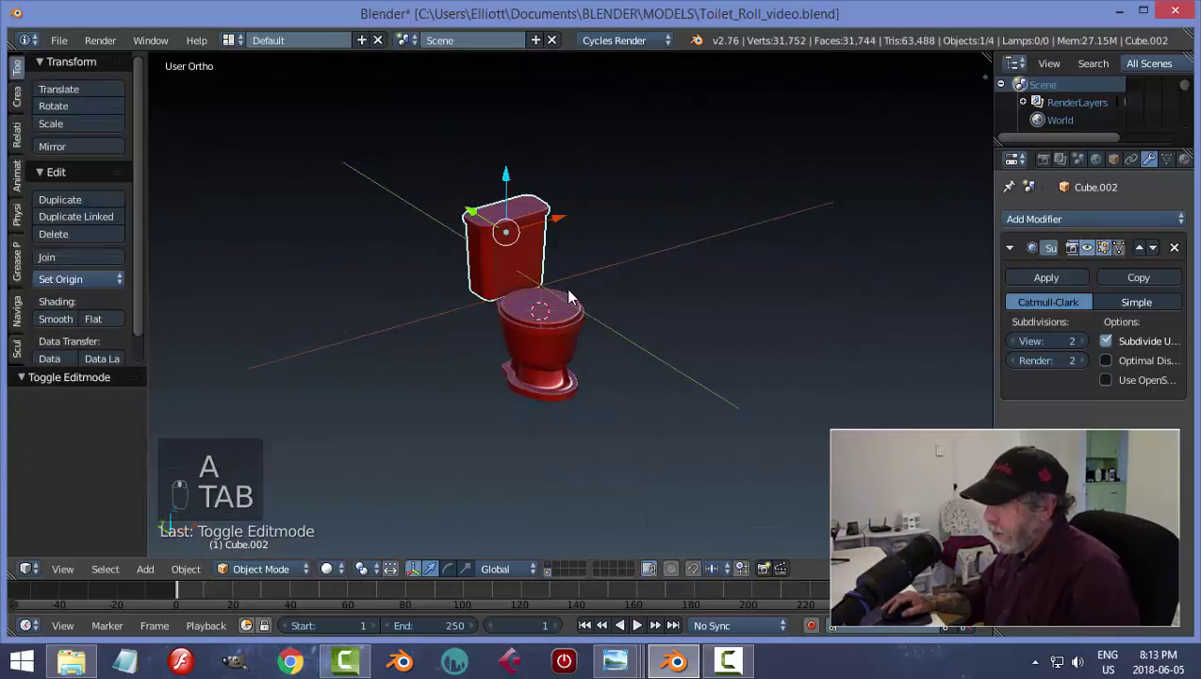
- Save the file and snap the 3D cursor to the selected tank
{"action": "key", "text": "a"}
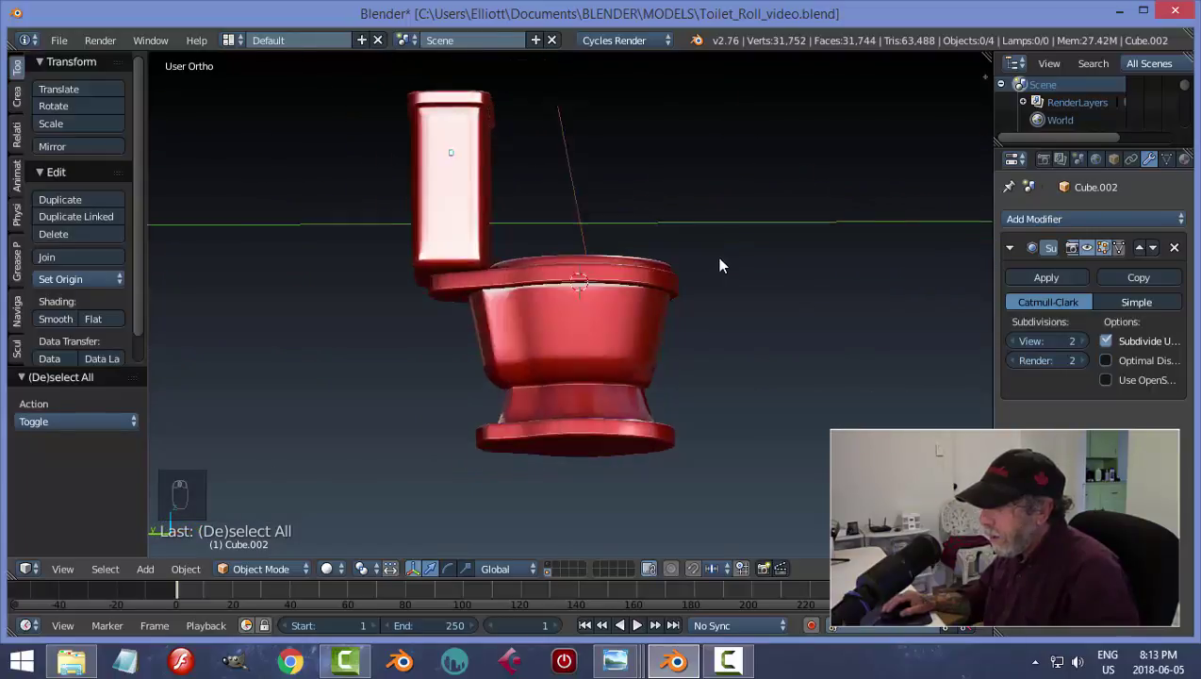
{"action": "middle_click", "coordinate": [743, 262]}
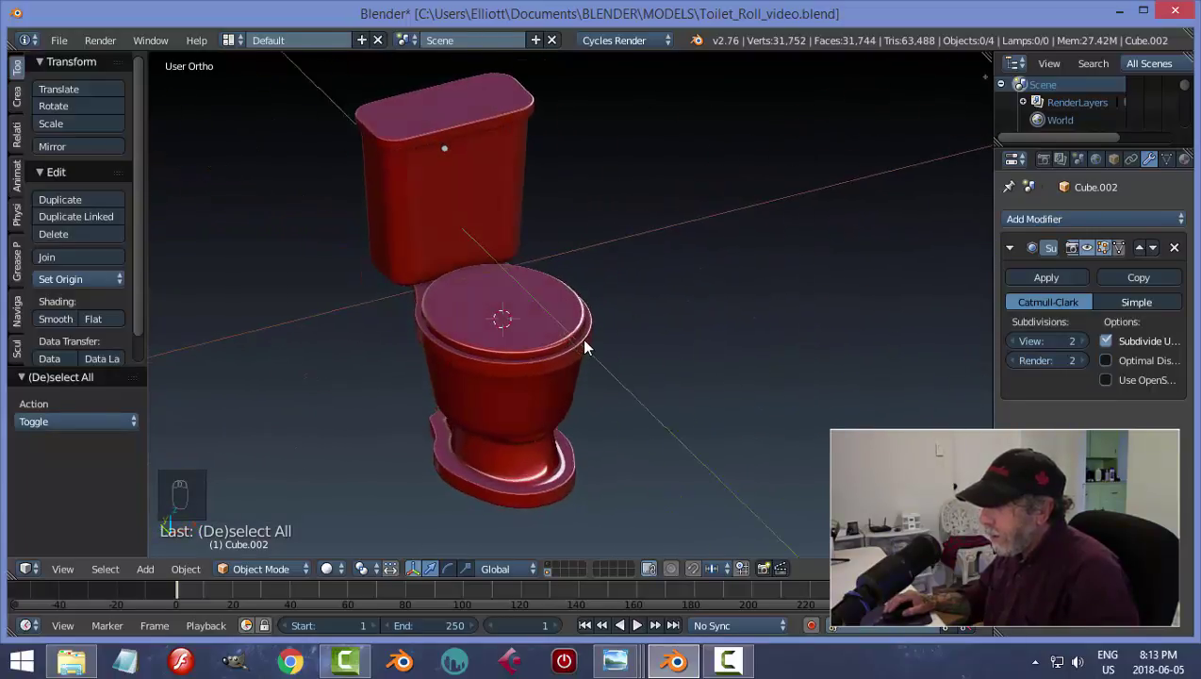
{"action": "key", "text": "ctrl+s"}
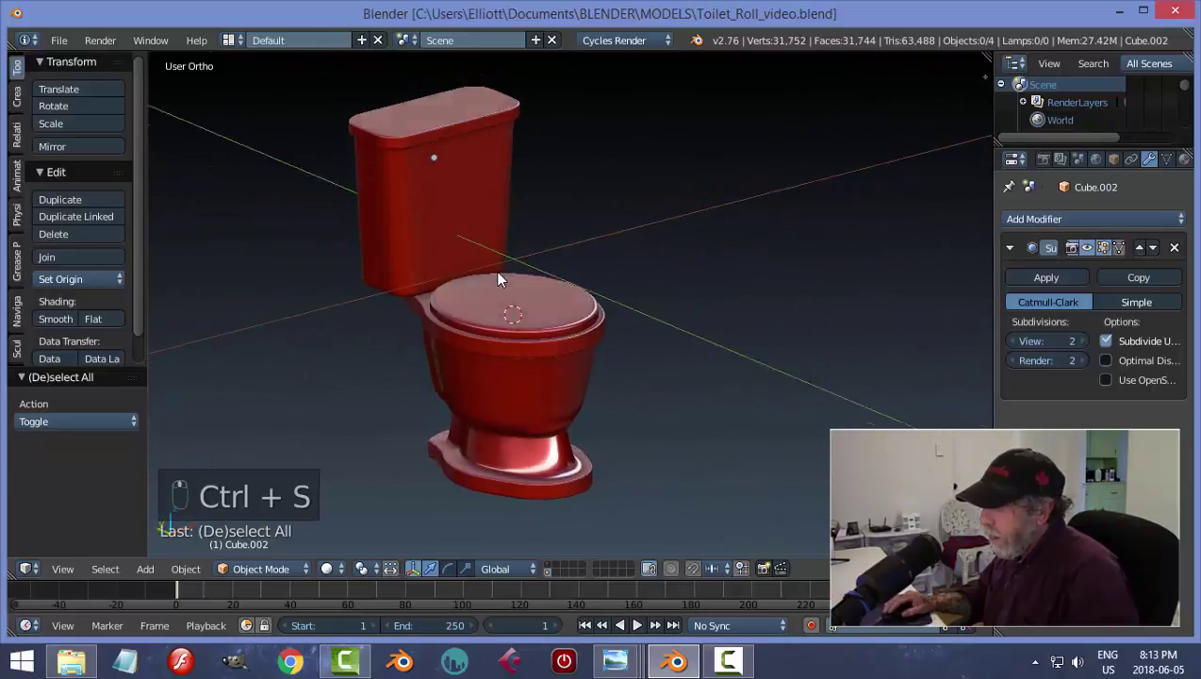
{"action": "key", "text": "shift+s"}
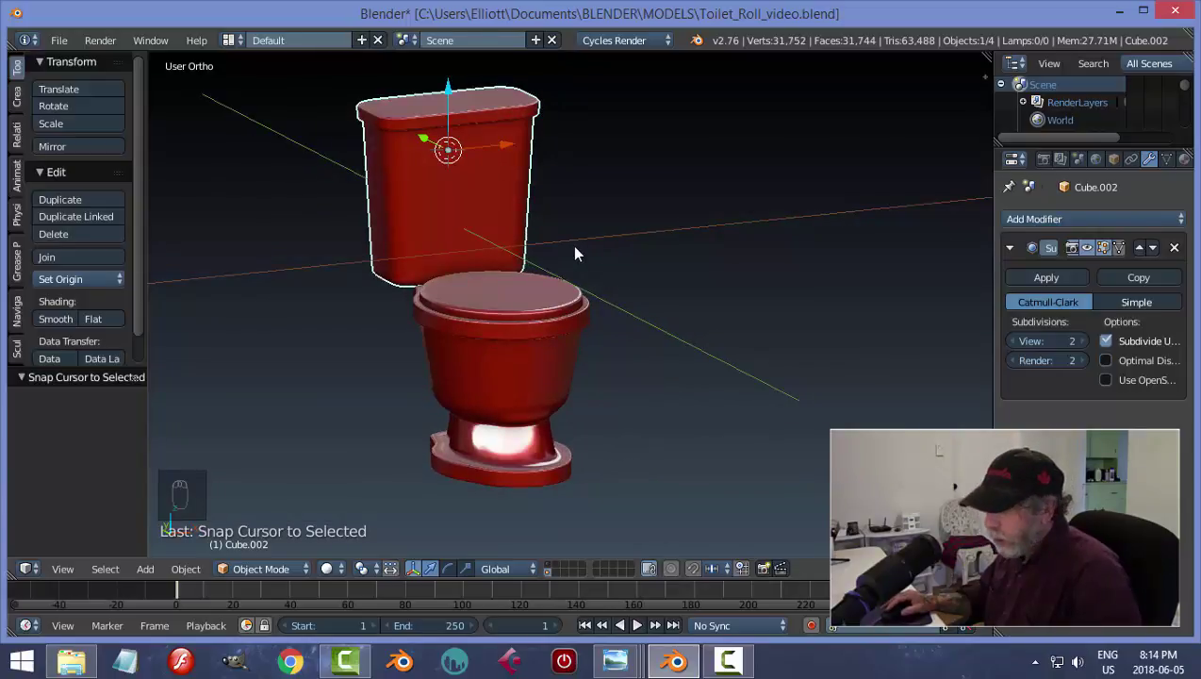
- Add a new cube and scale it down to a small block
{"action": "key", "text": "shift+a"}
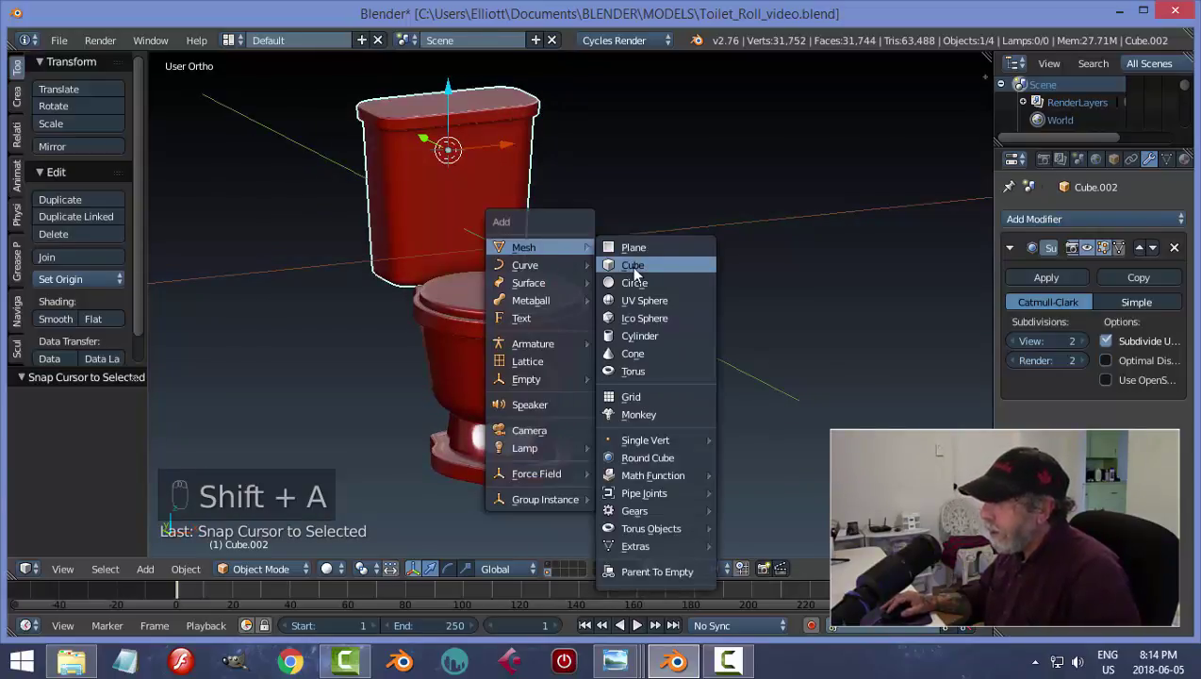
{"action": "key", "text": "Tab"}
{"action": "key", "text": "s"}
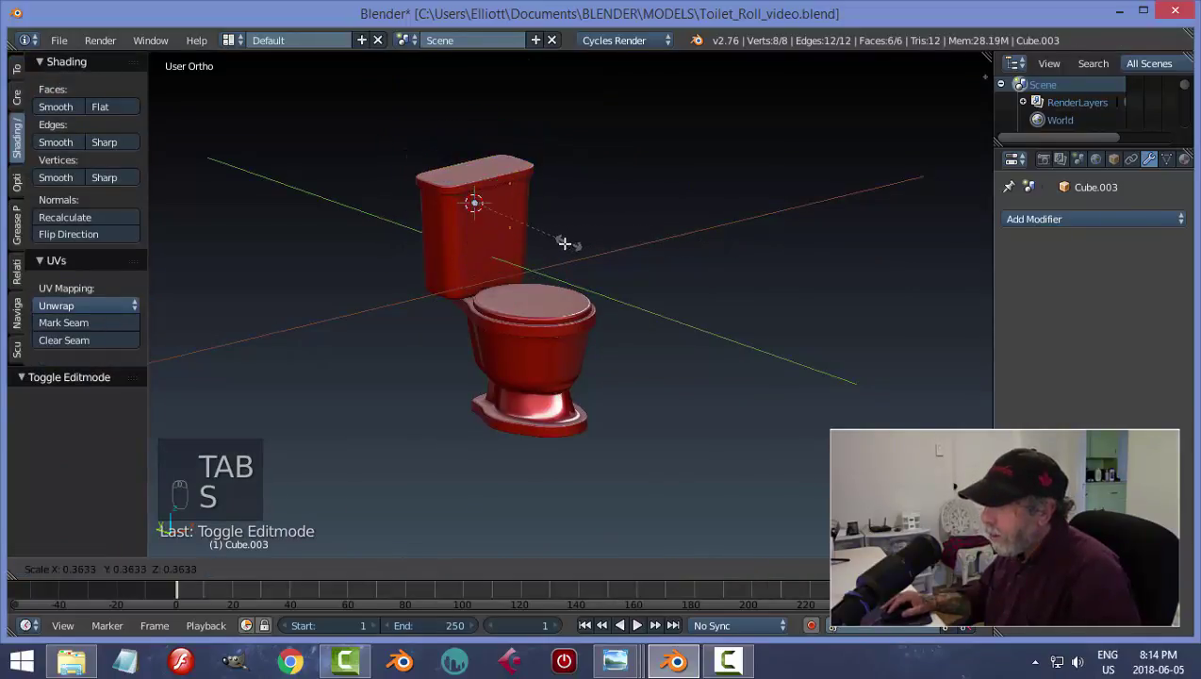
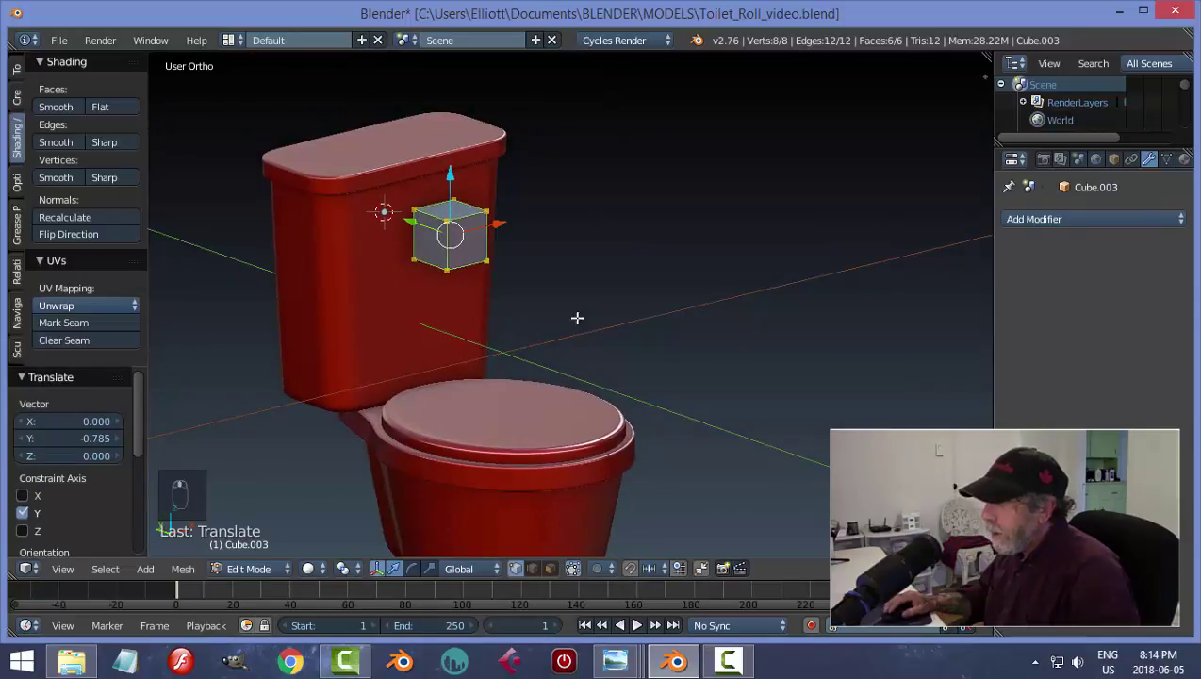
{"action": "key", "text": "s"}
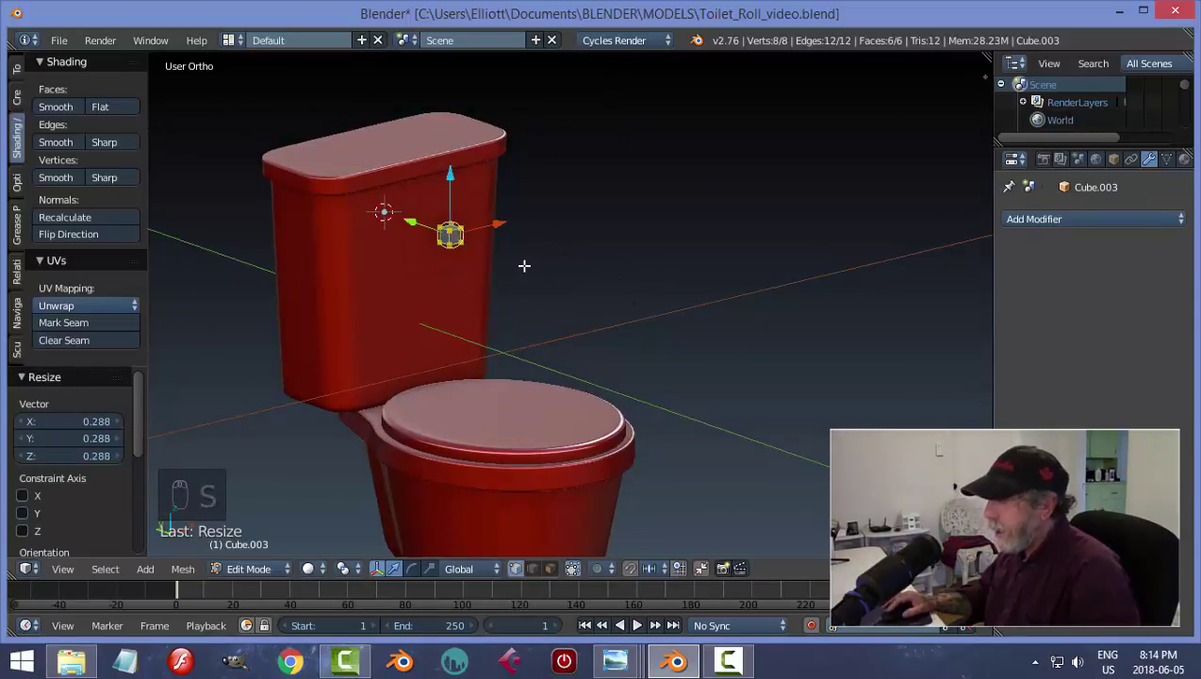
{"action": "key", "text": "Tab"}
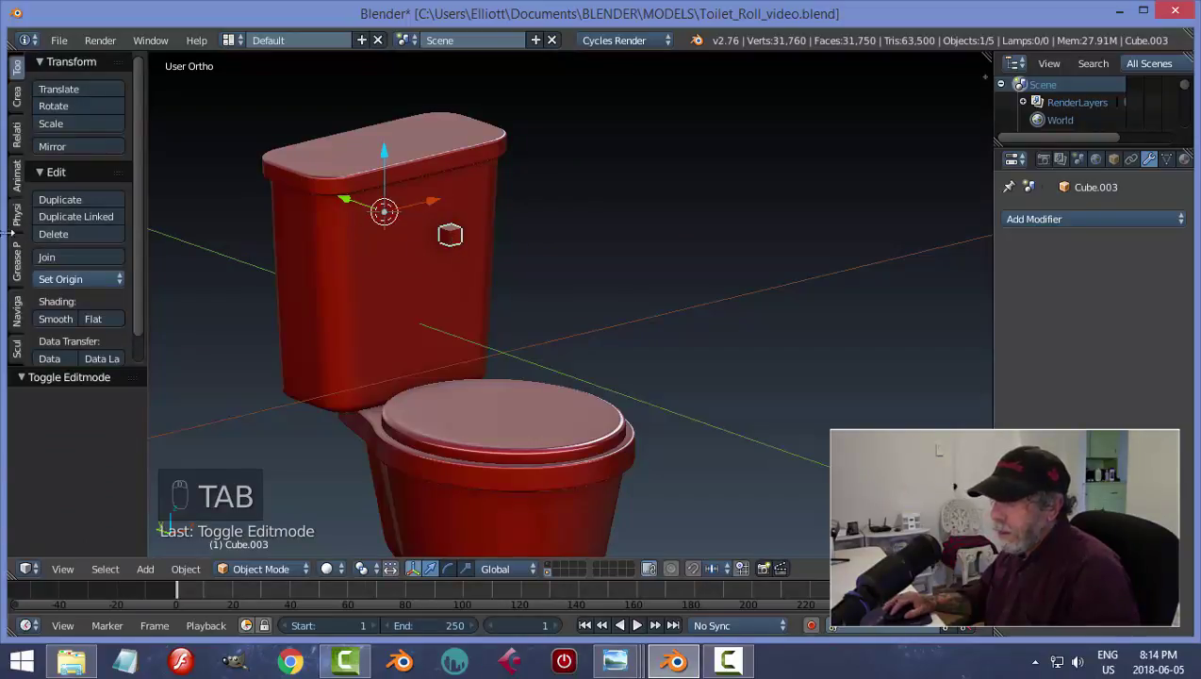
- Position the small cube on the tank front just below the lid and enter its edit mode
{"action": "left_click_drag", "start_coordinate": [60, 281], "coordinate": [422, 226]}
{"action": "left_click", "coordinate": [394, 212]}
{"action": "middle_click", "coordinate": [397, 217]}
{"action": "left_click", "coordinate": [472, 223]}
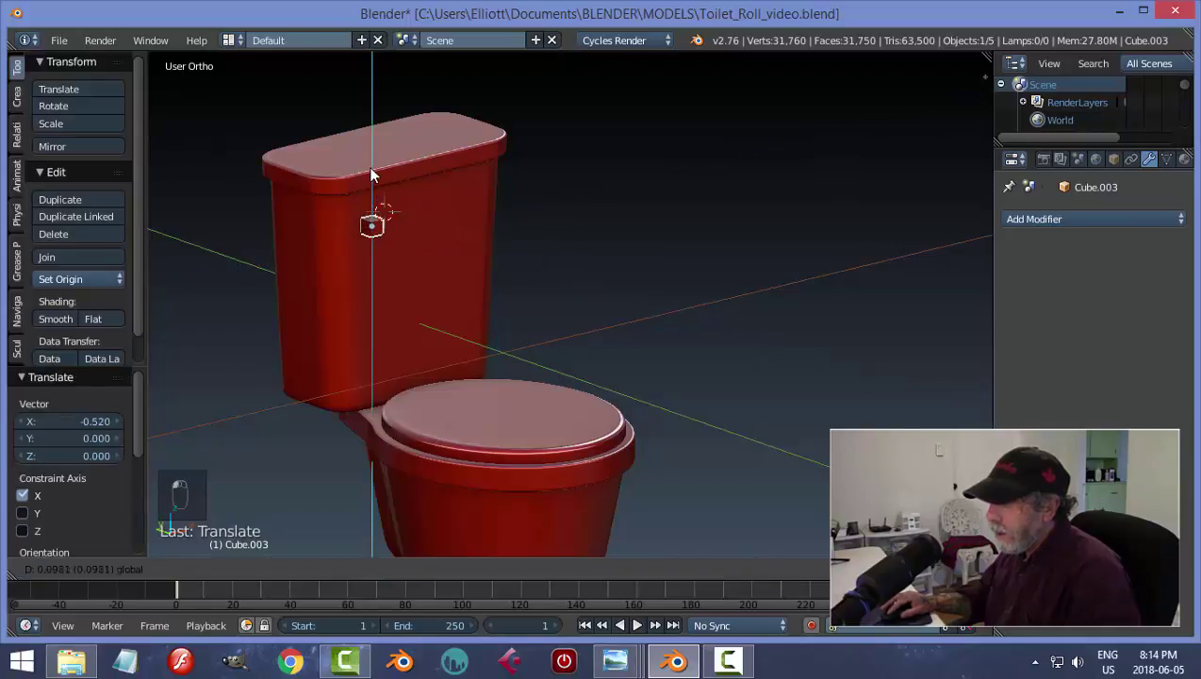
{"action": "key", "text": "KP_Decimal"}
{"action": "middle_click", "coordinate": [431, 253]}
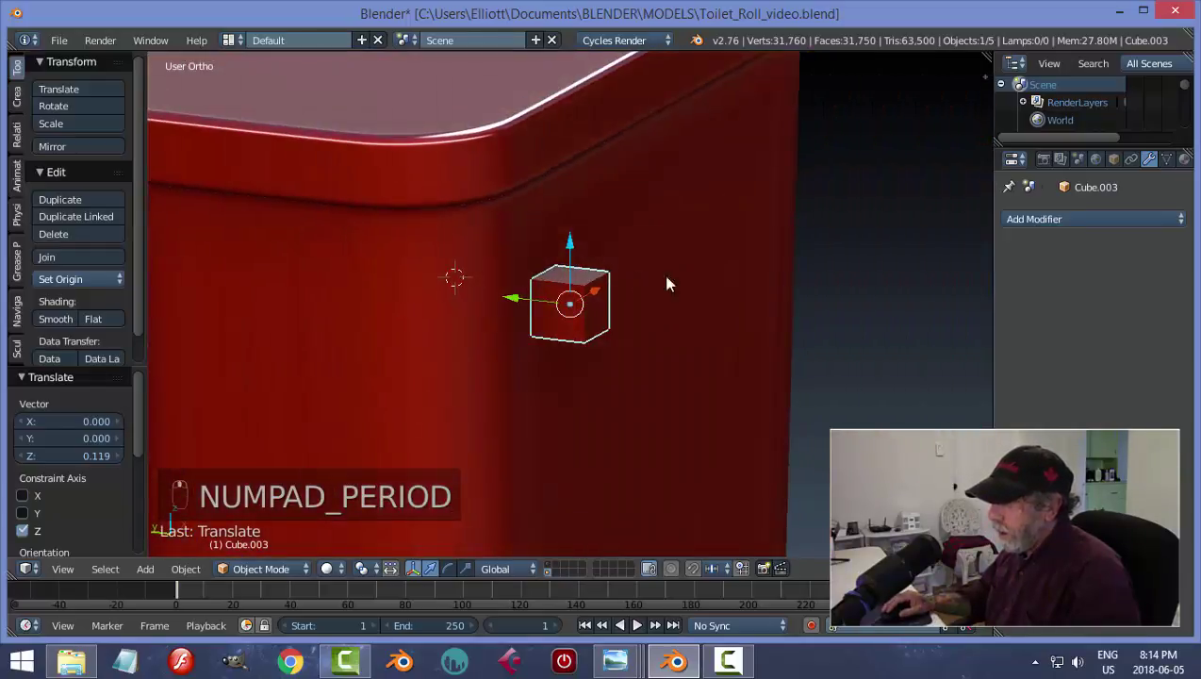
{"action": "middle_click", "coordinate": [557, 287]}
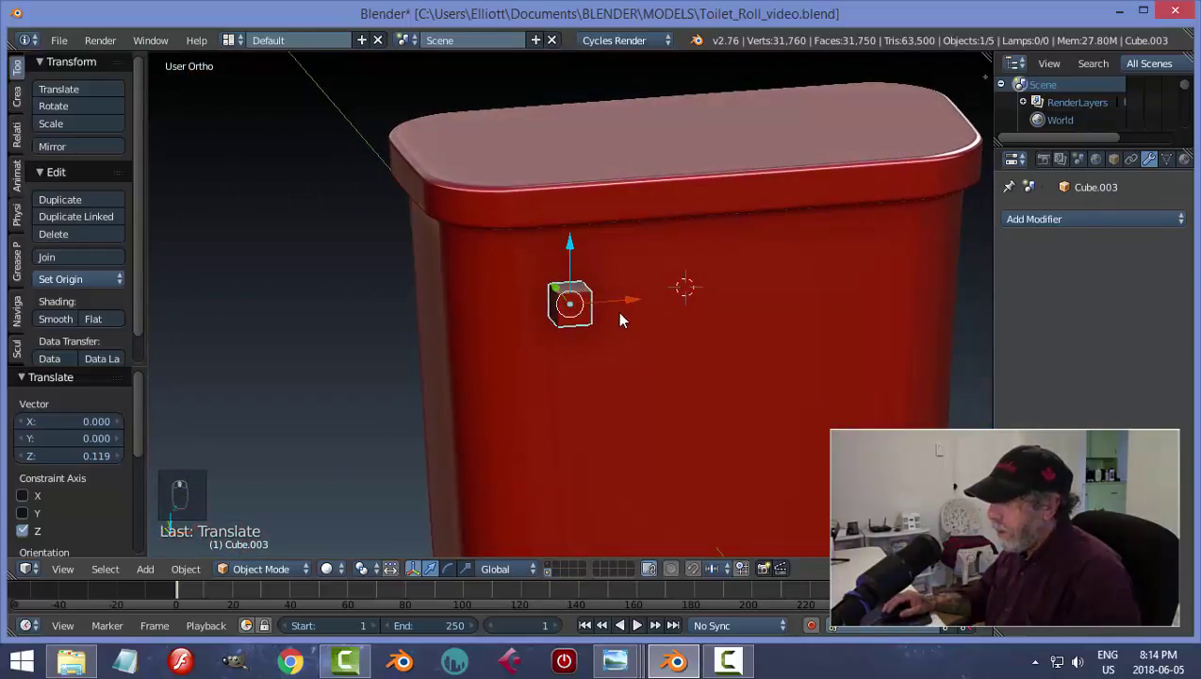
{"action": "left_click", "coordinate": [675, 318]}
{"action": "key", "text": "Tab"}
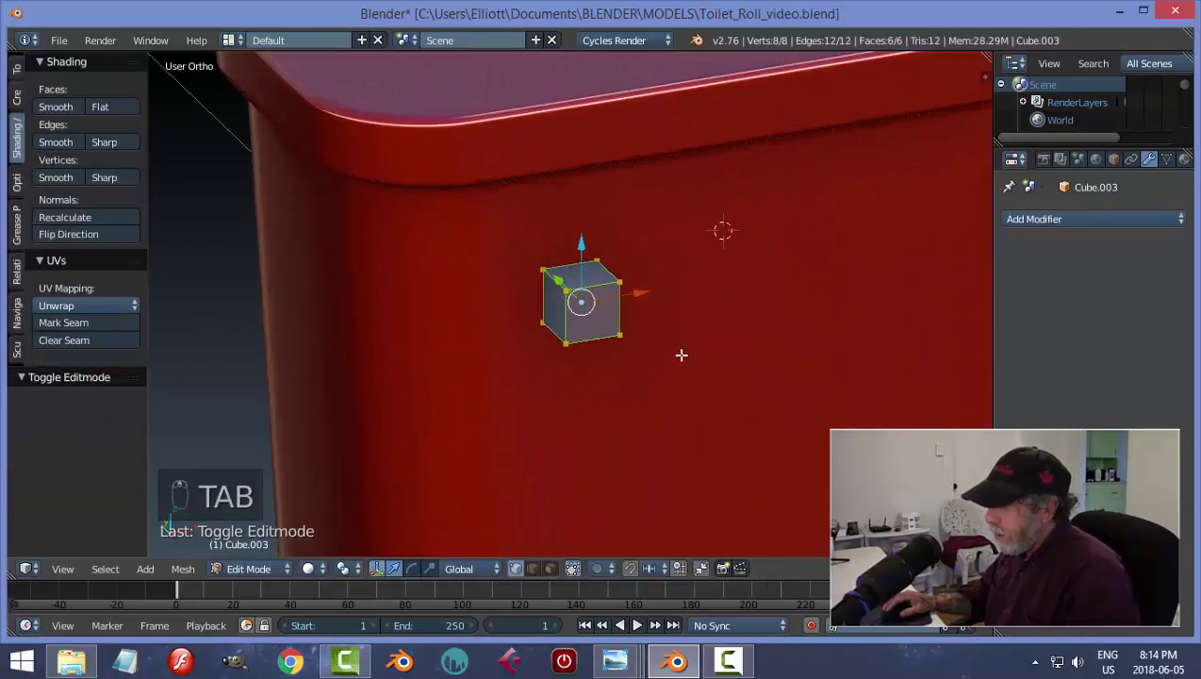
- Bevel the cube's edges and extrude a tapered lever end to form the flush handle
{"action": "key", "text": "ctrl+b"}
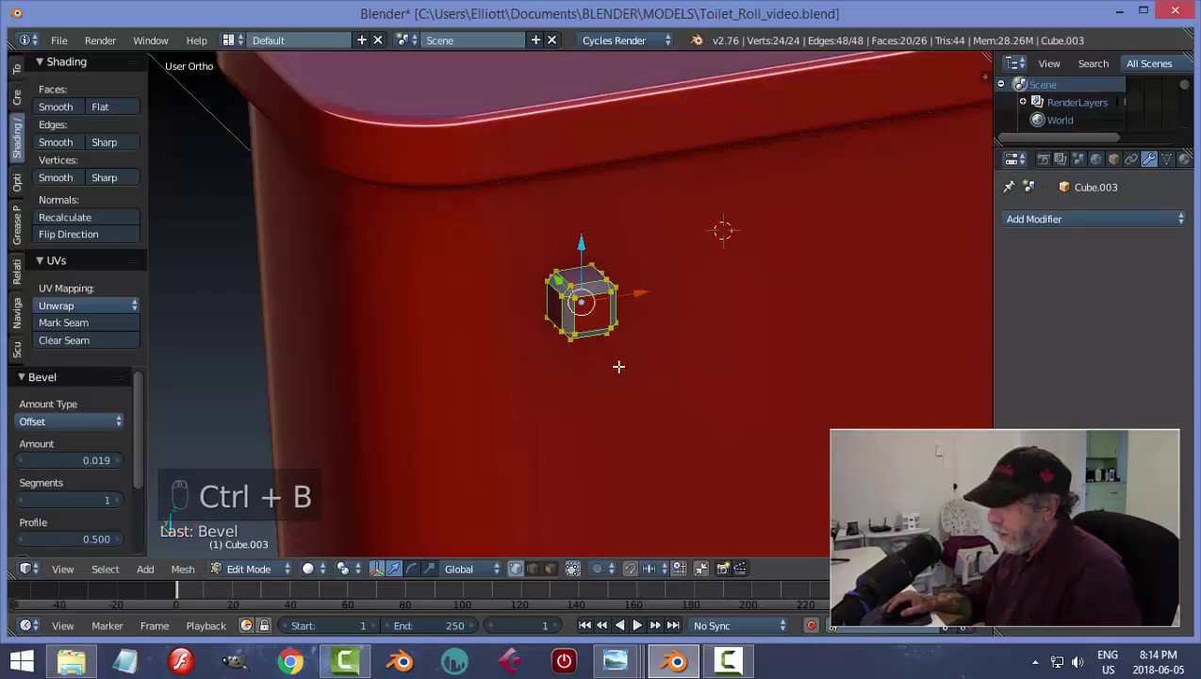
{"action": "key", "text": "a"}
{"action": "key", "text": "ctrl+Tab"}
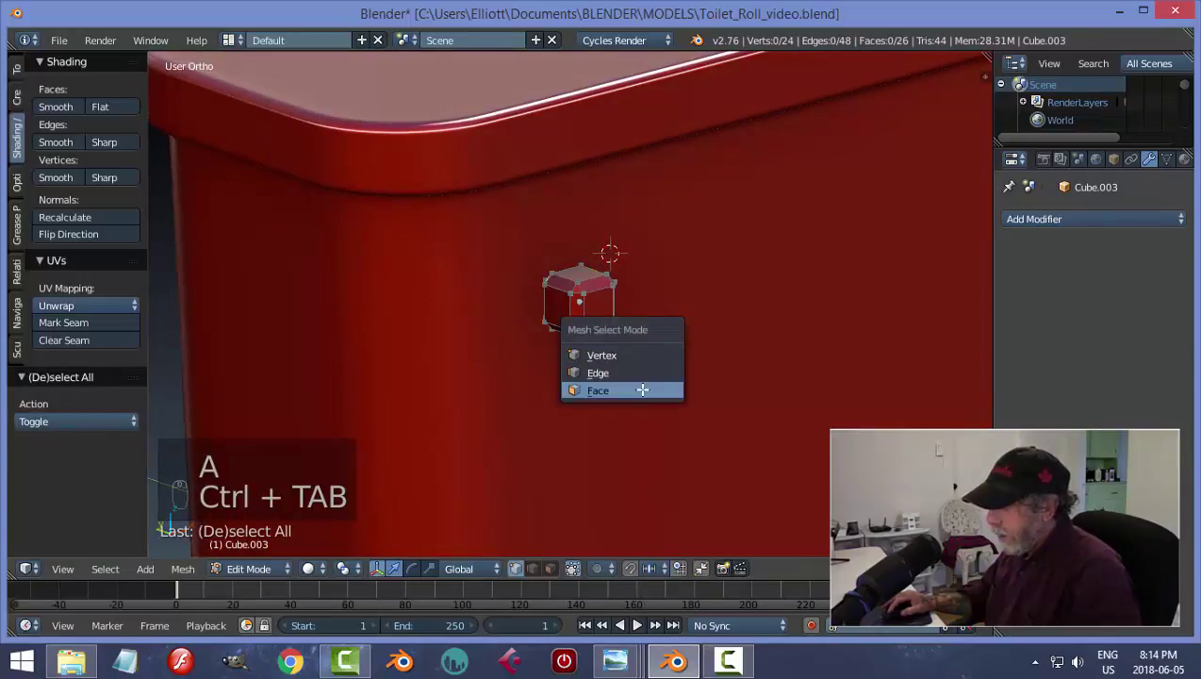
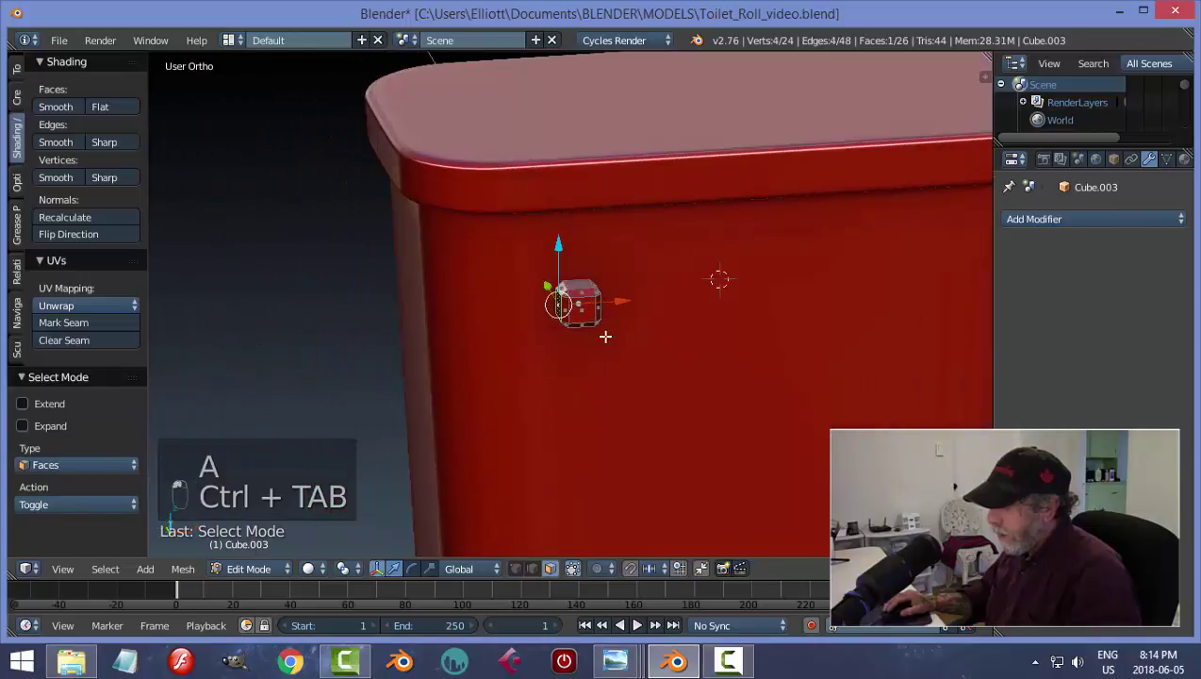
{"action": "key", "text": "e"}
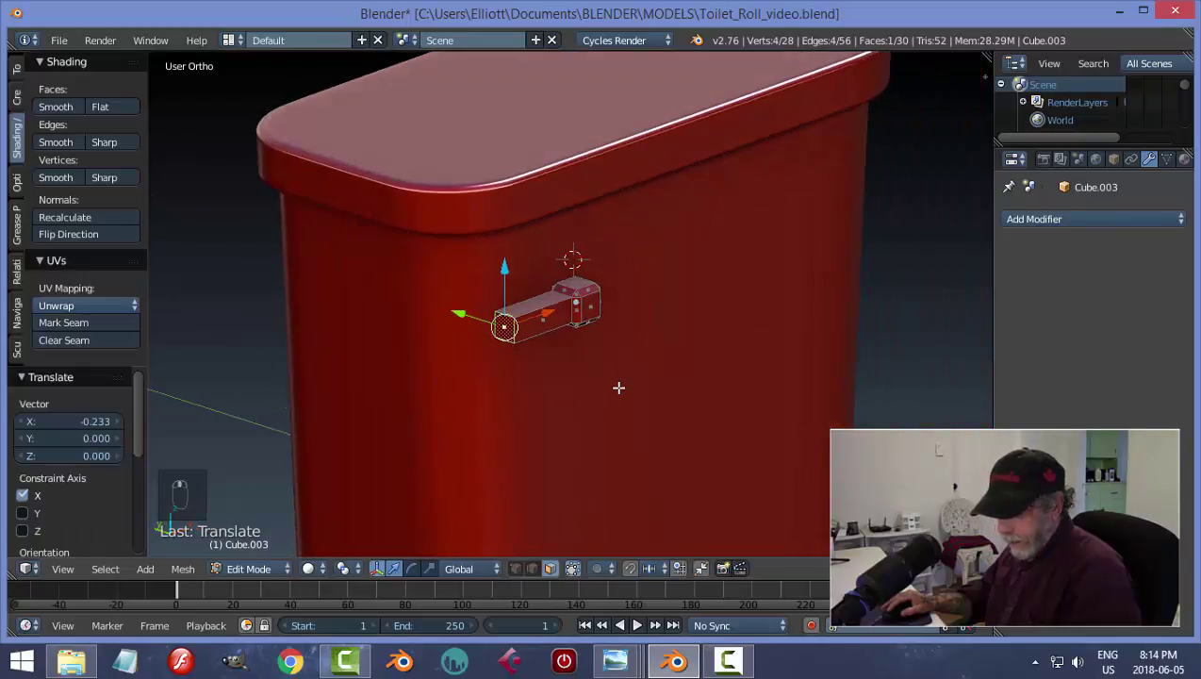
{"action": "key", "text": "s"}
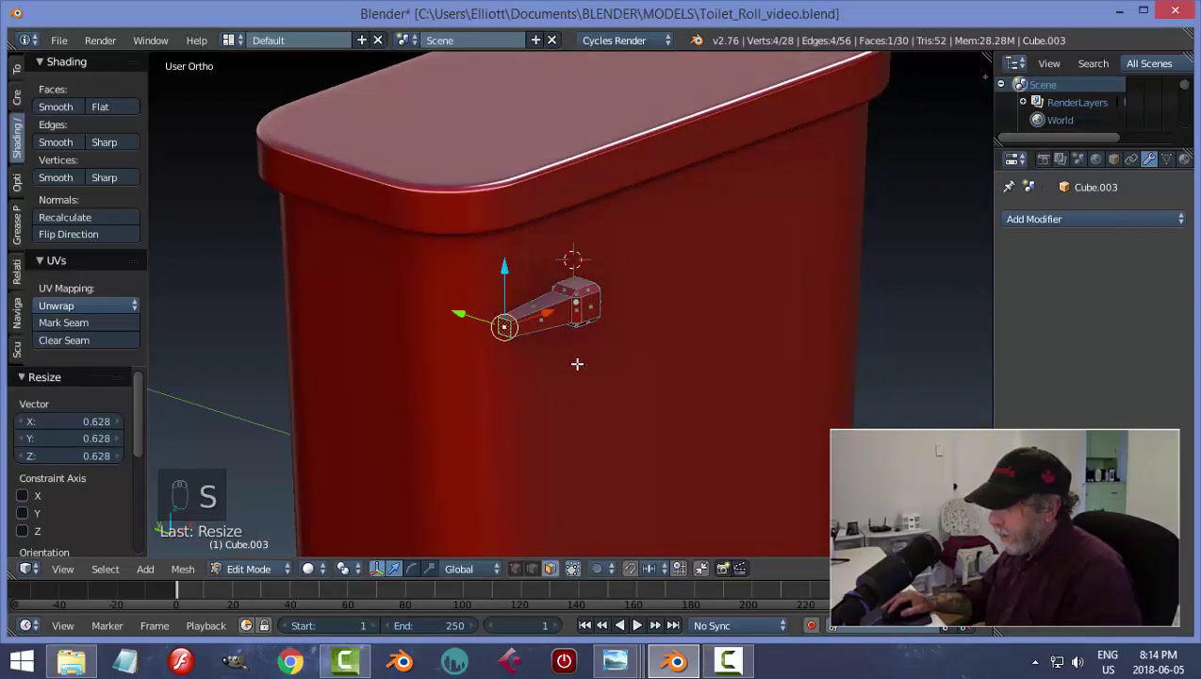
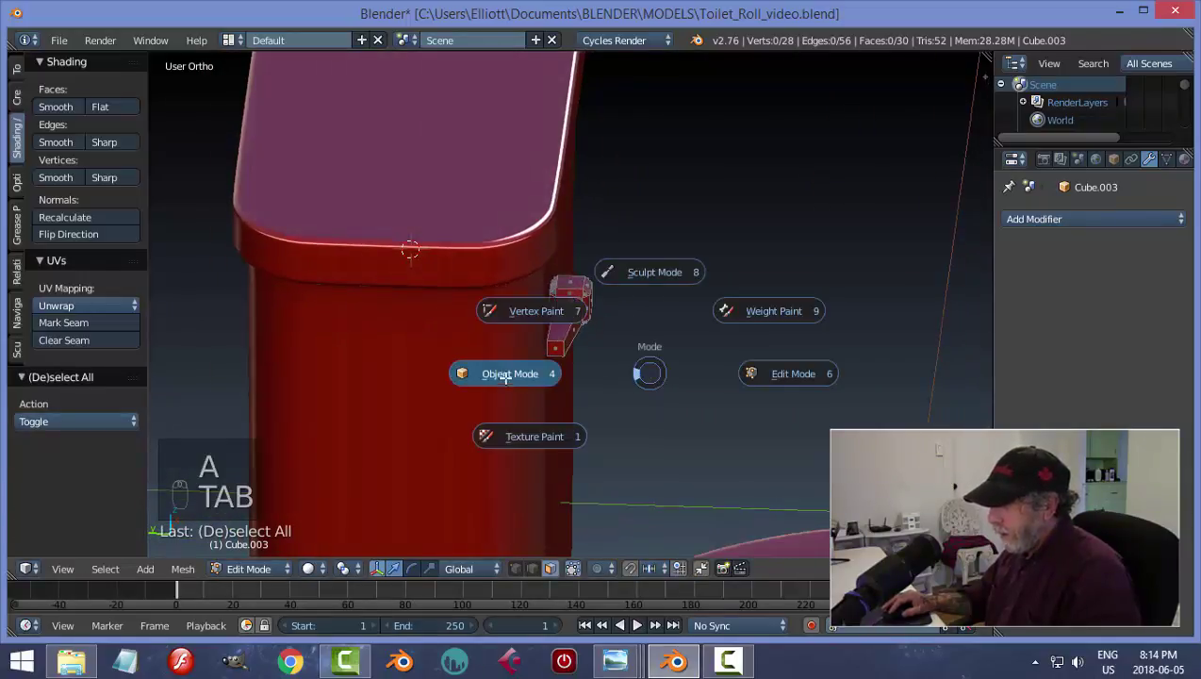
{"action": "left_click", "coordinate": [508, 306]}
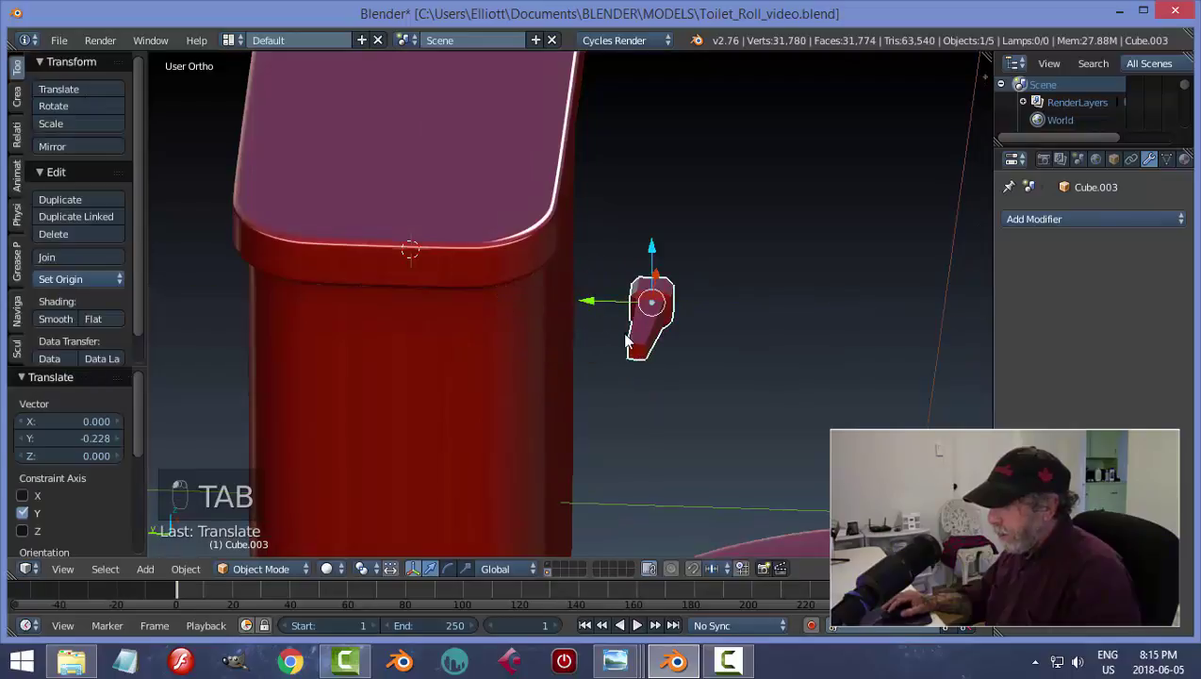
{"action": "key", "text": "Tab"}
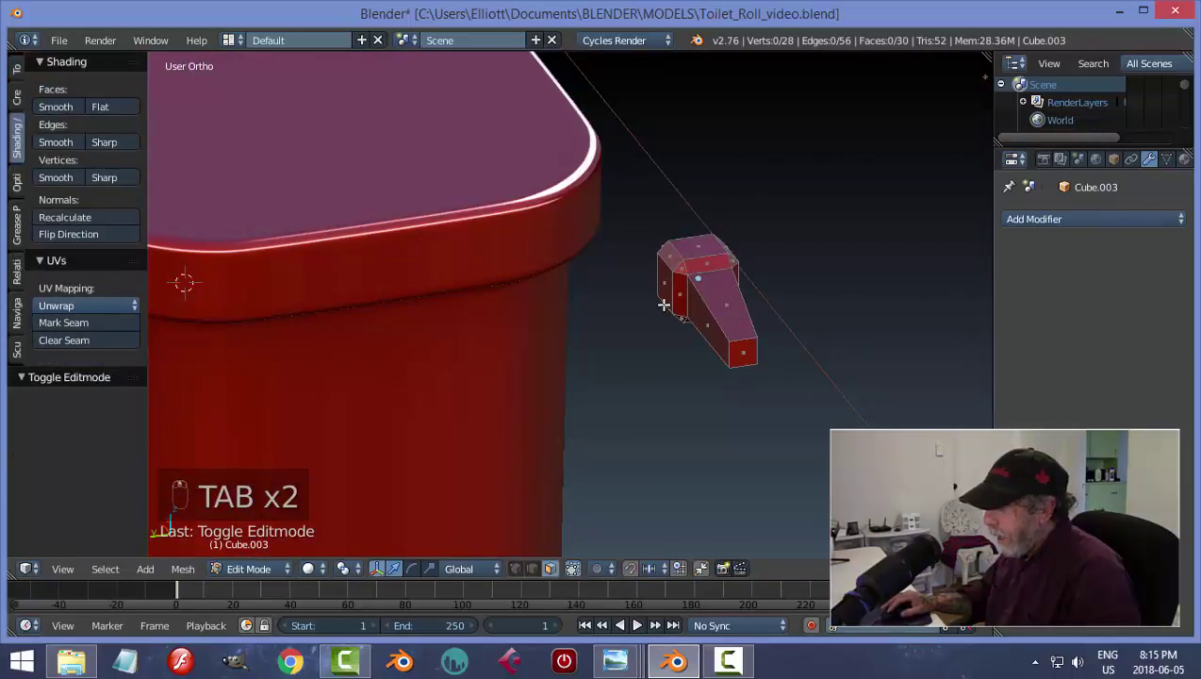
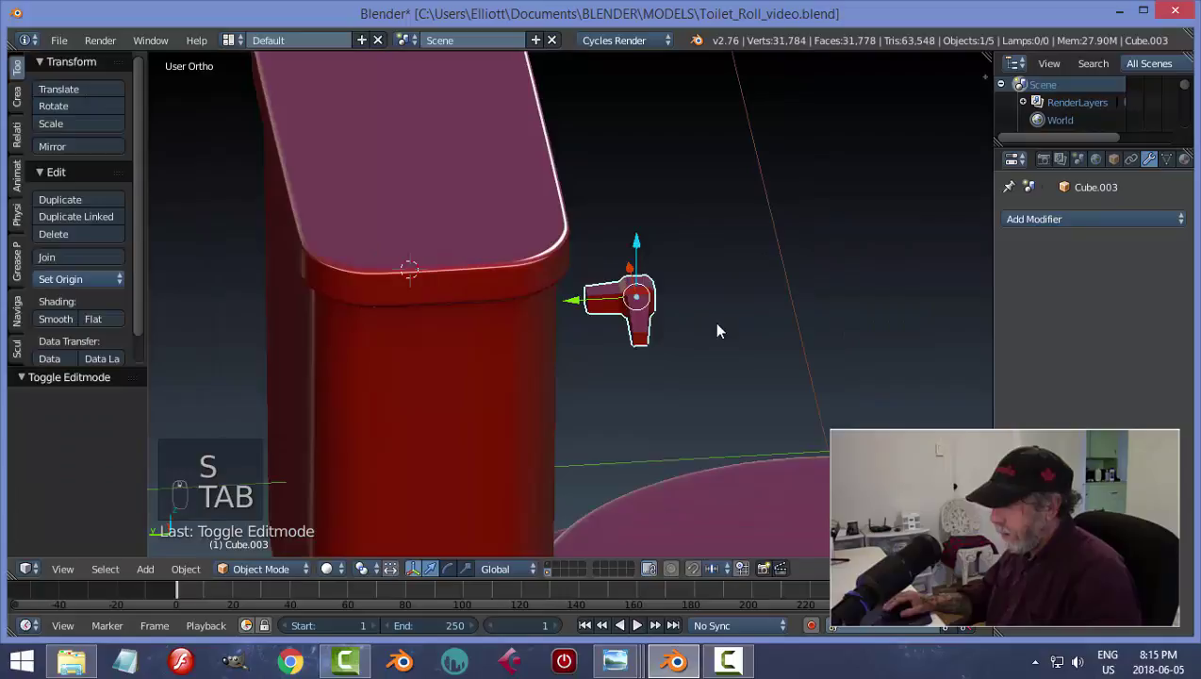
- Smooth the handle with a subdivision modifier, viewed from the front
{"action": "left_click_drag", "start_coordinate": [579, 307], "coordinate": [528, 297]}
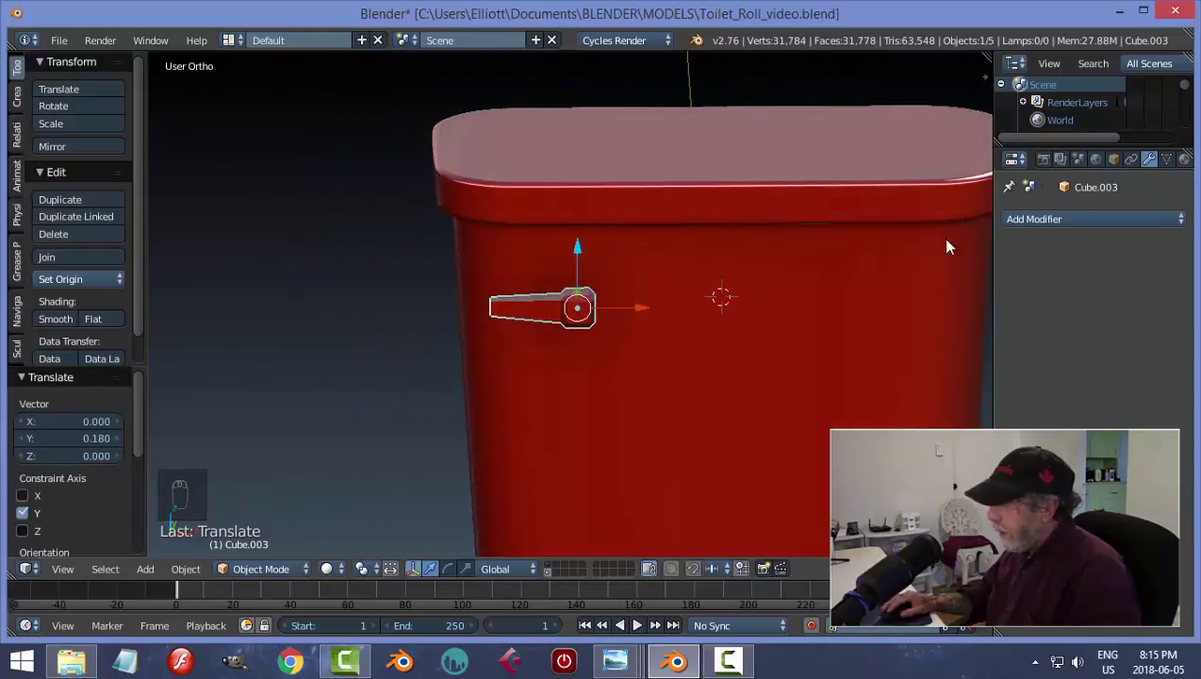
{"action": "left_click_drag", "start_coordinate": [1038, 223], "coordinate": [1090, 343]}
{"action": "left_click", "coordinate": [715, 377]}
{"action": "left_click", "coordinate": [632, 373]}
{"action": "key", "text": "Tab"}
- Add loop cuts to tighten the handle's edges, one near the lever end, and shade it smooth
{"action": "key", "text": "ctrl+r"}
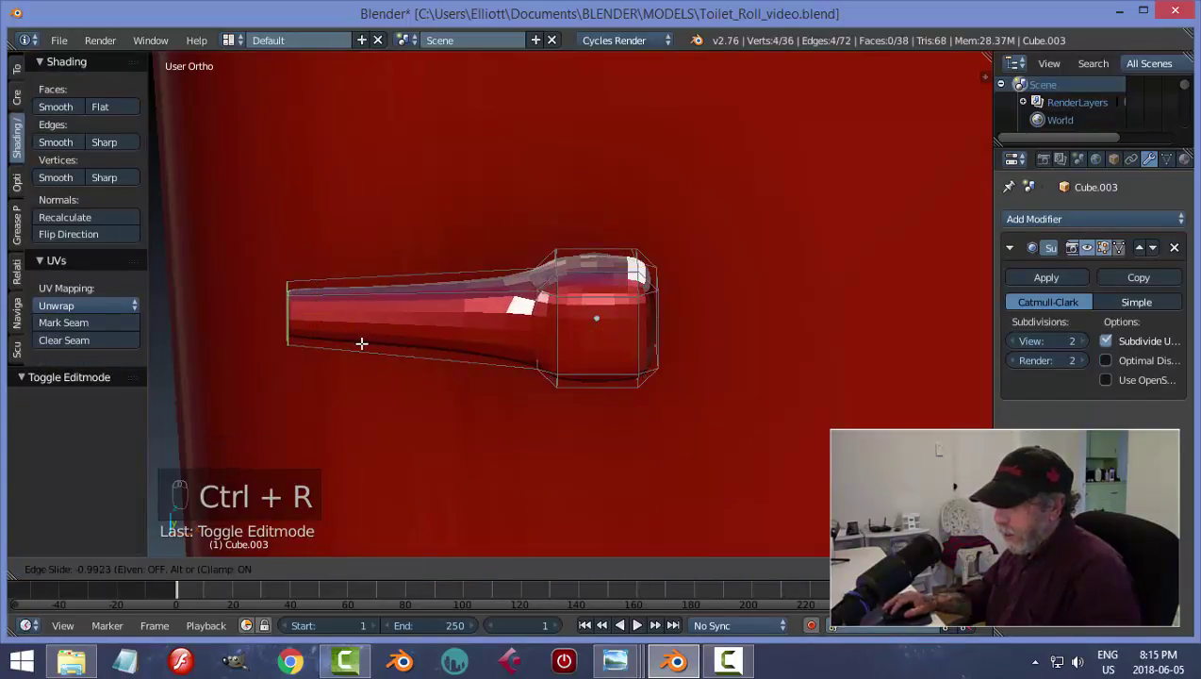
{"action": "key", "text": "ctrl+r"}
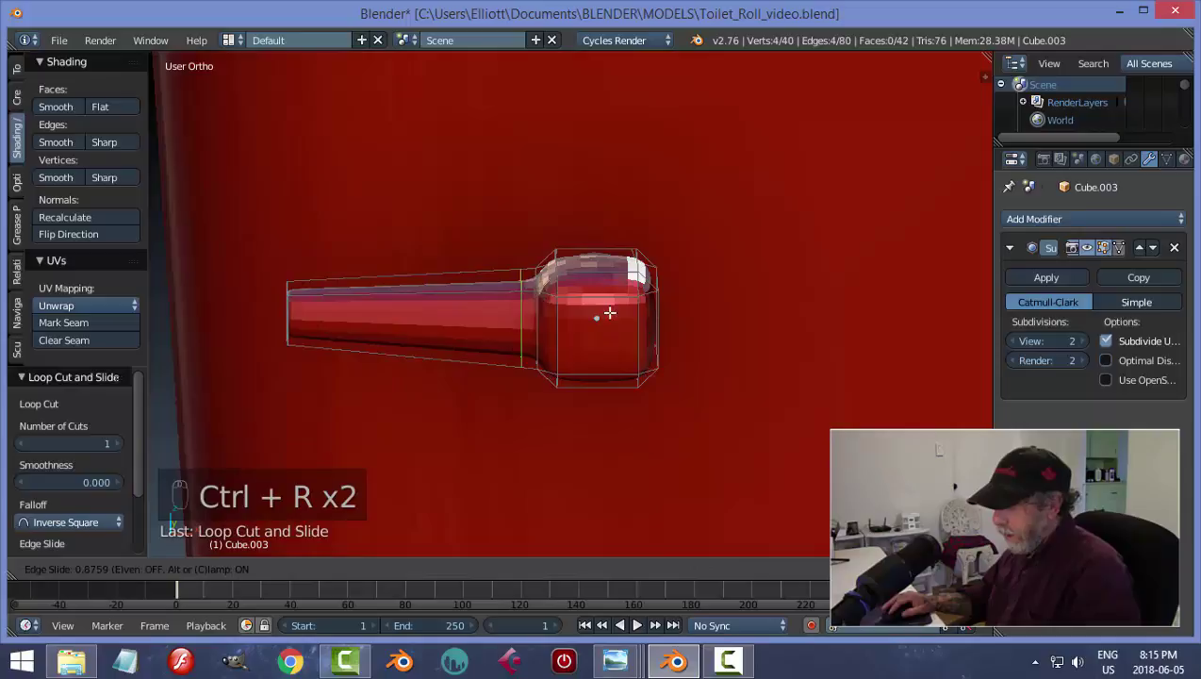
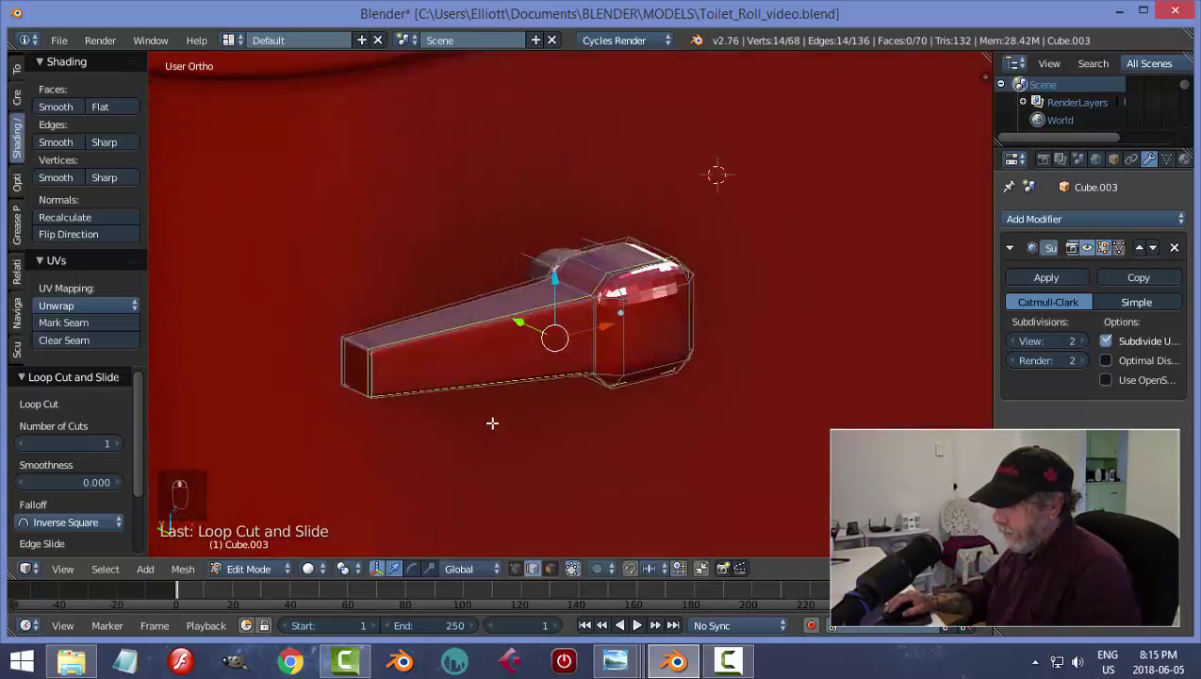
{"action": "key", "text": "a"}
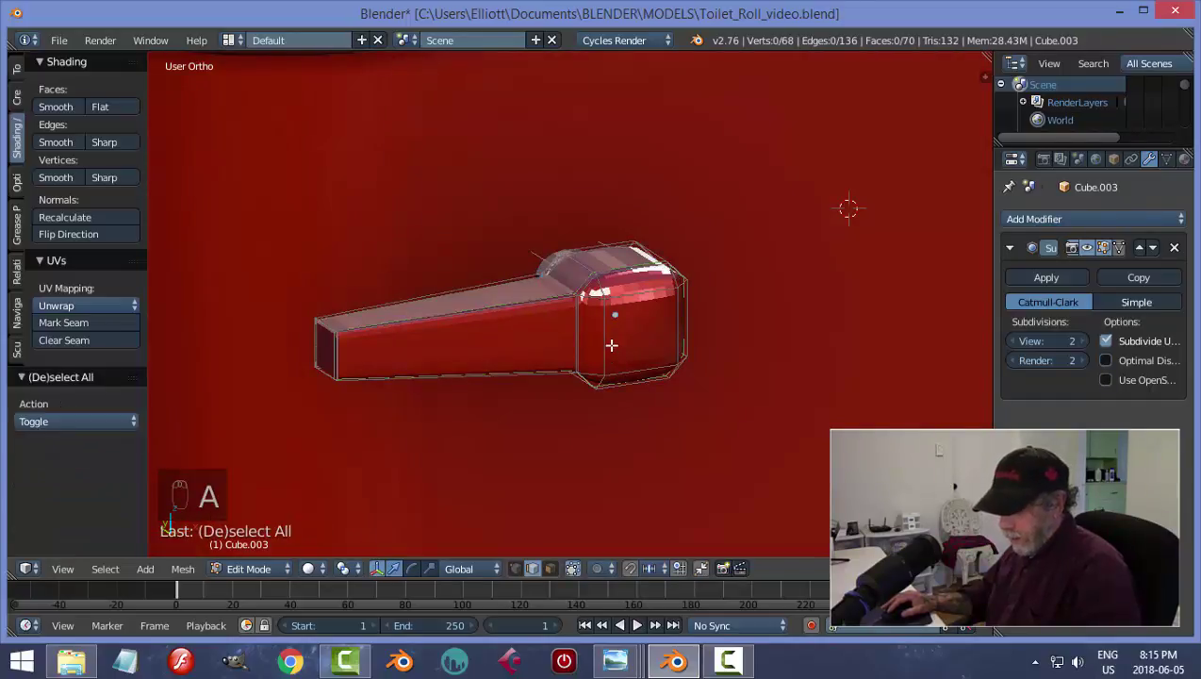
{"action": "key", "text": "ctrl+r"}
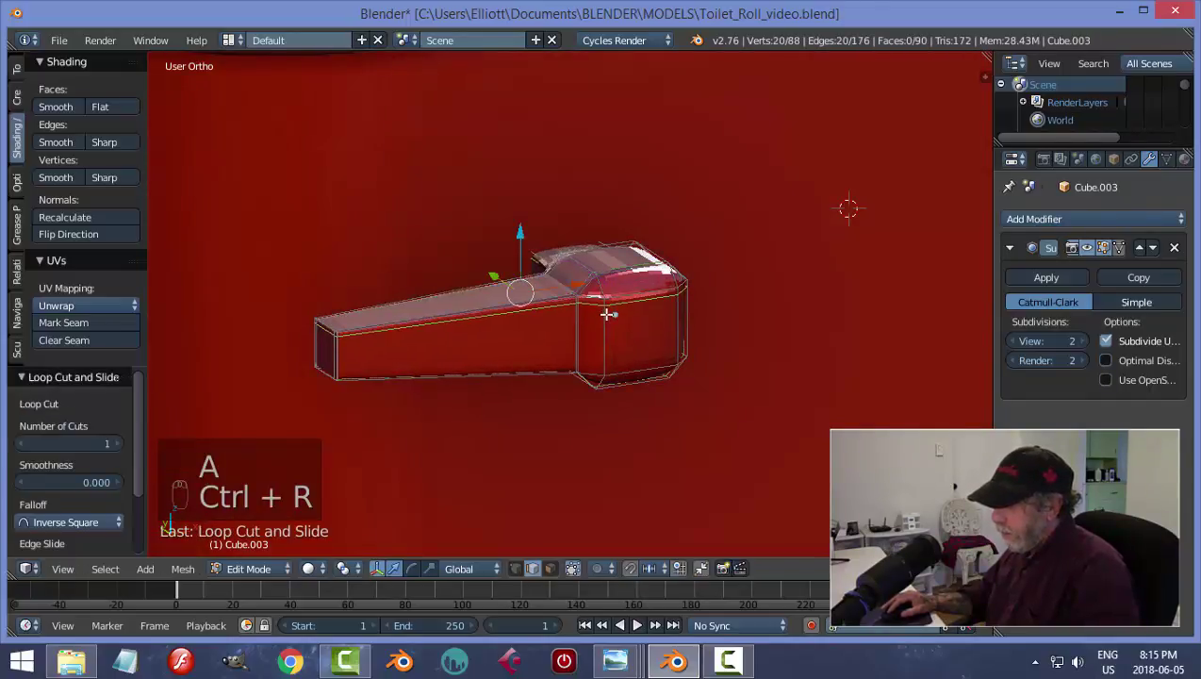
{"action": "key", "text": "ctrl+r"}
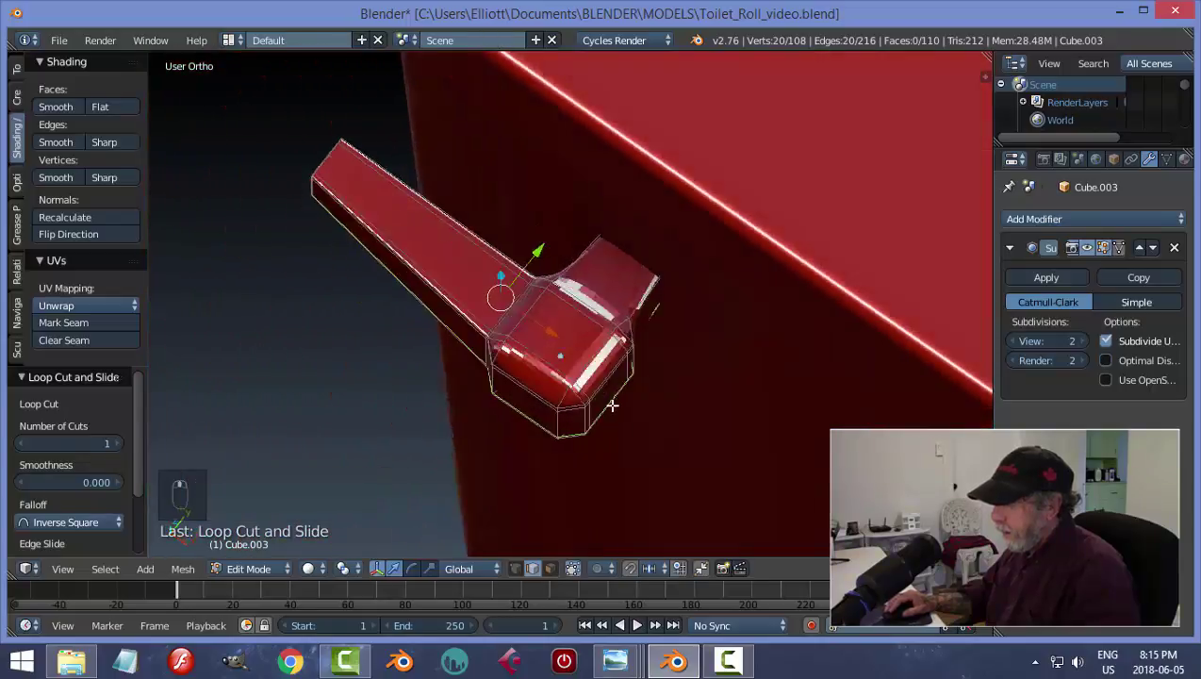
{"action": "key", "text": "ctrl+r"}
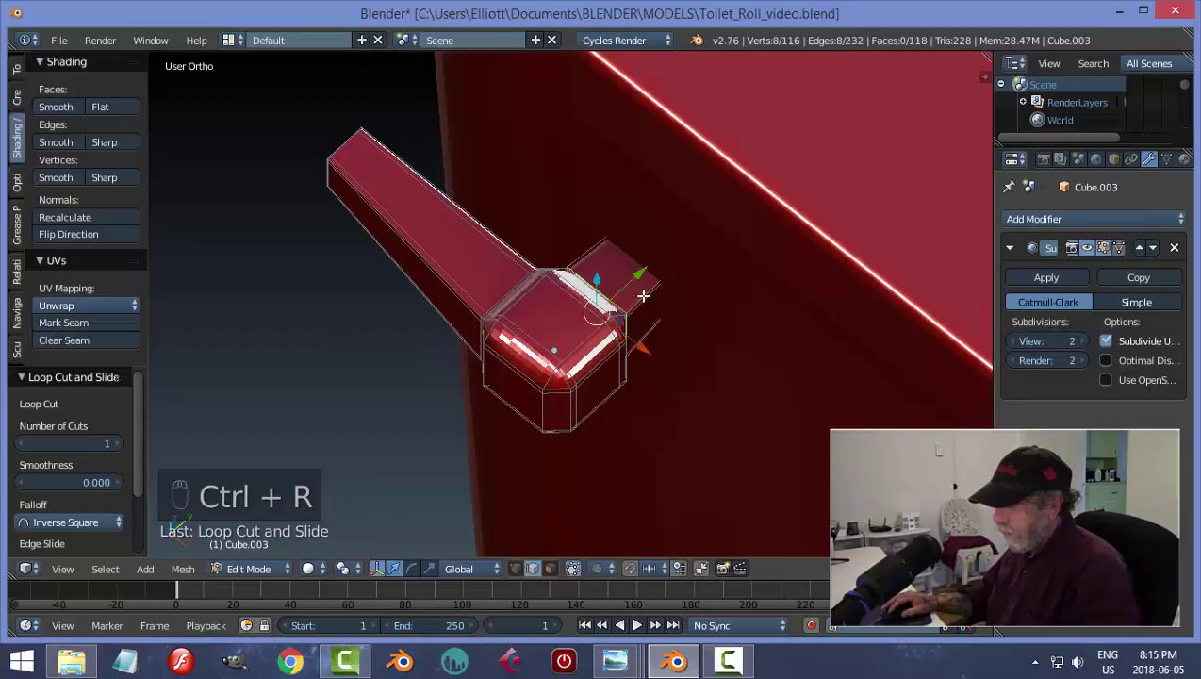
{"action": "key", "text": "ctrl+r"}
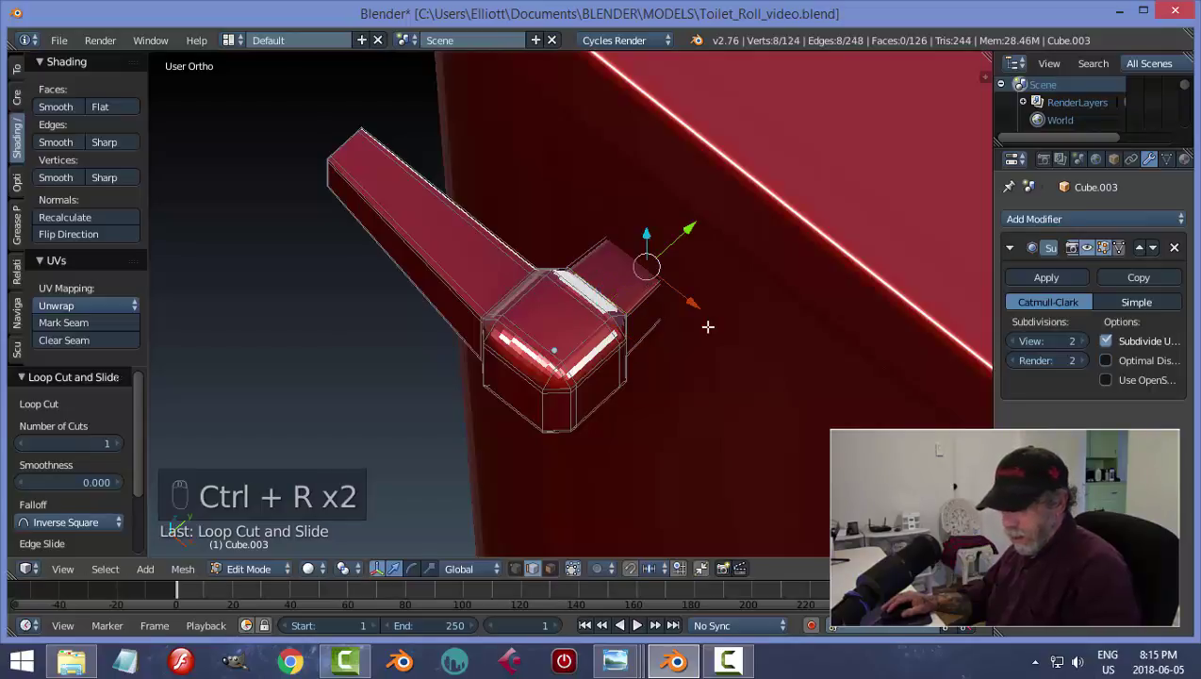
{"action": "key", "text": "a"}
{"action": "key", "text": "Tab"}
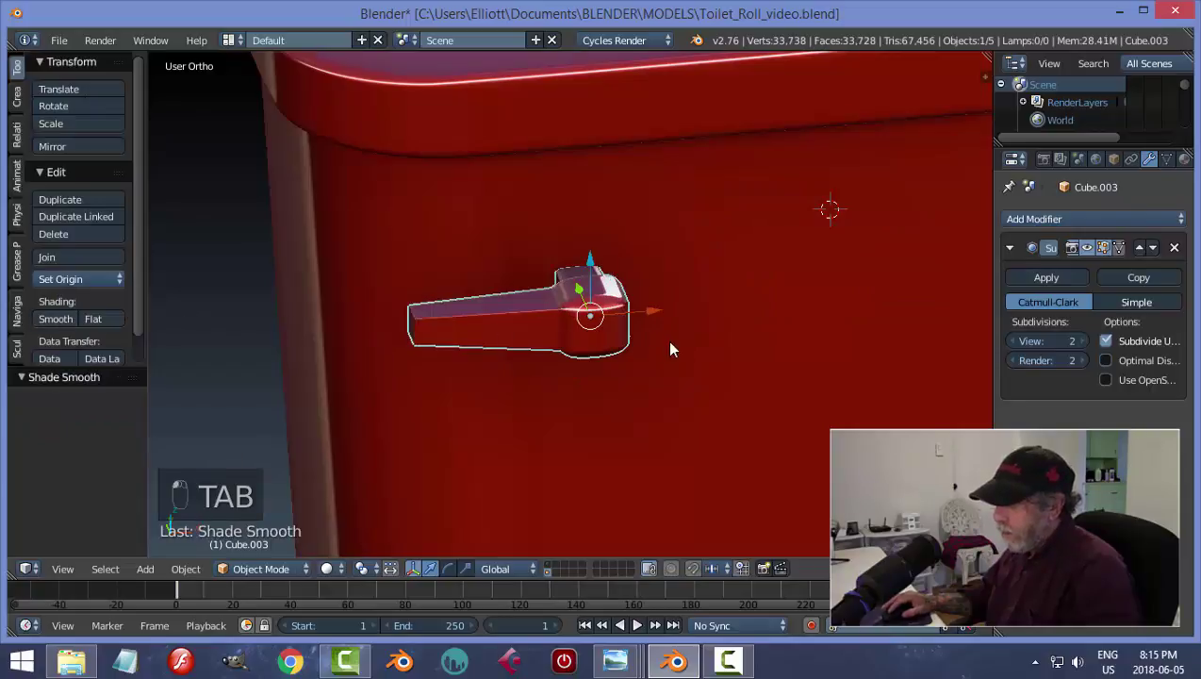
- Resize the flush handle slightly, viewing the whole tank from the front
{"action": "key", "text": "a"}
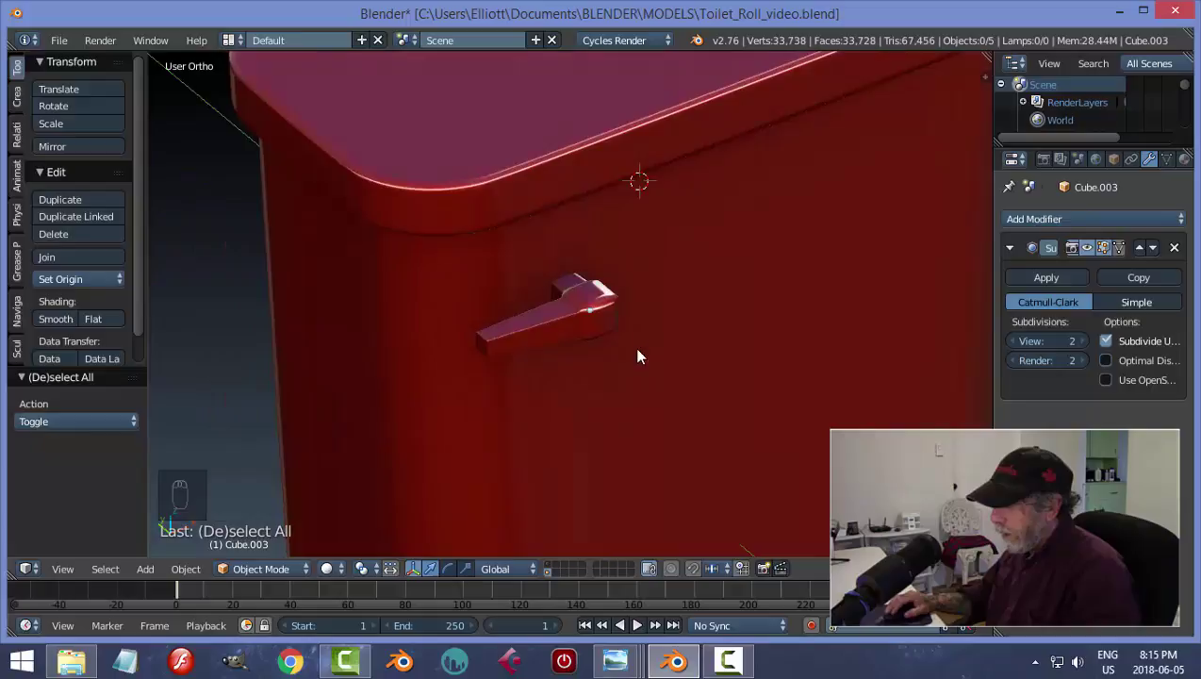
{"action": "left_click_drag", "start_coordinate": [610, 345], "coordinate": [634, 308]}
{"action": "left_click_drag", "start_coordinate": [634, 308], "coordinate": [624, 309]}
{"action": "key", "text": "a"}
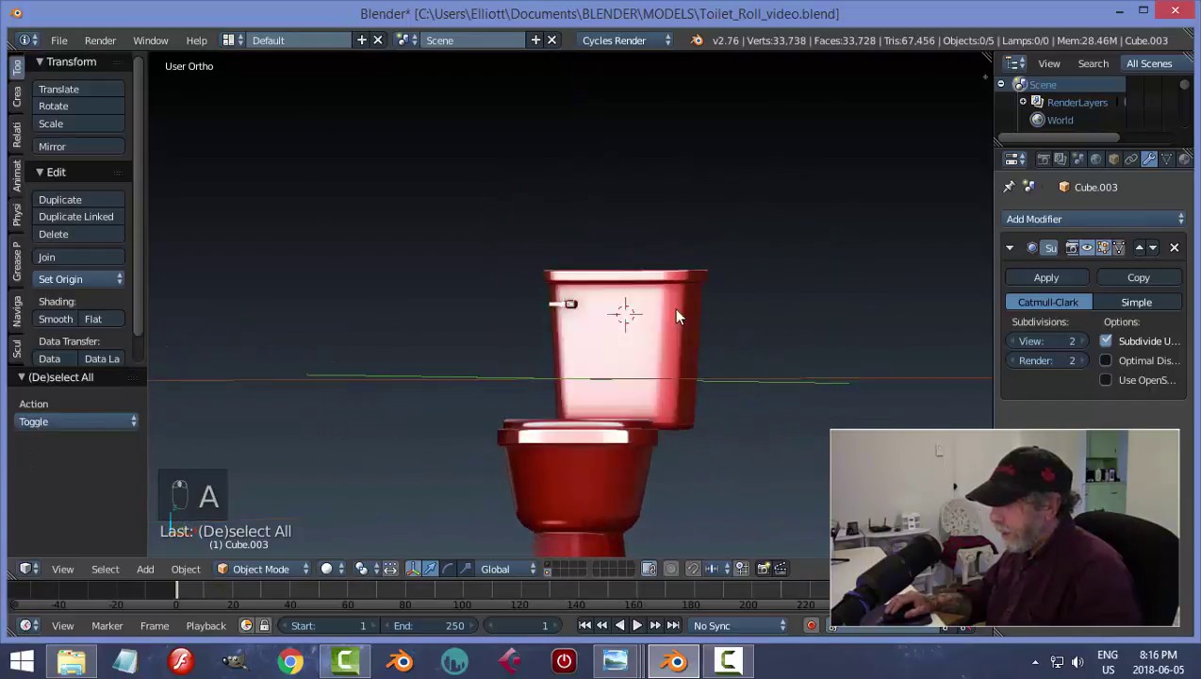
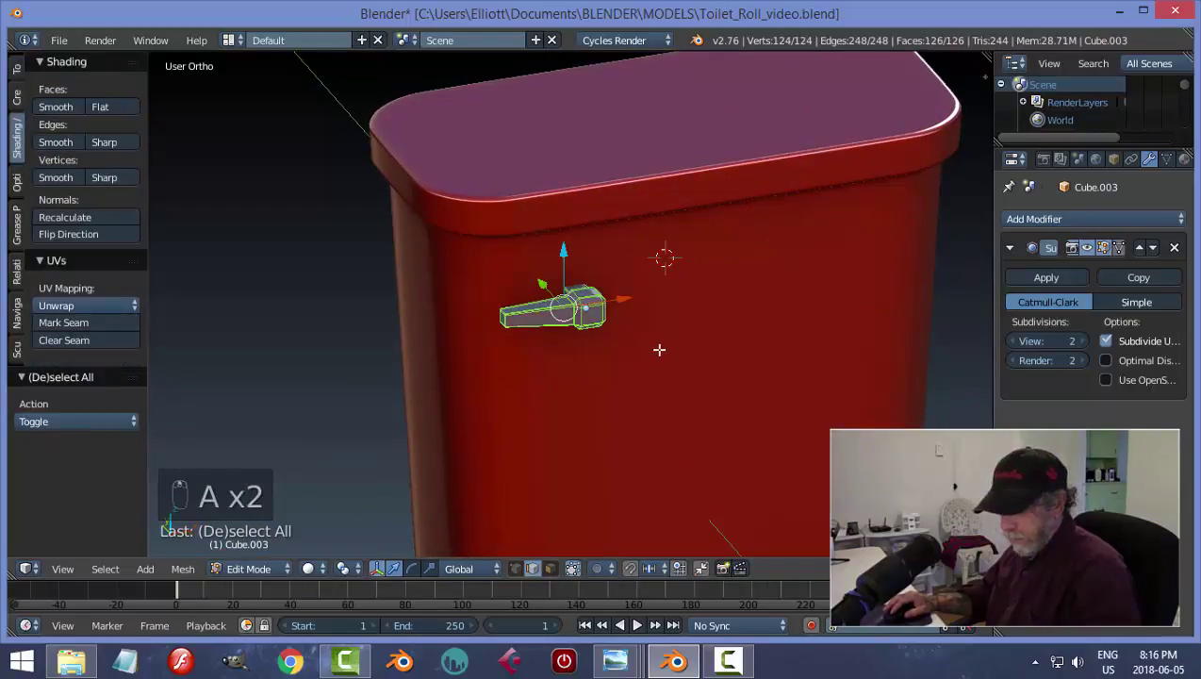
{"action": "key", "text": "s"}
{"action": "key", "text": "Tab"}
{"action": "key", "text": "a"}
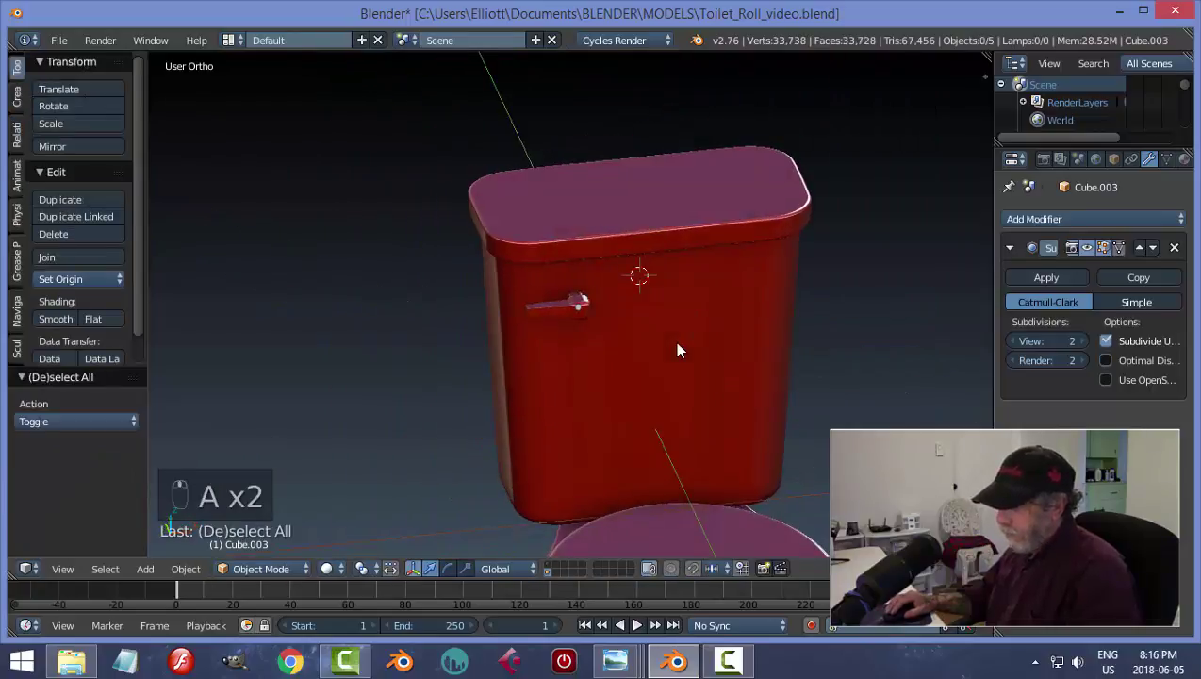
- Nudge the handle along one axis on the tank front and save the file
{"action": "key", "text": "ctrl+s"}
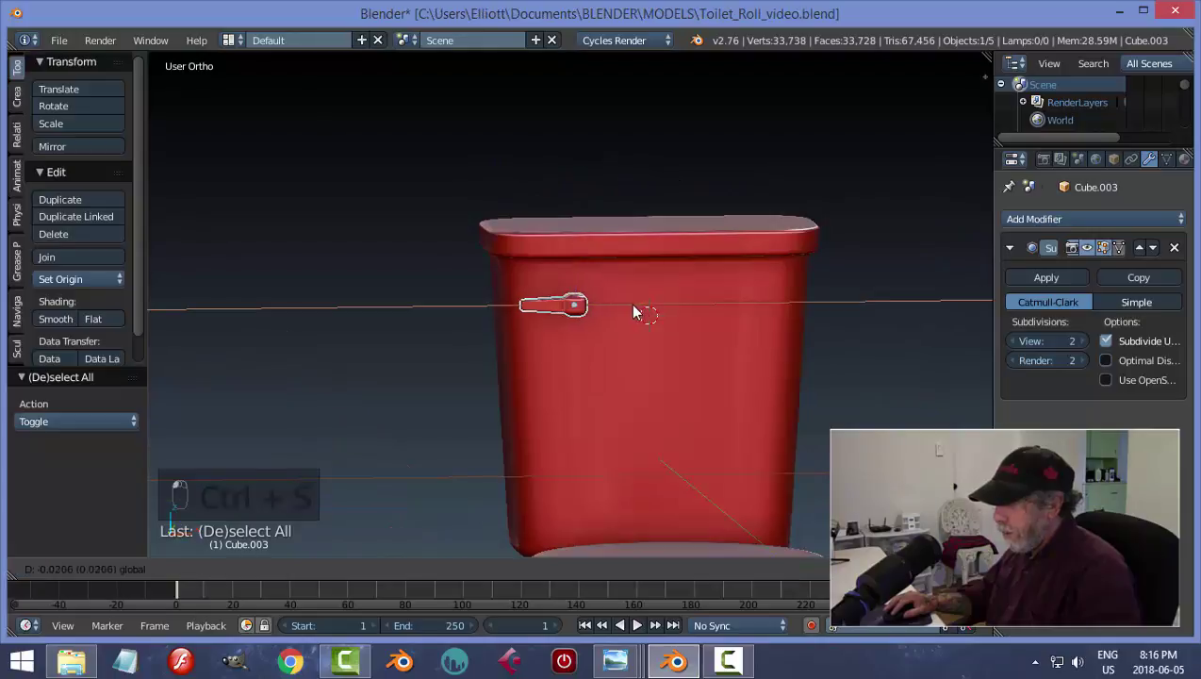
{"action": "key", "text": "a"}
{"action": "middle_click", "coordinate": [653, 377]}
{"action": "key", "text": "ctrl+s"}
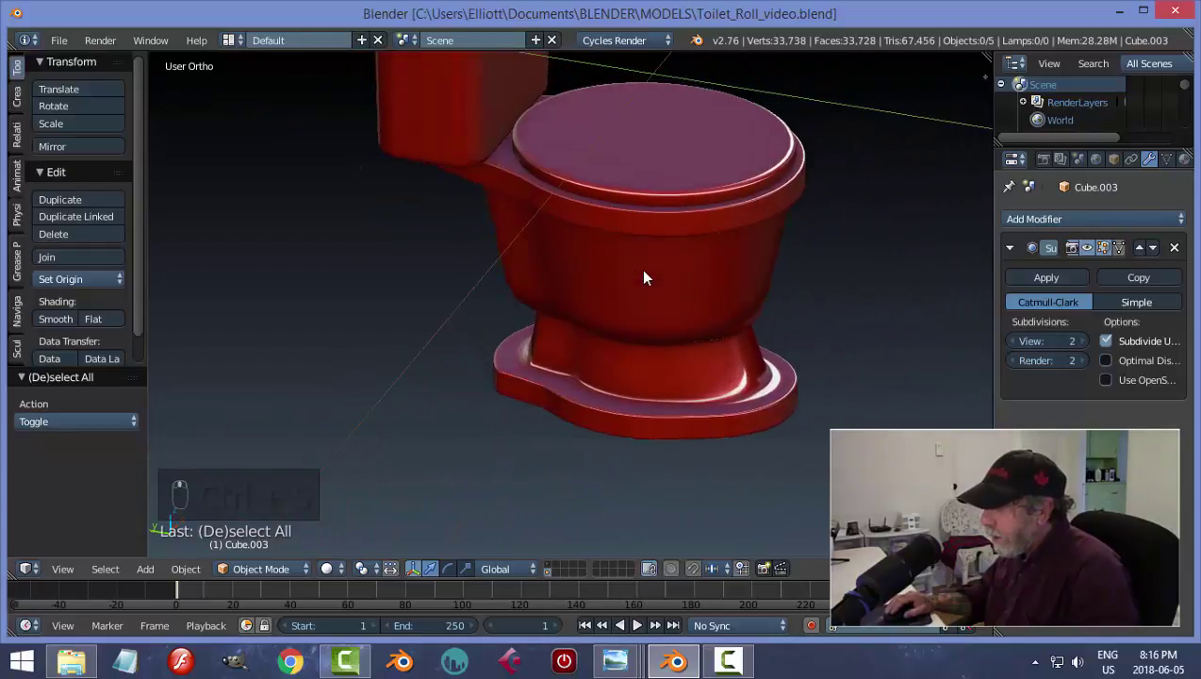
- Inspect the bowl's flared foot base vertices from the right side view
{"action": "left_click_drag", "start_coordinate": [659, 375], "coordinate": [682, 380]}
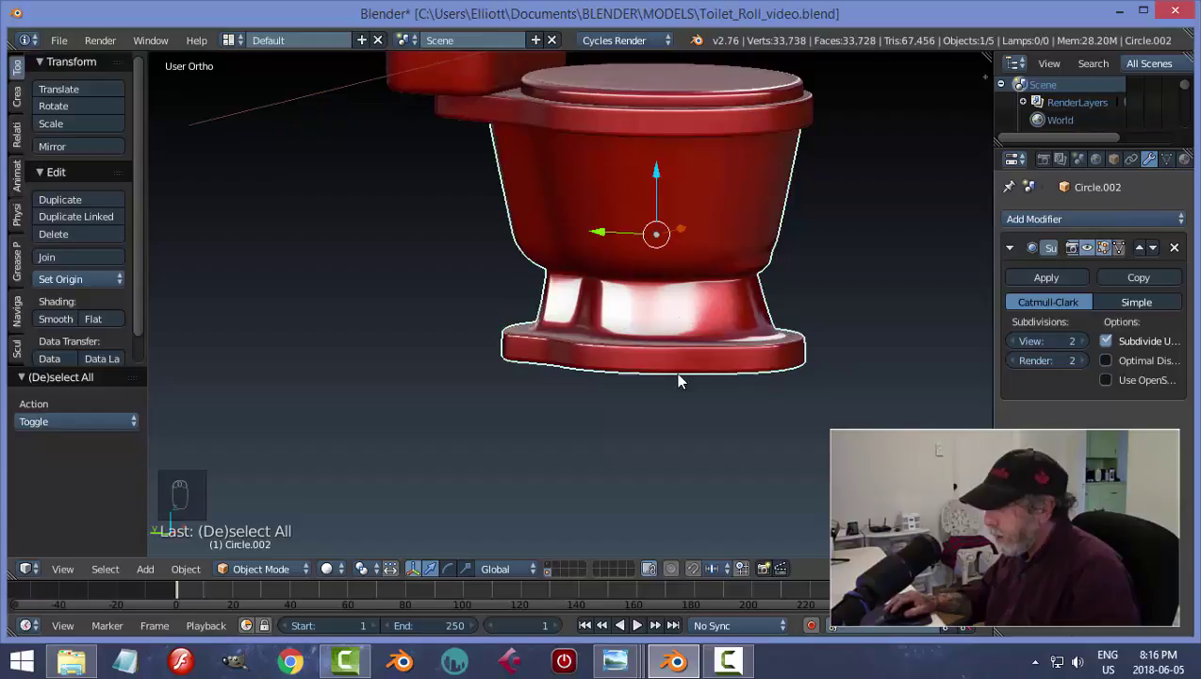
{"action": "key", "text": "Tab"}
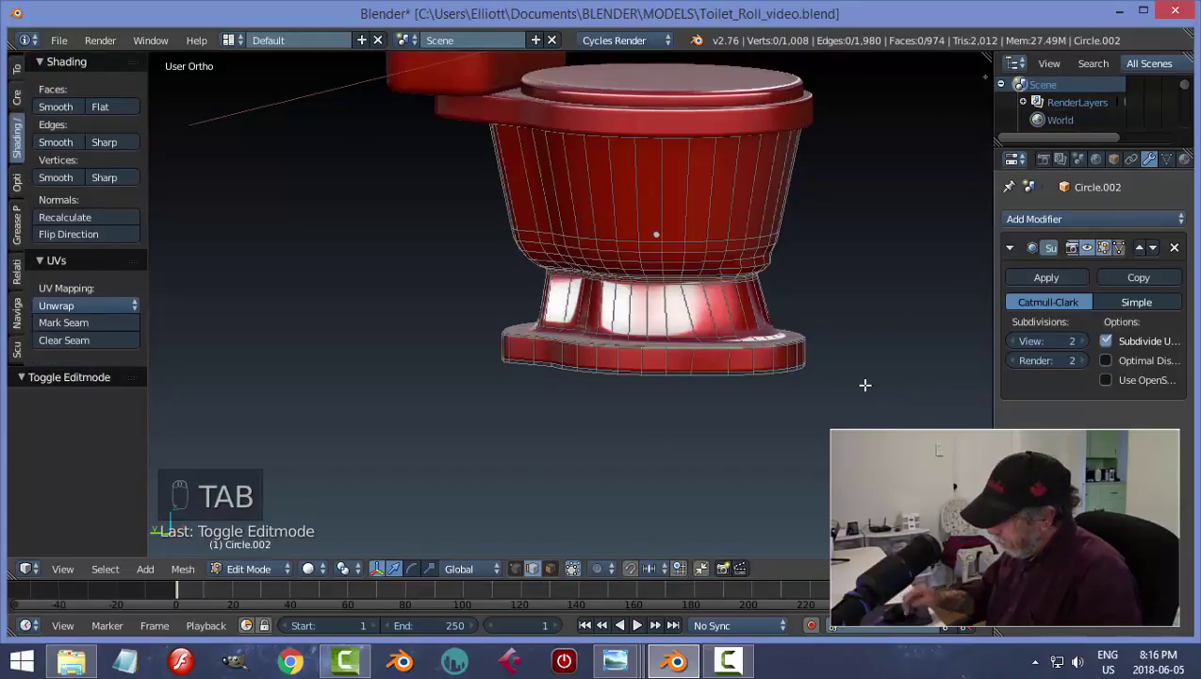
{"action": "key", "text": "KP_3"}
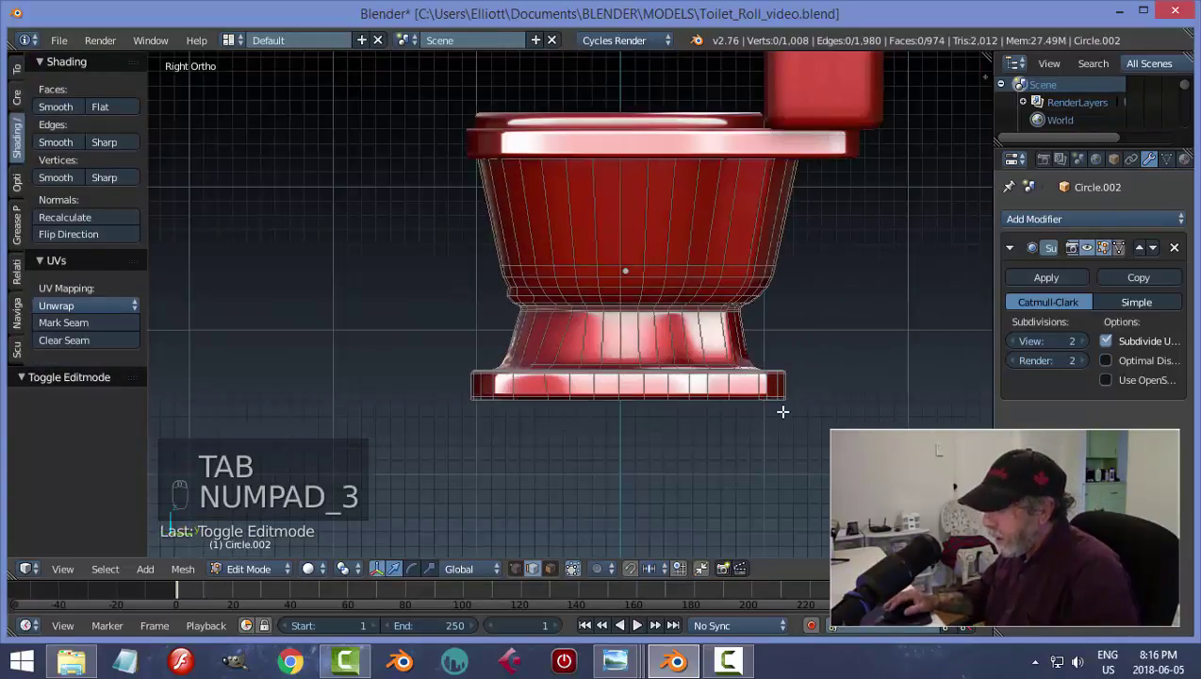
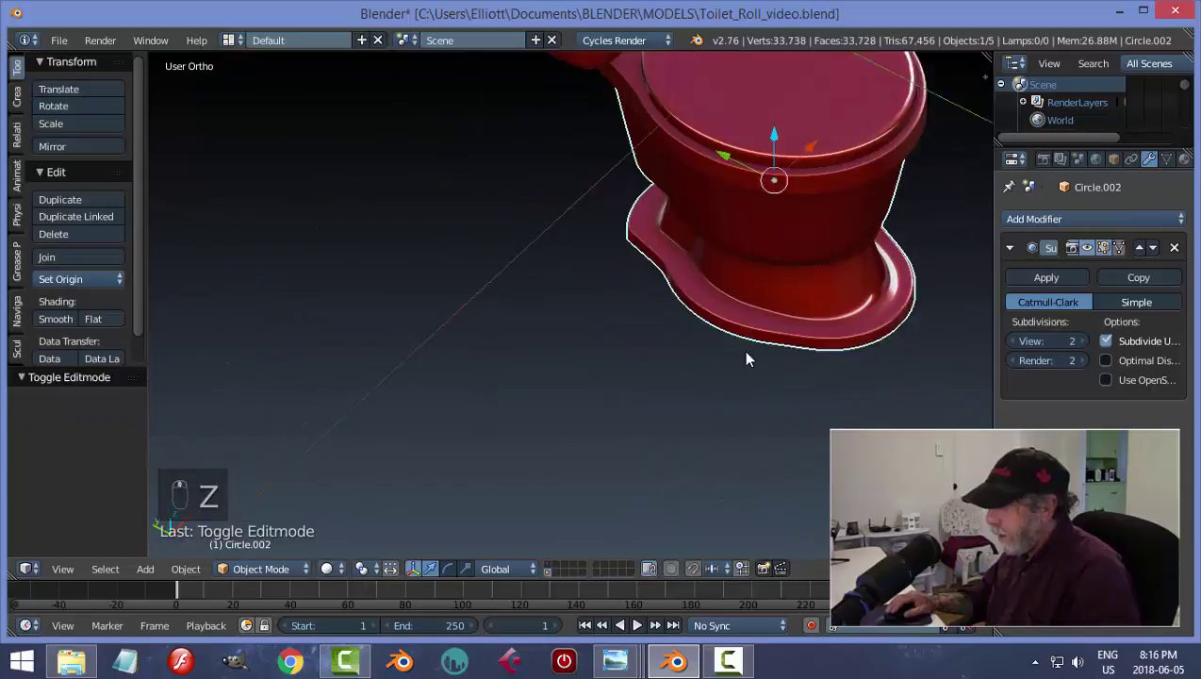
{"action": "key", "text": "Tab"}
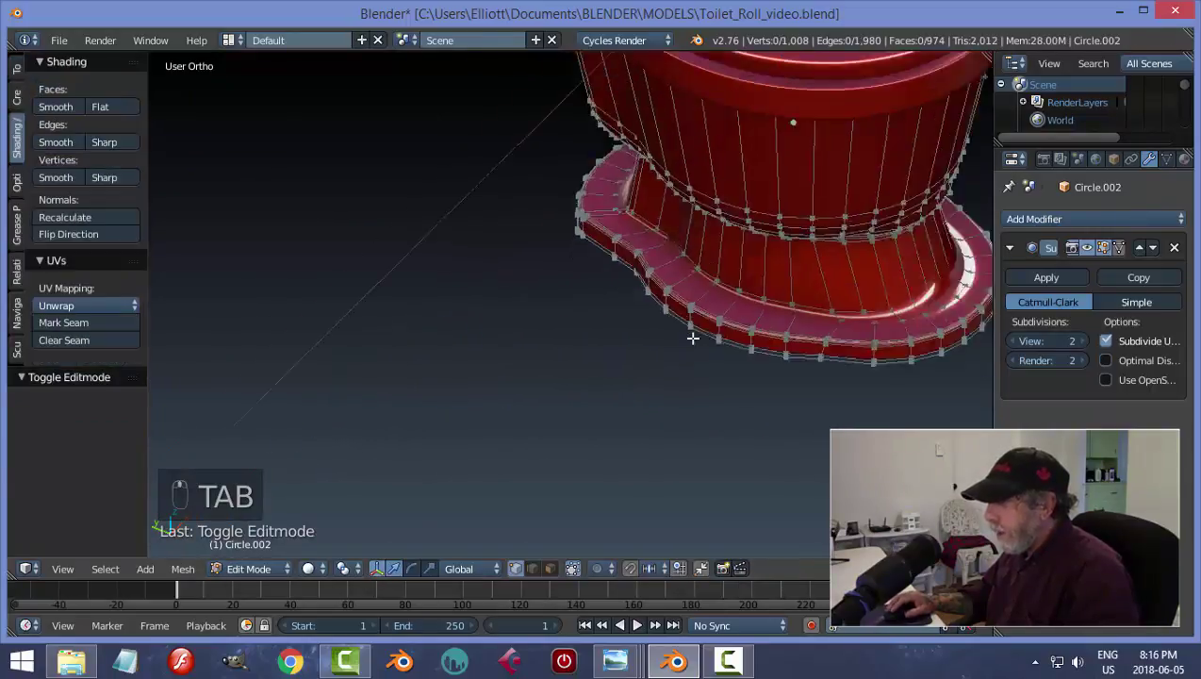
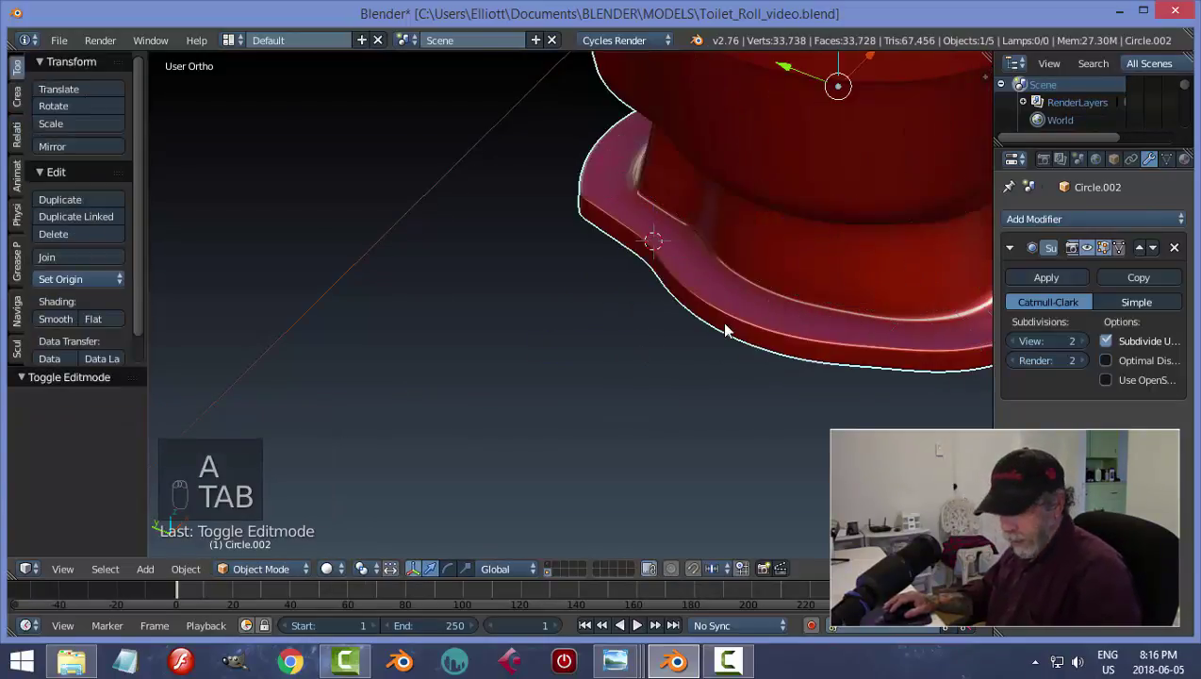
- Add a circle, scale it to 0.05 and slide it along X onto the base flange
{"action": "key", "text": "shift+a"}
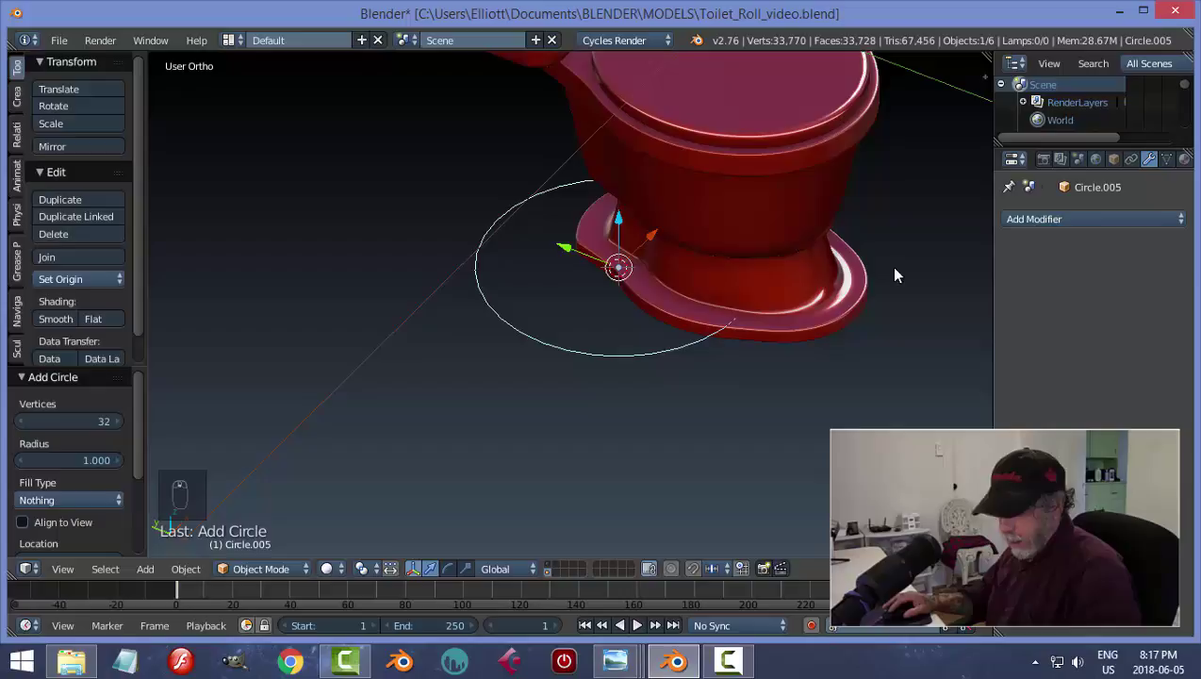
{"action": "key", "text": "s"}
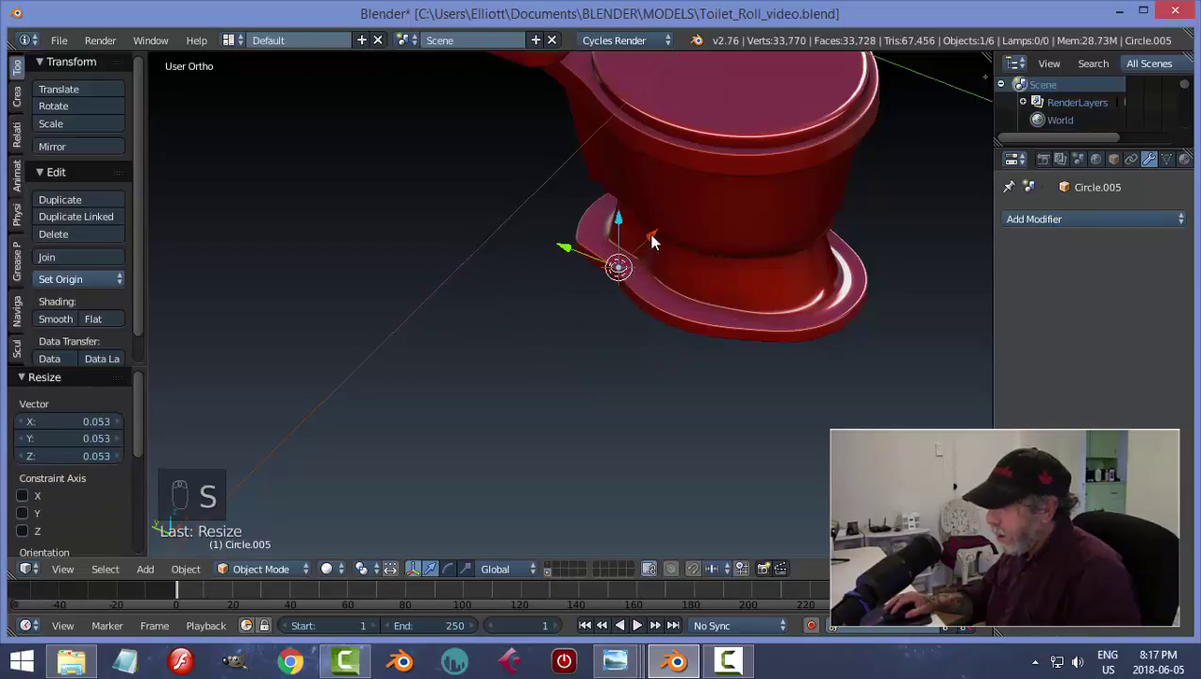
{"action": "left_click_drag", "start_coordinate": [657, 240], "coordinate": [748, 306]}
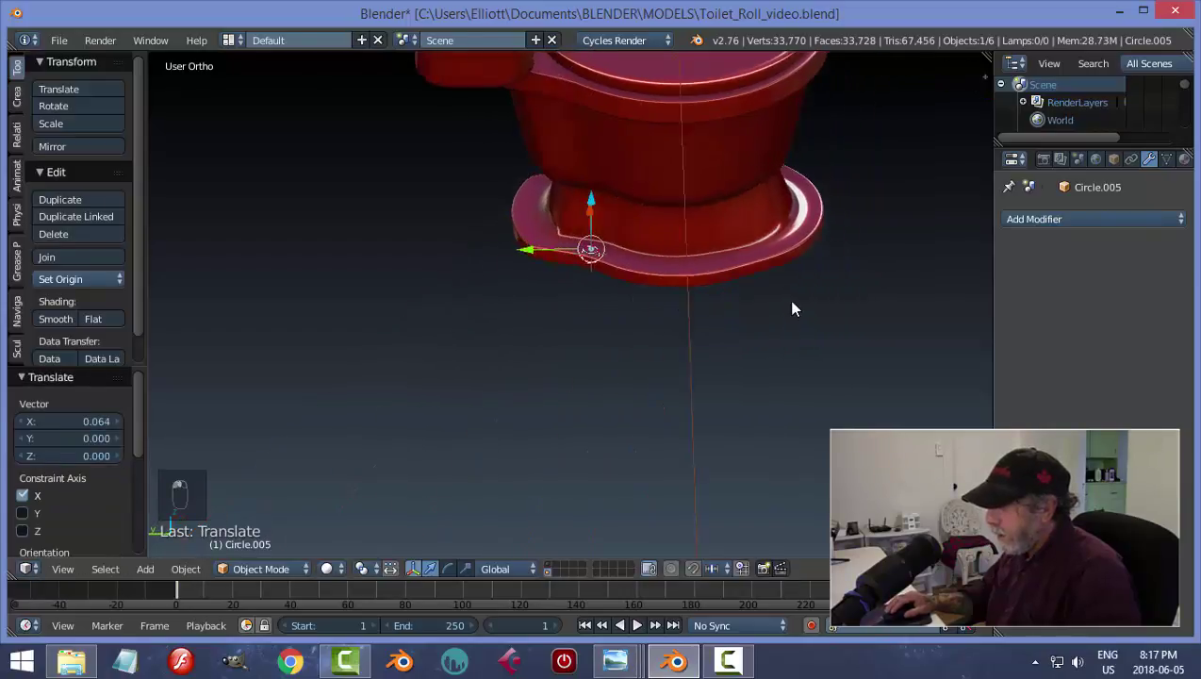
{"action": "key", "text": "KP_Decimal"}
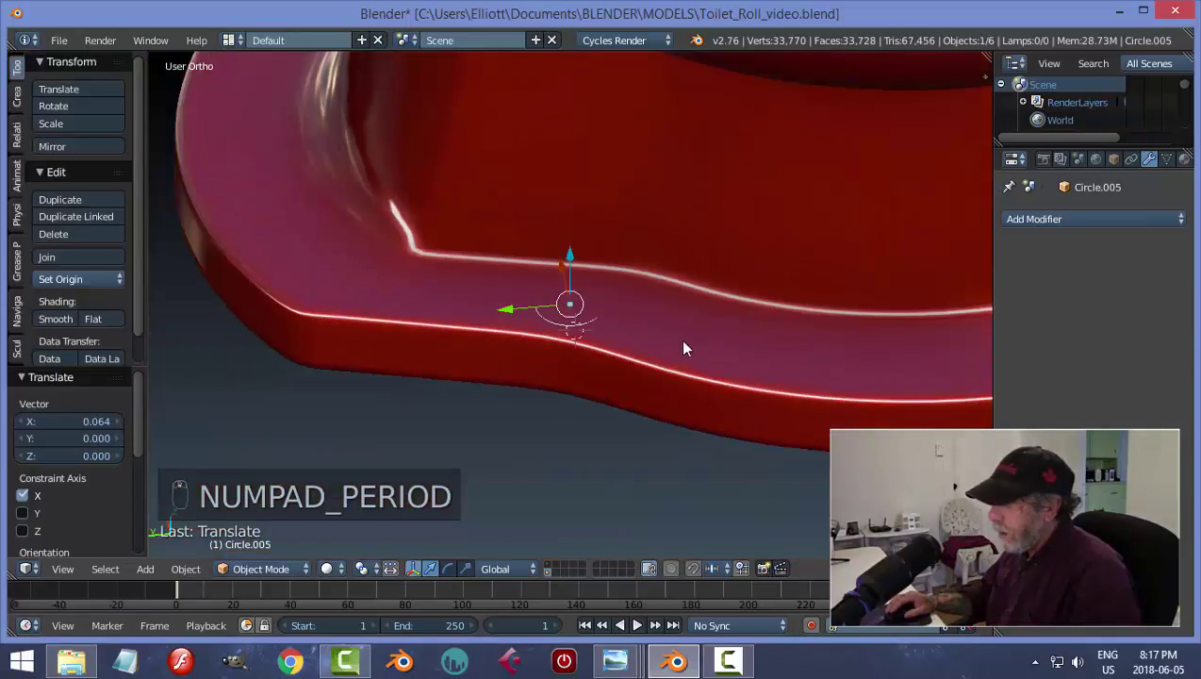
{"action": "middle_click", "coordinate": [579, 245]}
- Fill the circle, extrude it into a short tapered cylinder and apply rotation and scale
{"action": "key", "text": "Tab"}
{"action": "key", "text": "f"}
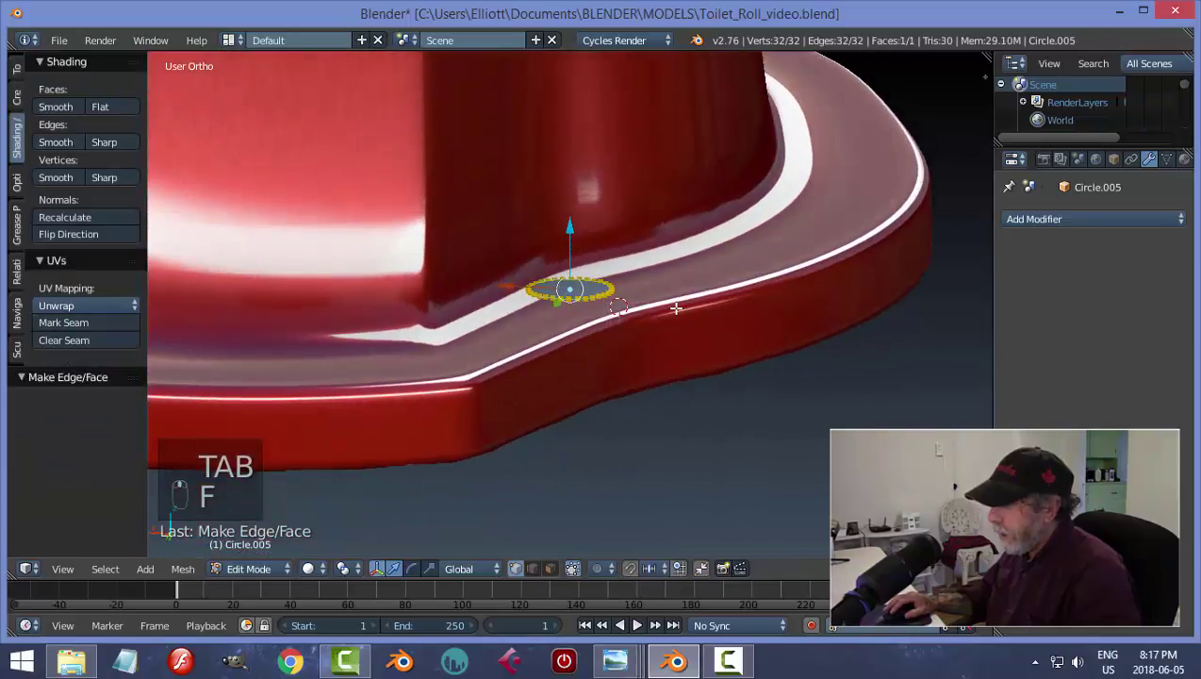
{"action": "key", "text": "e"}
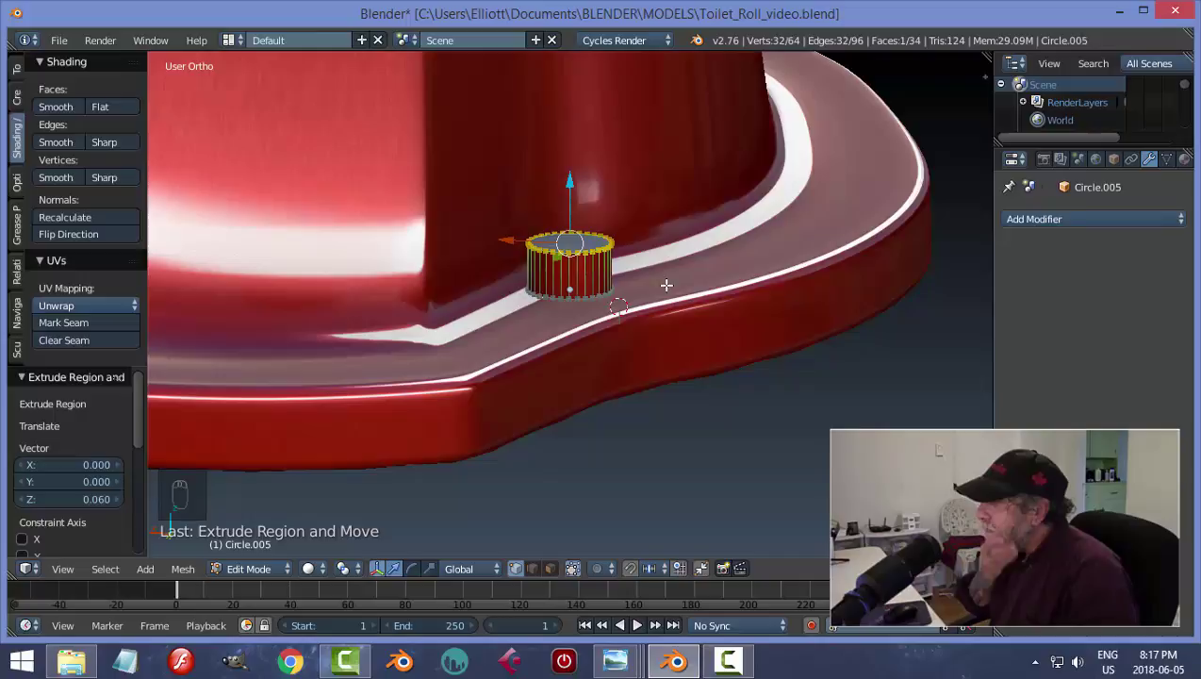
{"action": "key", "text": "s"}
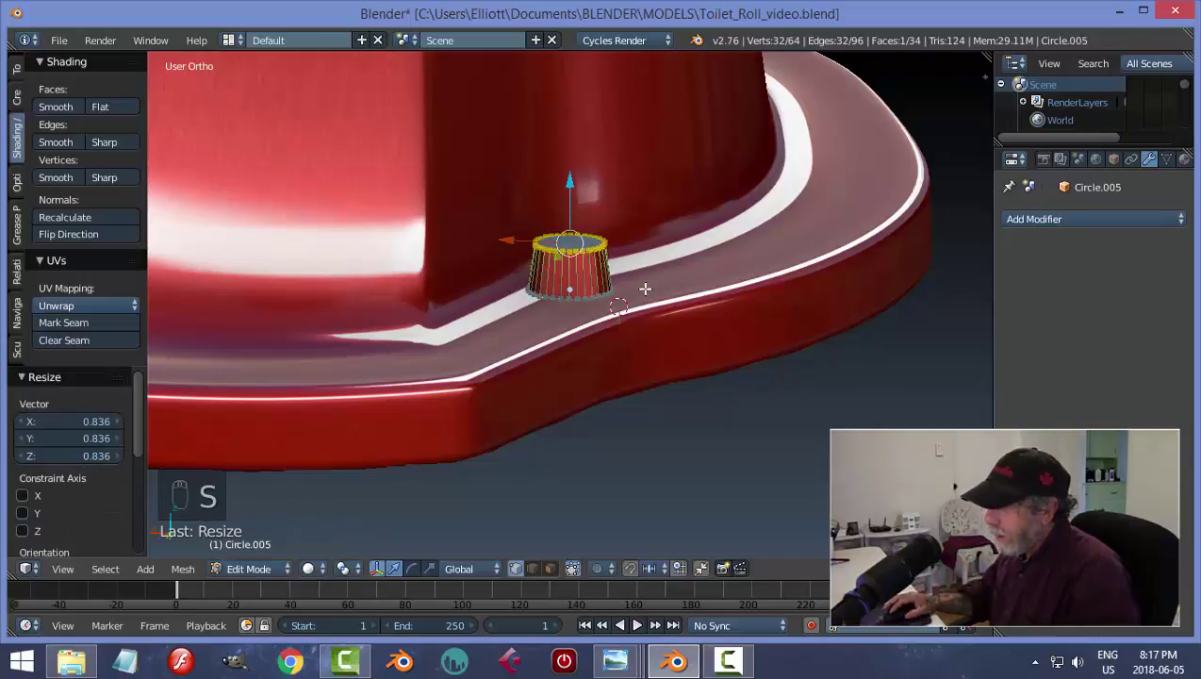
{"action": "key", "text": "Tab"}
{"action": "key", "text": "ctrl+a"}
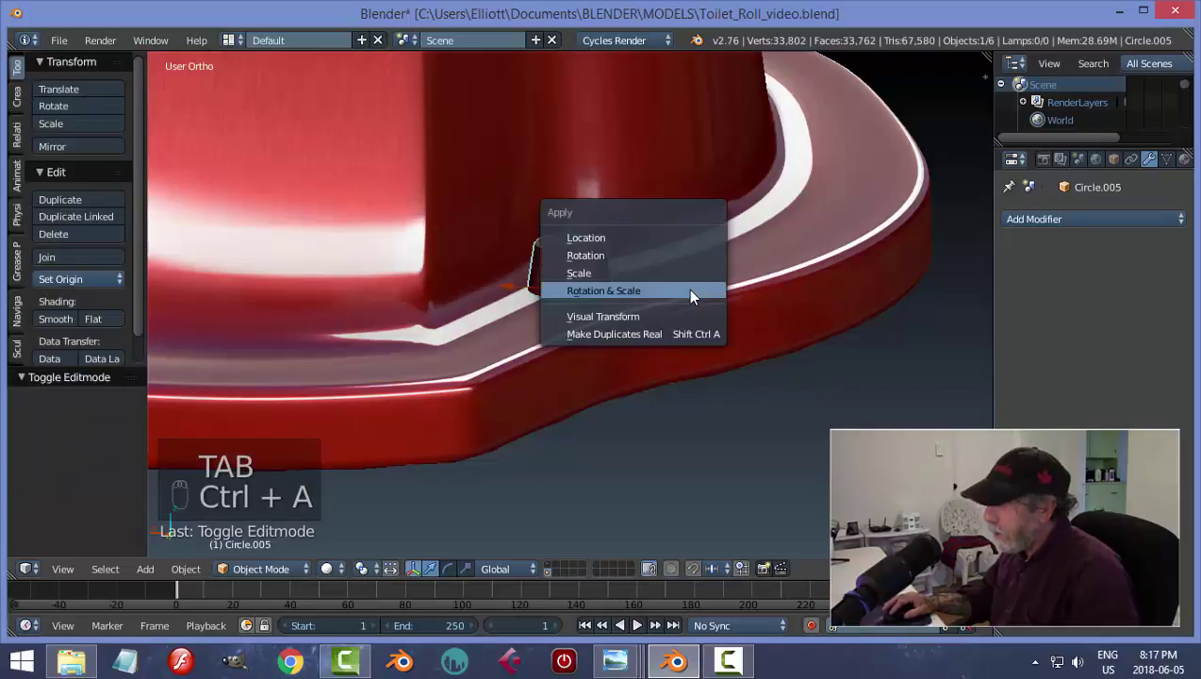
{"action": "key", "text": "Tab"}
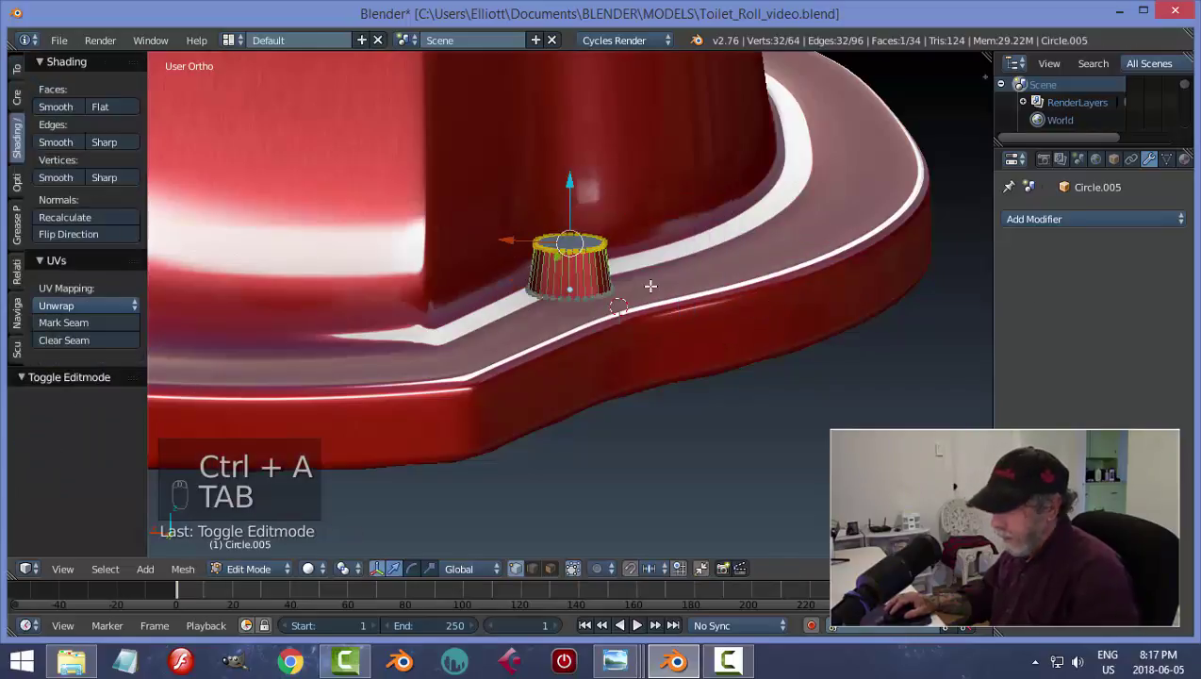
- Bevel the cap's top into a rounded dome with extra segments and inspect it on the flange
{"action": "key", "text": "ctrl+b"}
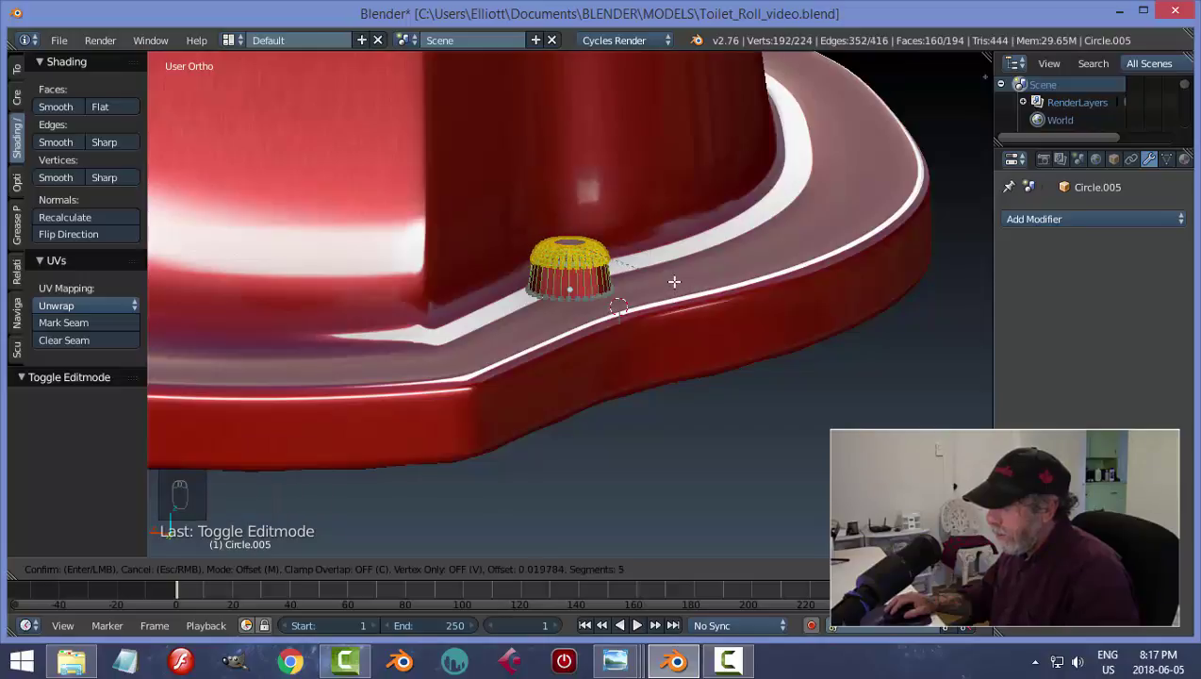
{"action": "key", "text": "a"}
{"action": "key", "text": "Tab"}
{"action": "left_click_drag", "start_coordinate": [578, 234], "coordinate": [64, 323]}
{"action": "key", "text": "a"}
{"action": "left_click_drag", "start_coordinate": [609, 333], "coordinate": [388, 286]}
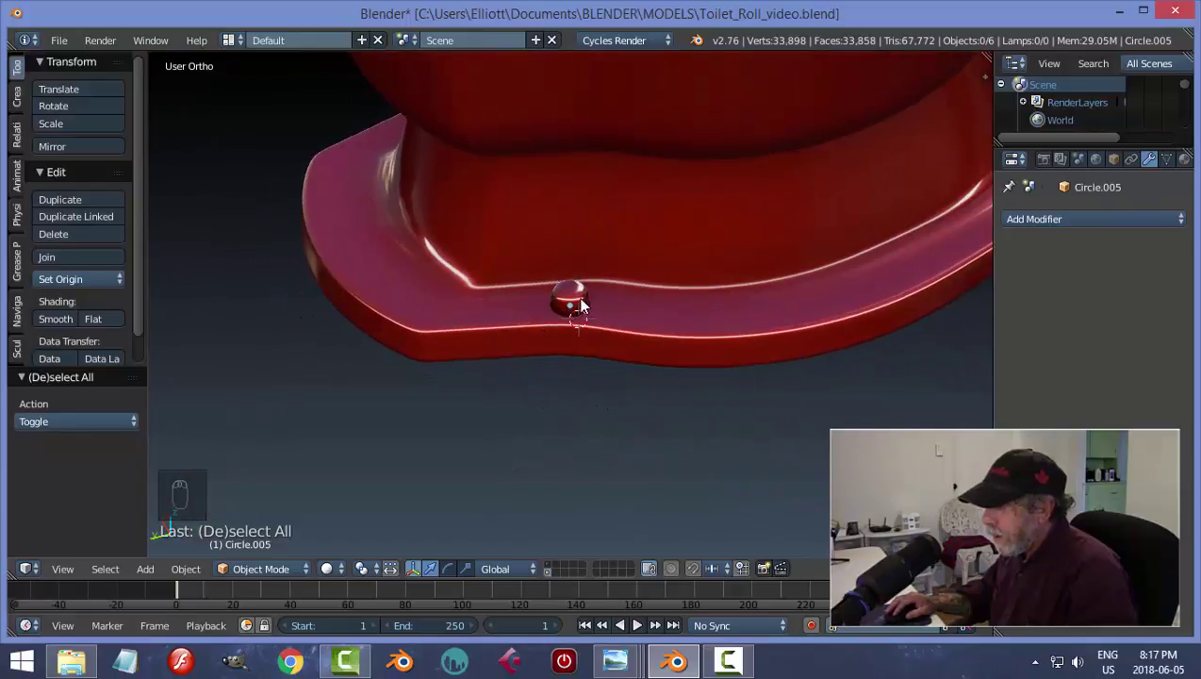
- Place a mirrored bolt cap on the opposite side of the foot base and save the file
{"action": "left_click_drag", "start_coordinate": [578, 297], "coordinate": [679, 309]}
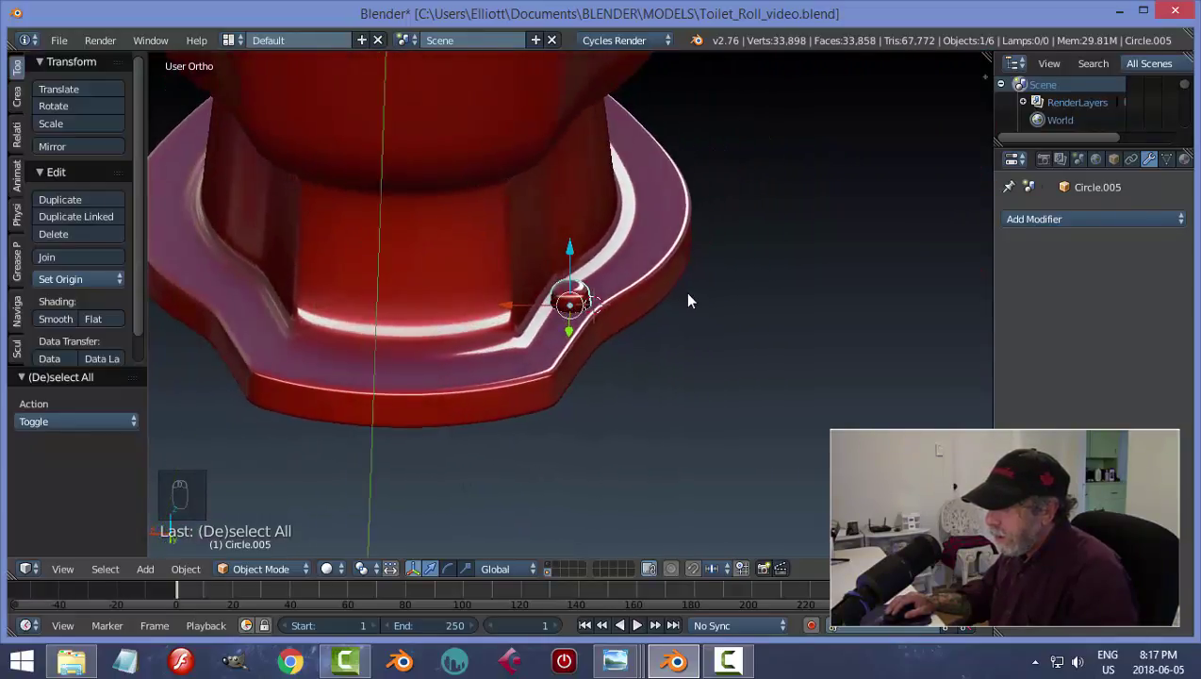
{"action": "left_click_drag", "start_coordinate": [617, 343], "coordinate": [602, 328]}
{"action": "left_click_drag", "start_coordinate": [602, 328], "coordinate": [730, 339]}
{"action": "key", "text": "shift+s"}
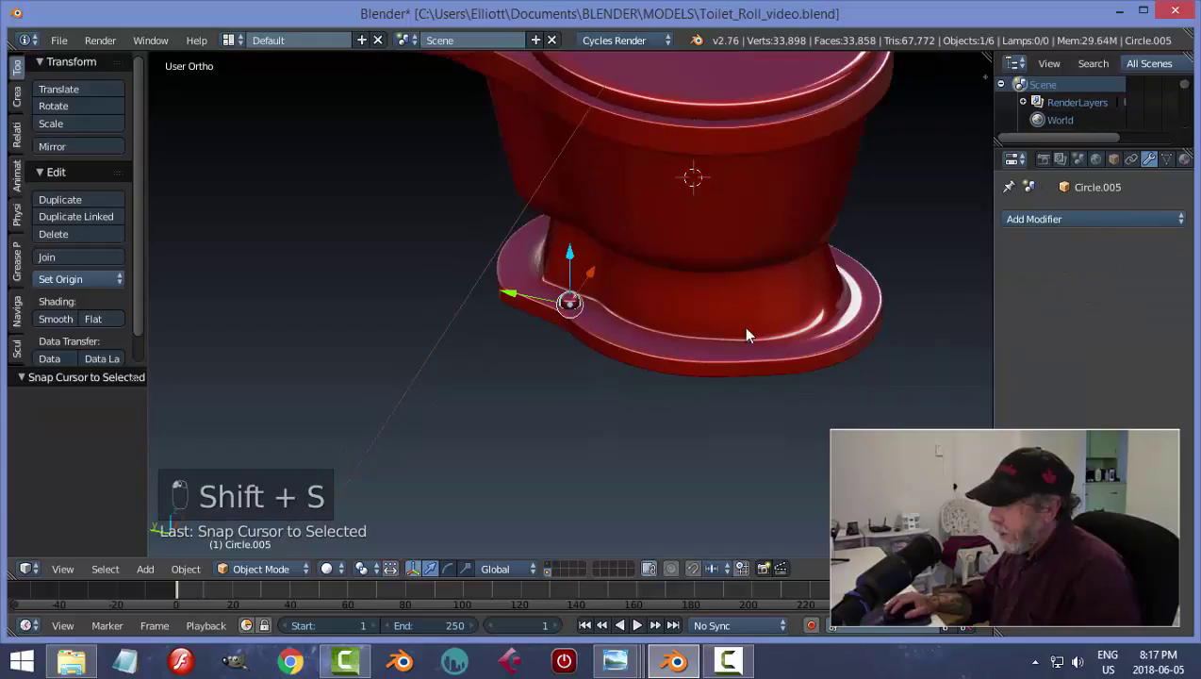
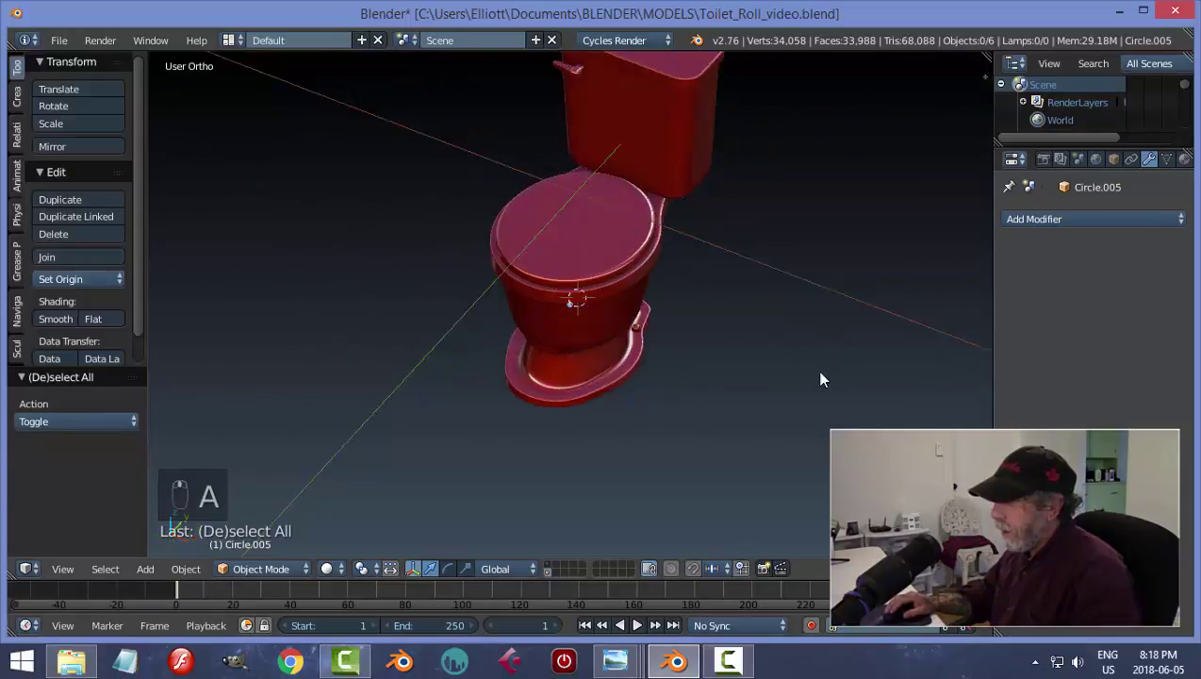
{"action": "left_click_drag", "start_coordinate": [821, 383], "coordinate": [833, 264]}
{"action": "key", "text": "ctrl+s"}
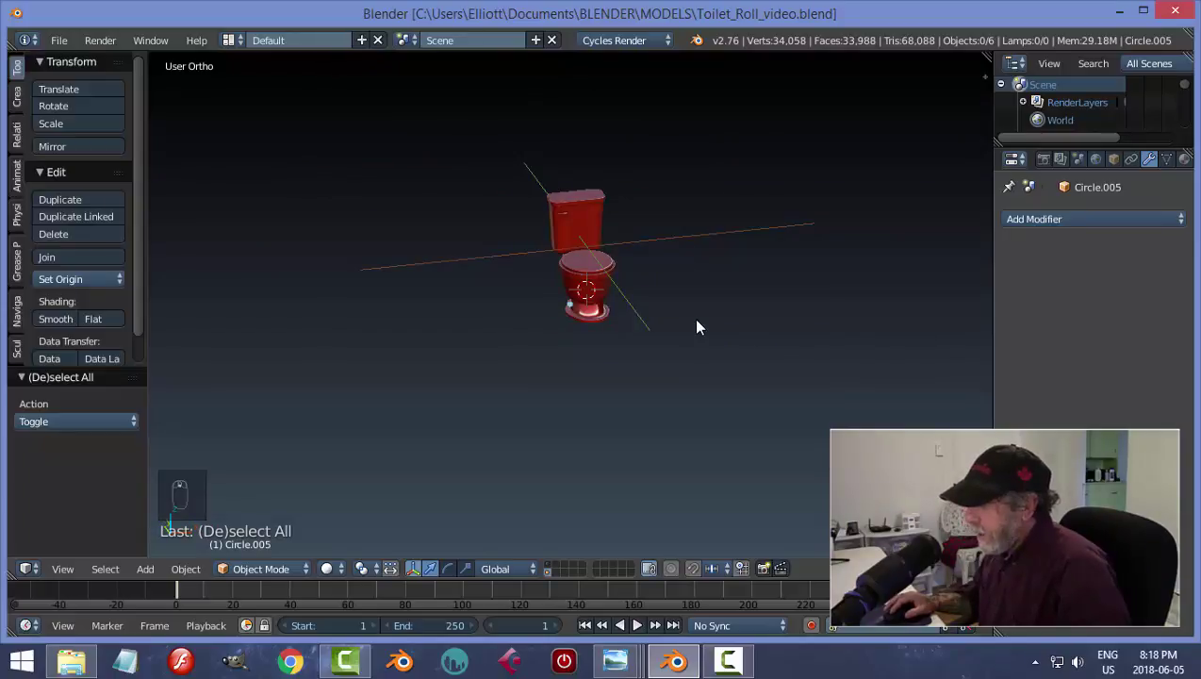
- Push the toilet back toward the red wall and stretch the wall plane wider along its length
{"action": "key", "text": "a"}
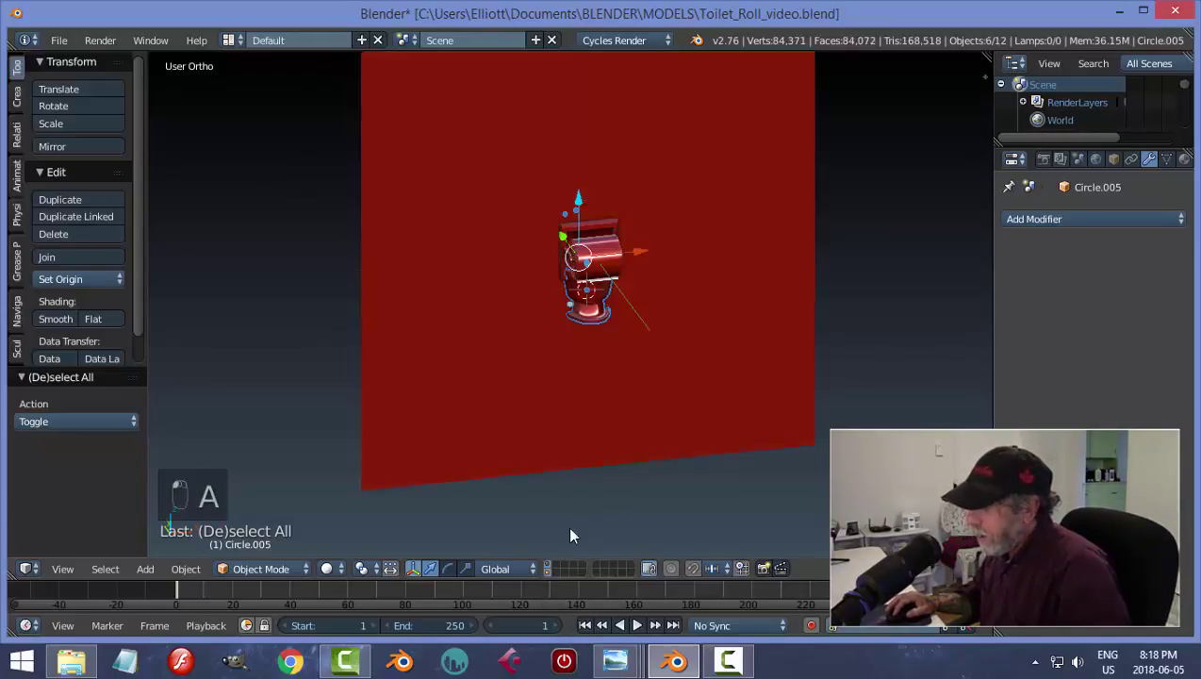
{"action": "left_click", "coordinate": [643, 379]}
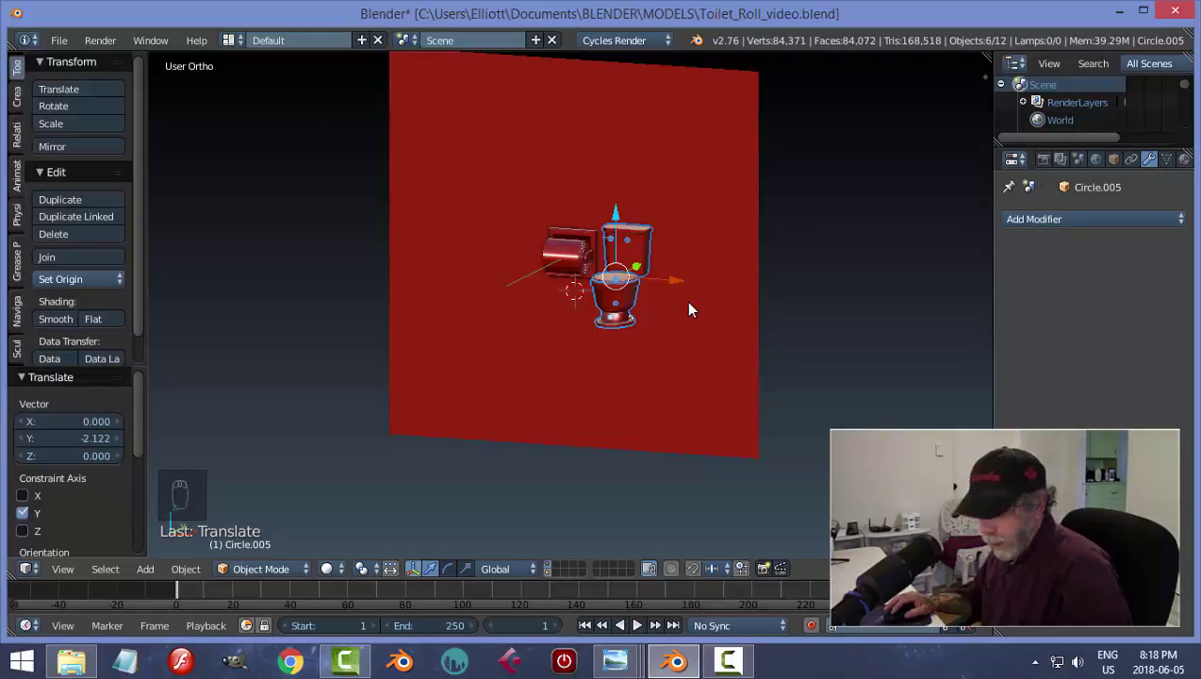
{"action": "key", "text": "s"}
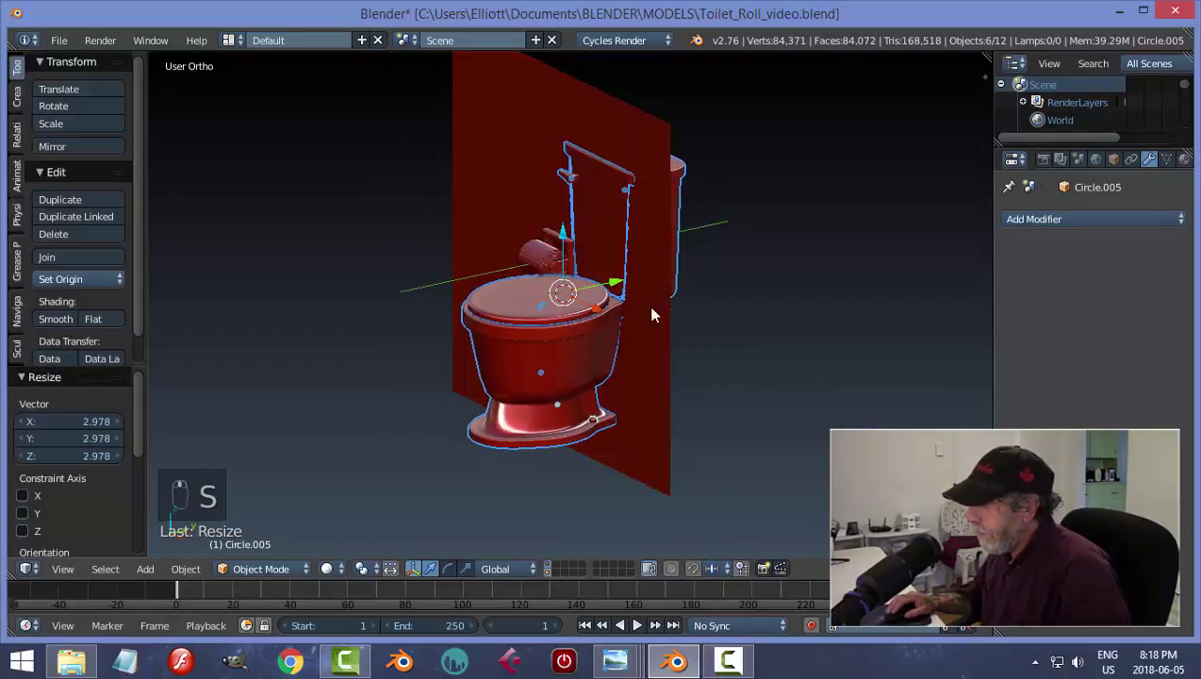
{"action": "left_click_drag", "start_coordinate": [623, 285], "coordinate": [654, 317]}
{"action": "left_click_drag", "start_coordinate": [729, 295], "coordinate": [774, 305]}
{"action": "left_click_drag", "start_coordinate": [774, 304], "coordinate": [769, 260]}
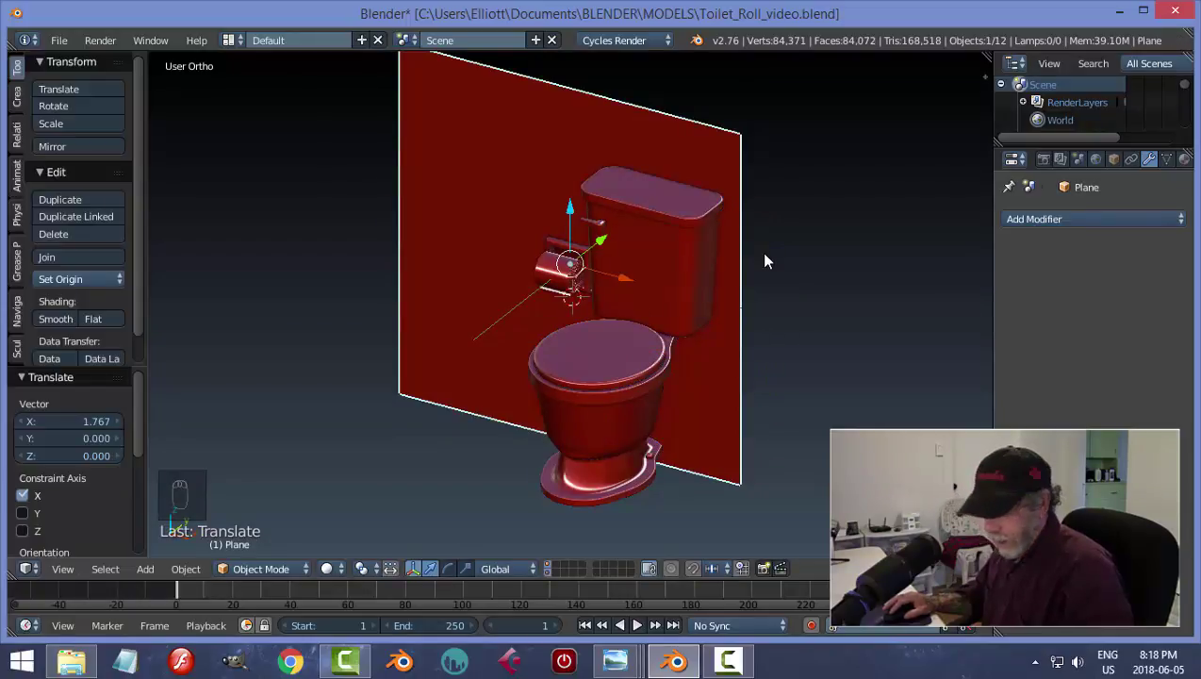
{"action": "key", "text": "s"}
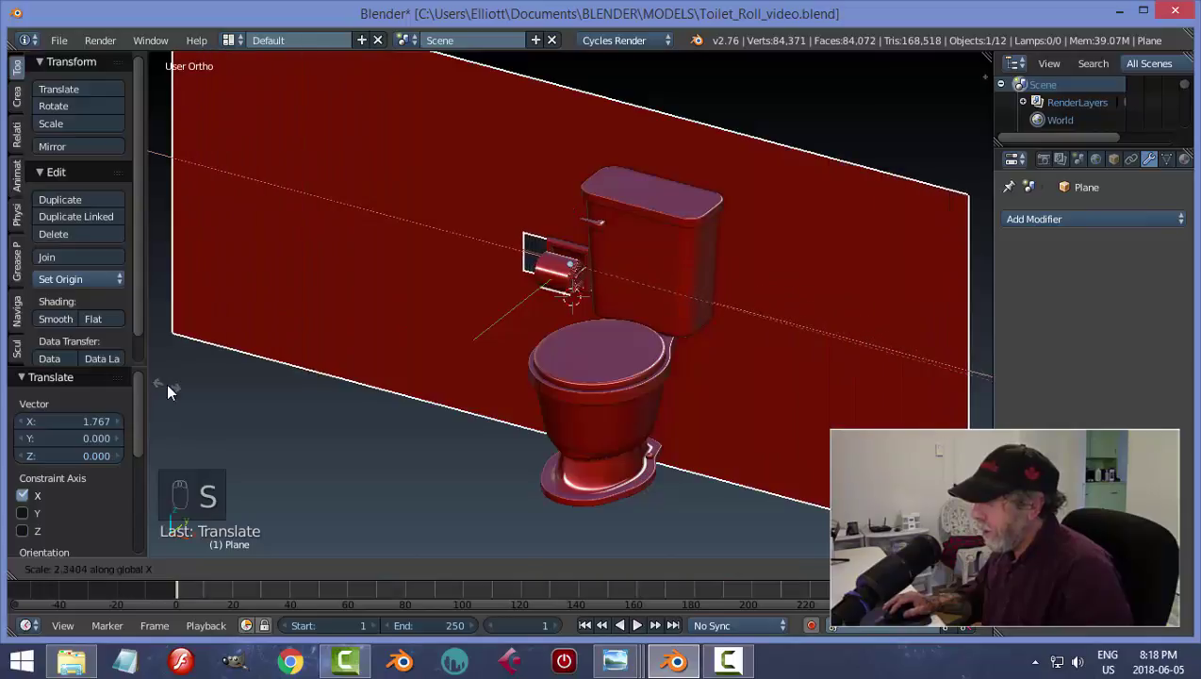
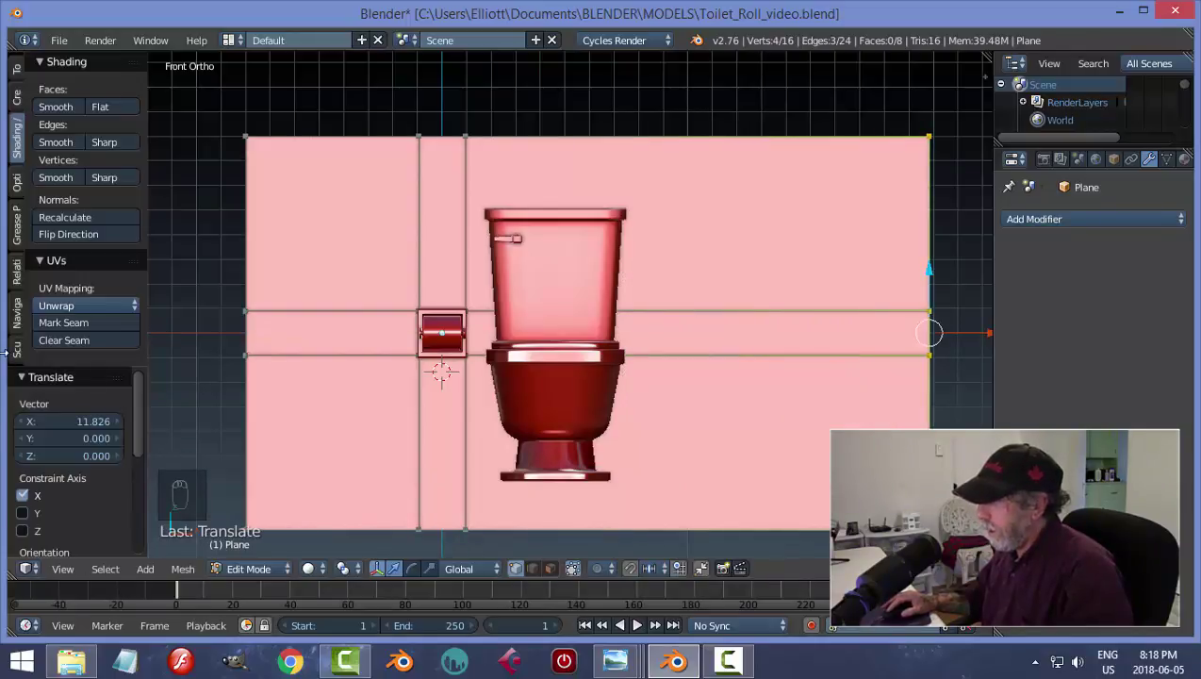
{"action": "key", "text": "a"}
{"action": "key", "text": "Tab"}
{"action": "left_click", "coordinate": [729, 262]}
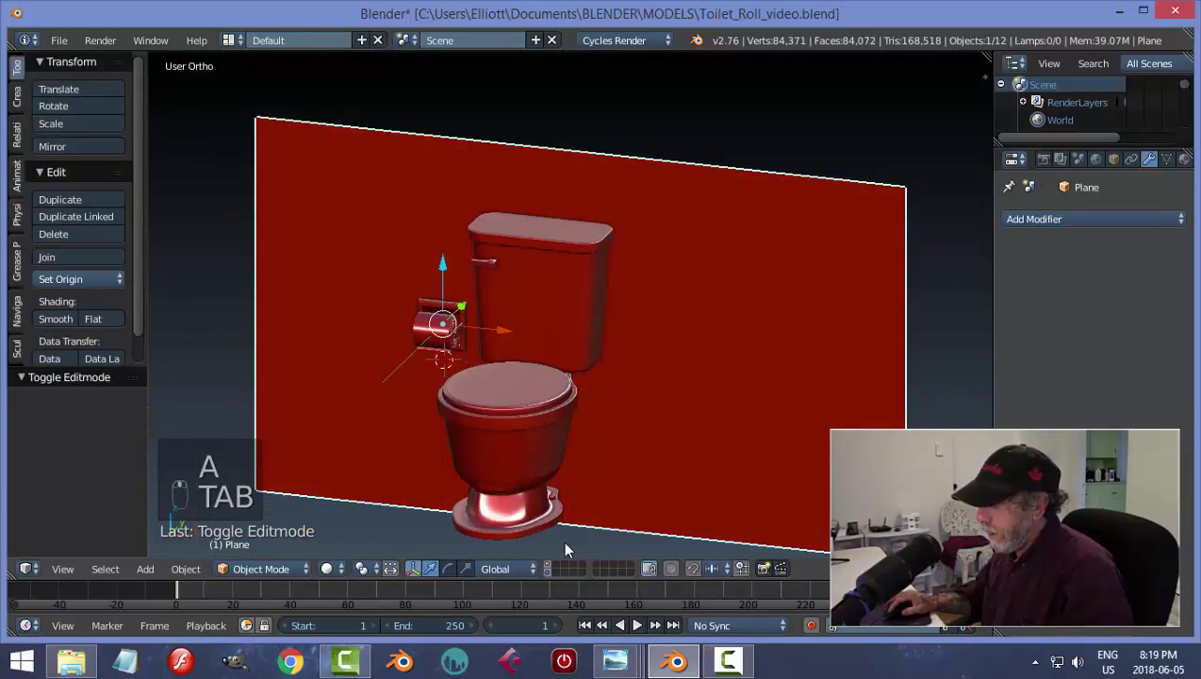
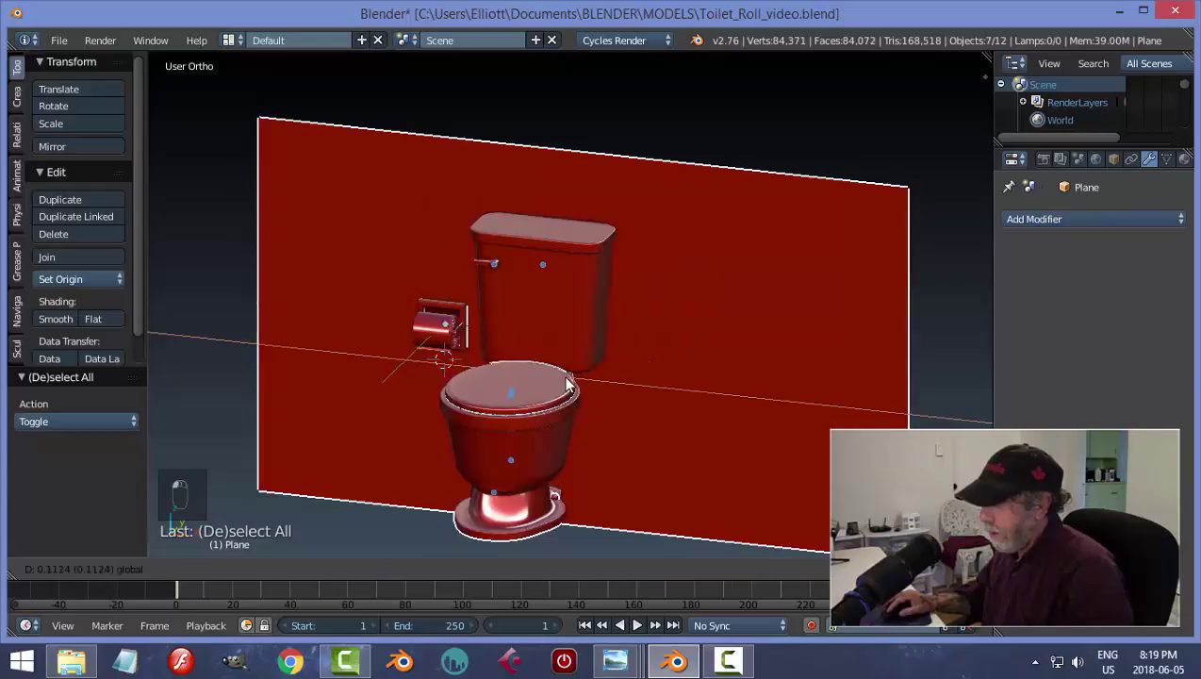
- Slide the six toilet parts along the wall beside the roll holder, lower them slightly, then deselect
{"action": "left_click", "coordinate": [579, 390]}
{"action": "key", "text": "ctrl+z"}
{"action": "left_click_drag", "start_coordinate": [709, 327], "coordinate": [577, 386]}
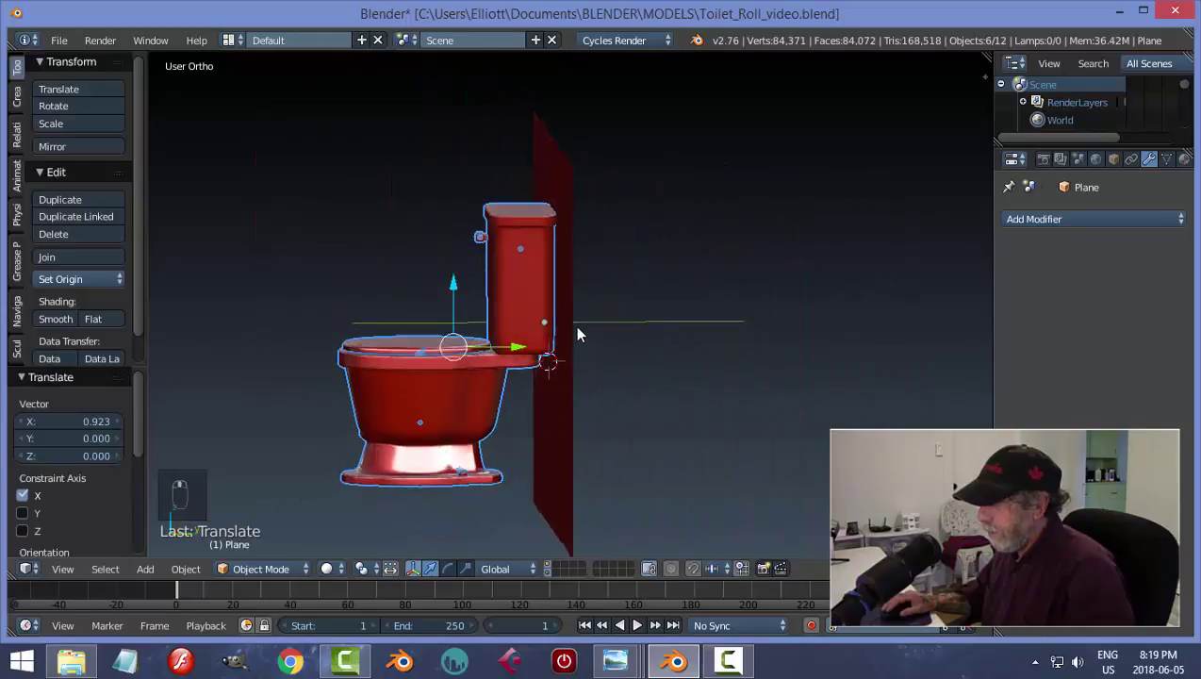
{"action": "left_click_drag", "start_coordinate": [511, 350], "coordinate": [508, 353]}
{"action": "left_click_drag", "start_coordinate": [508, 352], "coordinate": [477, 407]}
{"action": "left_click_drag", "start_coordinate": [561, 436], "coordinate": [789, 439]}
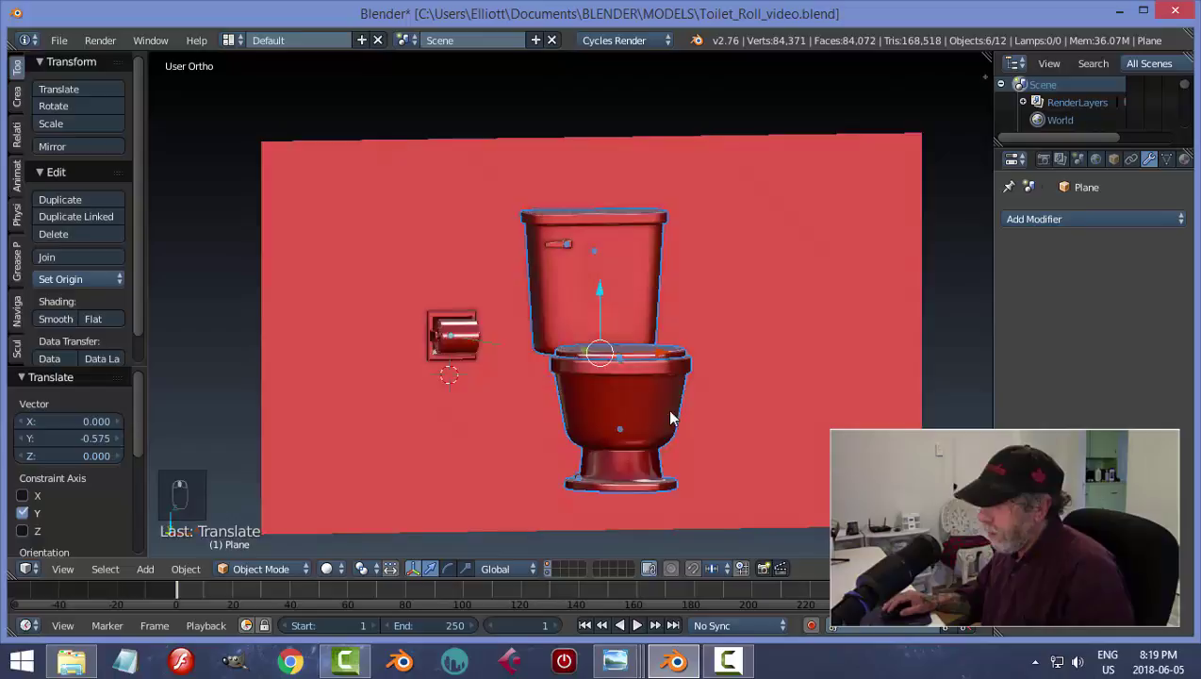
{"action": "left_click_drag", "start_coordinate": [624, 308], "coordinate": [696, 432]}
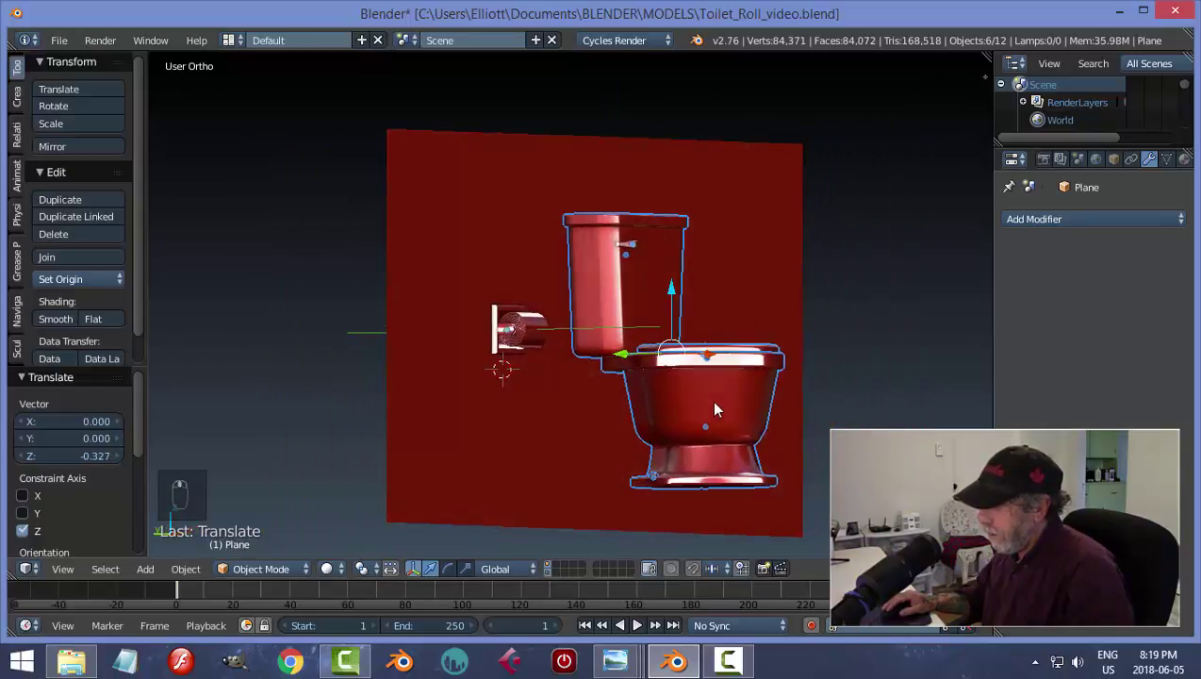
{"action": "key", "text": "a"}
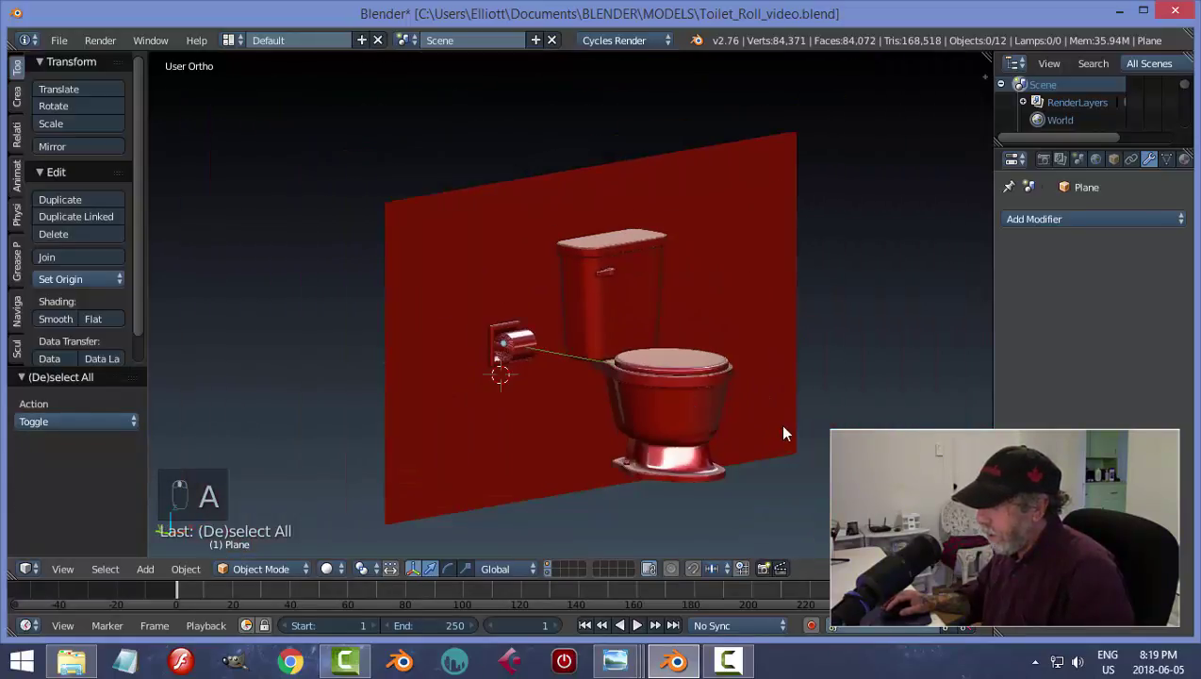
- Pull the wall's bottom row of vertices further down to extend its lower edge
{"action": "key", "text": "Tab"}
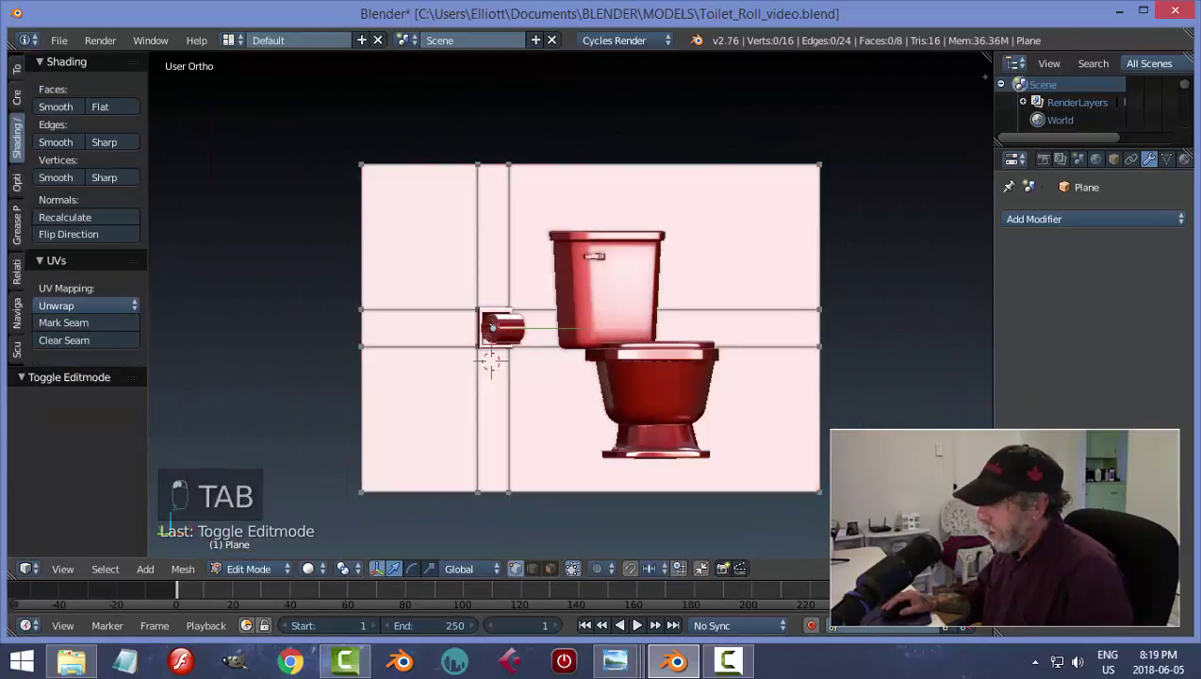
{"action": "key", "text": "b"}
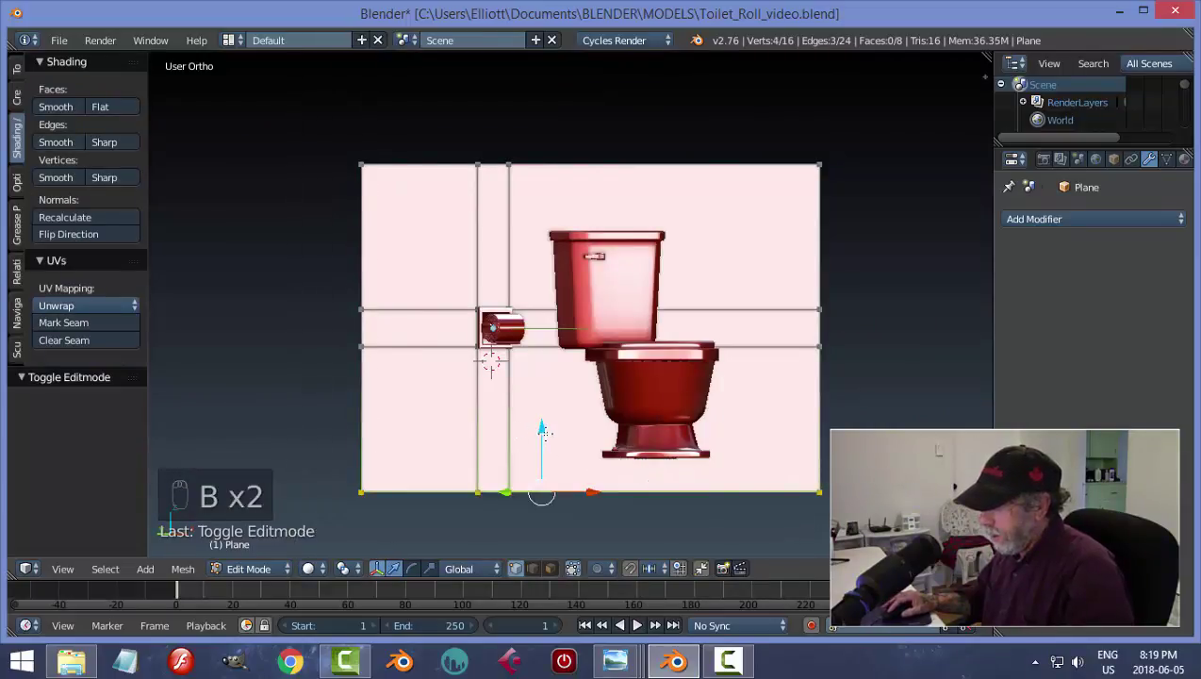
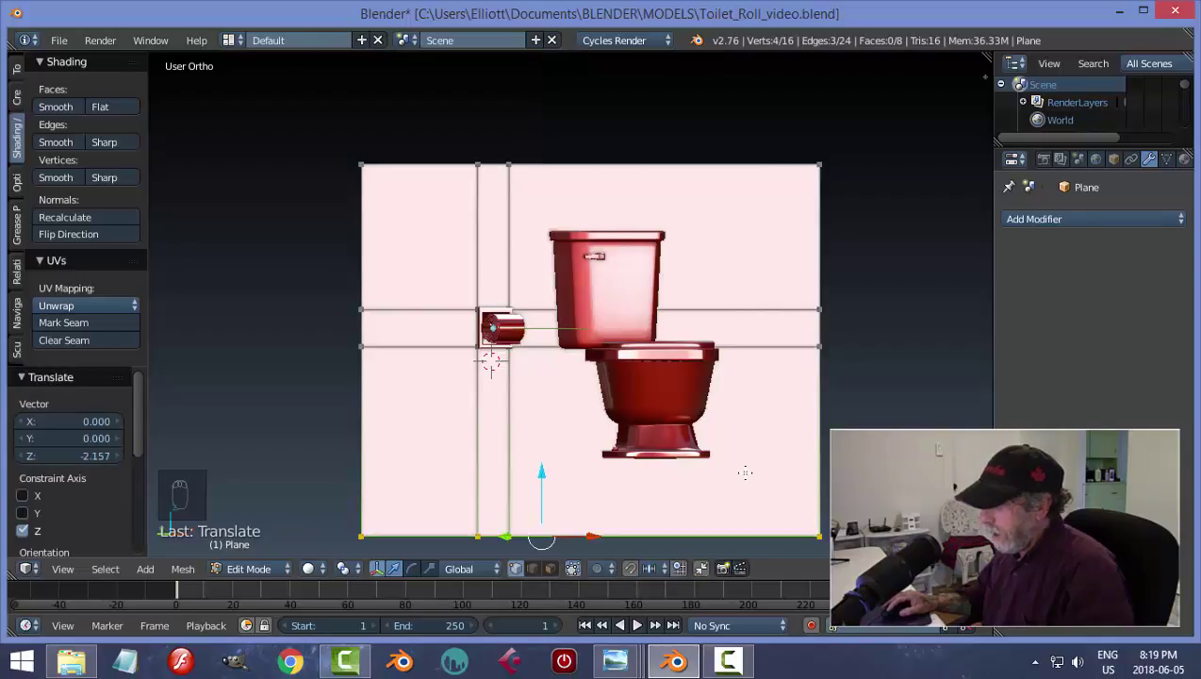
{"action": "key", "text": "a"}
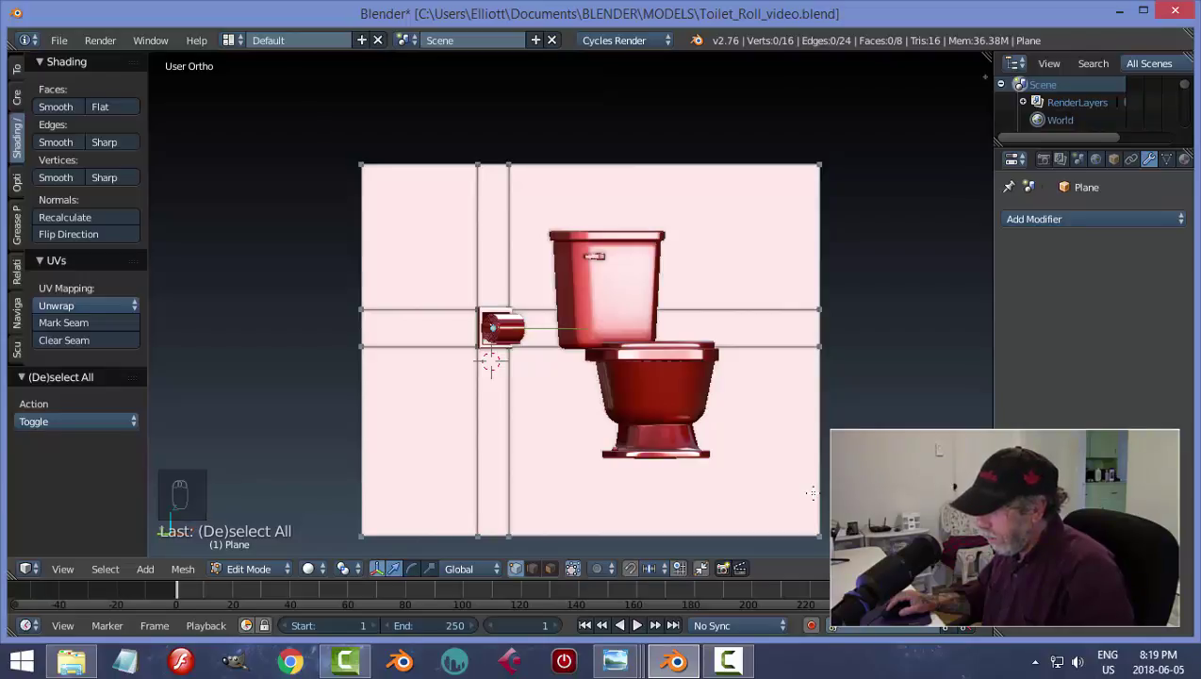
{"action": "key", "text": "Tab"}
{"action": "key", "text": "a"}
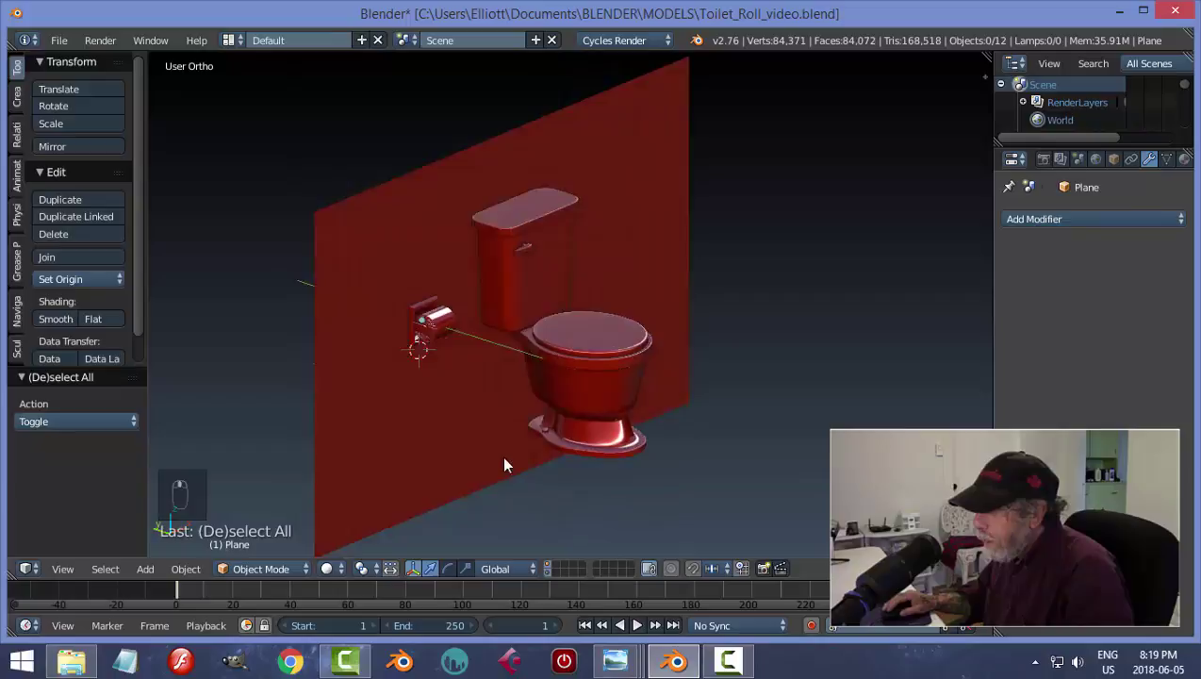
- Move the 3D cursor to the wall's bottom corner vertex, ready for the floor plane
{"action": "left_click_drag", "start_coordinate": [491, 460], "coordinate": [511, 470]}
{"action": "left_click_drag", "start_coordinate": [468, 439], "coordinate": [613, 479]}
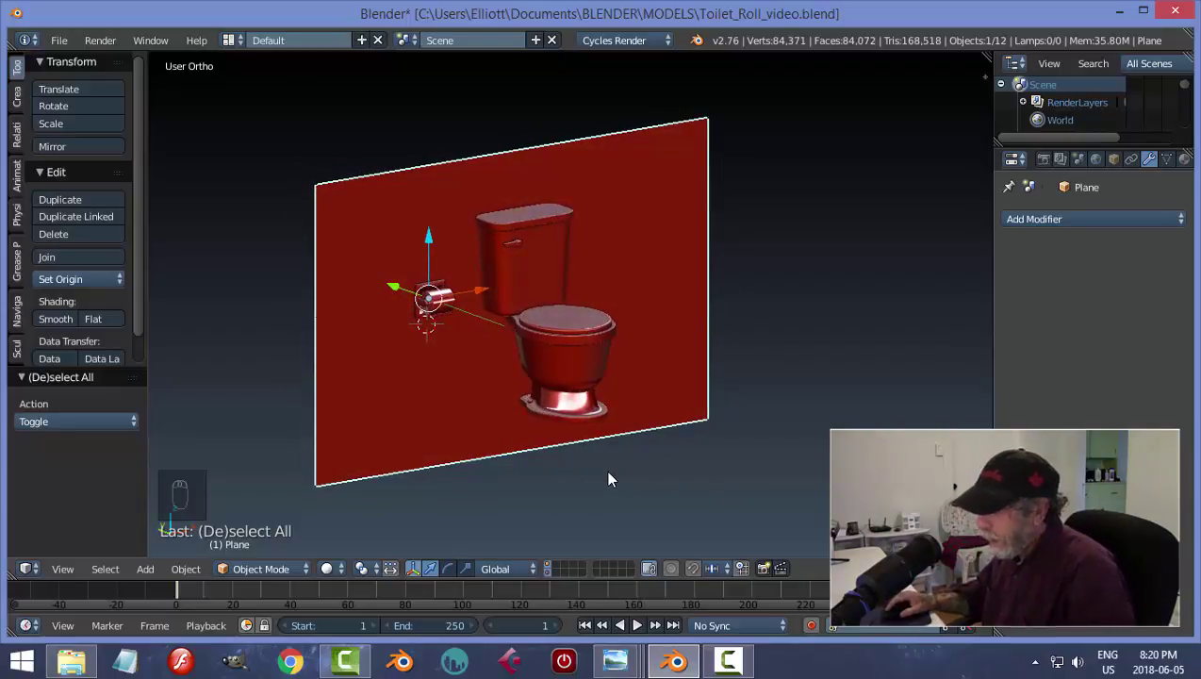
{"action": "key", "text": "ctrl+Tab"}
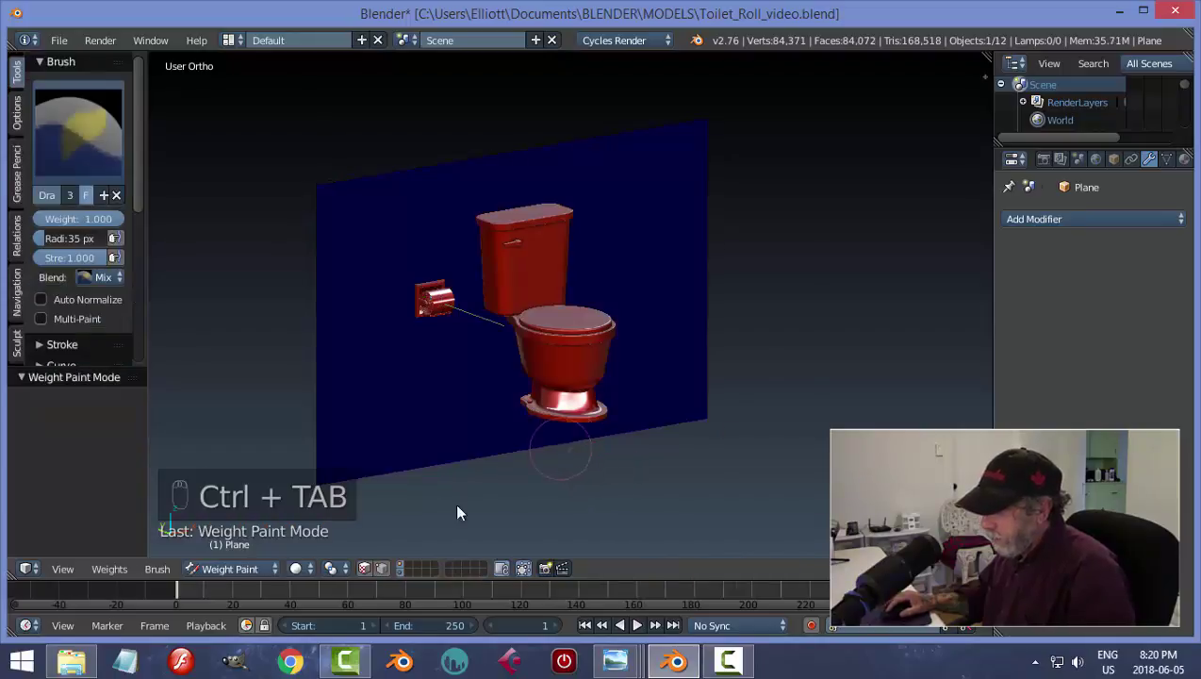
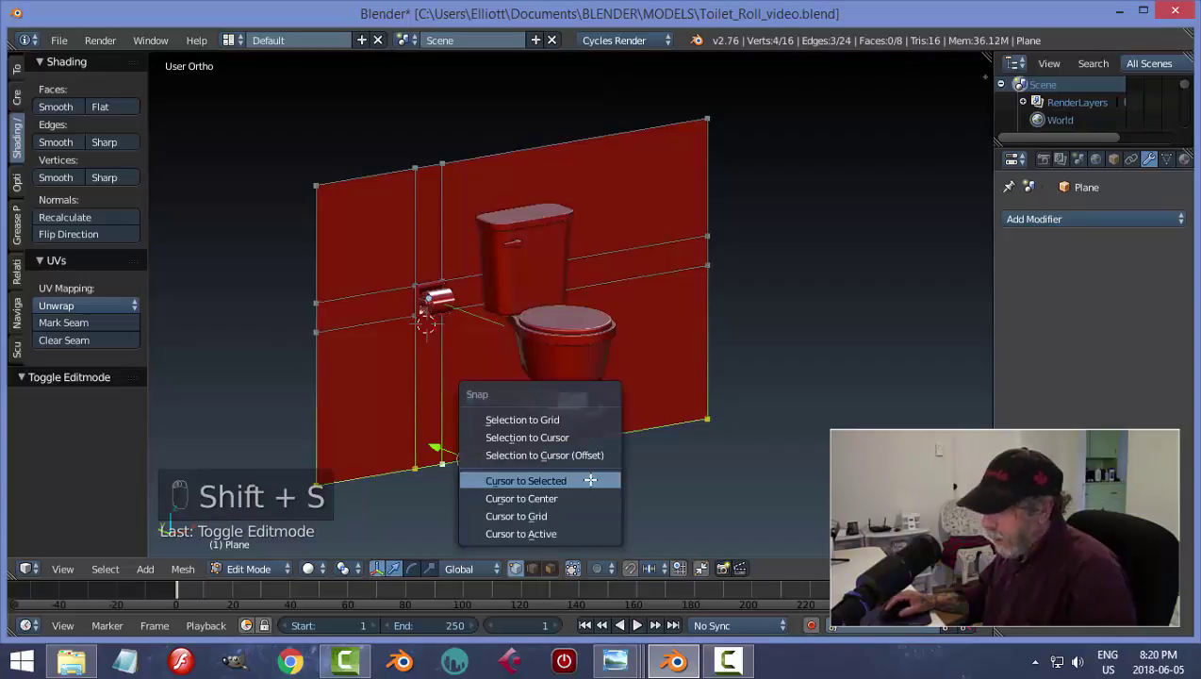
{"action": "key", "text": "a"}
{"action": "key", "text": "Tab"}
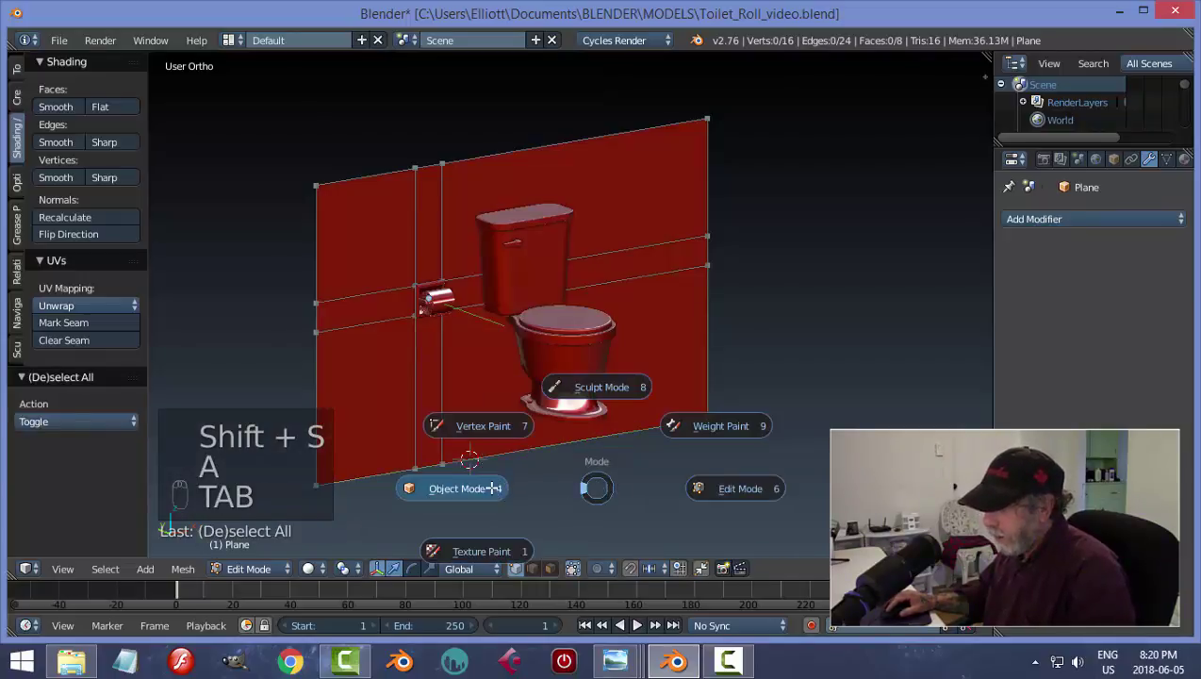
- Add a plane at the wall corner, enlarge it and slide it along the wall as the floor
{"action": "key", "text": "shift+a"}
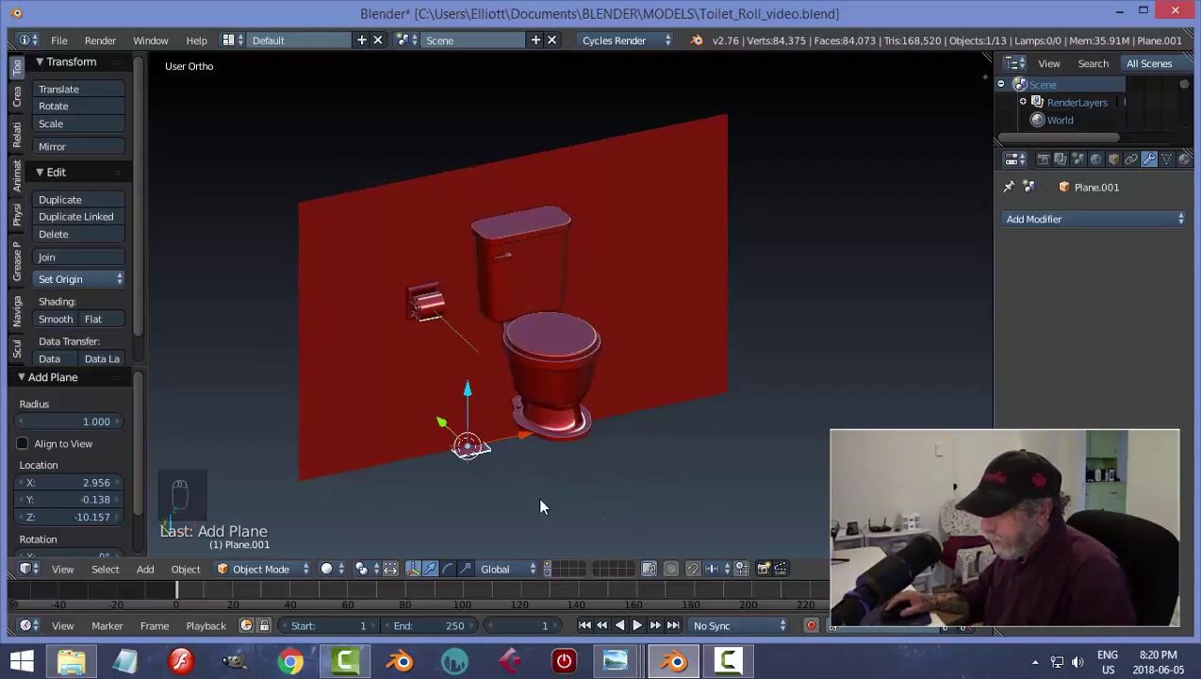
{"action": "key", "text": "s"}
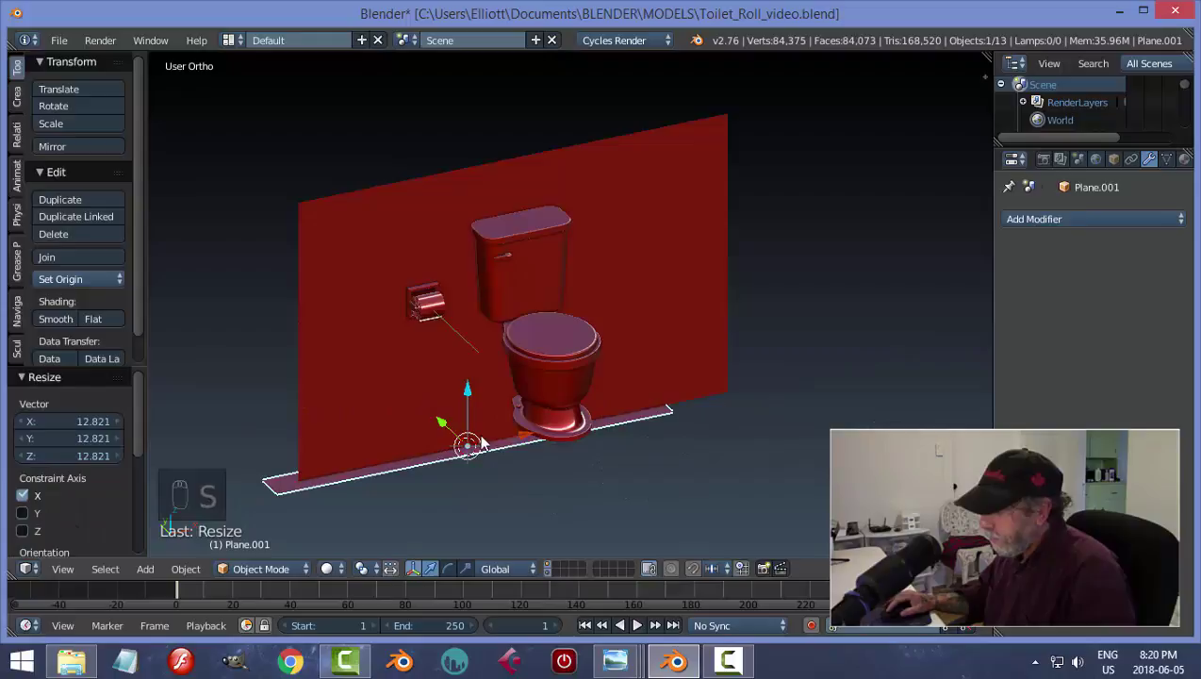
{"action": "left_click", "coordinate": [529, 436]}
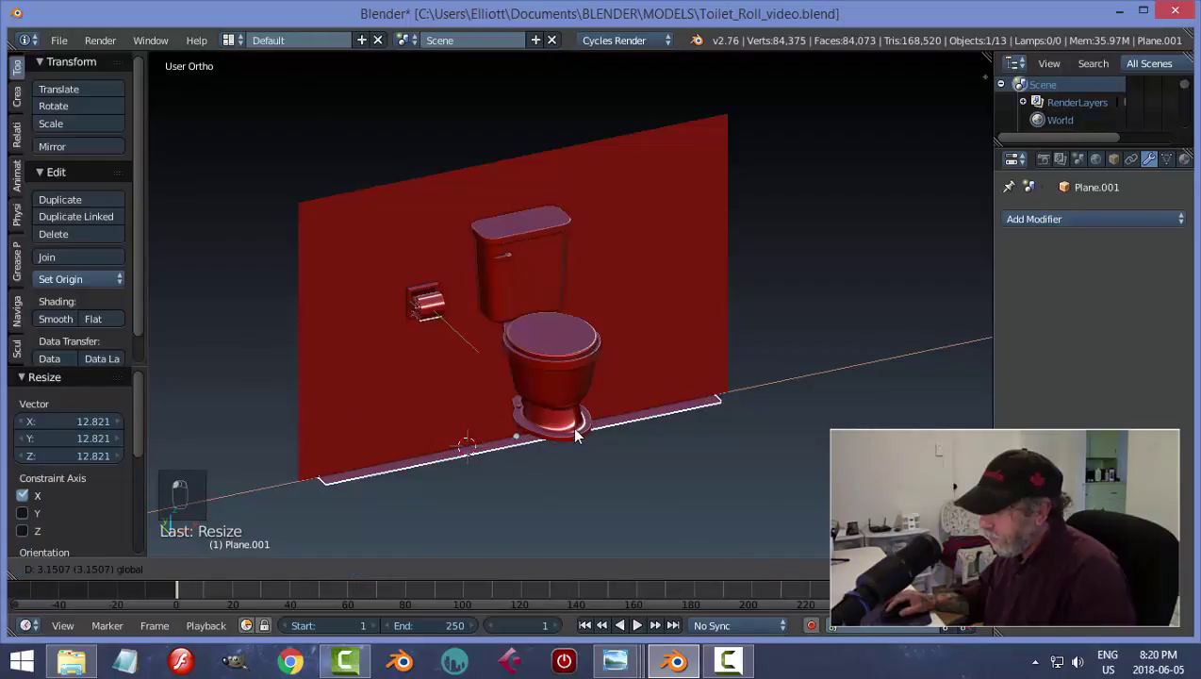
{"action": "key", "text": "s"}
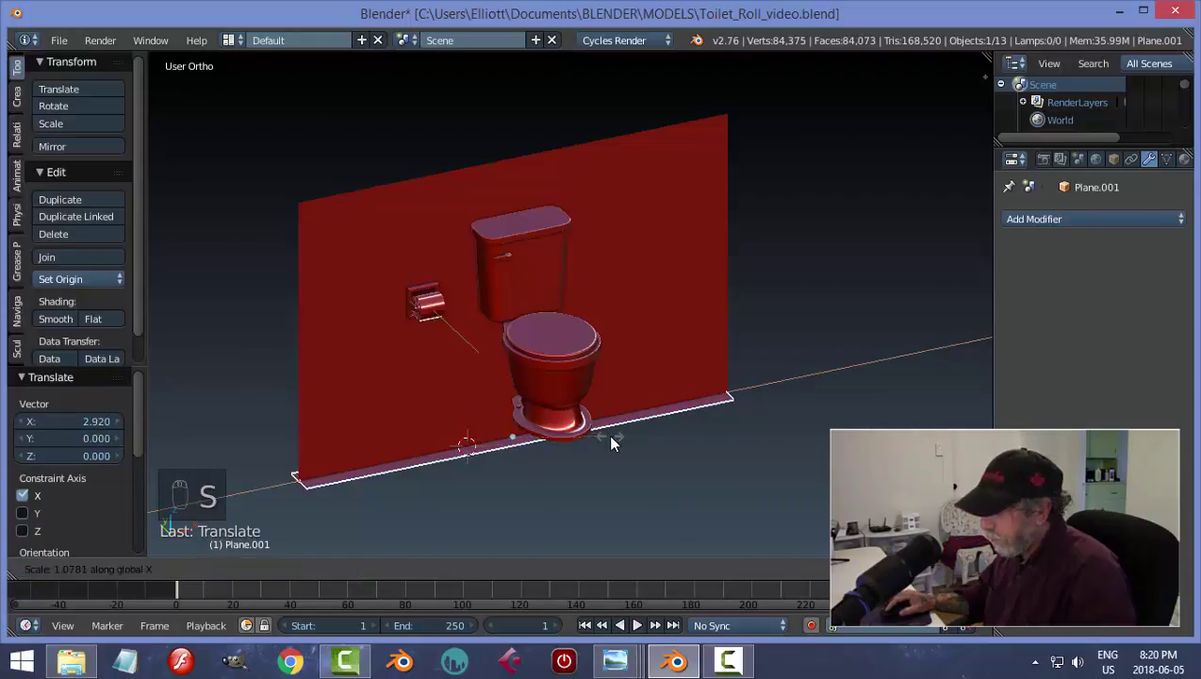
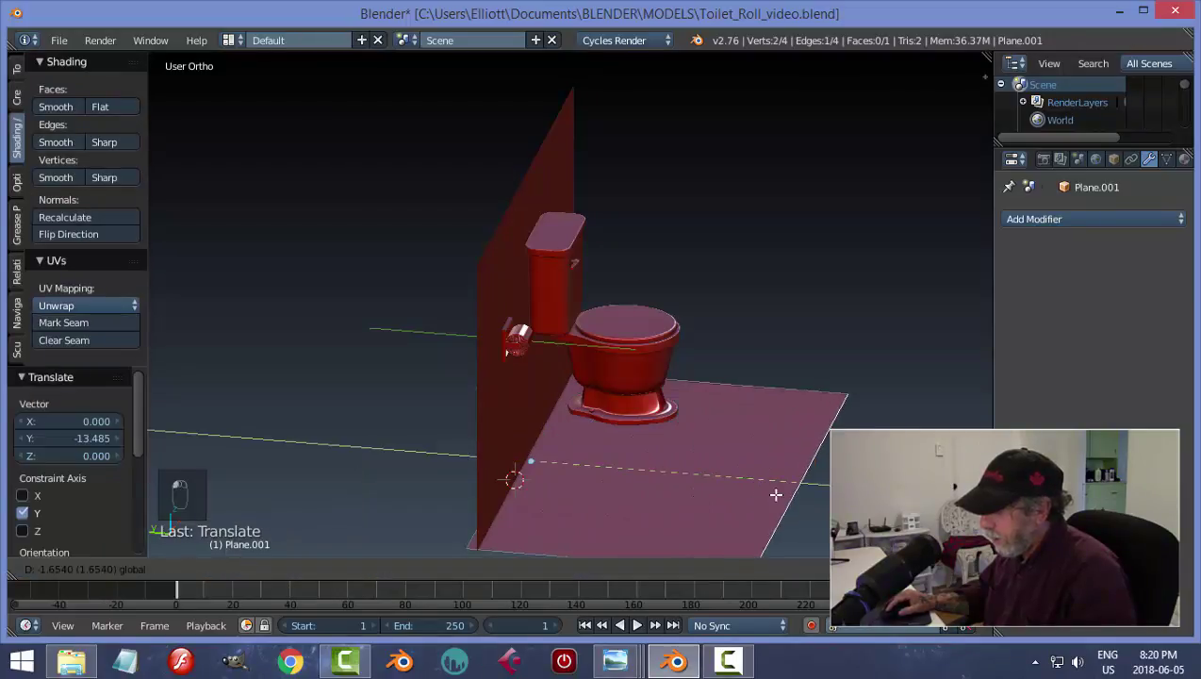
- Extend the floor outward from the wall and raise it up to the toilet base
{"action": "key", "text": "a"}
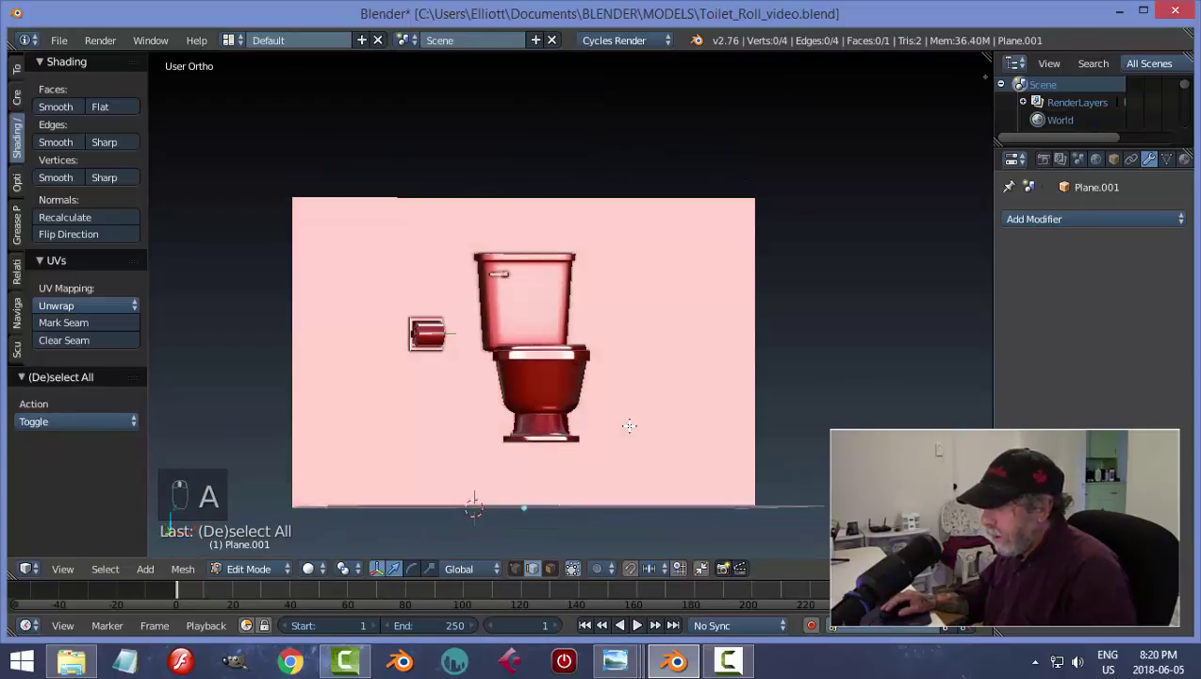
{"action": "key", "text": "Tab"}
{"action": "left_click_drag", "start_coordinate": [549, 460], "coordinate": [529, 404]}
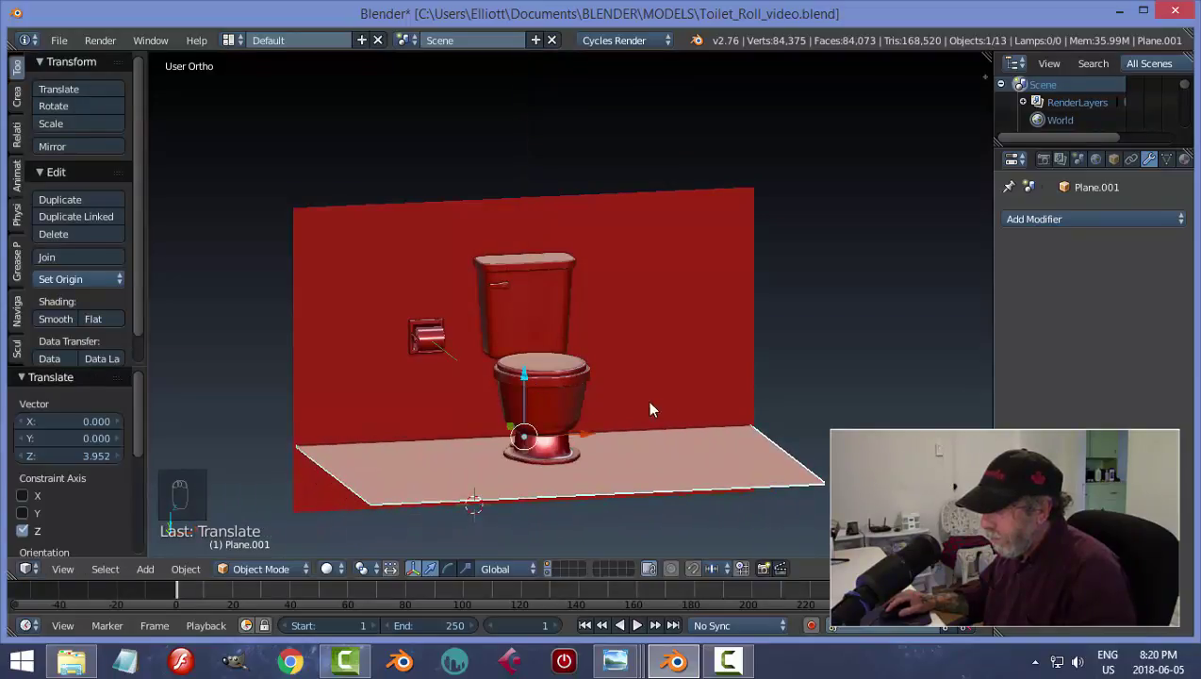
{"action": "middle_click", "coordinate": [682, 460]}
{"action": "key", "text": "a"}
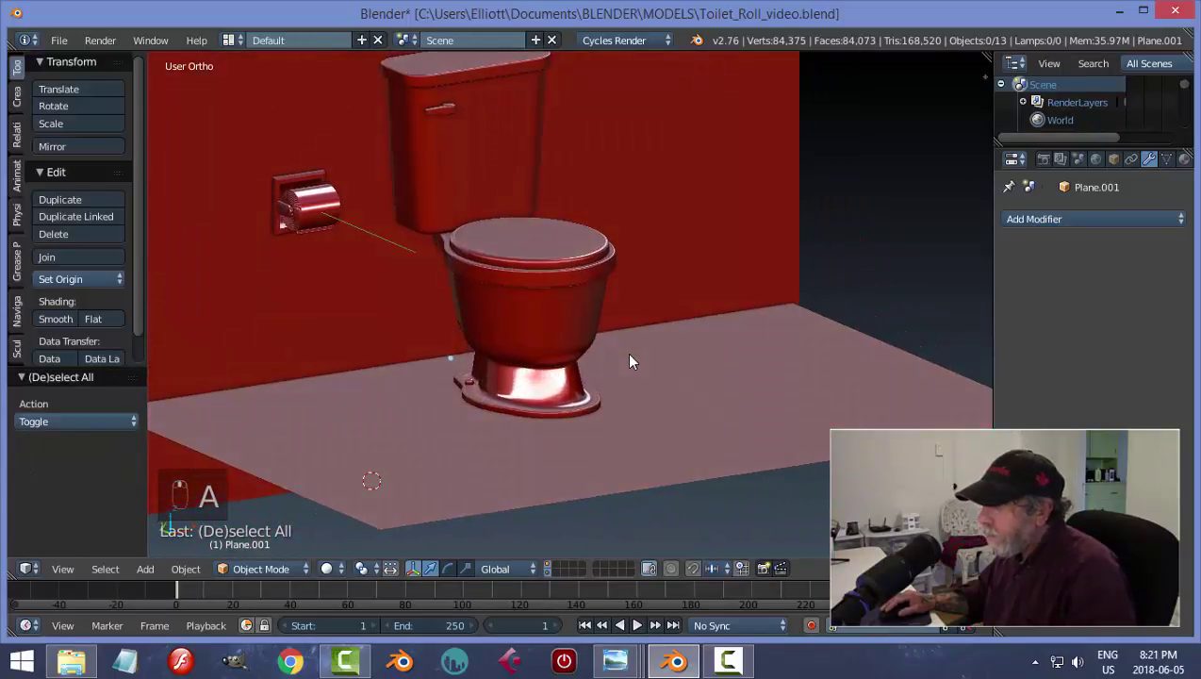
{"action": "left_click_drag", "start_coordinate": [617, 367], "coordinate": [617, 363]}
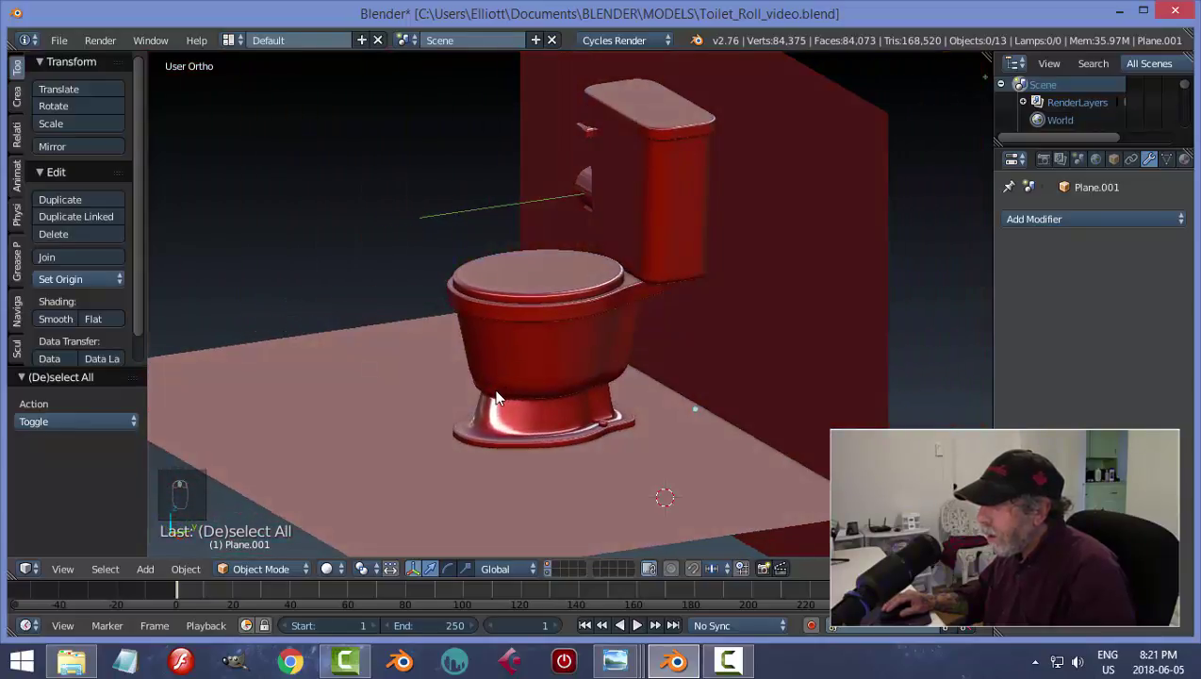
{"action": "left_click_drag", "start_coordinate": [718, 398], "coordinate": [715, 405]}
{"action": "left_click_drag", "start_coordinate": [701, 414], "coordinate": [821, 421]}
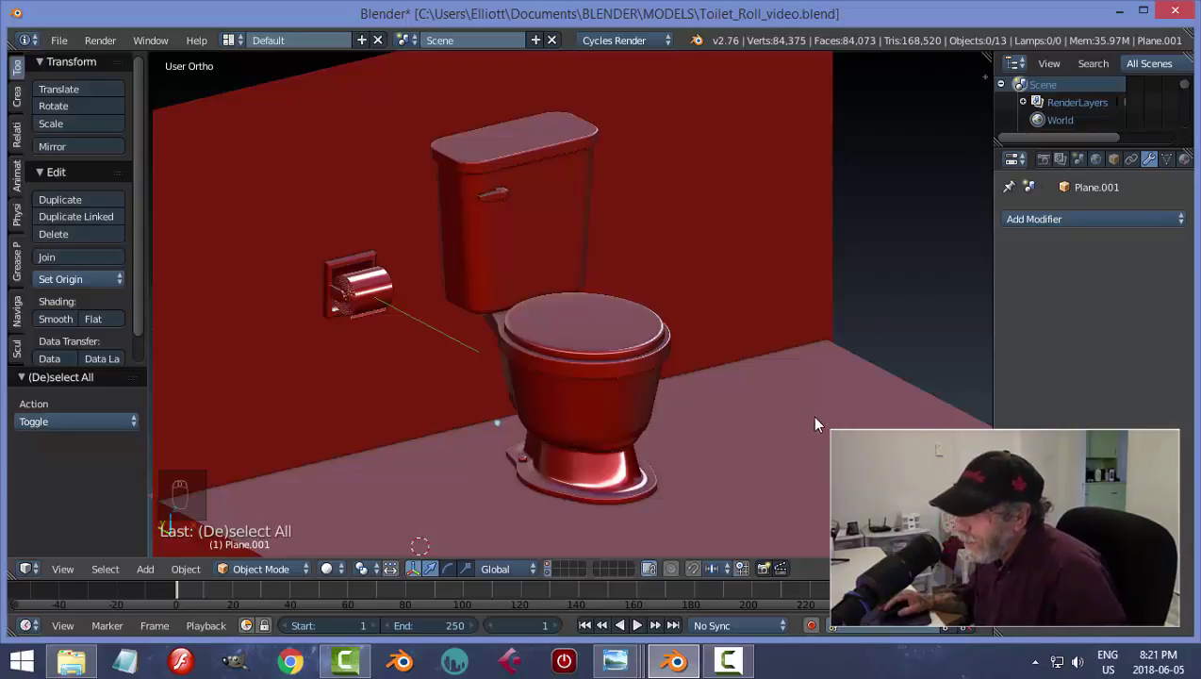
- Undo a stray vertex move on the wall, return to Object Mode, deselect all and face the toilet and holder
{"action": "left_click_drag", "start_coordinate": [345, 130], "coordinate": [916, 195]}
{"action": "key", "text": "Tab"}
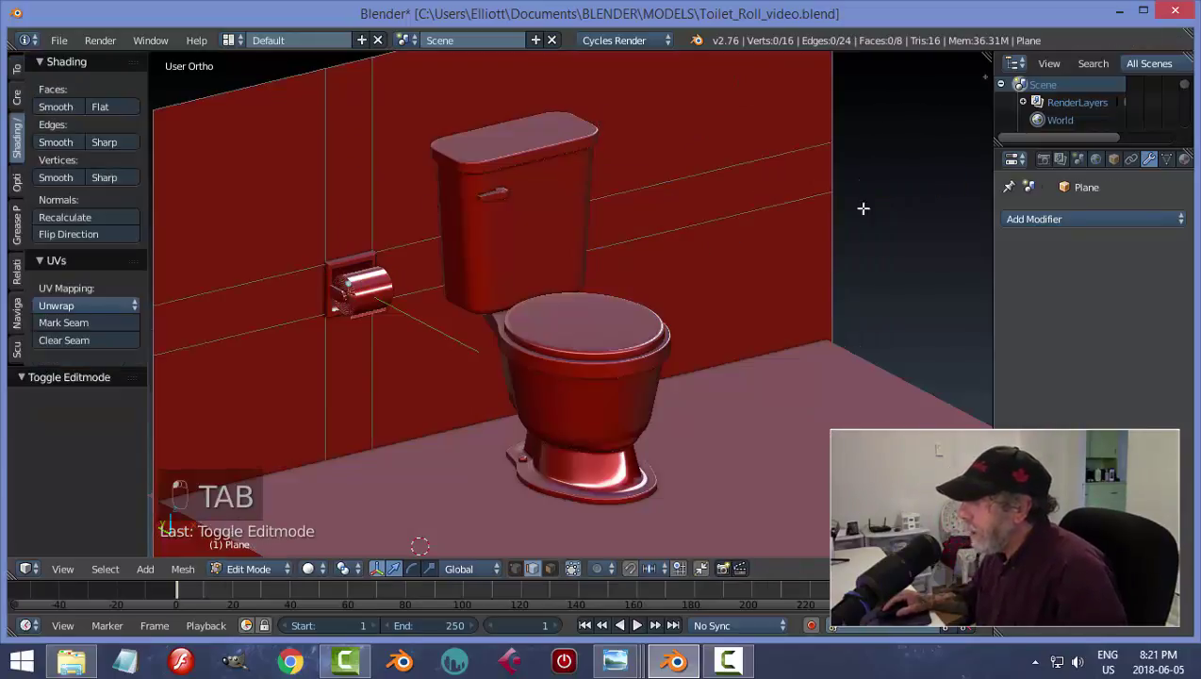
{"action": "key", "text": "ctrl+Tab"}
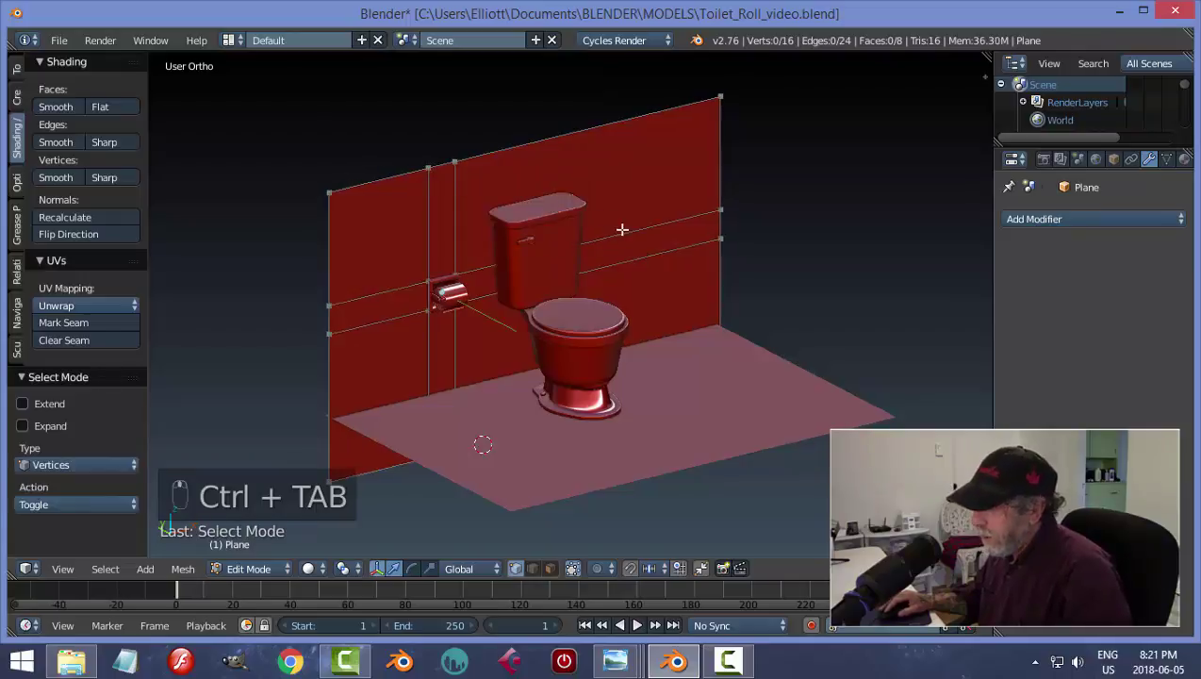
{"action": "key", "text": "b"}
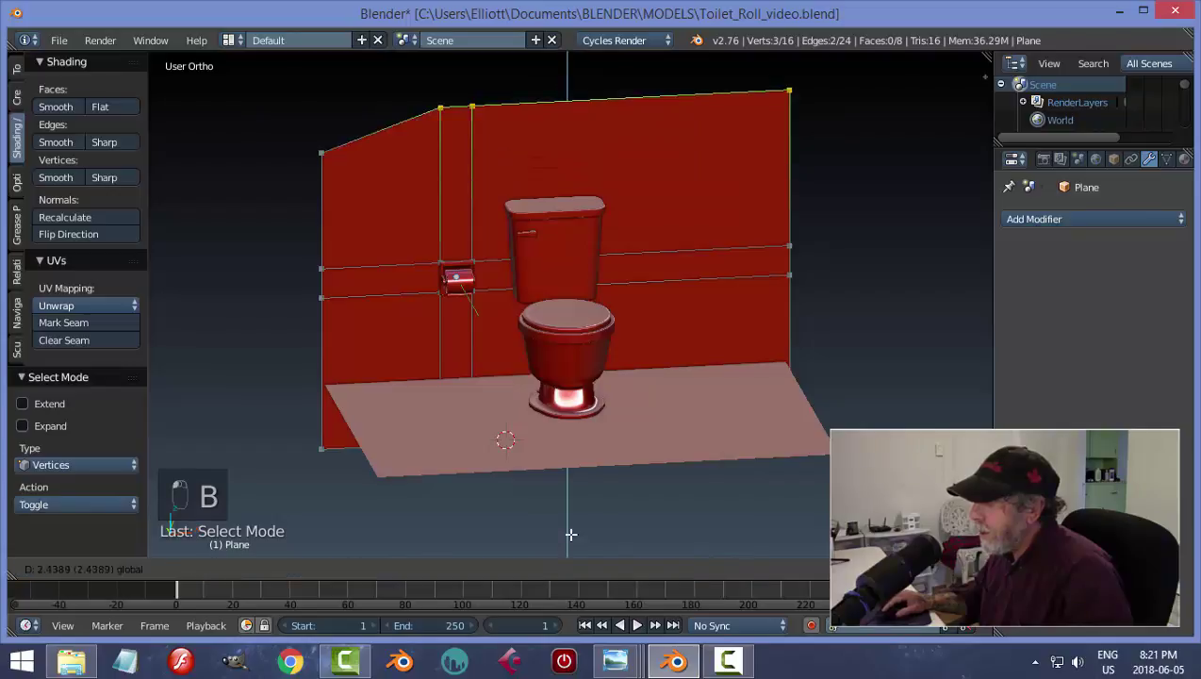
{"action": "key", "text": "ctrl+z"}
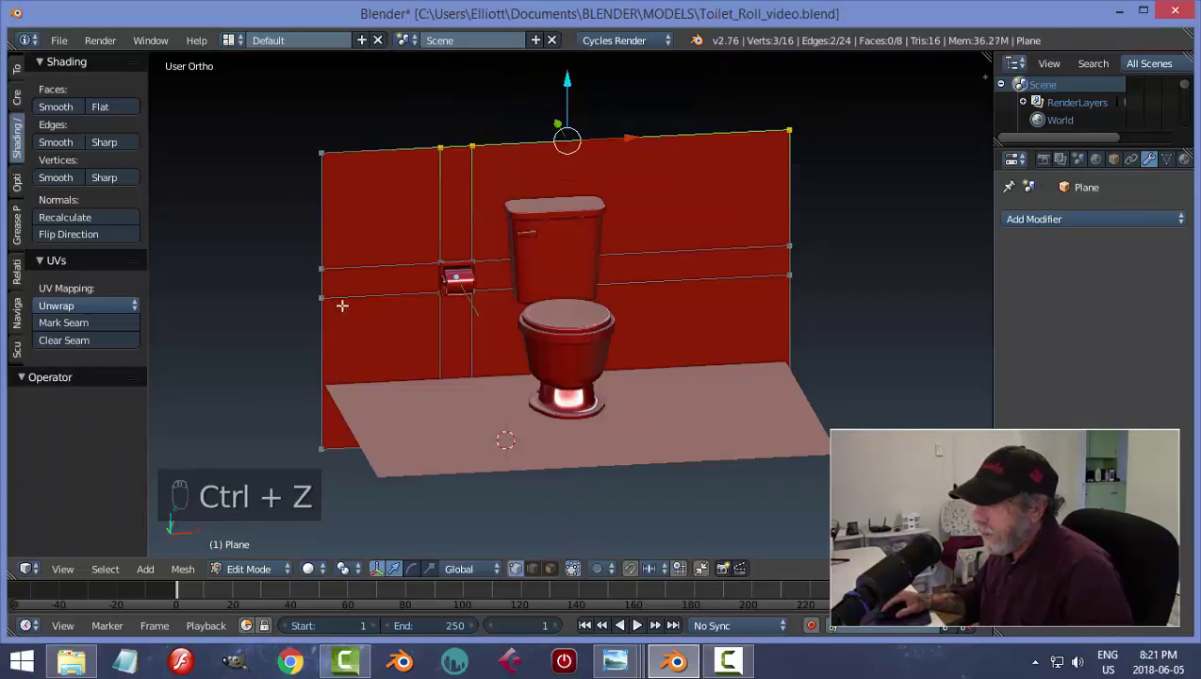
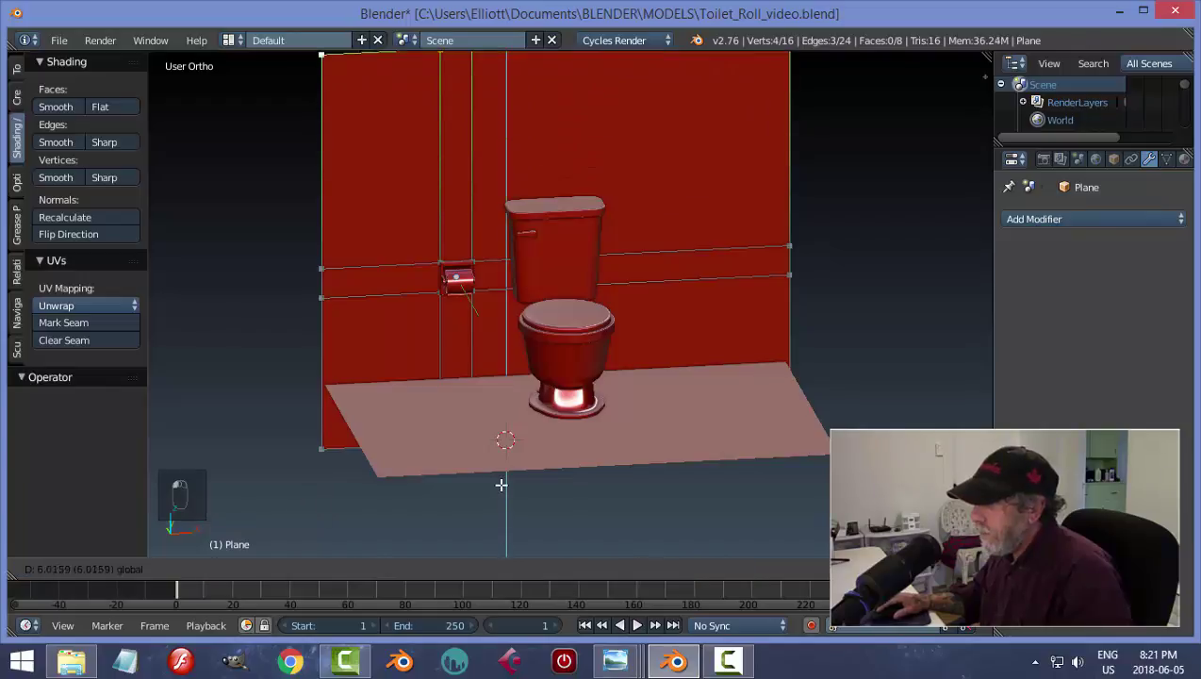
{"action": "key", "text": "a"}
{"action": "key", "text": "Tab"}
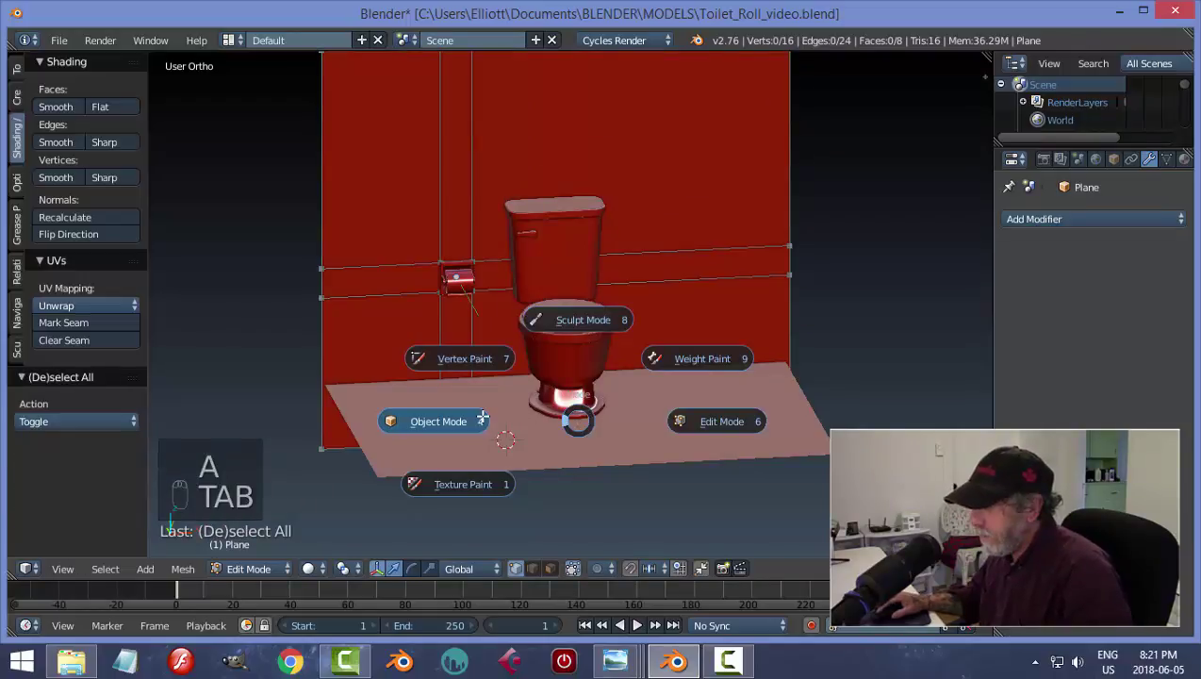
{"action": "left_click", "coordinate": [724, 394]}
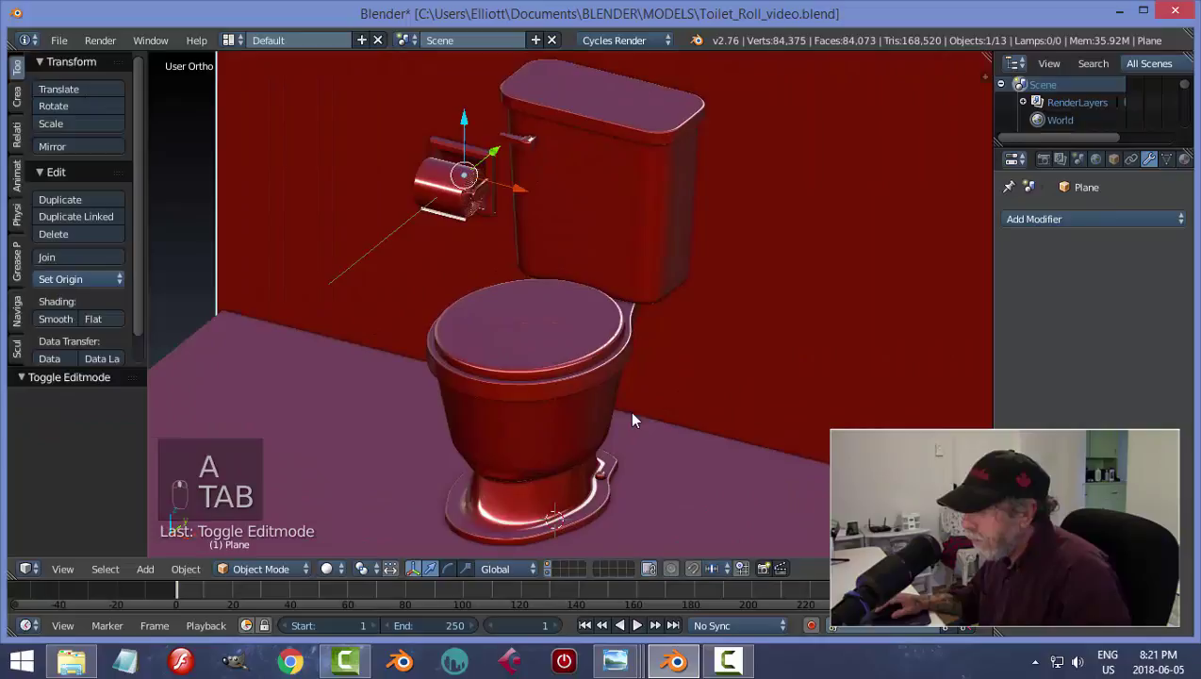
{"action": "key", "text": "a"}
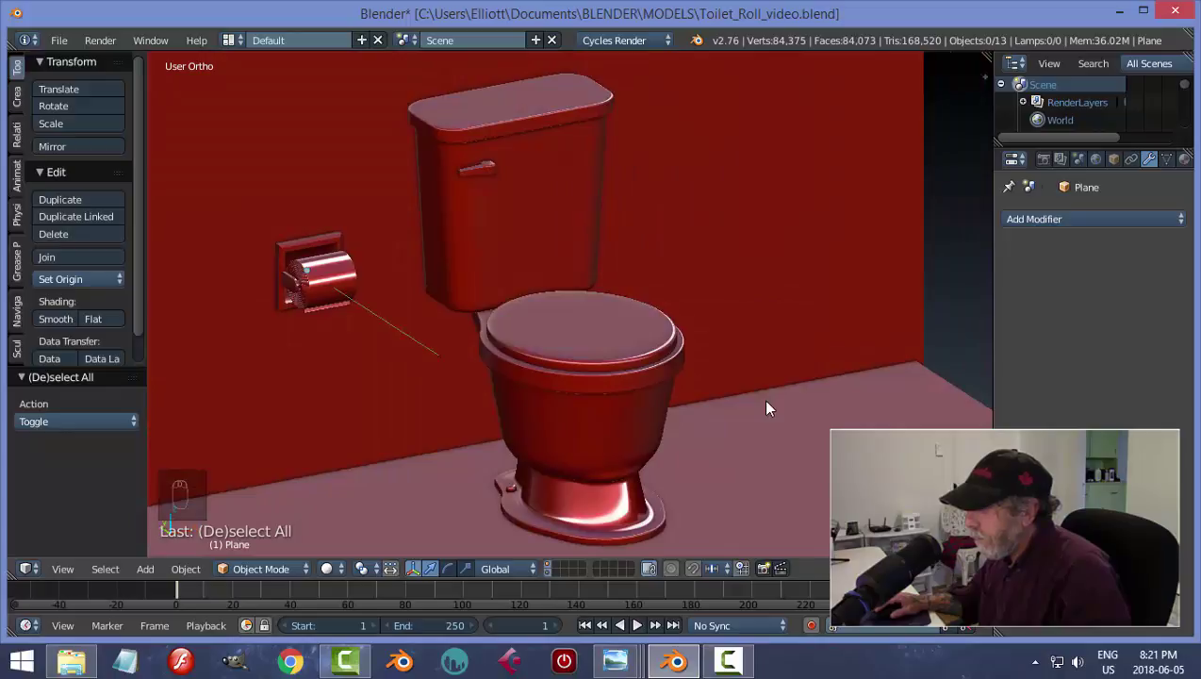
{"action": "left_click_drag", "start_coordinate": [769, 409], "coordinate": [722, 379]}
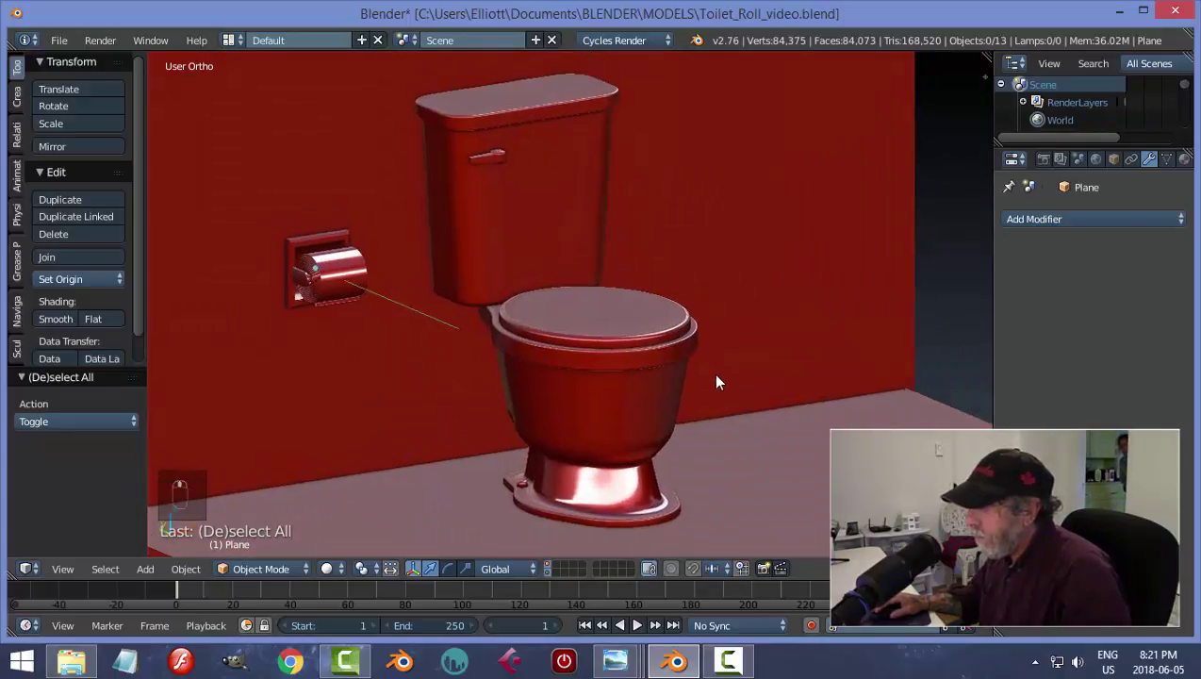
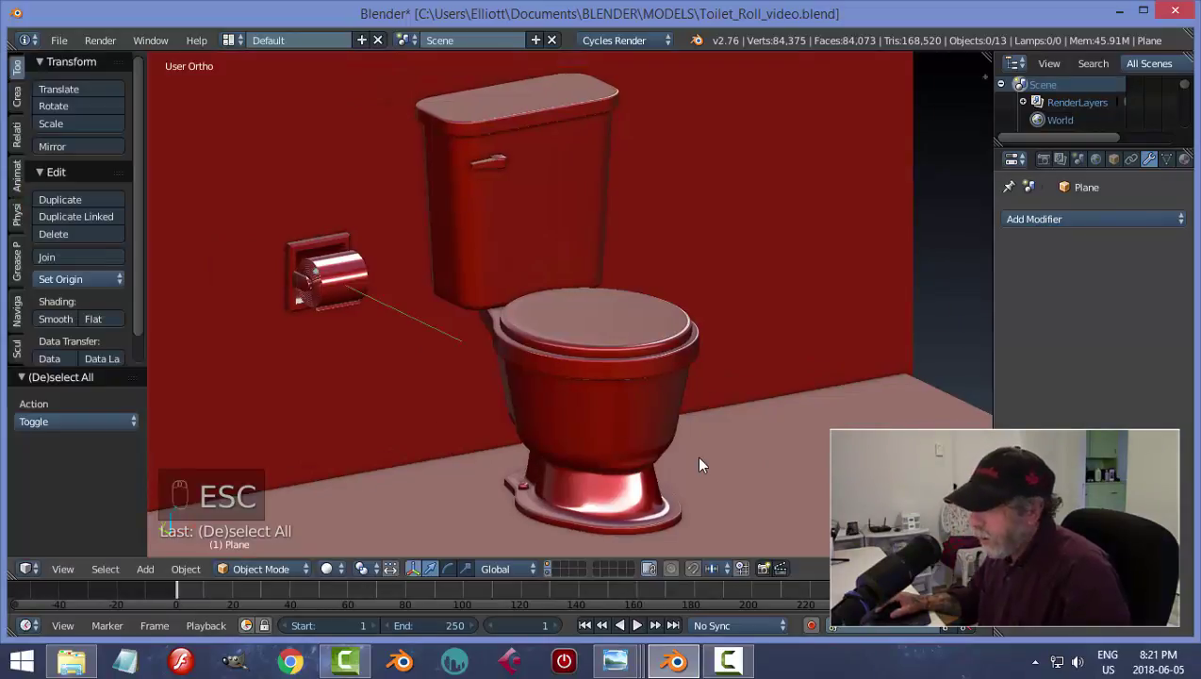
- Save the file and place the 3D cursor at the tank's bottom face for a new cylinder
{"action": "key", "text": "ctrl+s"}
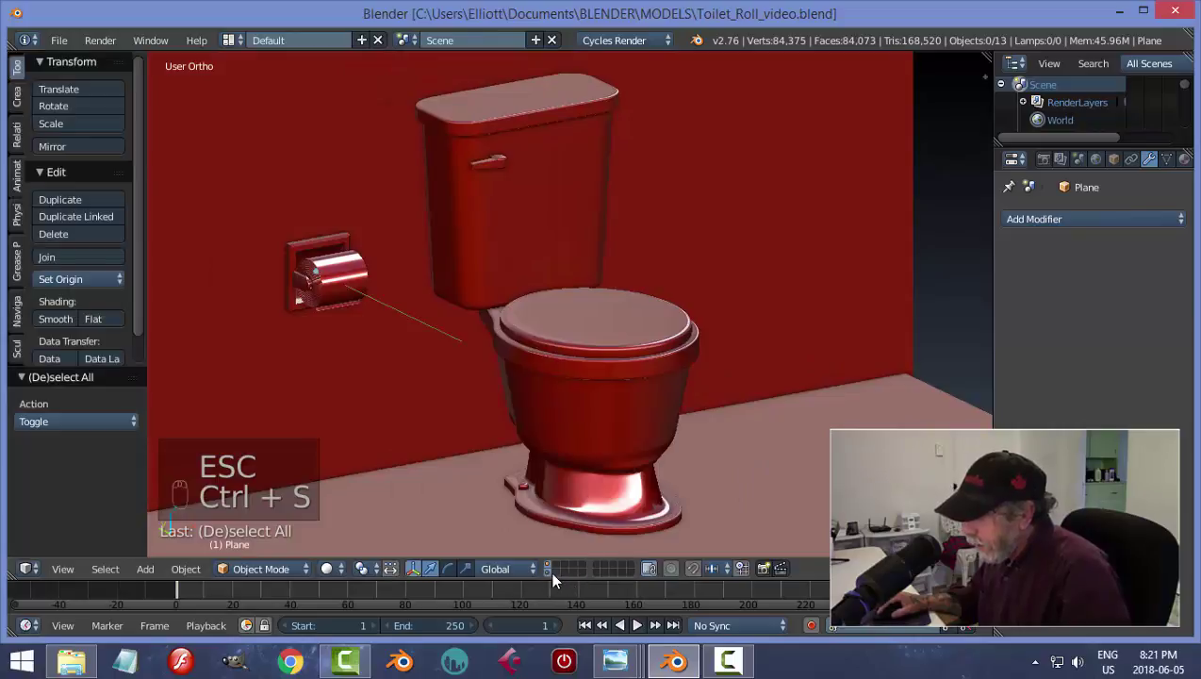
{"action": "middle_click", "coordinate": [554, 579]}
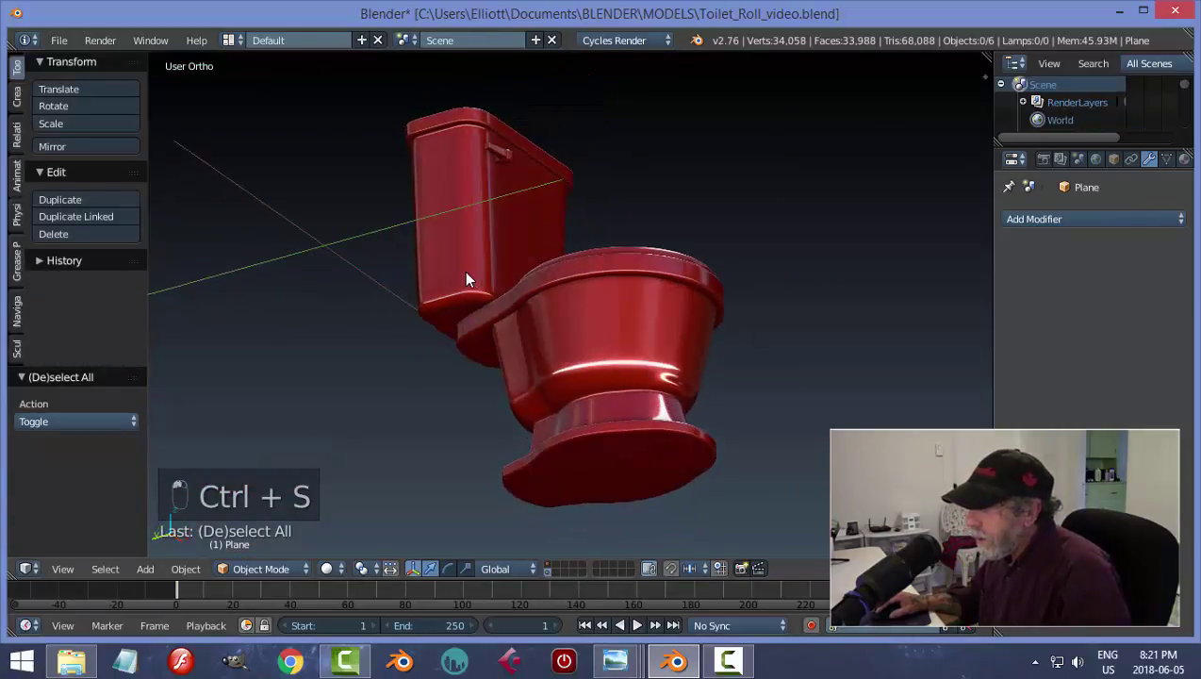
{"action": "key", "text": "Tab"}
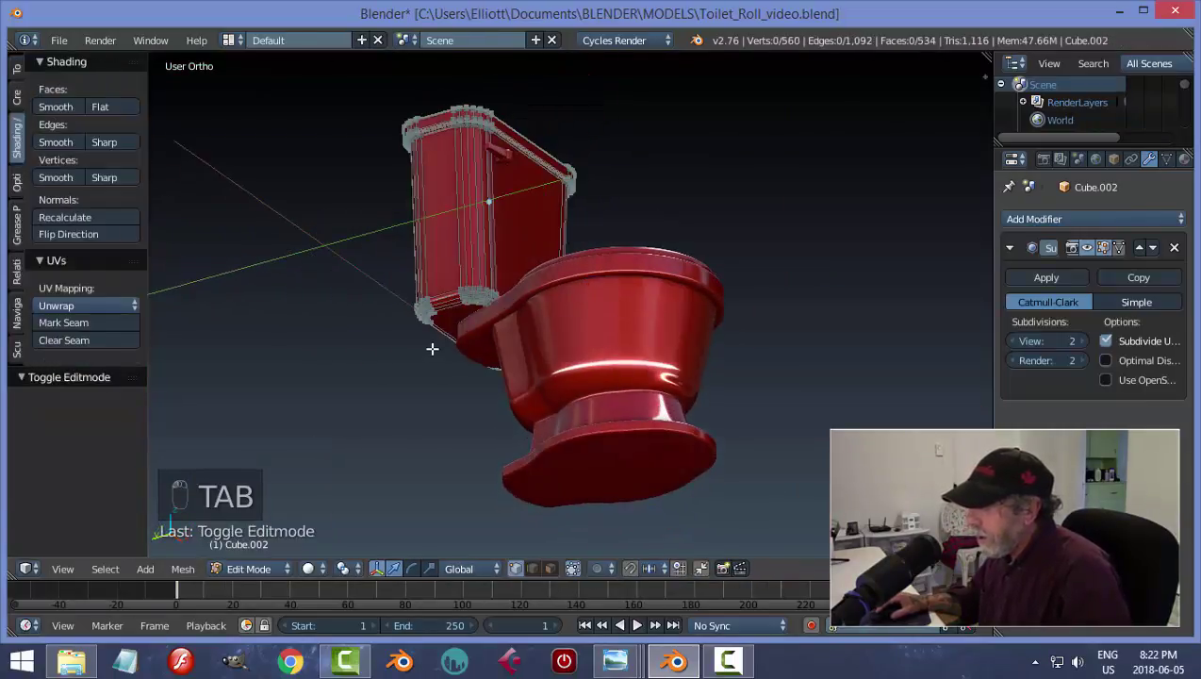
{"action": "key", "text": "ctrl+Tab"}
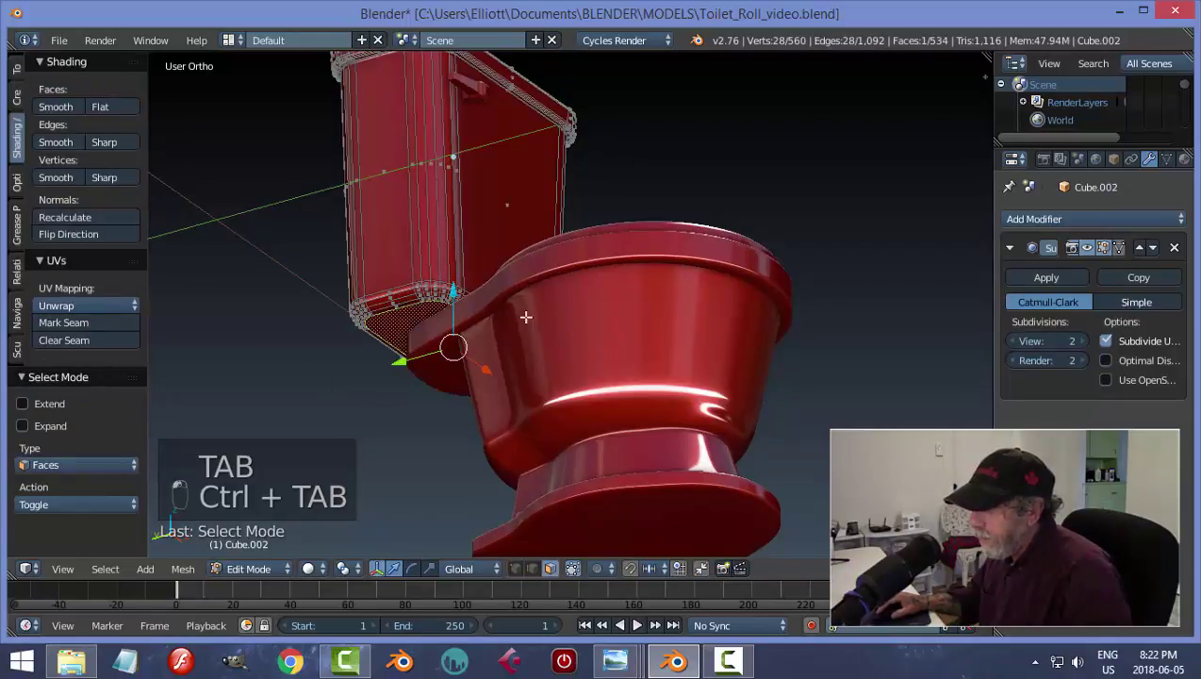
{"action": "key", "text": "shift+s"}
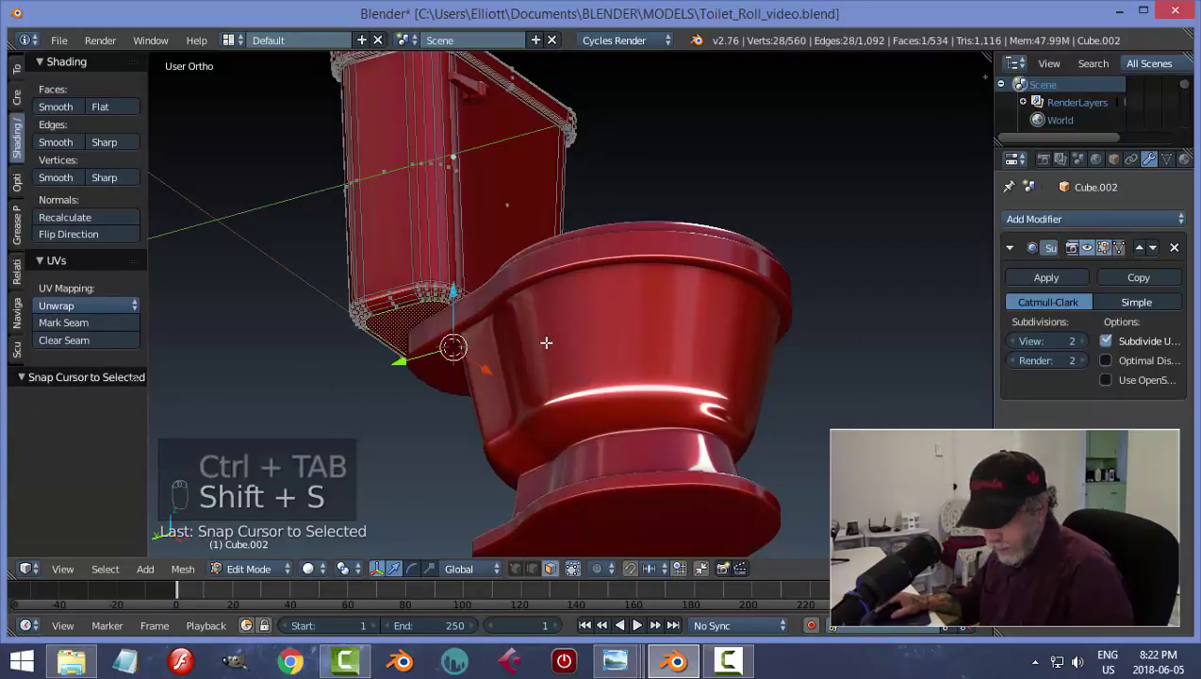
{"action": "key", "text": "a"}
{"action": "key", "text": "Tab"}
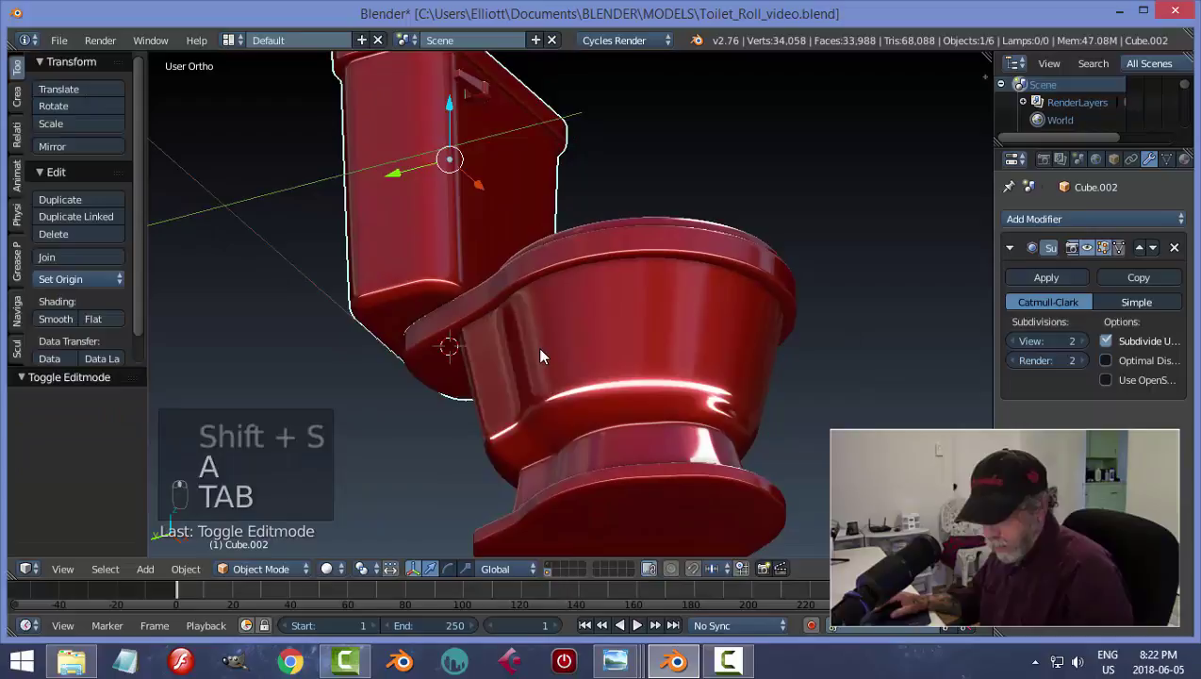
- Add a cylinder under the tank, shift it along X and shrink it to about a third
{"action": "key", "text": "shift+a"}
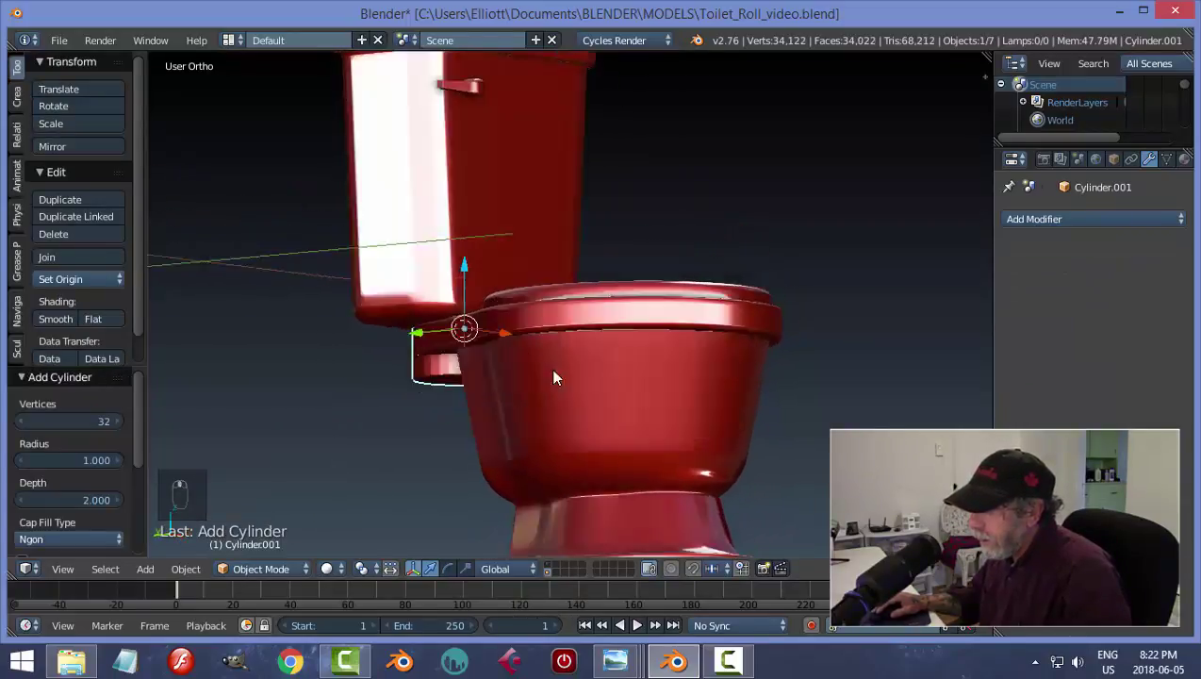
{"action": "left_click_drag", "start_coordinate": [602, 302], "coordinate": [519, 382]}
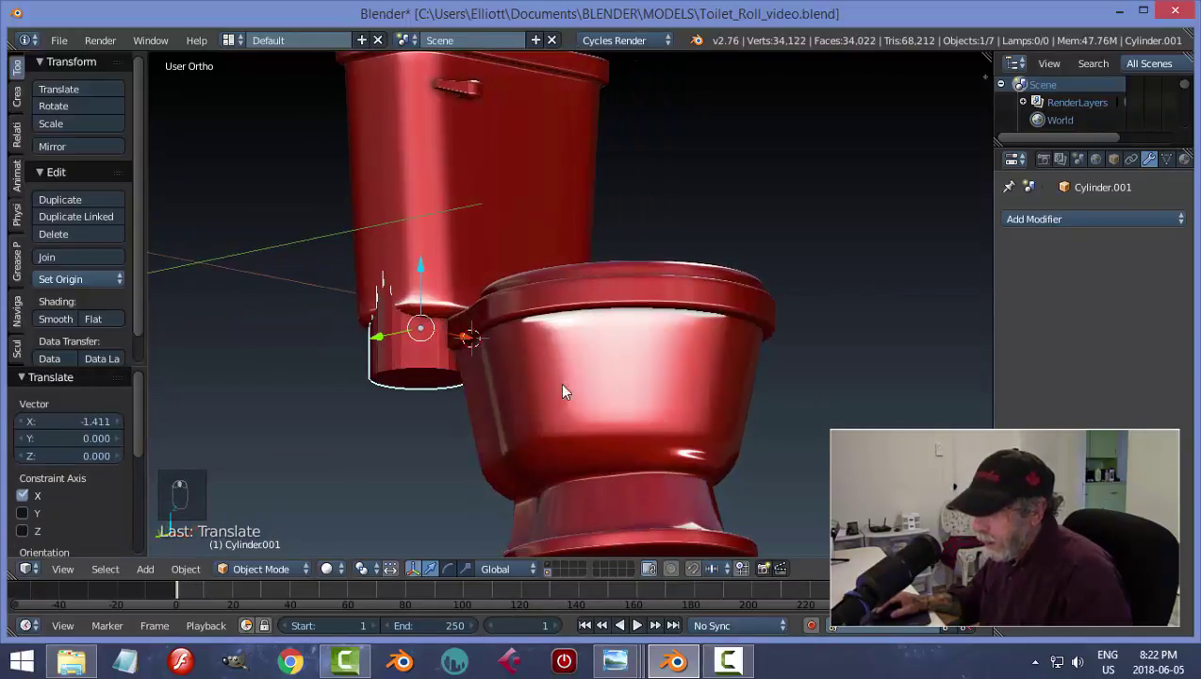
{"action": "key", "text": "Tab"}
{"action": "key", "text": "s"}
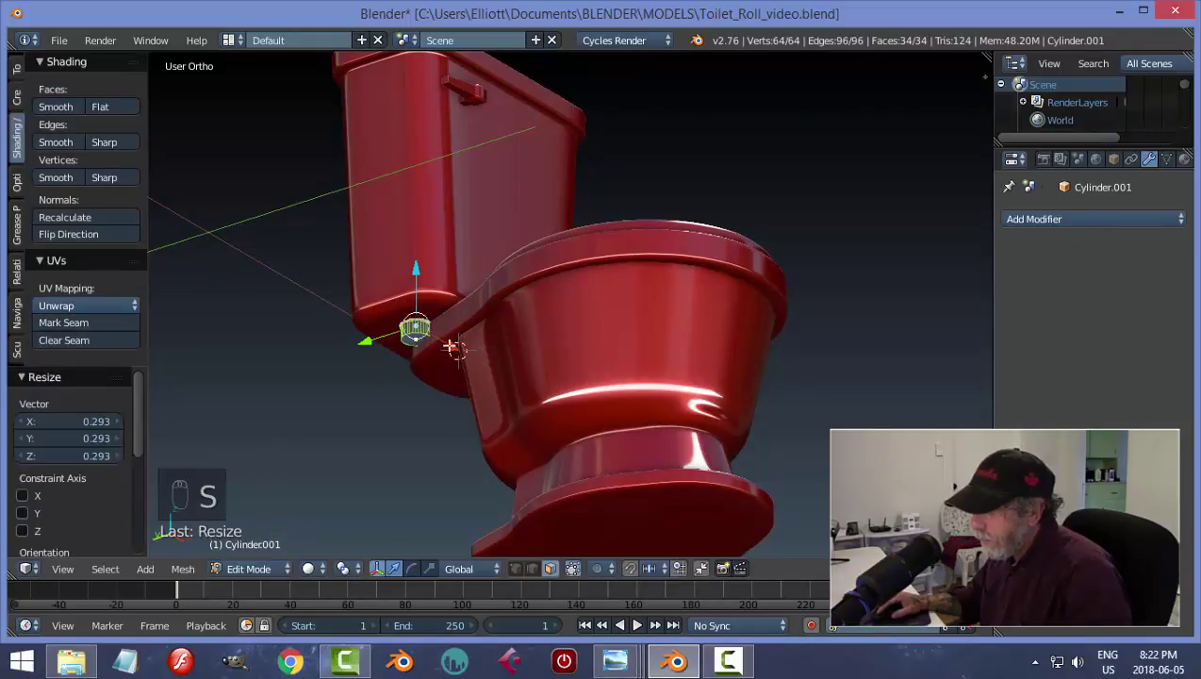
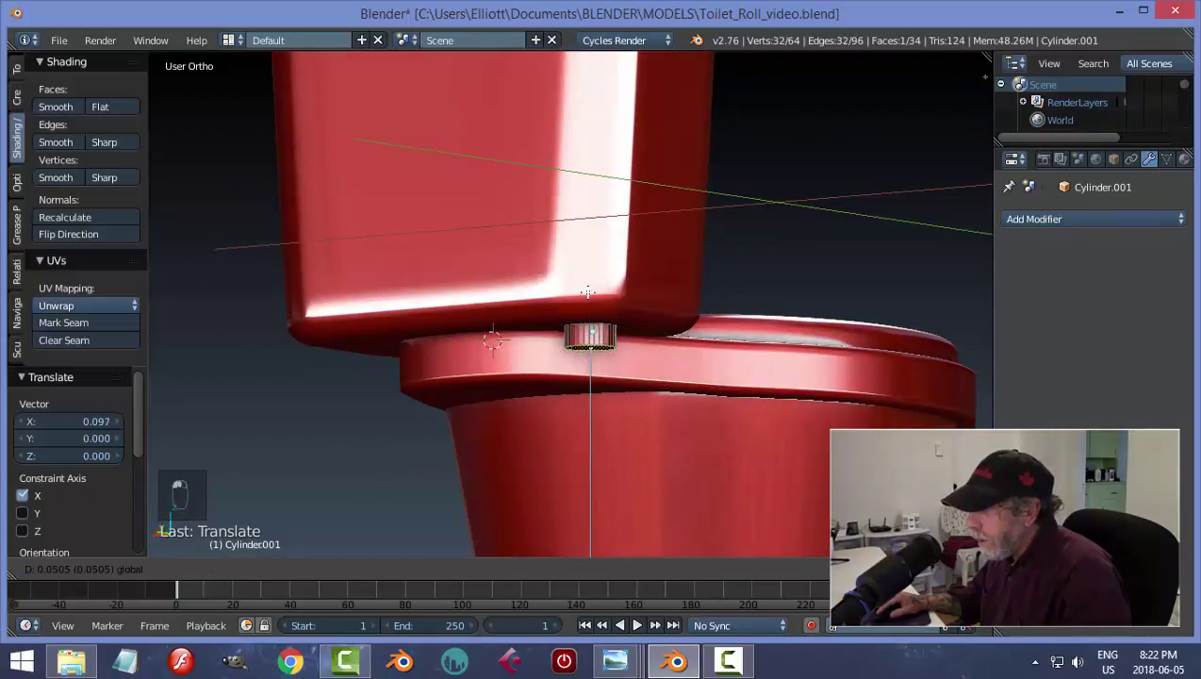
{"action": "key", "text": "a"}
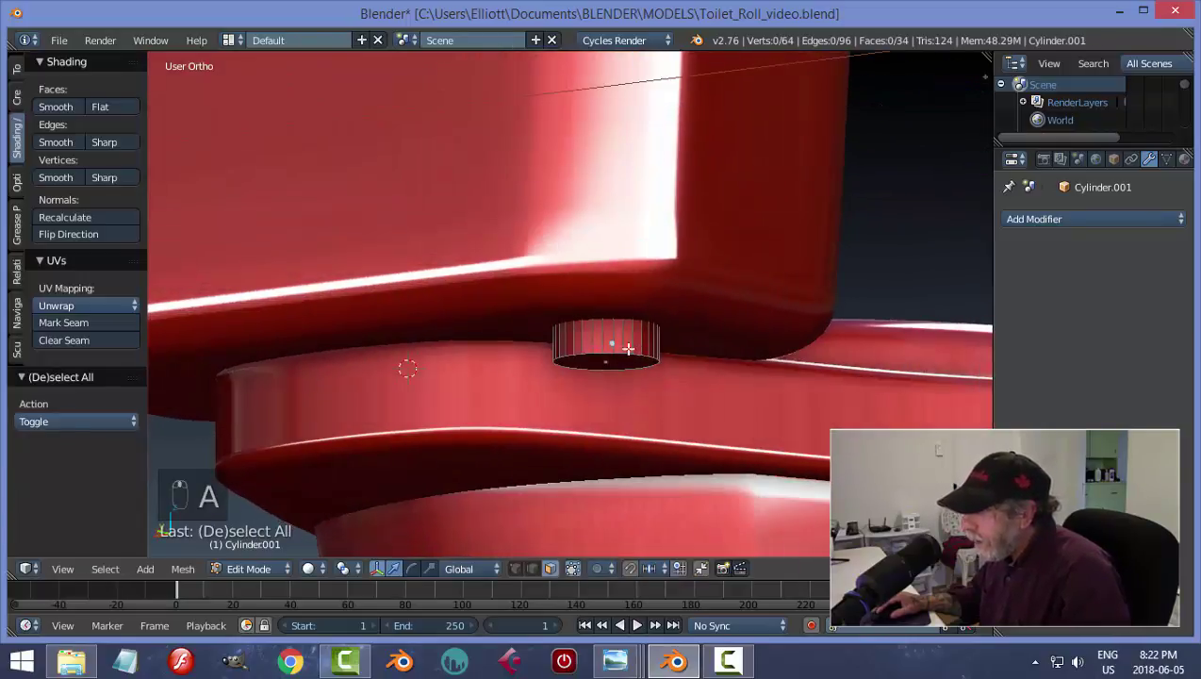
- Loop-cut the cylinder and extrude a widened ring of side faces to form ridges
{"action": "key", "text": "ctrl+r"}
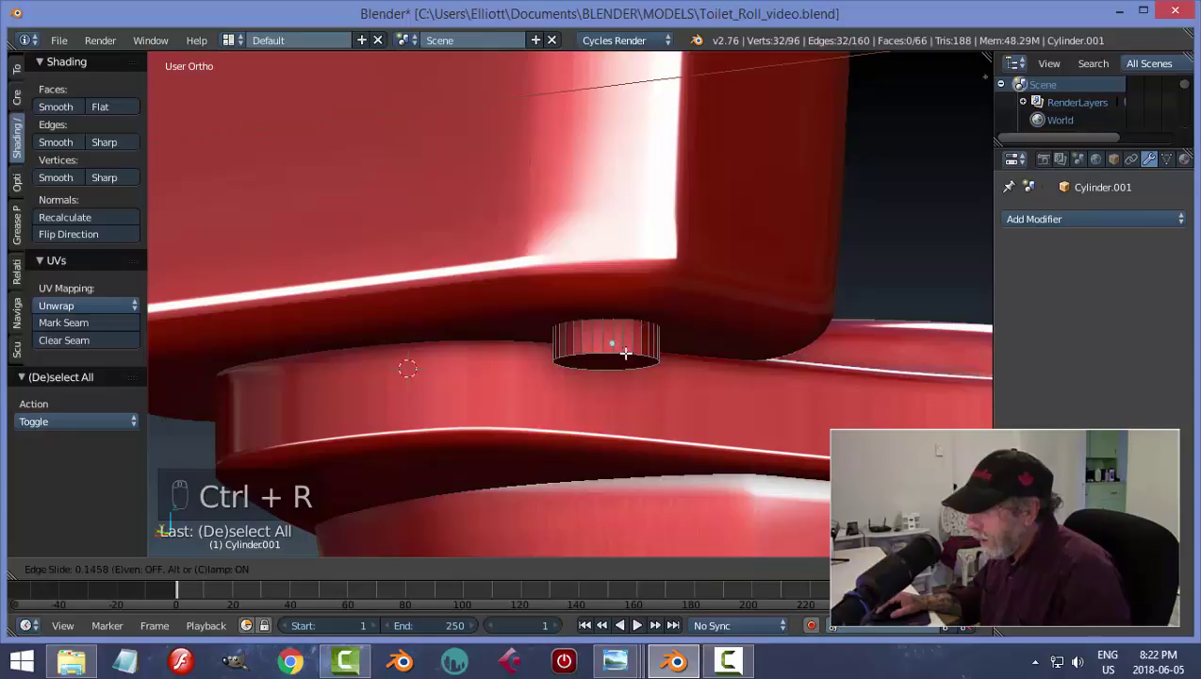
{"action": "key", "text": "a"}
{"action": "key", "text": "ctrl+Tab"}
{"action": "key", "text": "e"}
{"action": "key", "text": "s"}
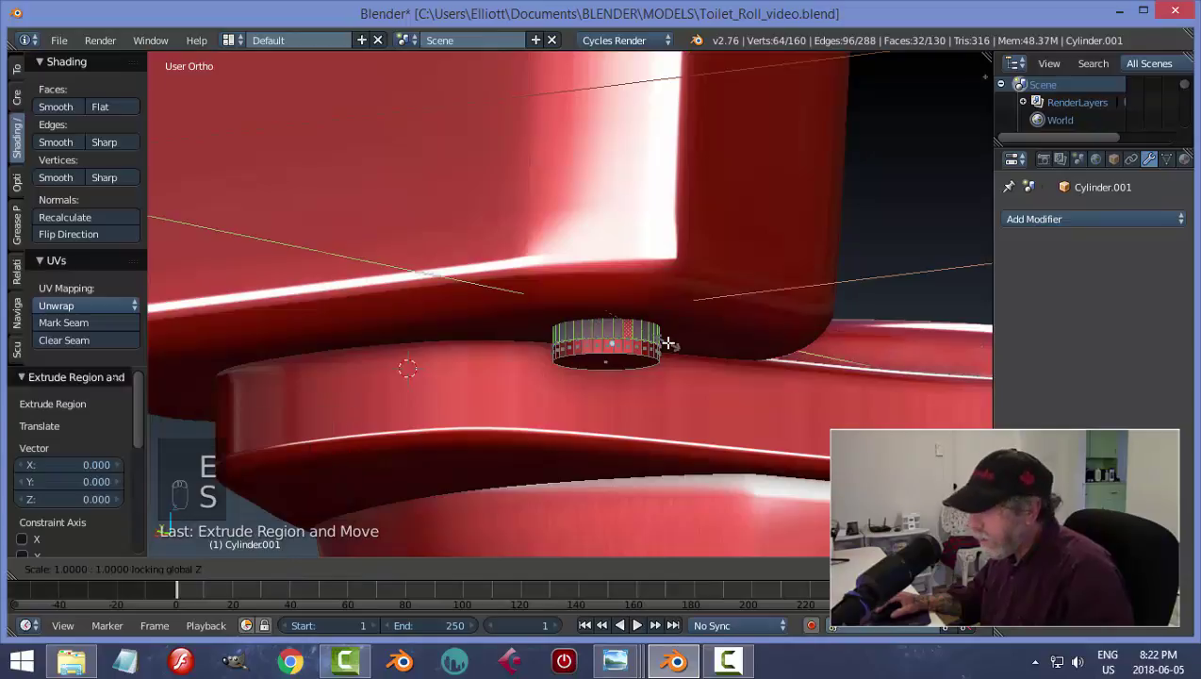
{"action": "key", "text": "a"}
{"action": "key", "text": "ctrl+Tab"}
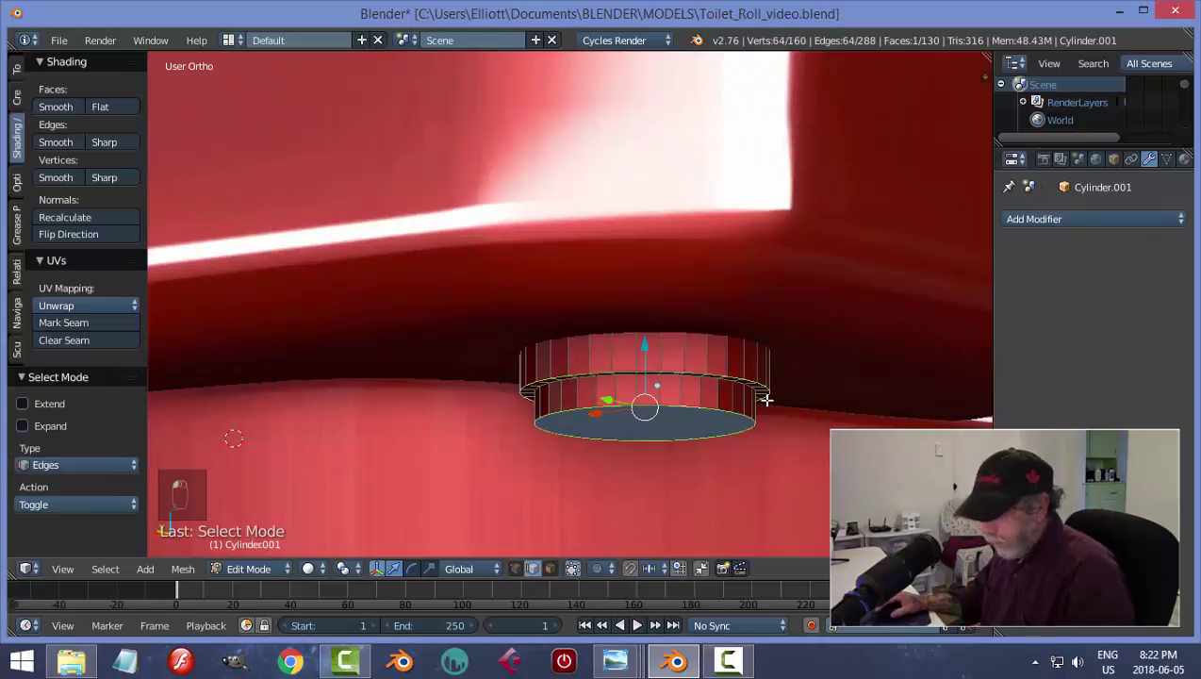
{"action": "key", "text": "ctrl+b"}
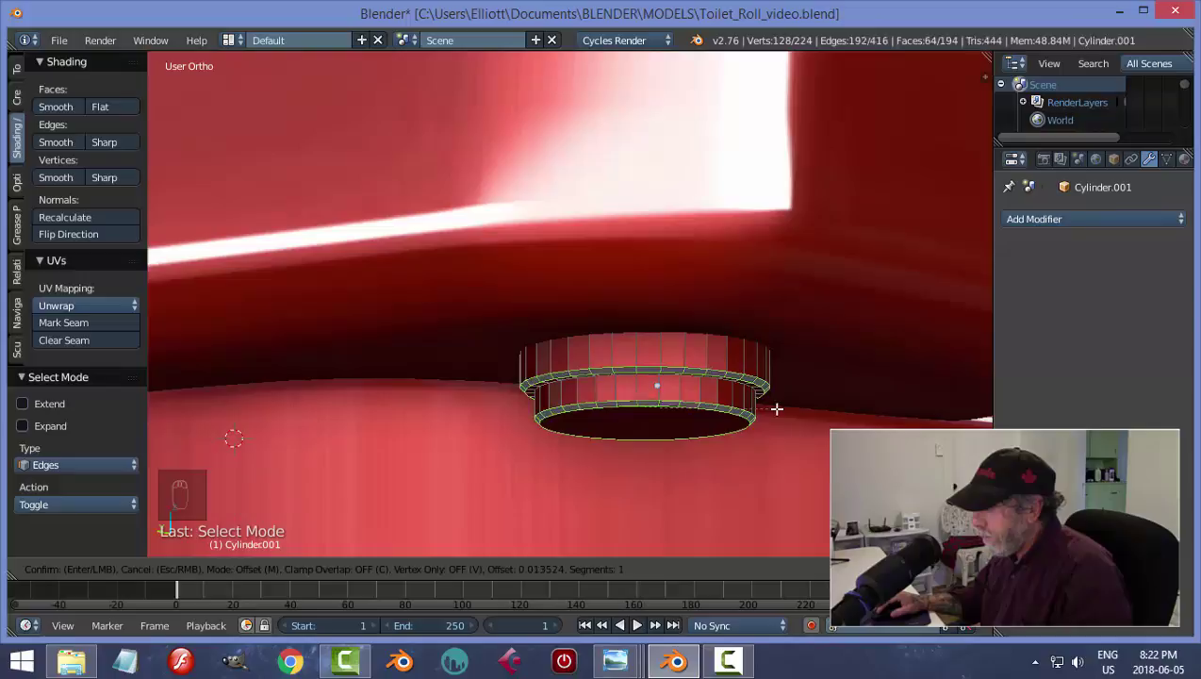
{"action": "key", "text": "a"}
- Inset and extrude the connector's bottom face, shade it smooth and add a rim loop cut
{"action": "key", "text": "ctrl+Tab"}
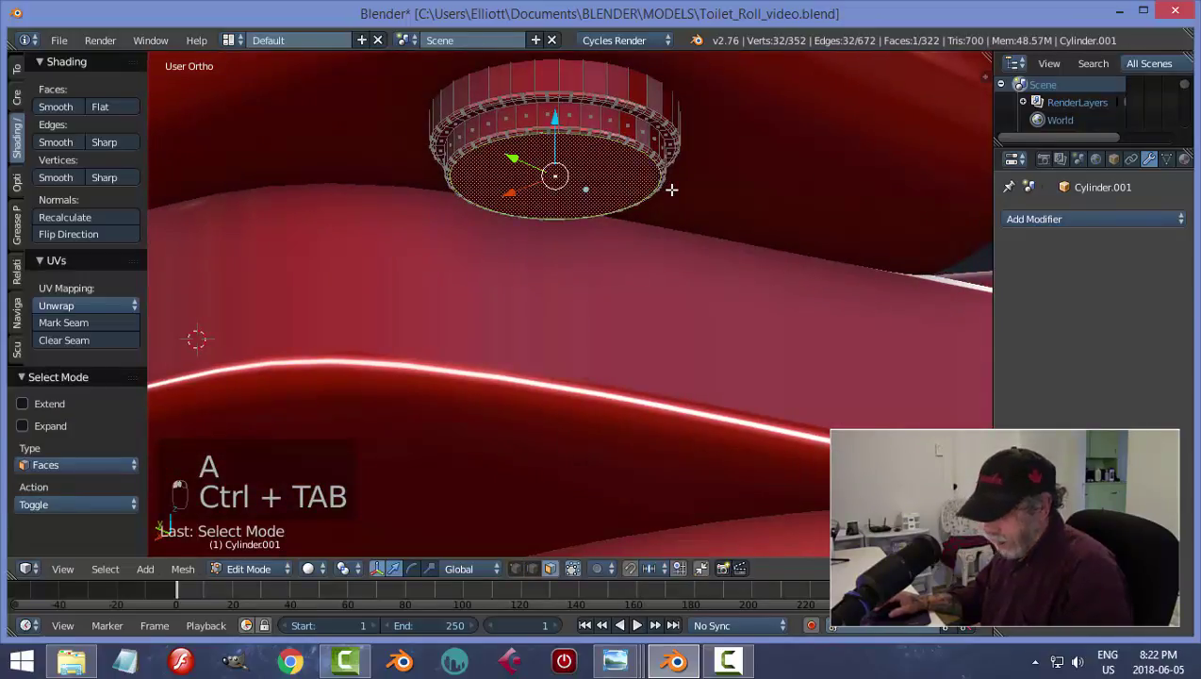
{"action": "key", "text": "i"}
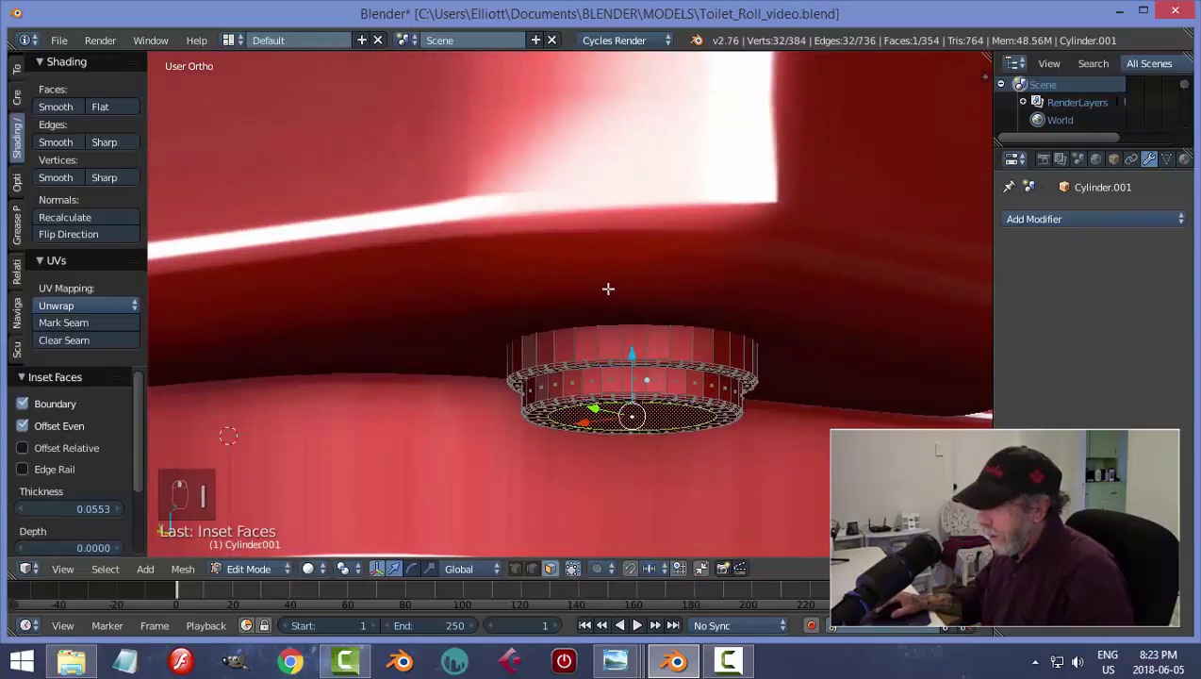
{"action": "key", "text": "e"}
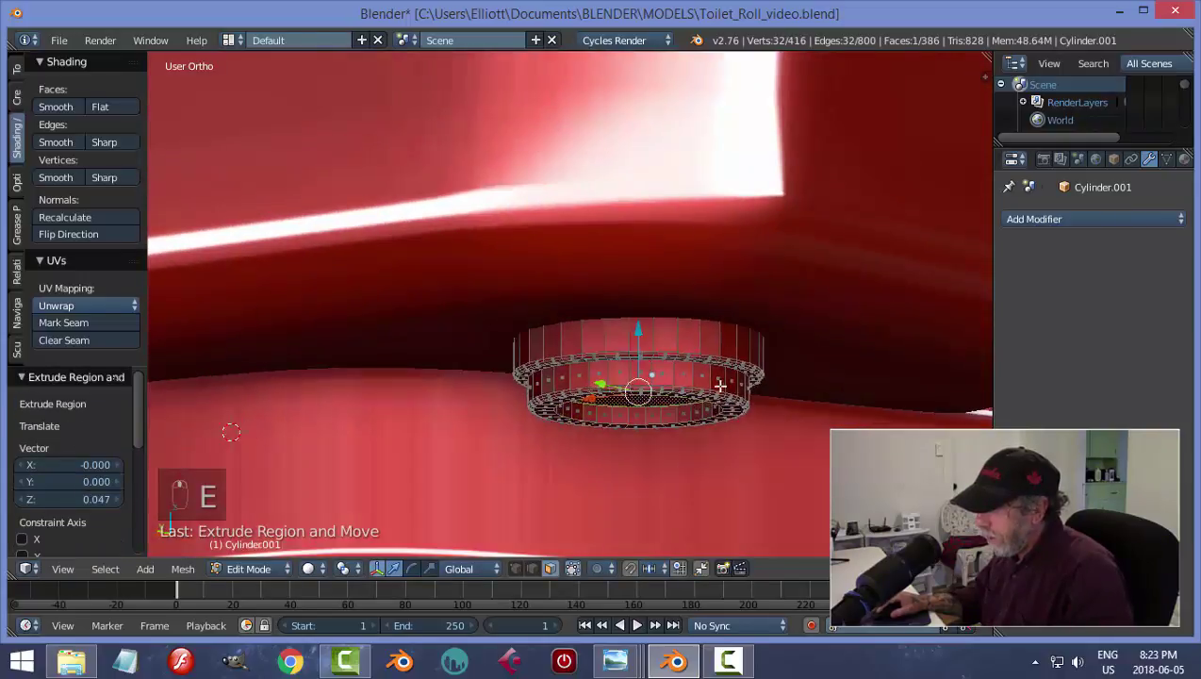
{"action": "key", "text": "x"}
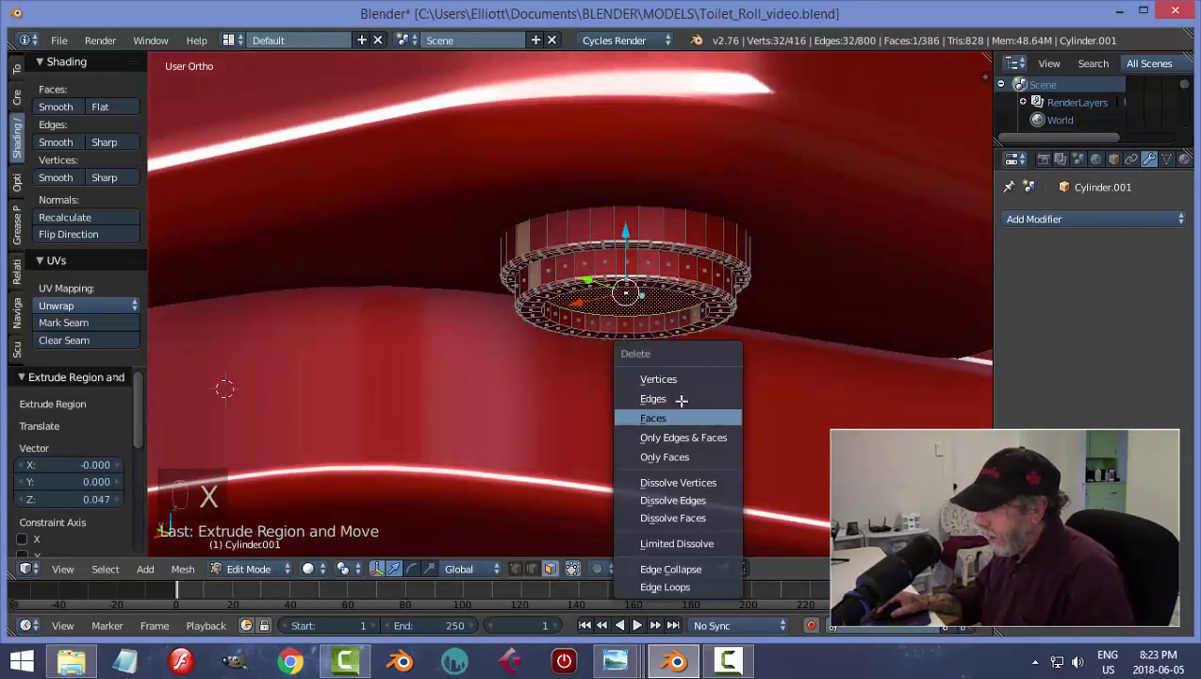
{"action": "key", "text": "ctrl+z"}
{"action": "key", "text": "shift+s"}
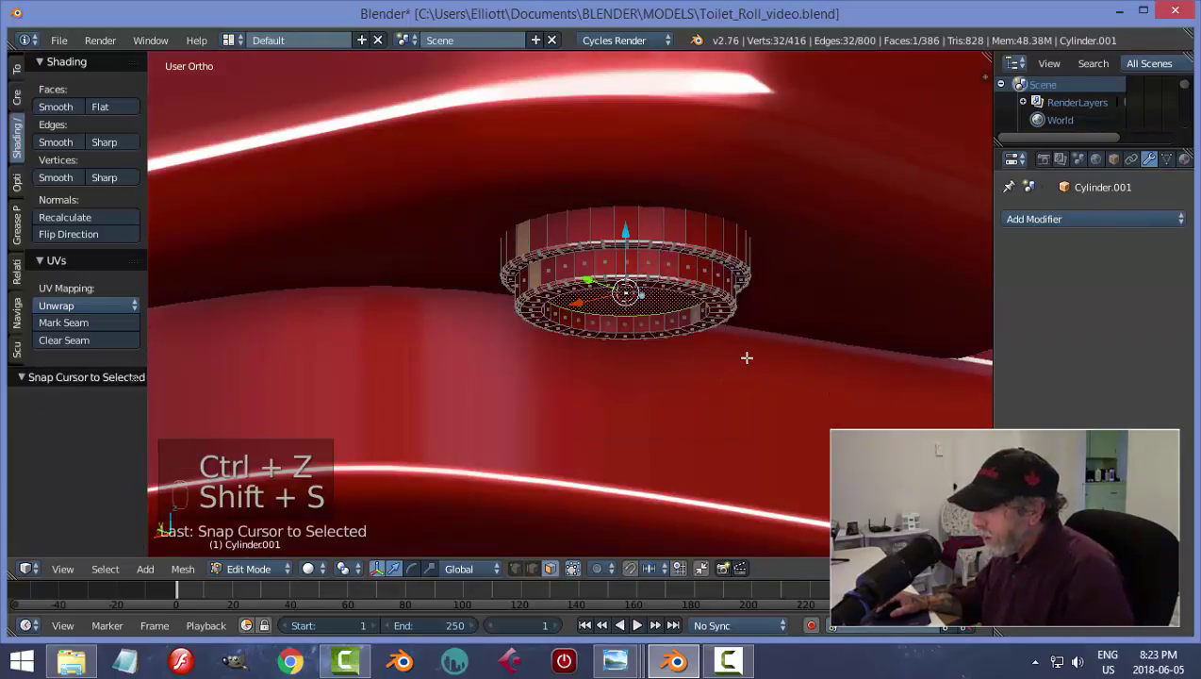
{"action": "key", "text": "x"}
{"action": "key", "text": "Tab"}
{"action": "middle_click", "coordinate": [738, 358]}
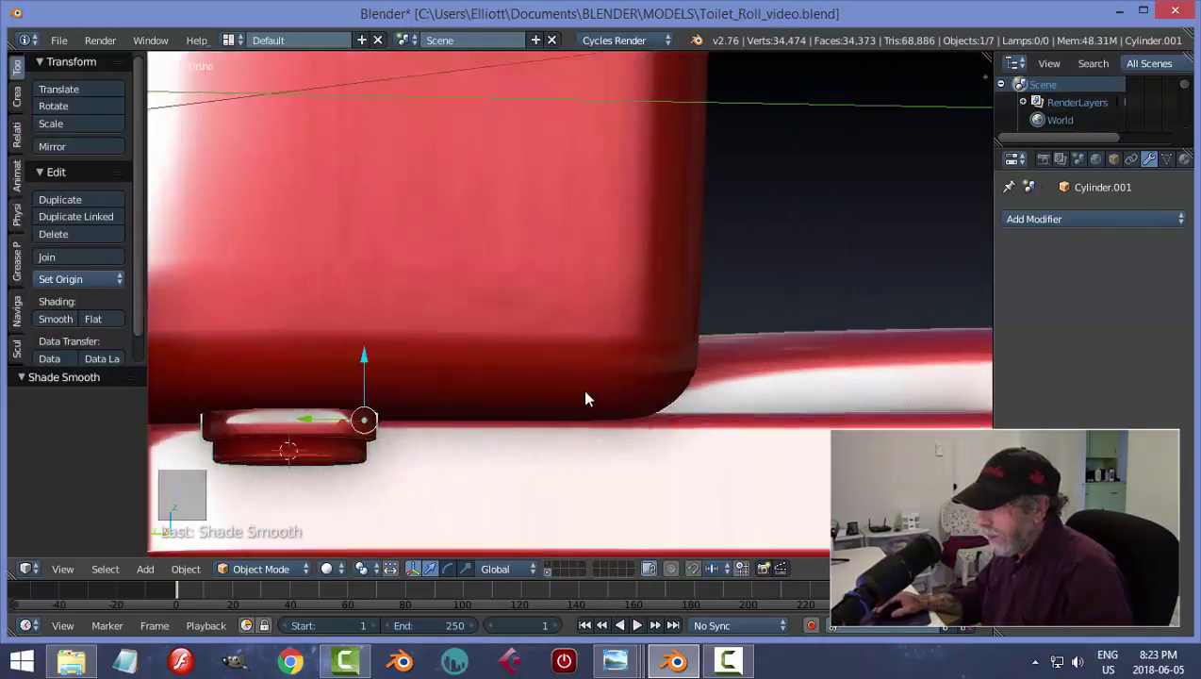
{"action": "key", "text": "Tab"}
{"action": "key", "text": "ctrl+r"}
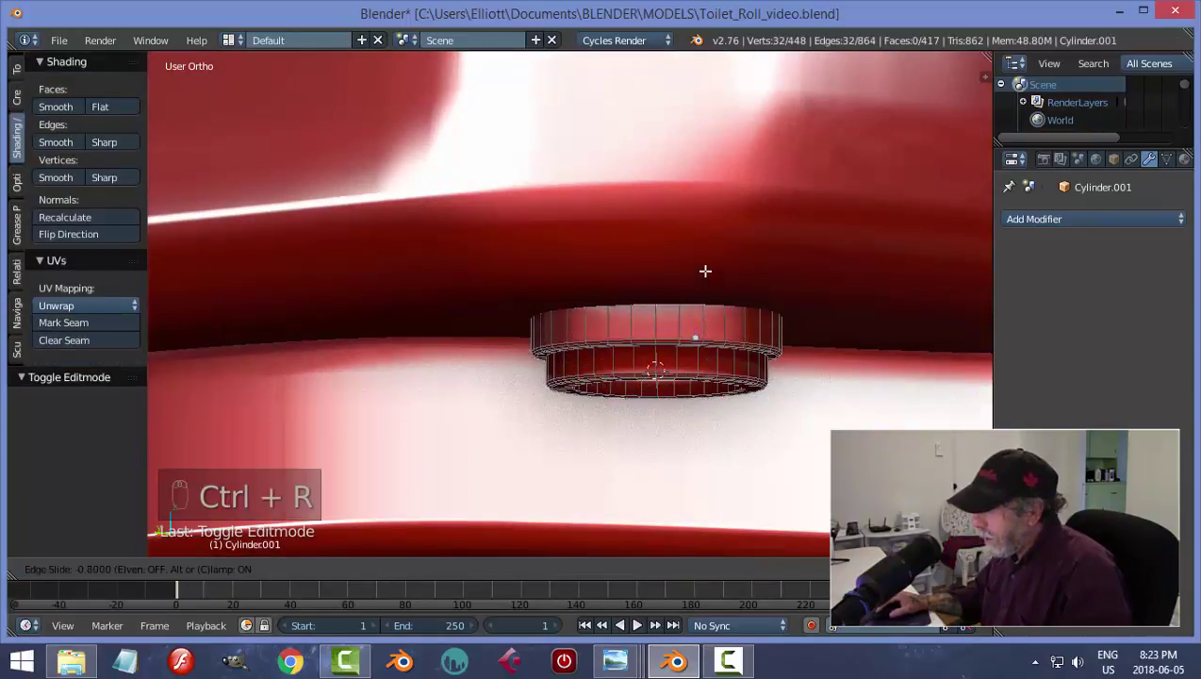
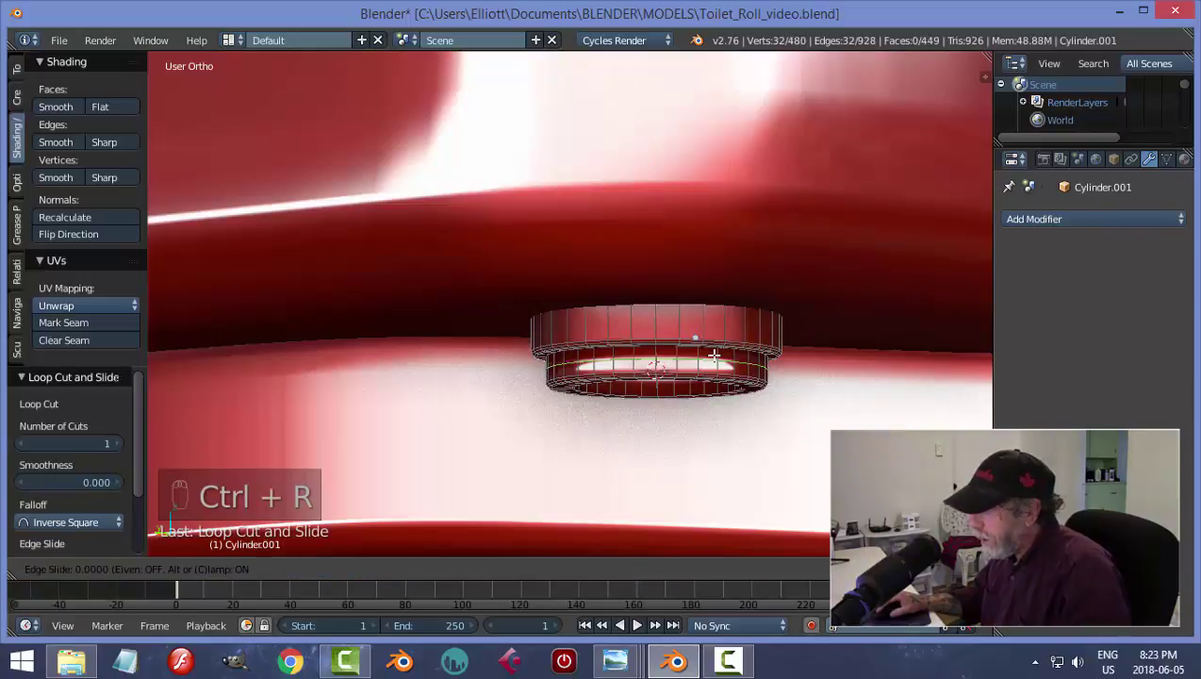
{"action": "key", "text": "Tab"}
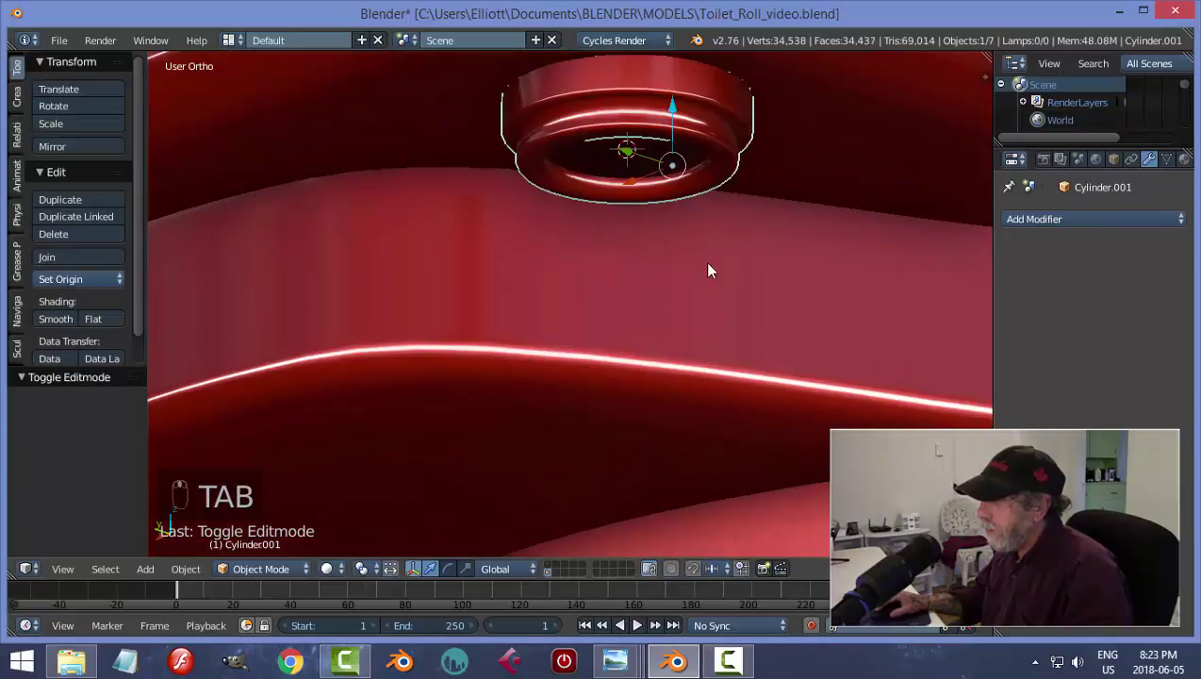
- Add a plane at the connector and merge its four vertices into one central point
{"action": "key", "text": "a"}
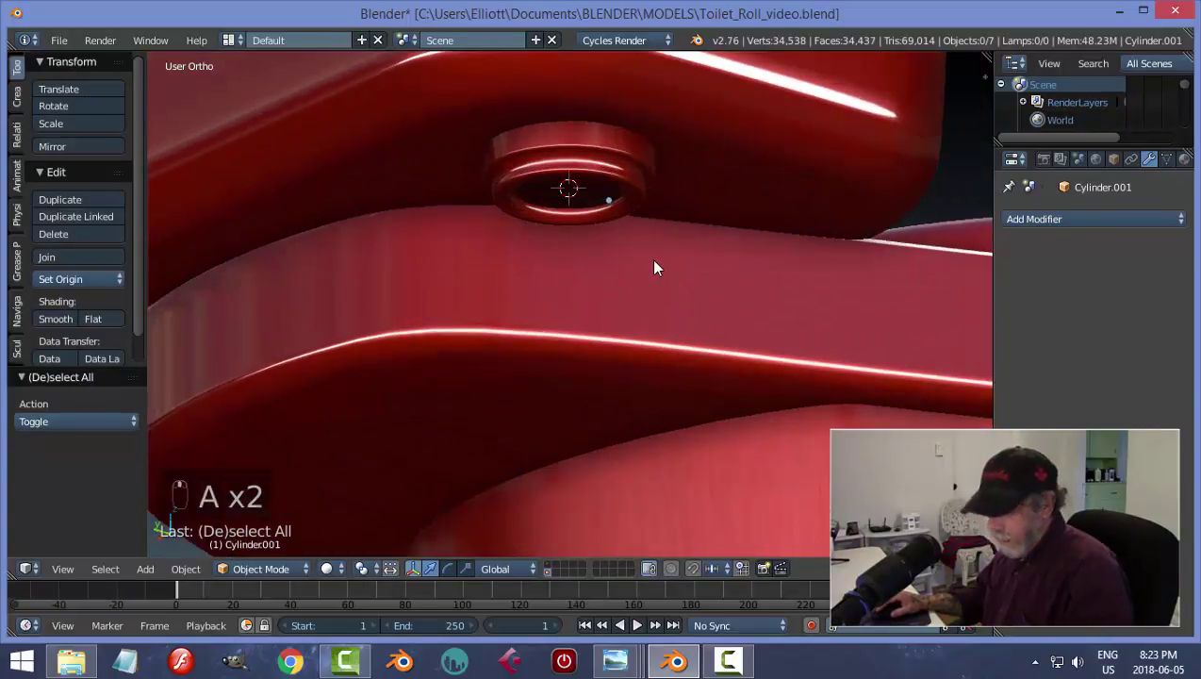
{"action": "key", "text": "shift+a"}
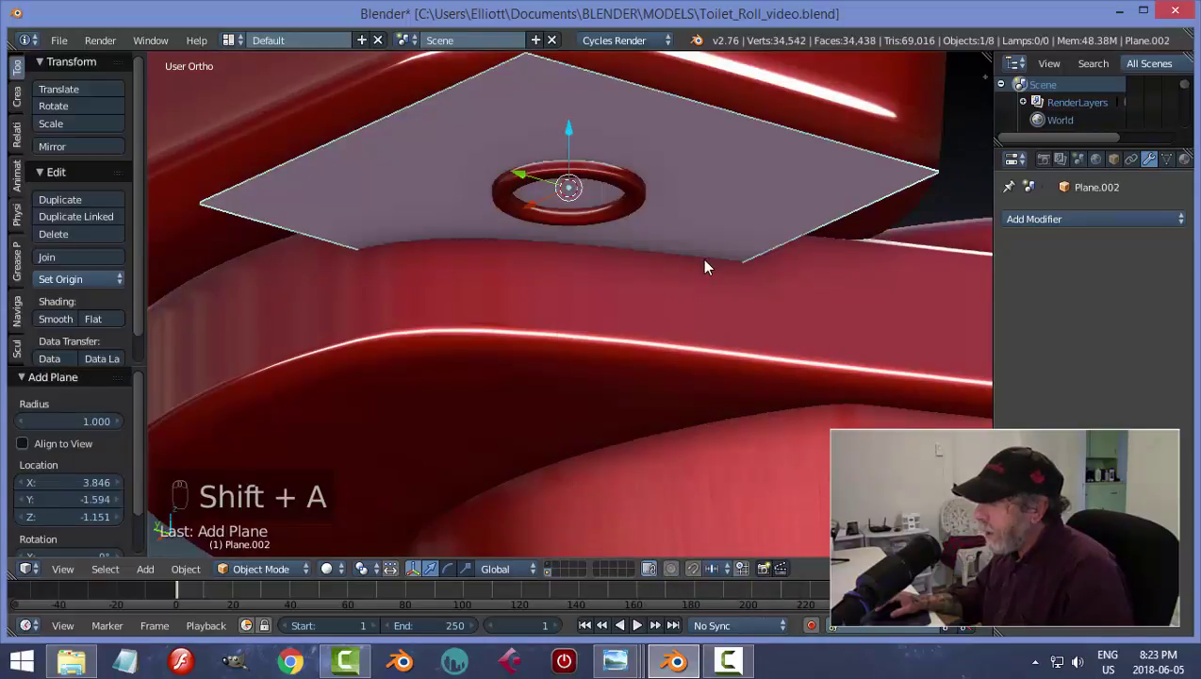
{"action": "middle_click", "coordinate": [708, 266]}
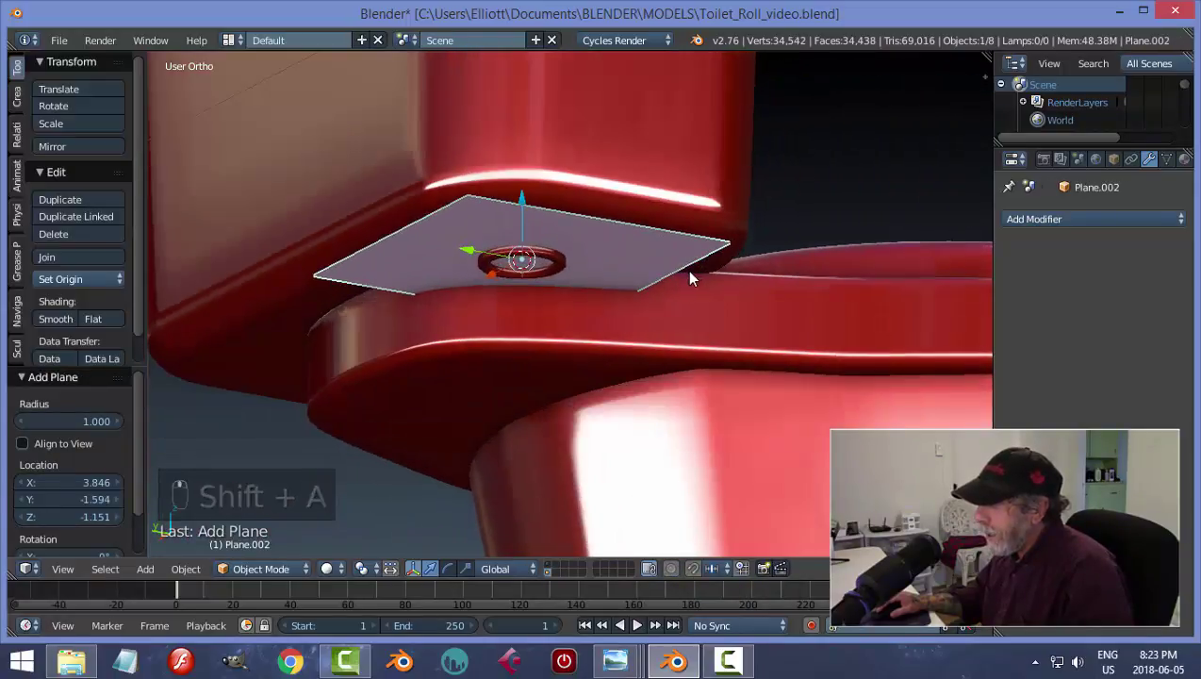
{"action": "key", "text": "ctrl+Tab"}
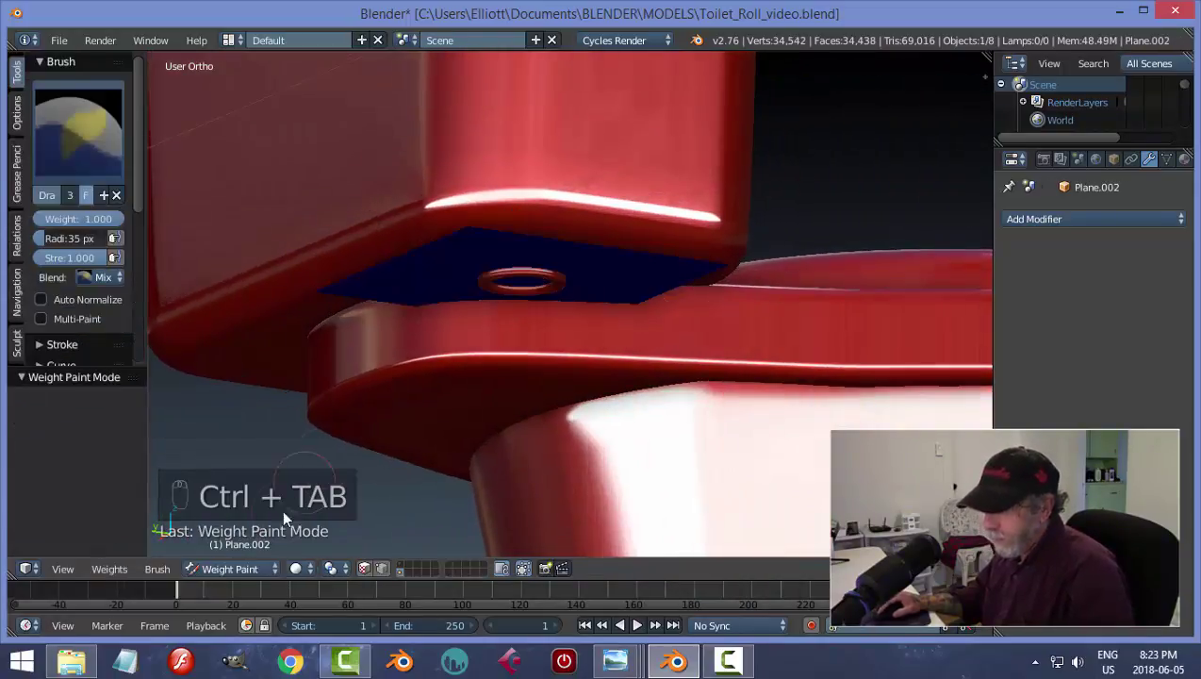
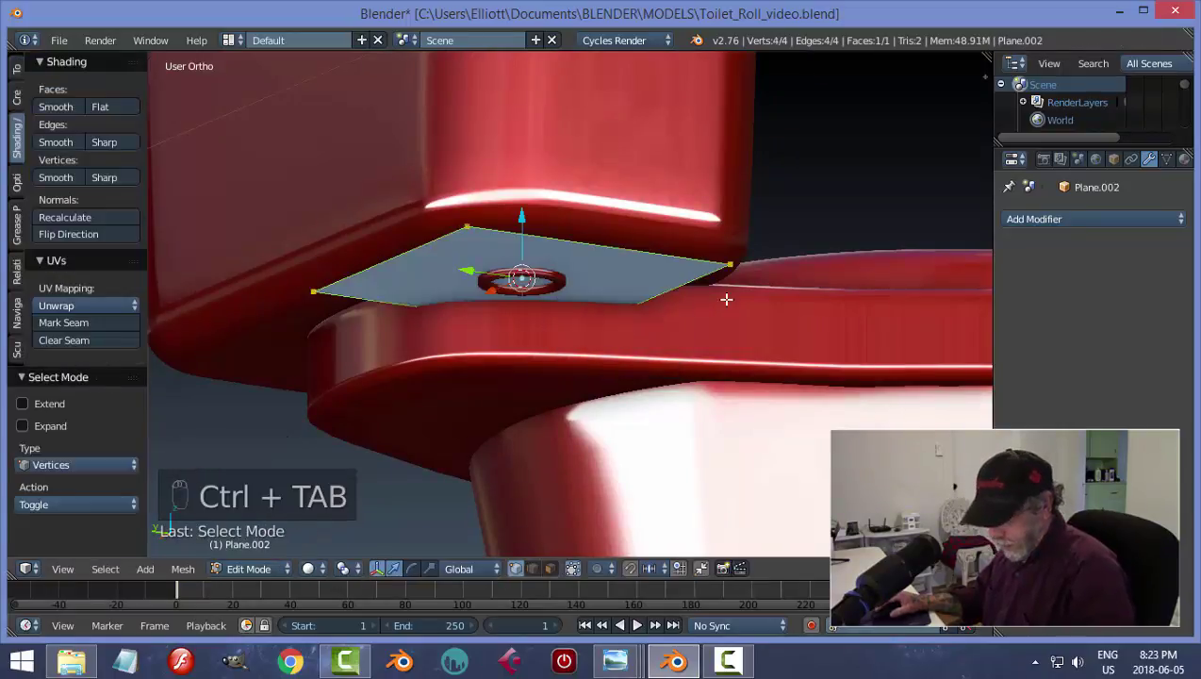
{"action": "key", "text": "alt+m"}
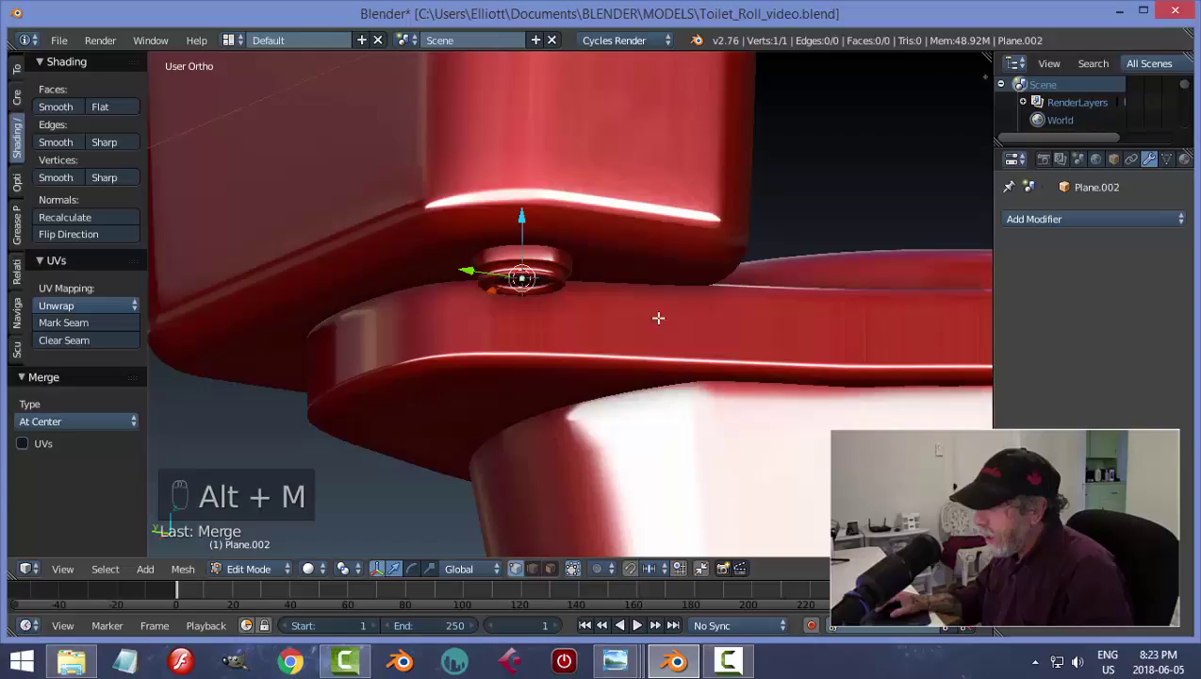
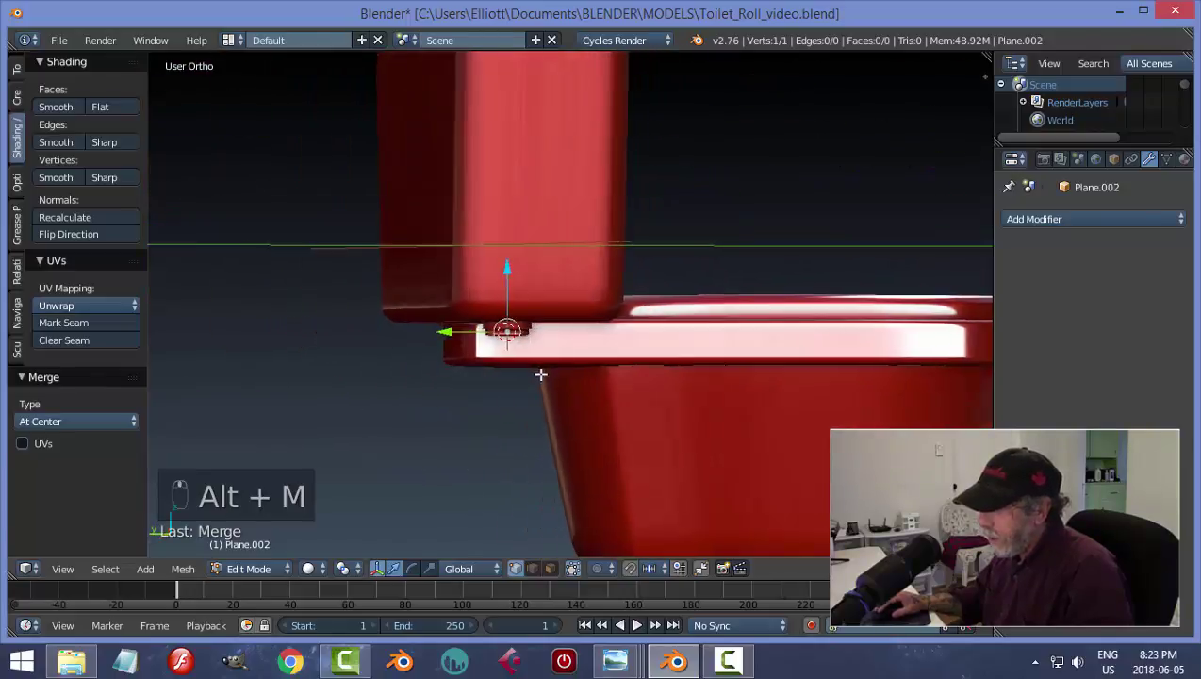
- Extrude the point along X, straight down Z, then outward along Y into a bent line
{"action": "key", "text": "e"}
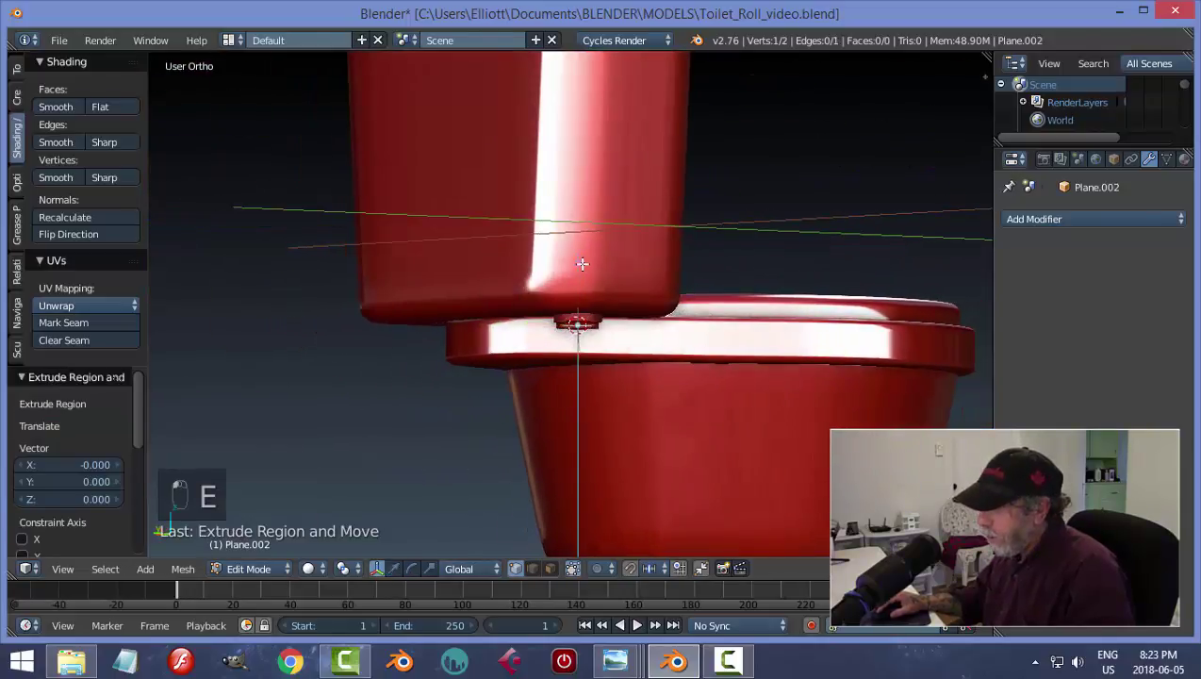
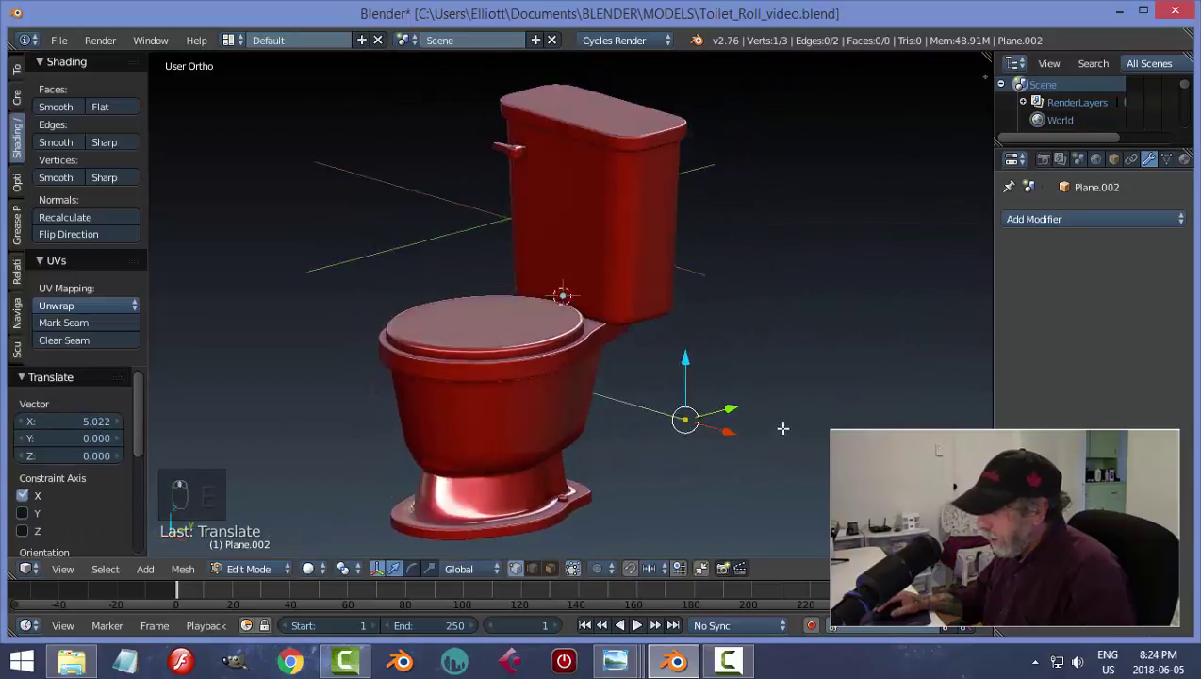
{"action": "key", "text": "e"}
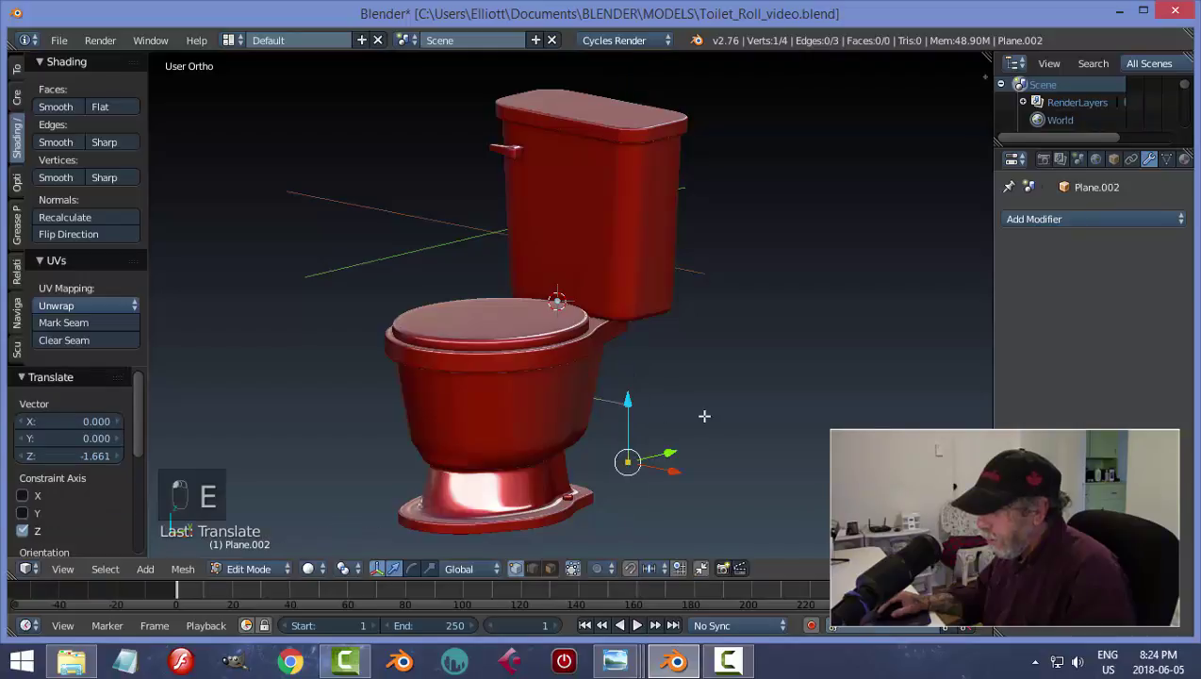
{"action": "key", "text": "e"}
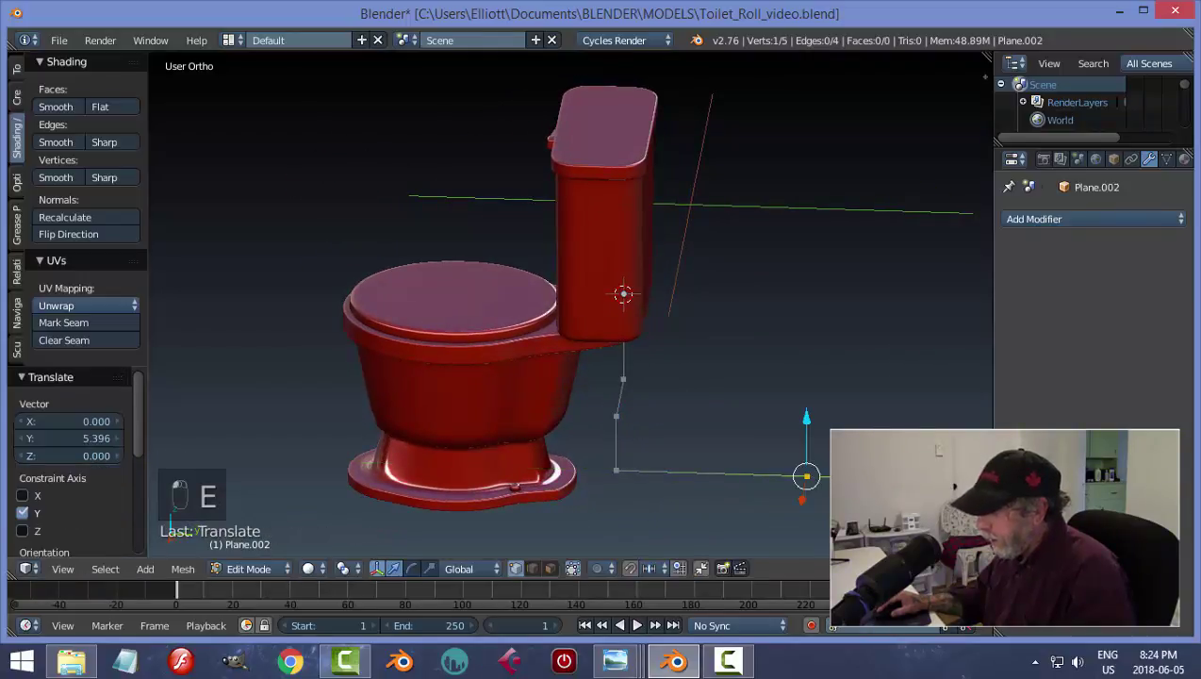
{"action": "key", "text": "a"}
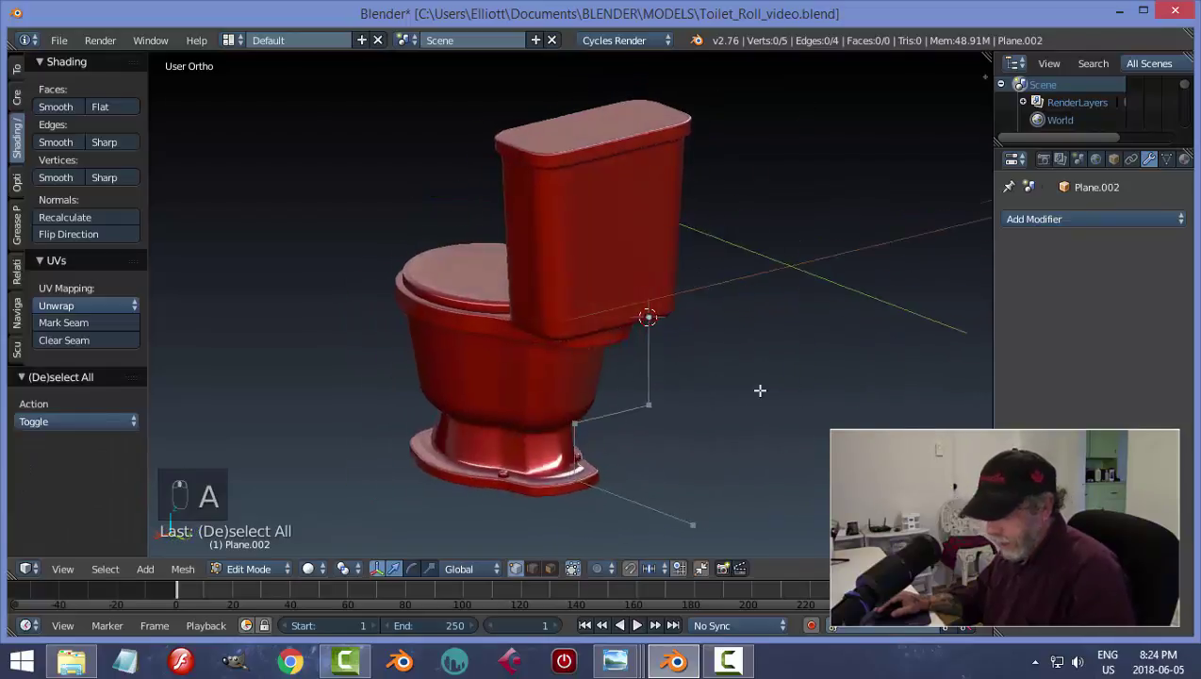
- Vertex-bevel all the line's corners into smooth curves with extra segments
{"action": "key", "text": "a"}
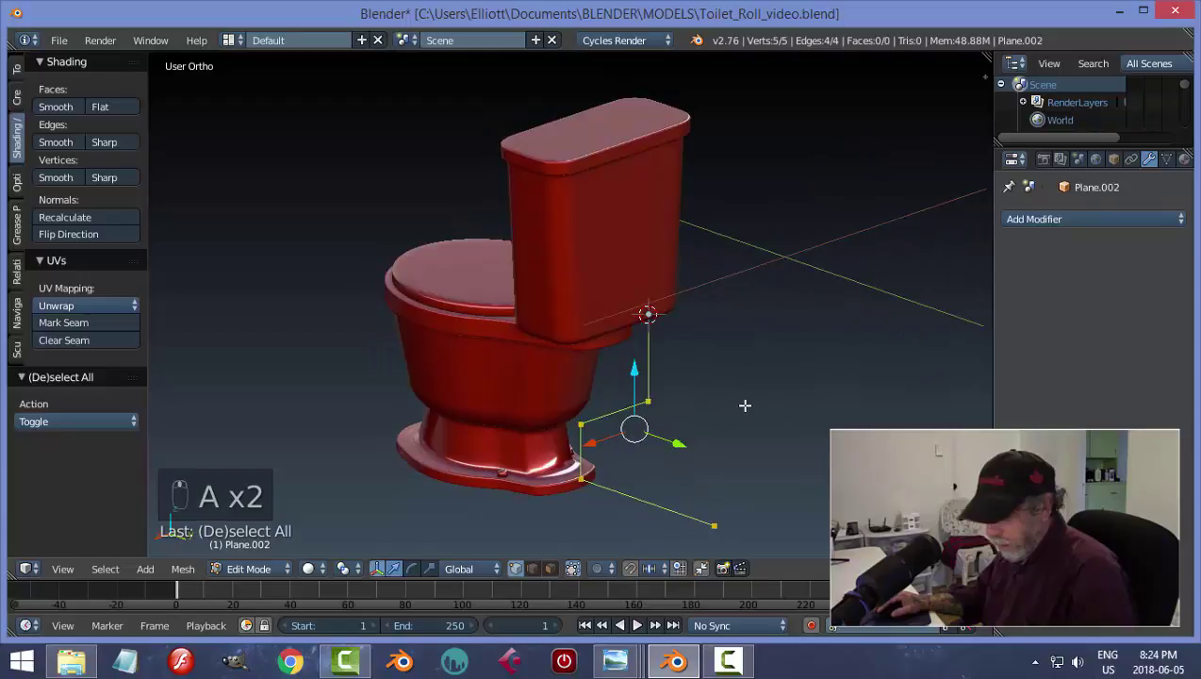
{"action": "key", "text": "ctrl+b"}
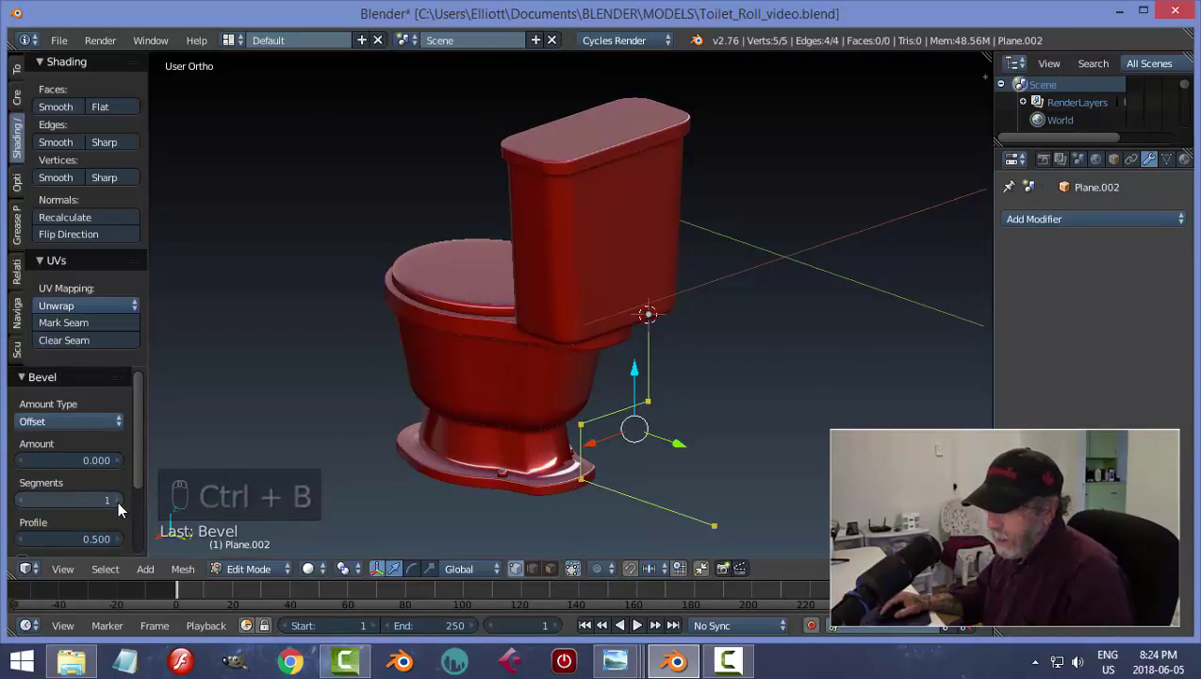
{"action": "left_click_drag", "start_coordinate": [123, 509], "coordinate": [138, 460]}
{"action": "left_click_drag", "start_coordinate": [141, 458], "coordinate": [125, 445]}
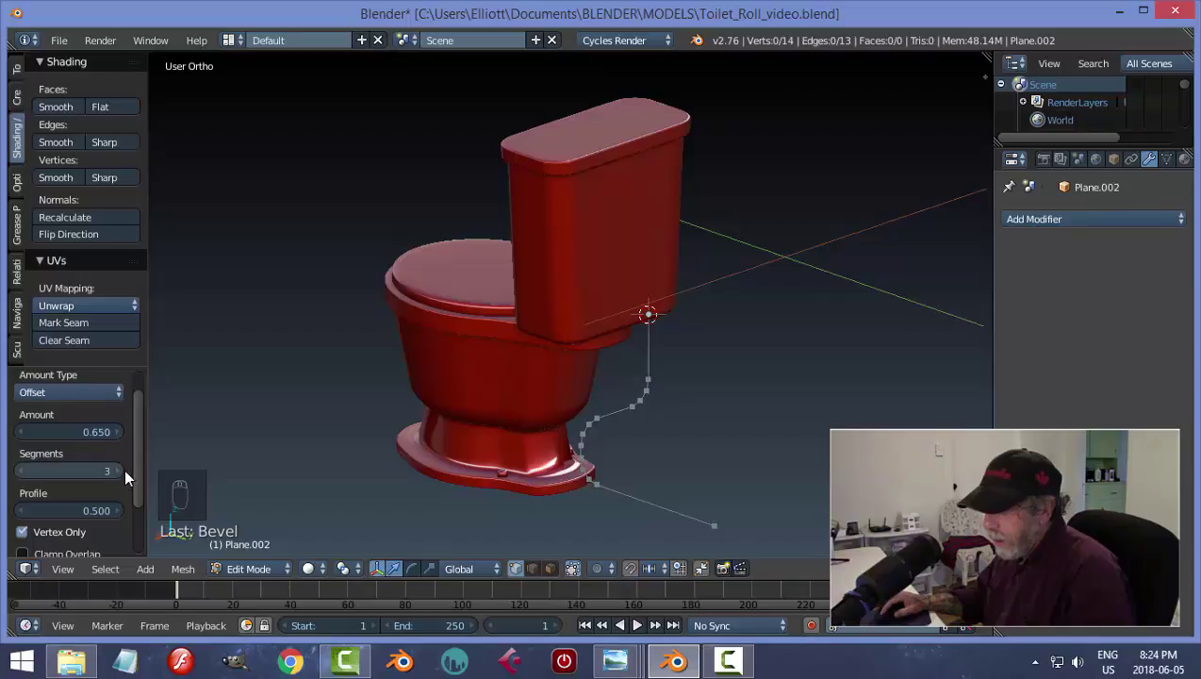
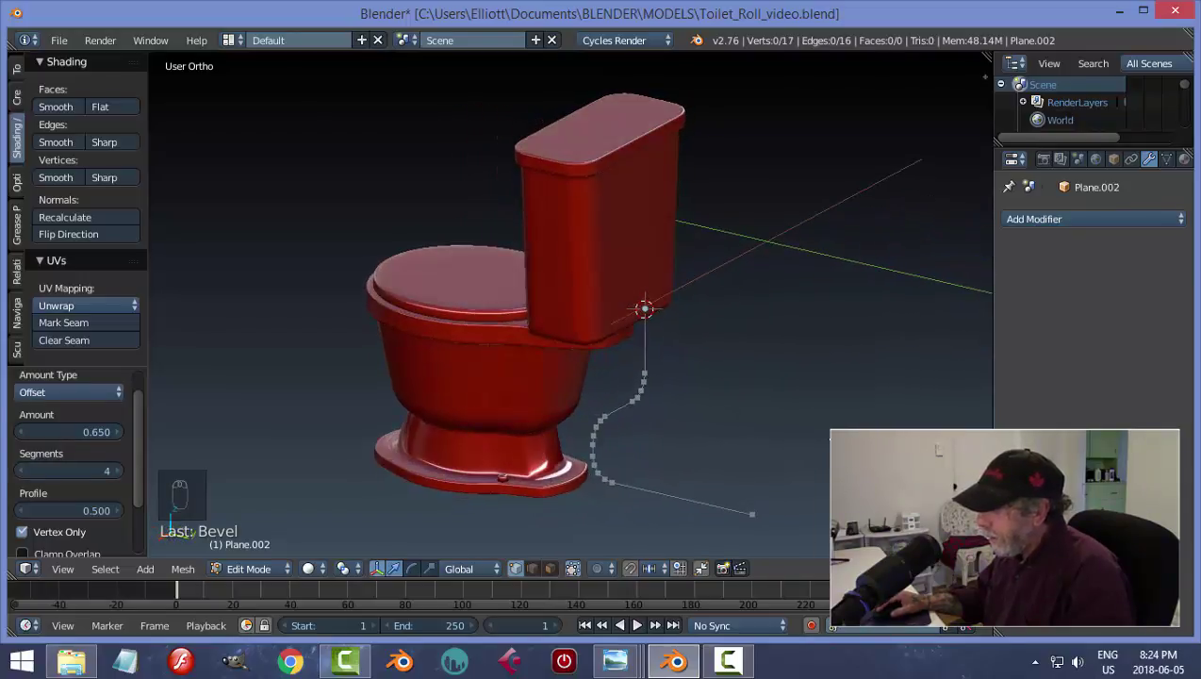
- Add a Subdivision Surface modifier, convert the line to a curve and give it bevel depth as a pipe
{"action": "key", "text": "Tab"}
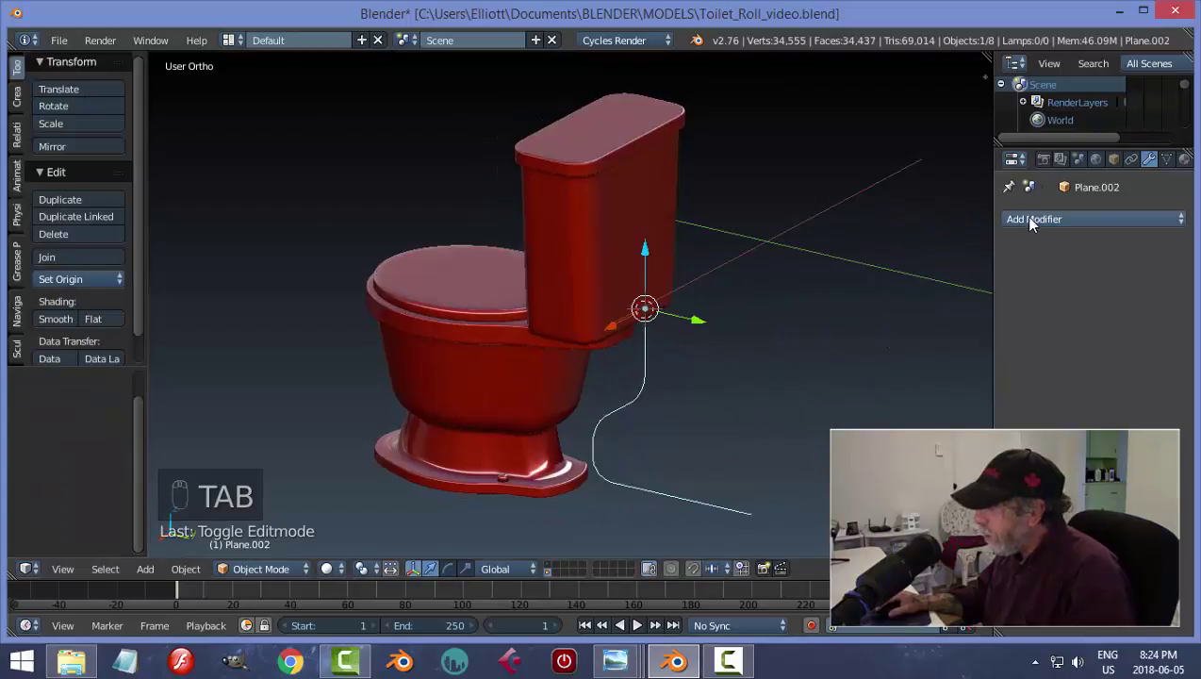
{"action": "left_click_drag", "start_coordinate": [1034, 222], "coordinate": [628, 408]}
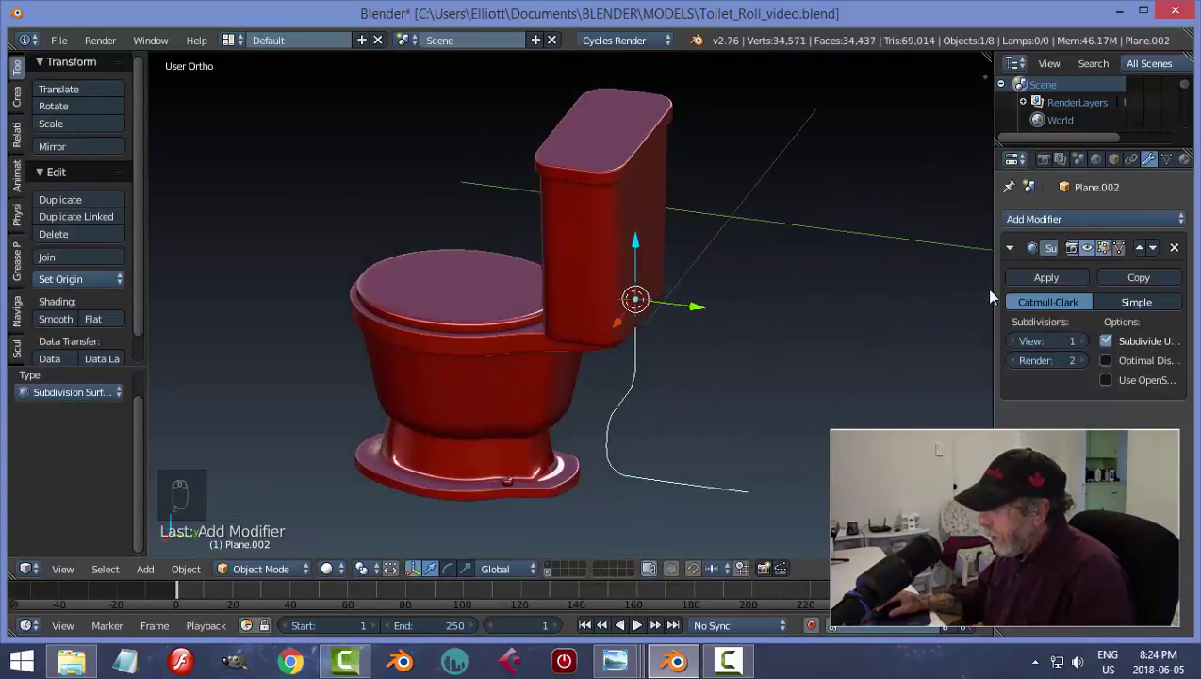
{"action": "left_click_drag", "start_coordinate": [1028, 281], "coordinate": [701, 400]}
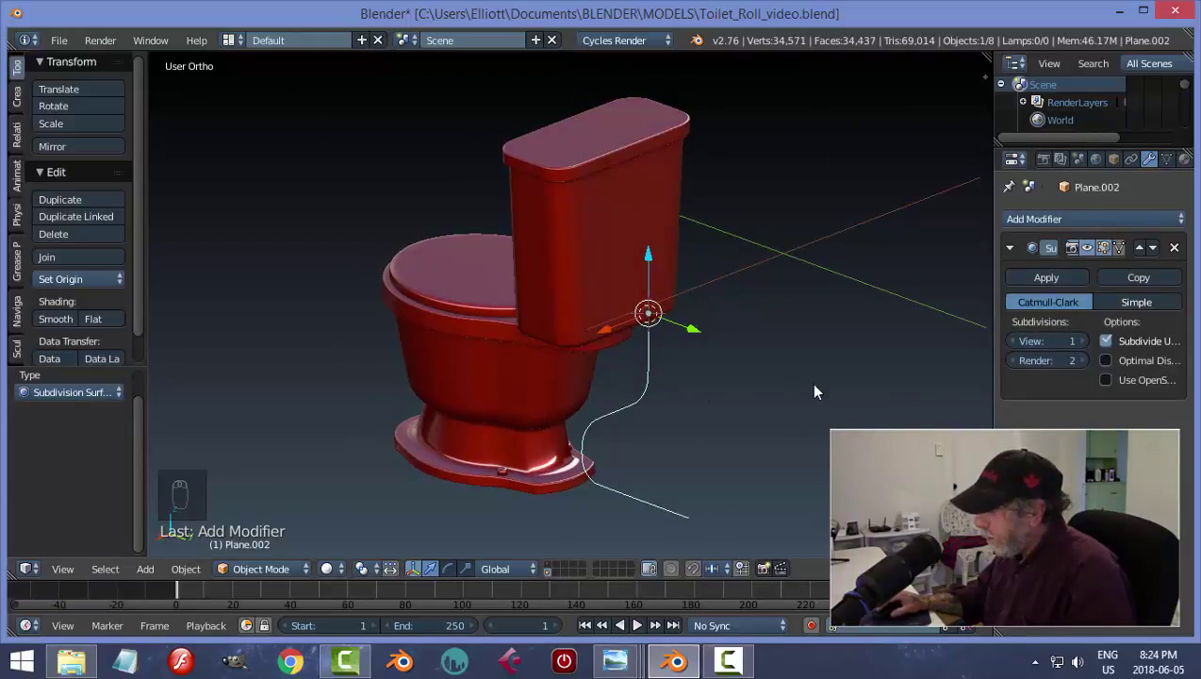
{"action": "key", "text": "alt+c"}
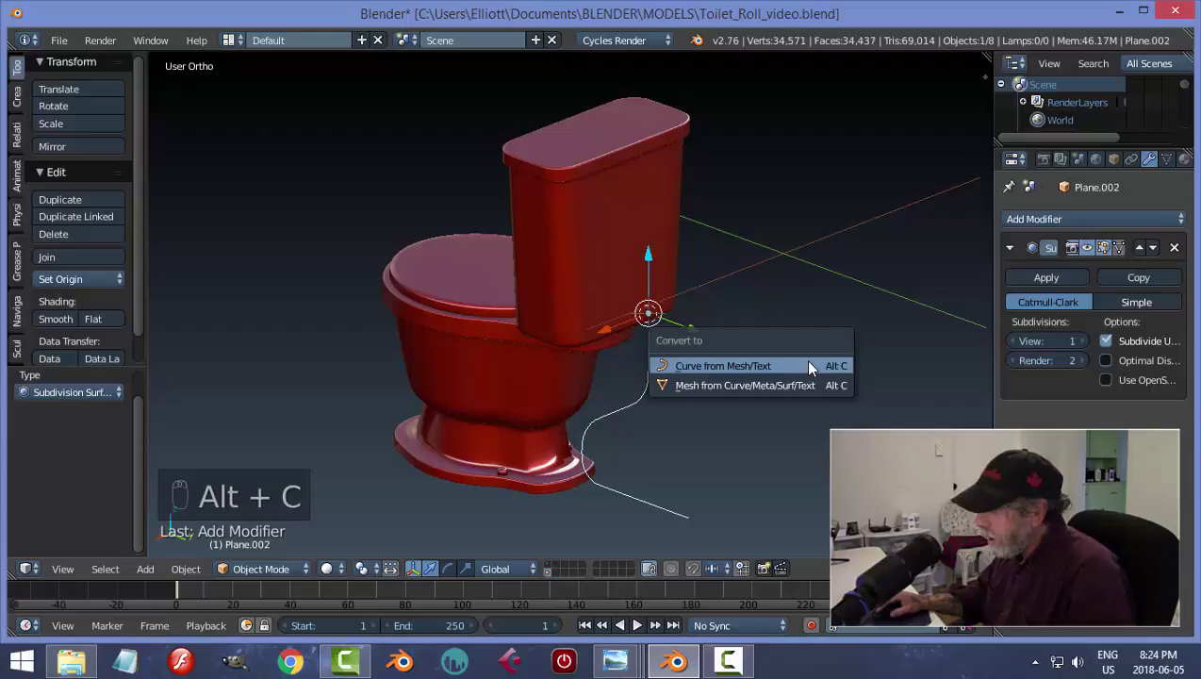
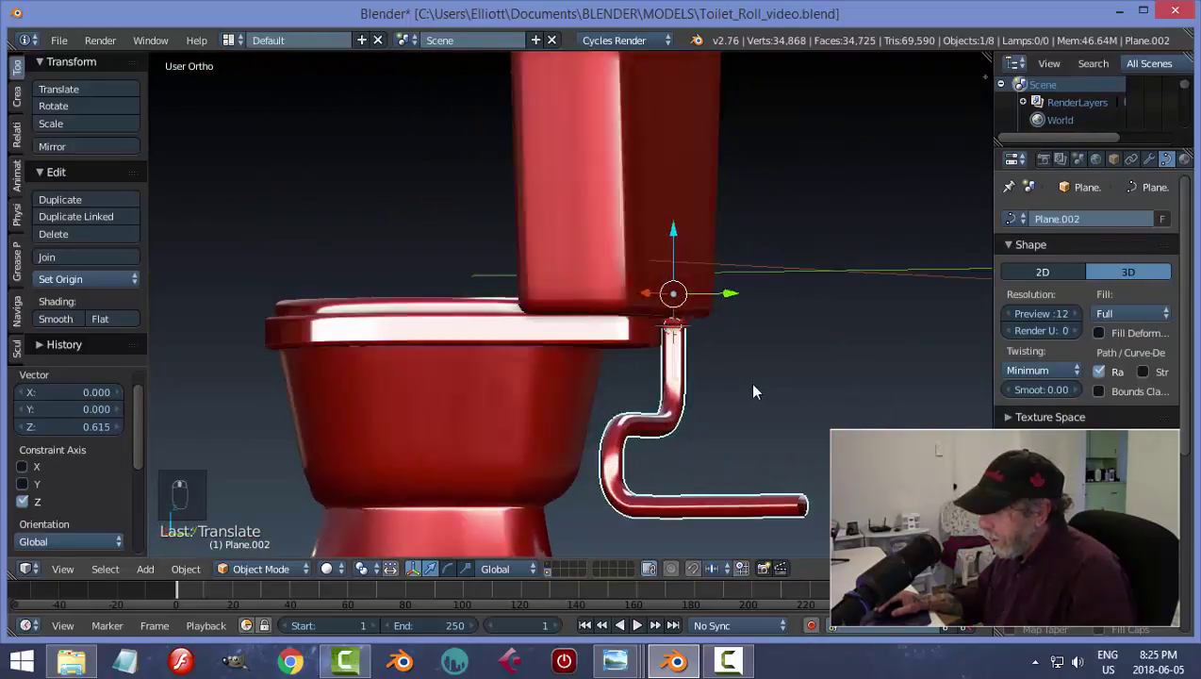
{"action": "left_click", "coordinate": [801, 377]}
- Orbit around the red supply pipe to inspect its bends from below, the side and behind
{"action": "left_click_drag", "start_coordinate": [742, 441], "coordinate": [646, 400]}
{"action": "middle_click", "coordinate": [600, 395]}
{"action": "left_click_drag", "start_coordinate": [627, 392], "coordinate": [660, 434]}
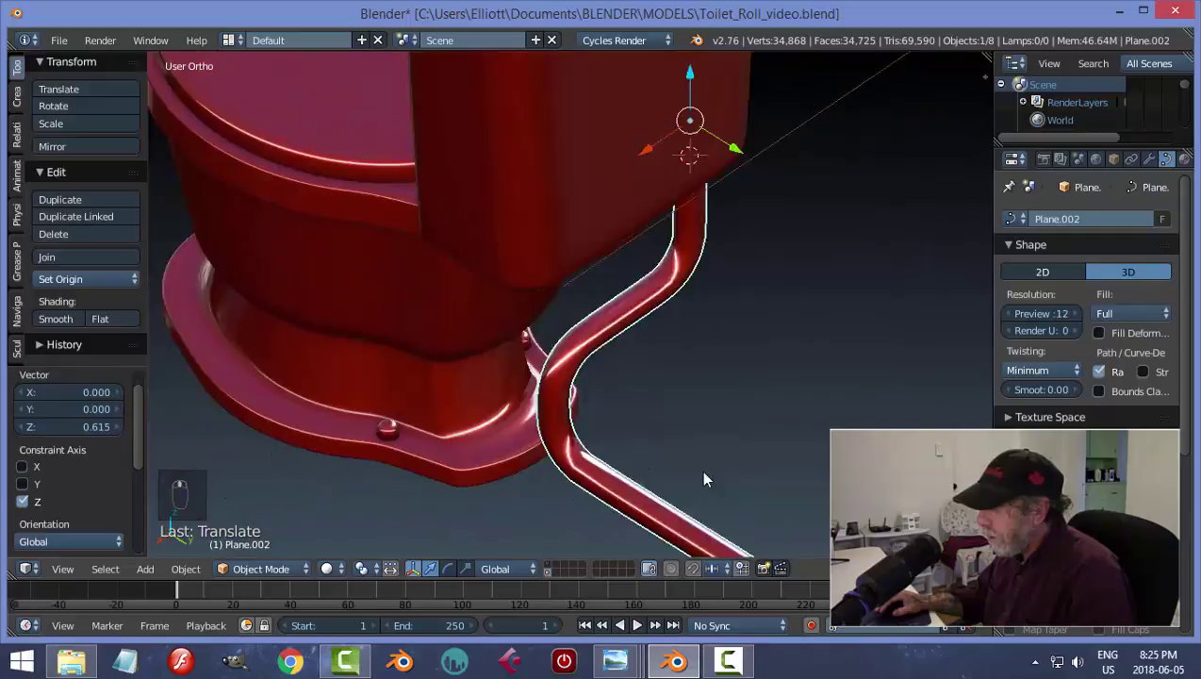
{"action": "middle_click", "coordinate": [861, 361]}
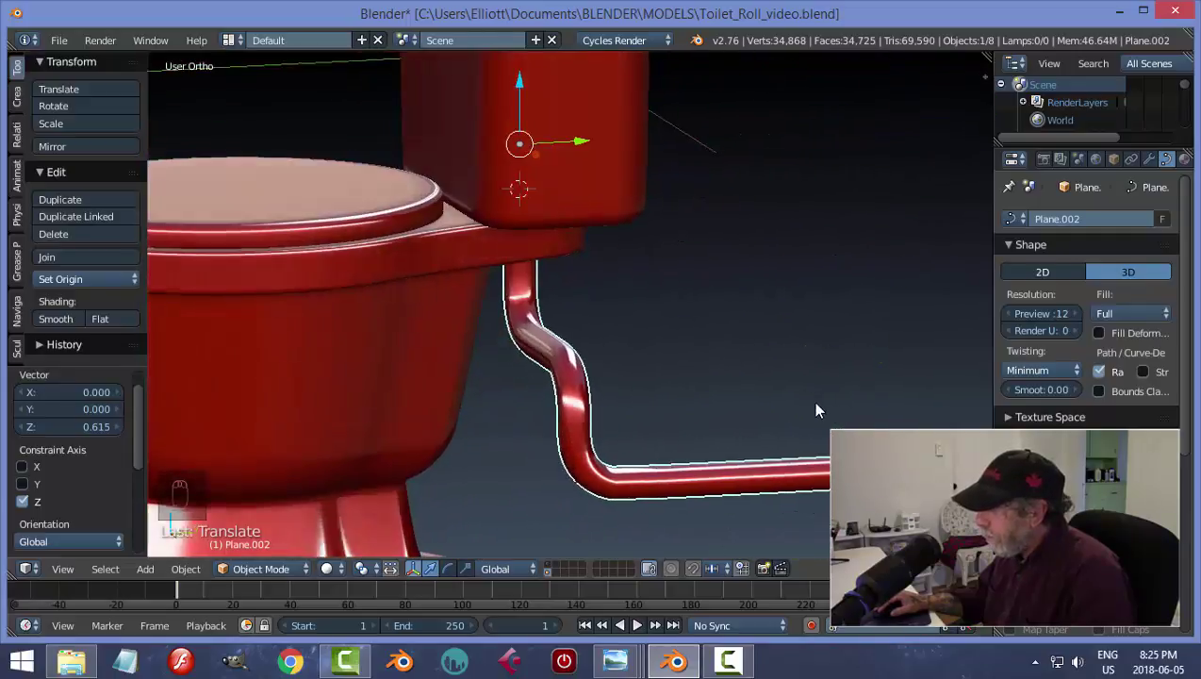
{"action": "left_click_drag", "start_coordinate": [1155, 164], "coordinate": [613, 385]}
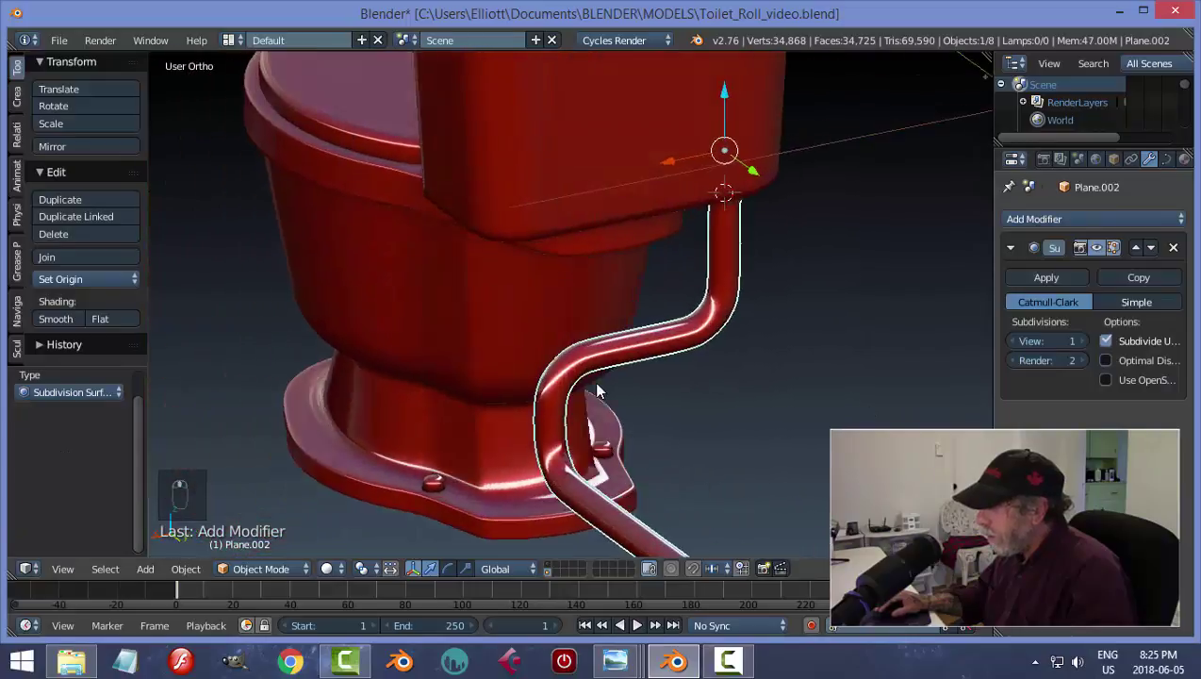
{"action": "left_click_drag", "start_coordinate": [736, 371], "coordinate": [614, 351]}
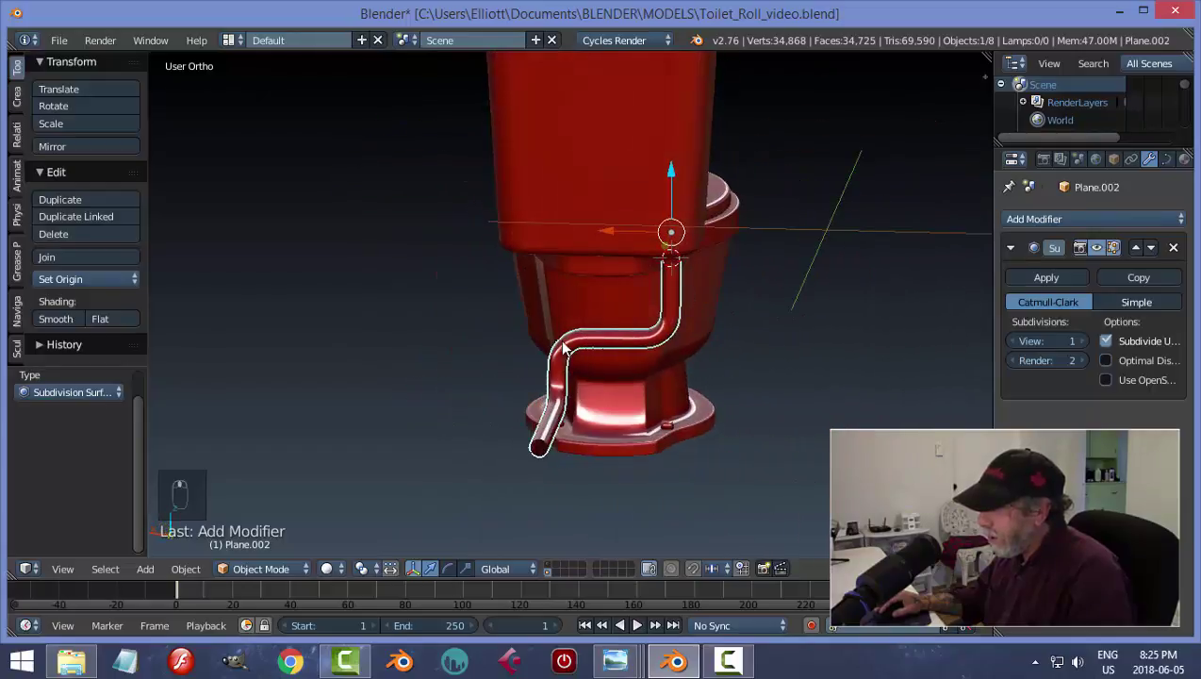
- Convert the pipe curve into a mesh and clear the selection
{"action": "key", "text": "alt+c"}
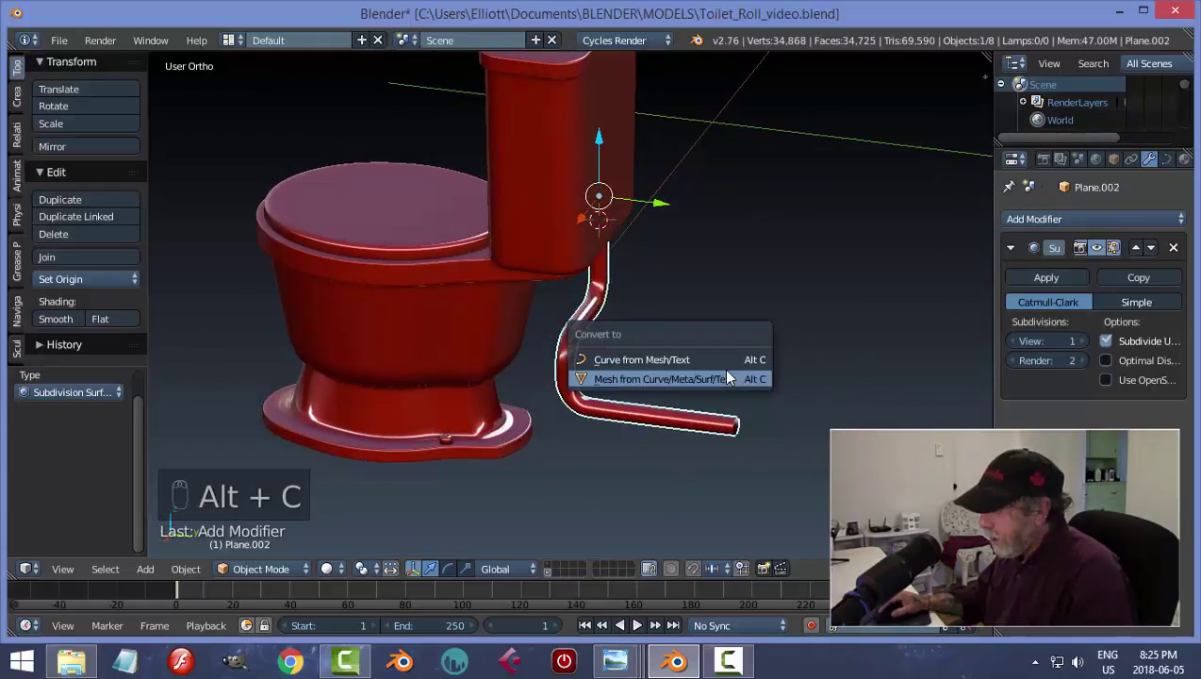
{"action": "key", "text": "Tab"}
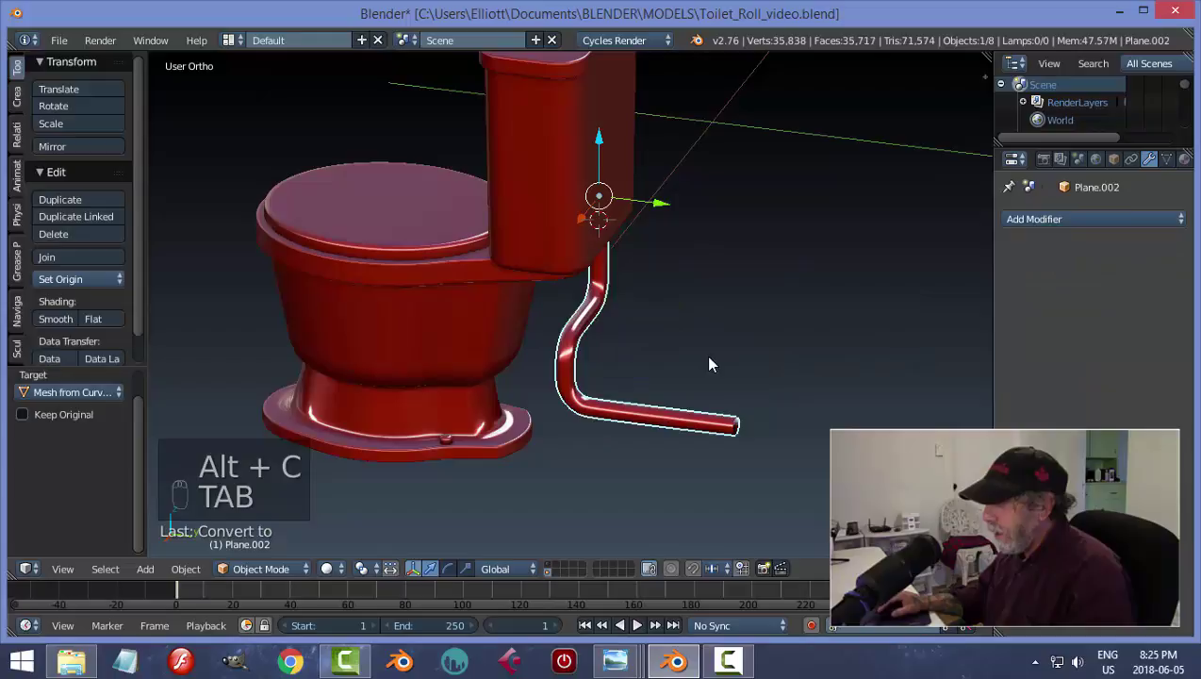
{"action": "key", "text": "a"}
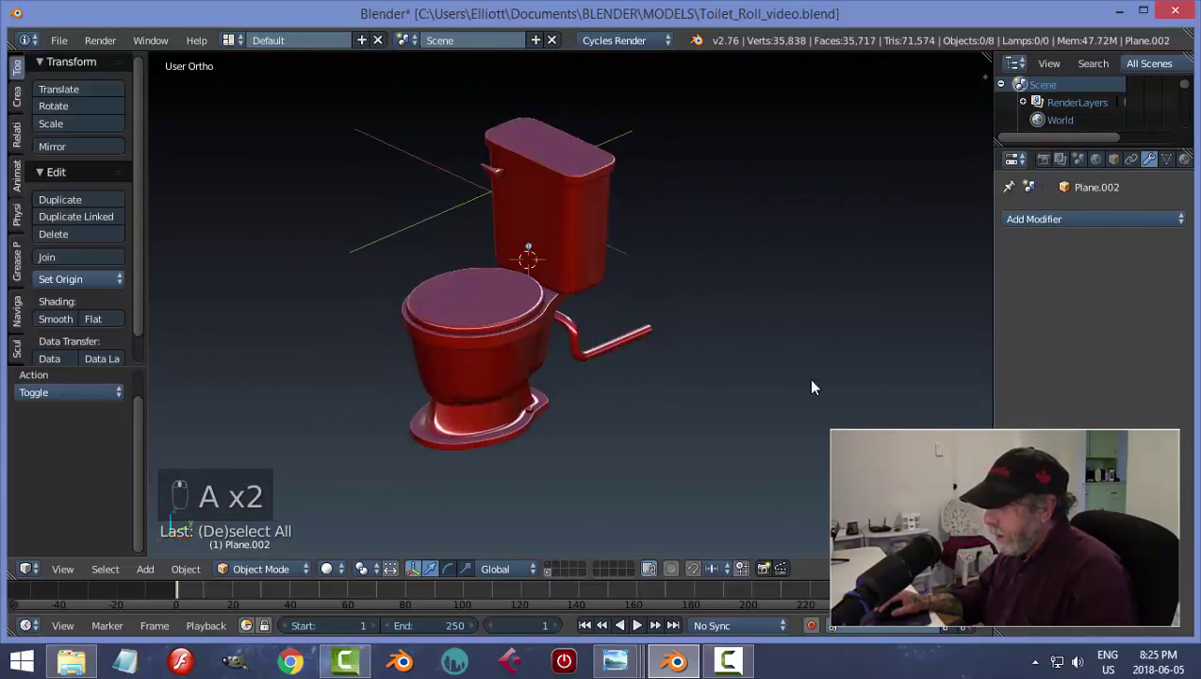
- Bring back the wall, floor and roll holder and frame the finished toilet against the wall
{"action": "left_click_drag", "start_coordinate": [553, 567], "coordinate": [609, 391]}
{"action": "left_click_drag", "start_coordinate": [798, 403], "coordinate": [744, 397]}
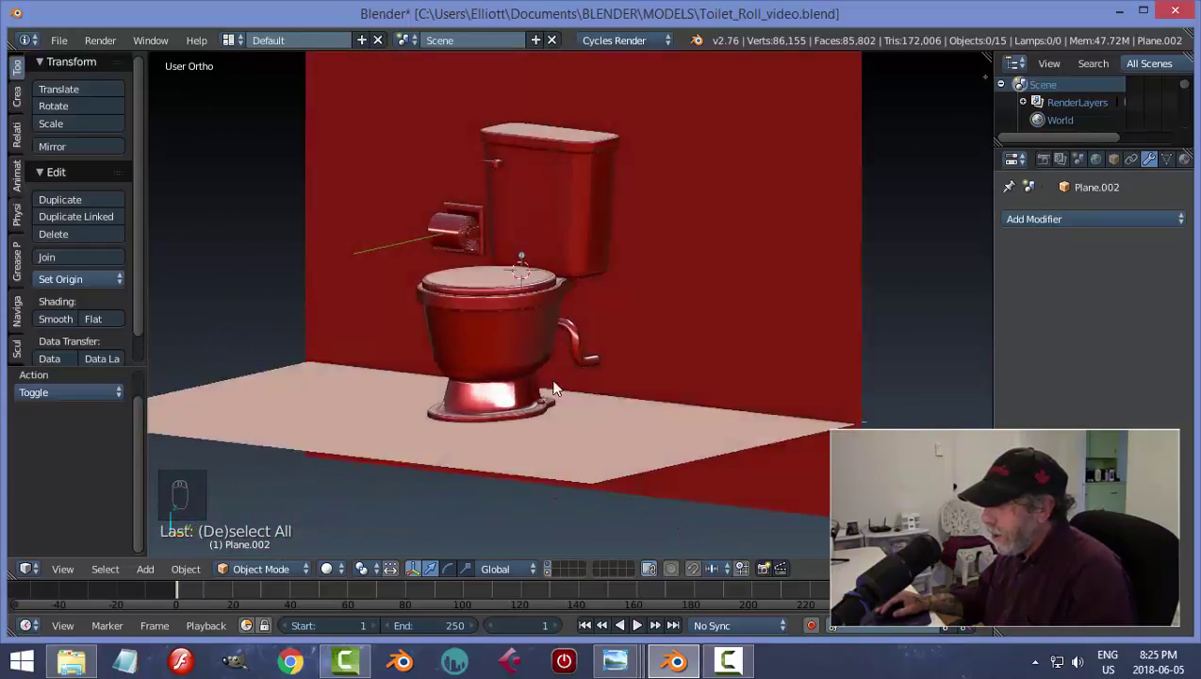
{"action": "middle_click", "coordinate": [666, 391]}
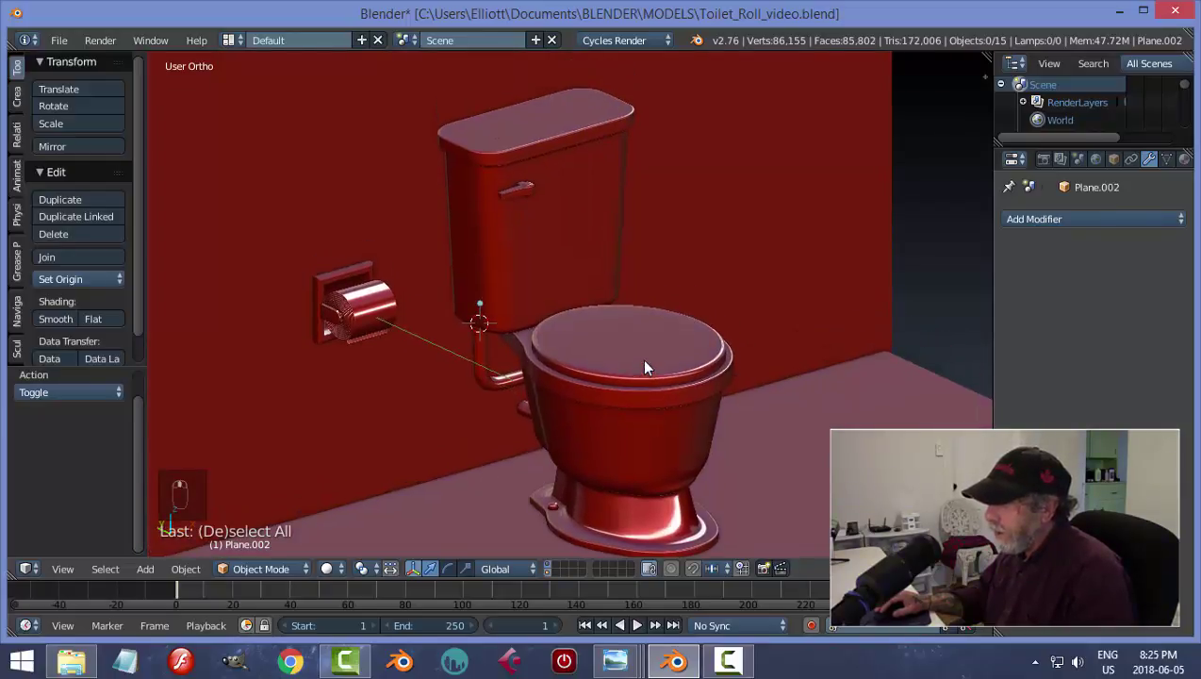
{"action": "middle_click", "coordinate": [677, 364]}
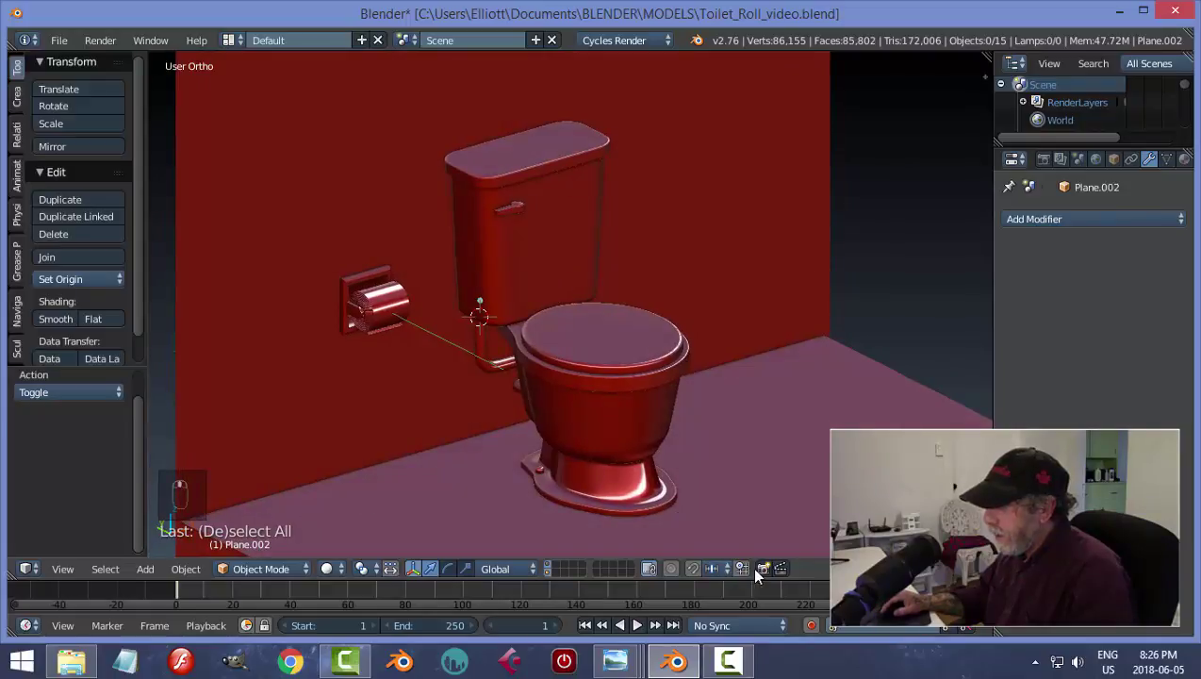